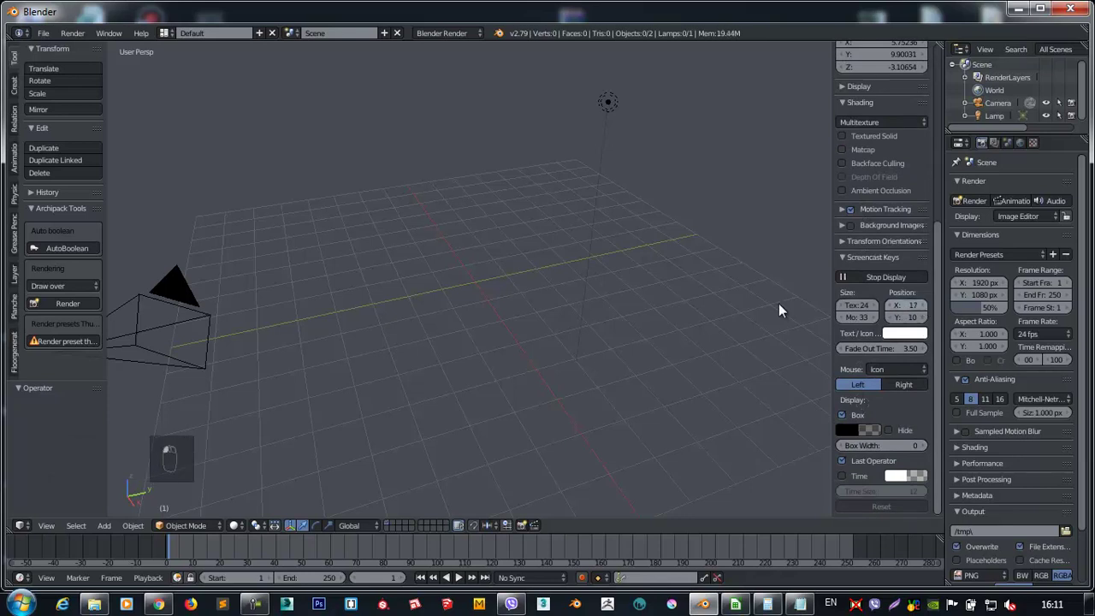
Reset the 3D cursor to the origin and clear the camera and lamp out of the view.
key(shift+c)
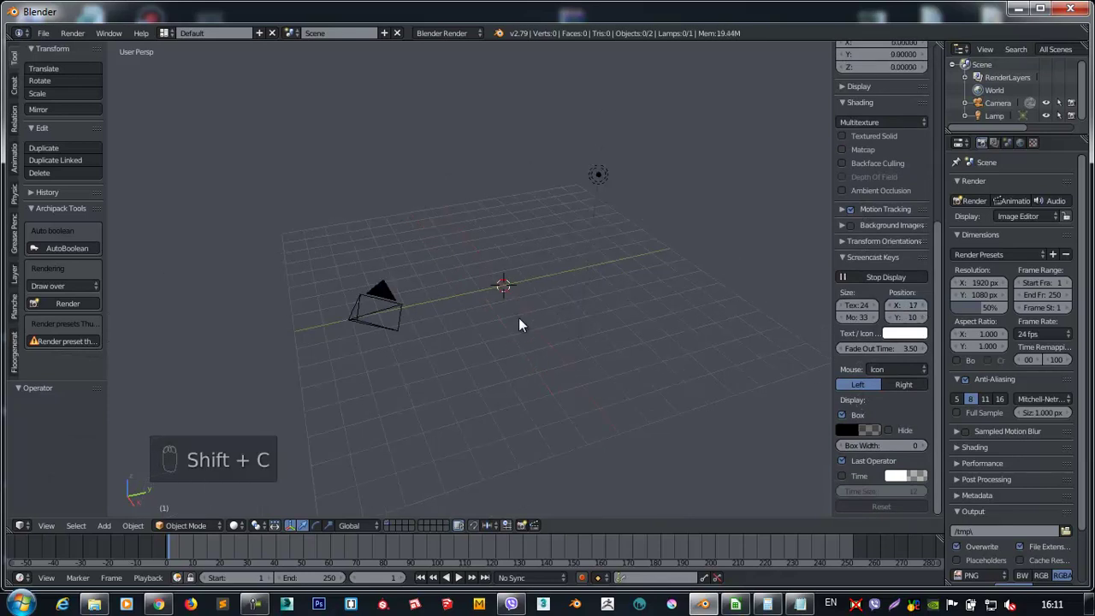
drag(638, 336, 481, 340)
drag(481, 339, 561, 262)
drag(561, 262, 524, 63)
Add a Monkey mesh and duplicate it four times into a row of five Suzannes.
key(shift+a)
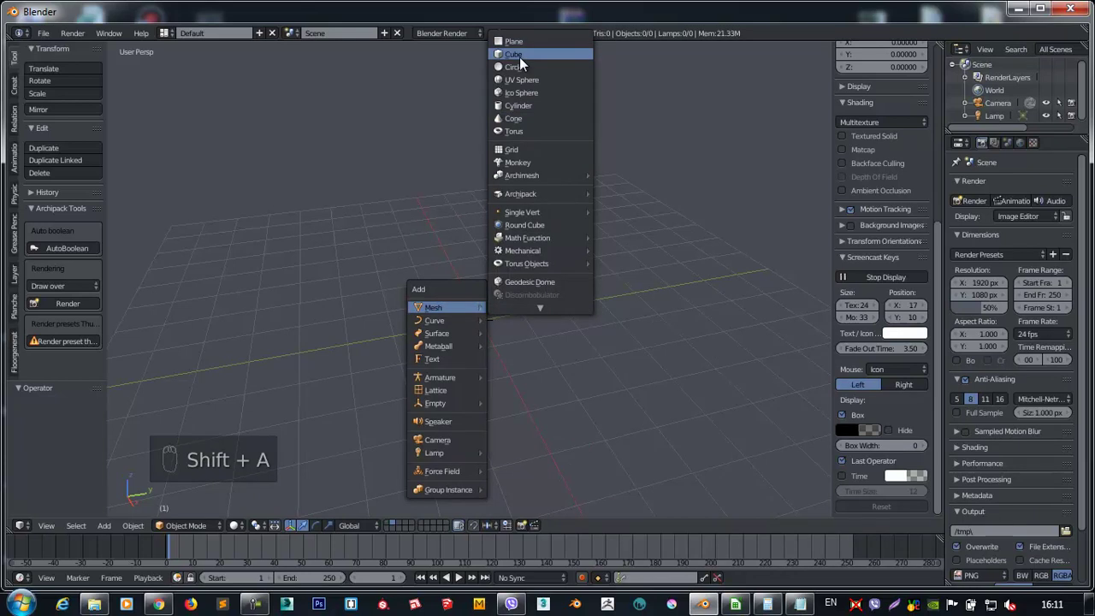
middle_click(560, 307)
key(shift+d)
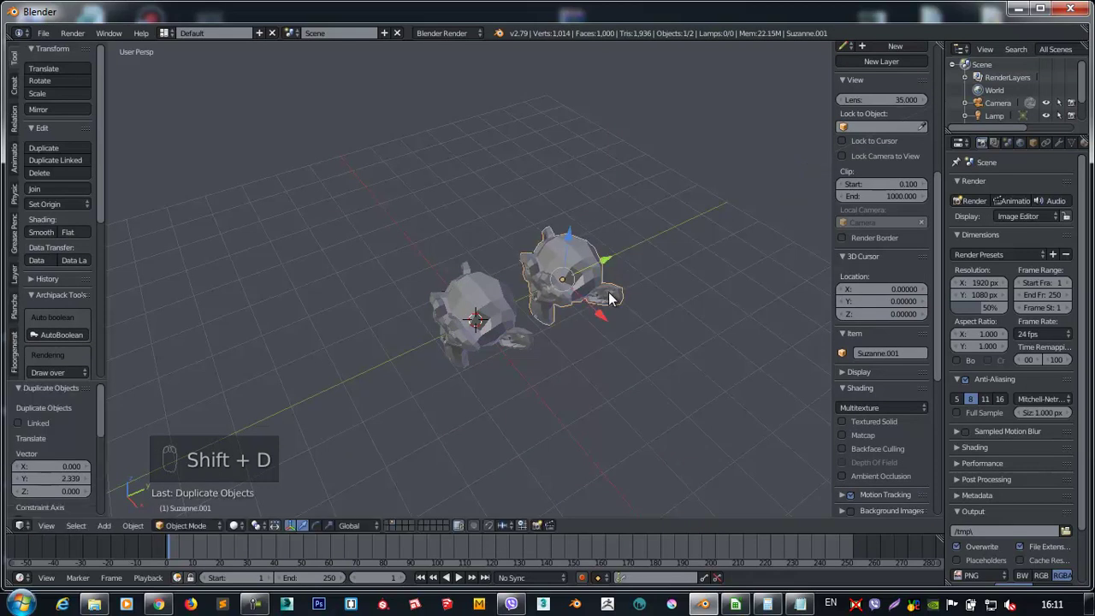
key(shift+r)
key(shift+r)
key(shift+r)
drag(532, 309, 696, 311)
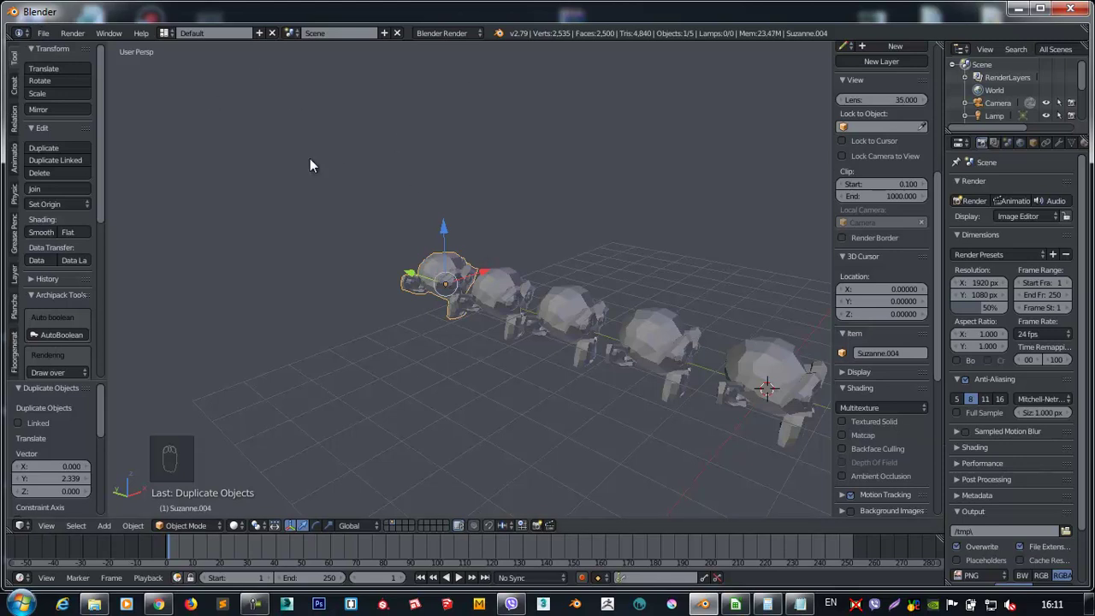
drag(50, 48, 228, 82)
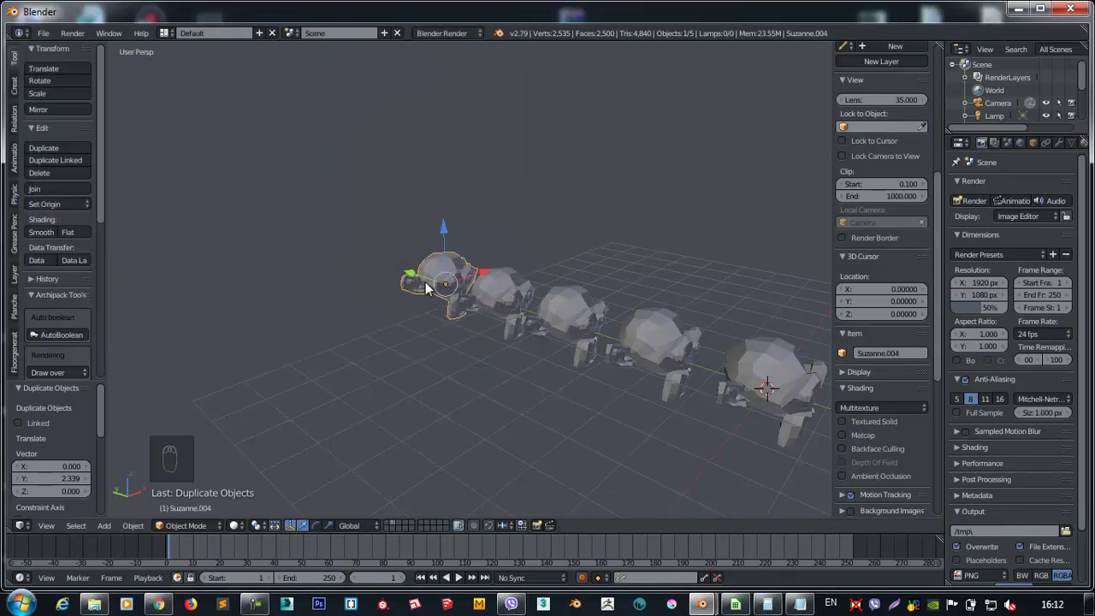
drag(529, 308, 690, 174)
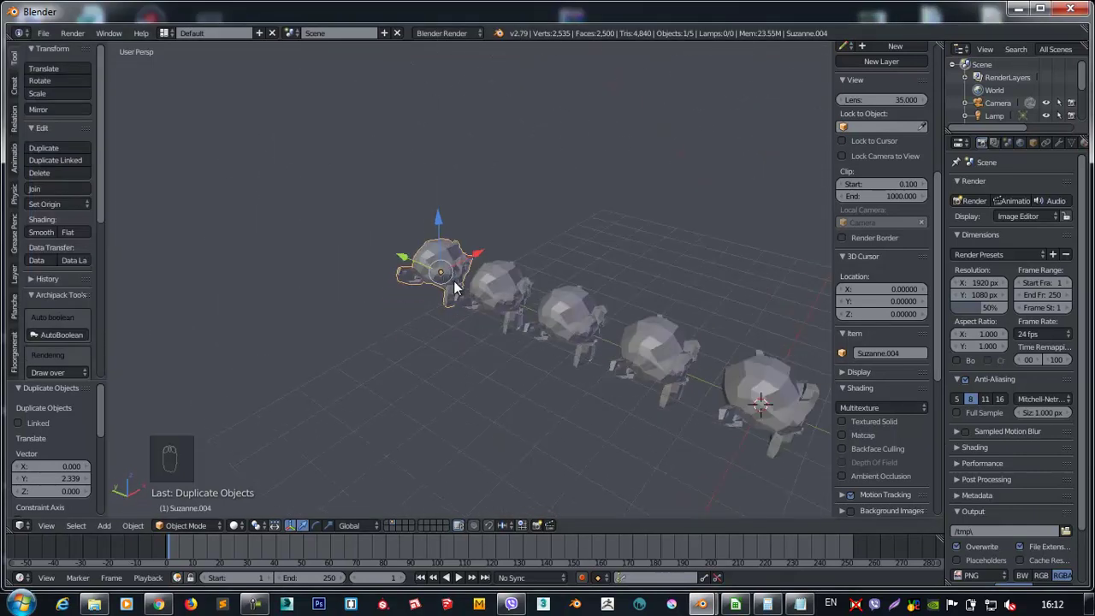
drag(438, 269, 447, 260)
middle_click(746, 448)
drag(837, 130, 749, 337)
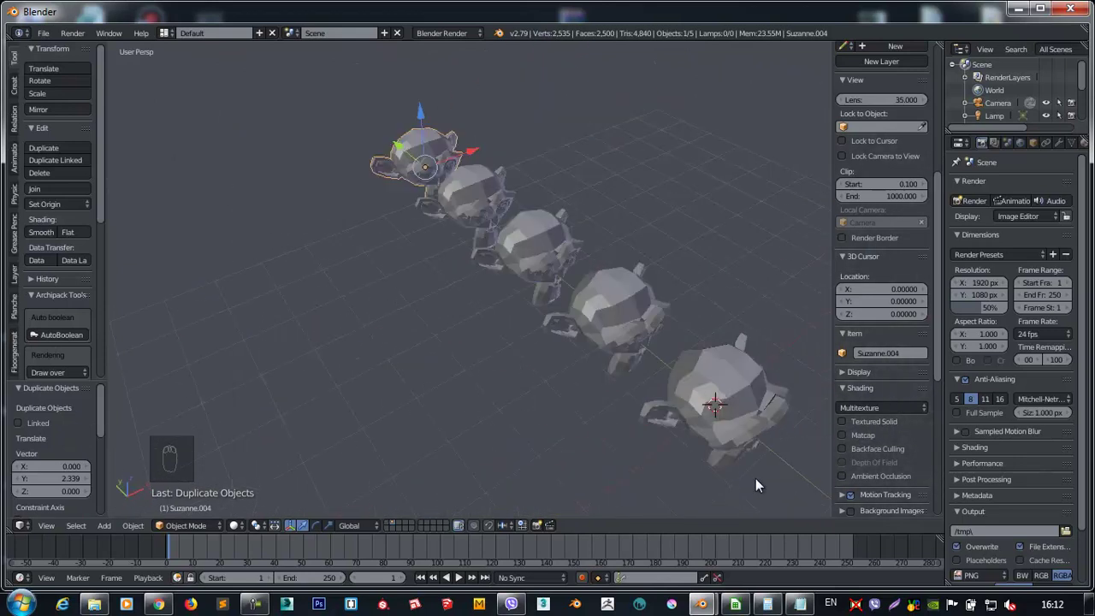
drag(739, 452, 496, 356)
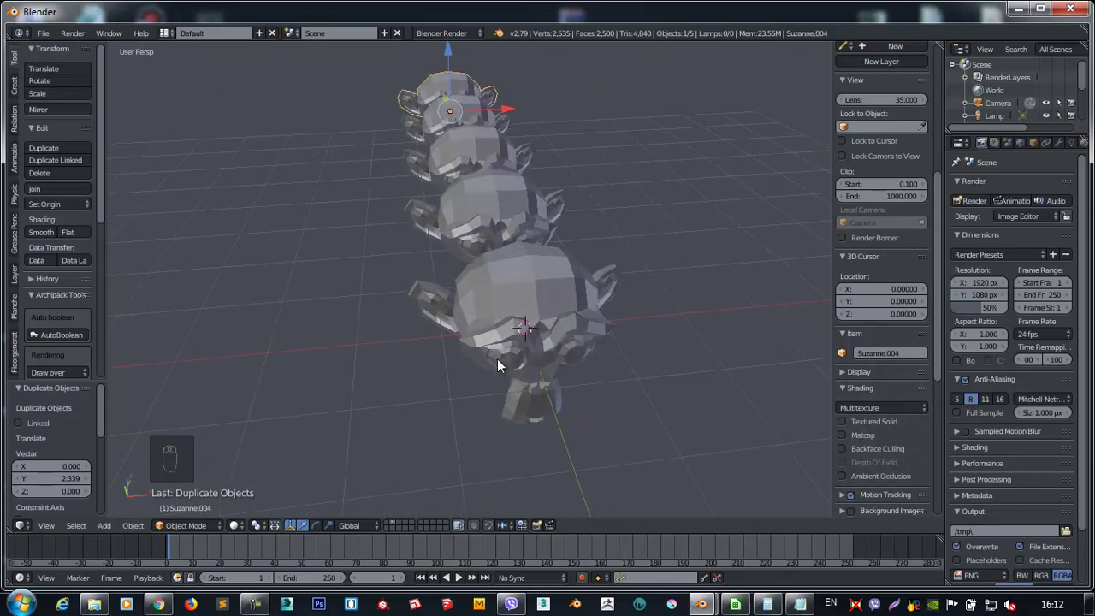
drag(548, 340, 295, 536)
drag(574, 293, 567, 296)
drag(487, 435, 571, 299)
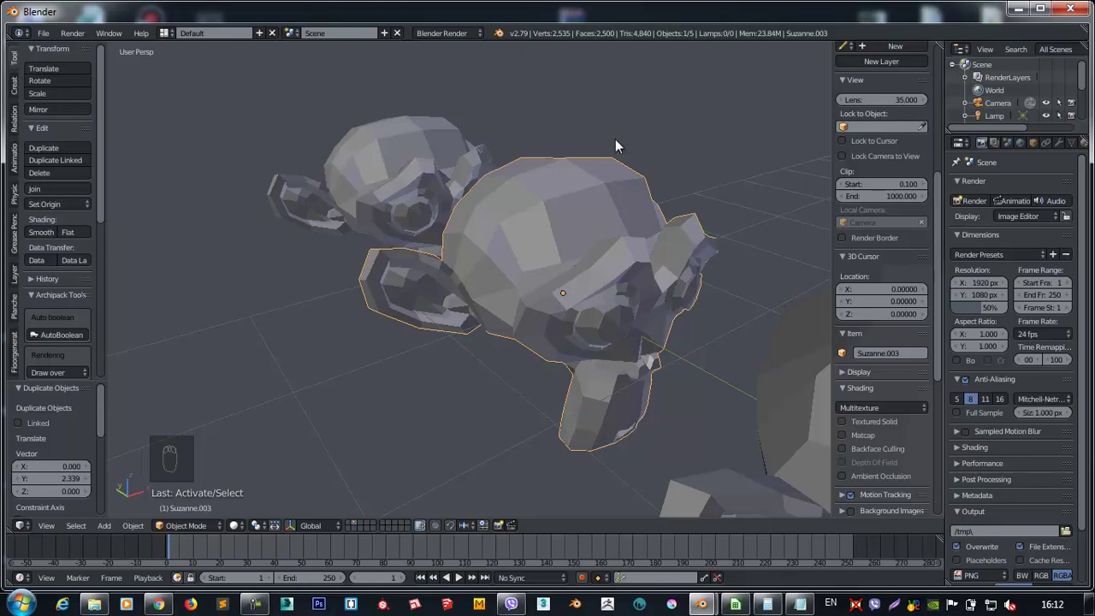
drag(611, 146, 574, 229)
drag(626, 272, 558, 276)
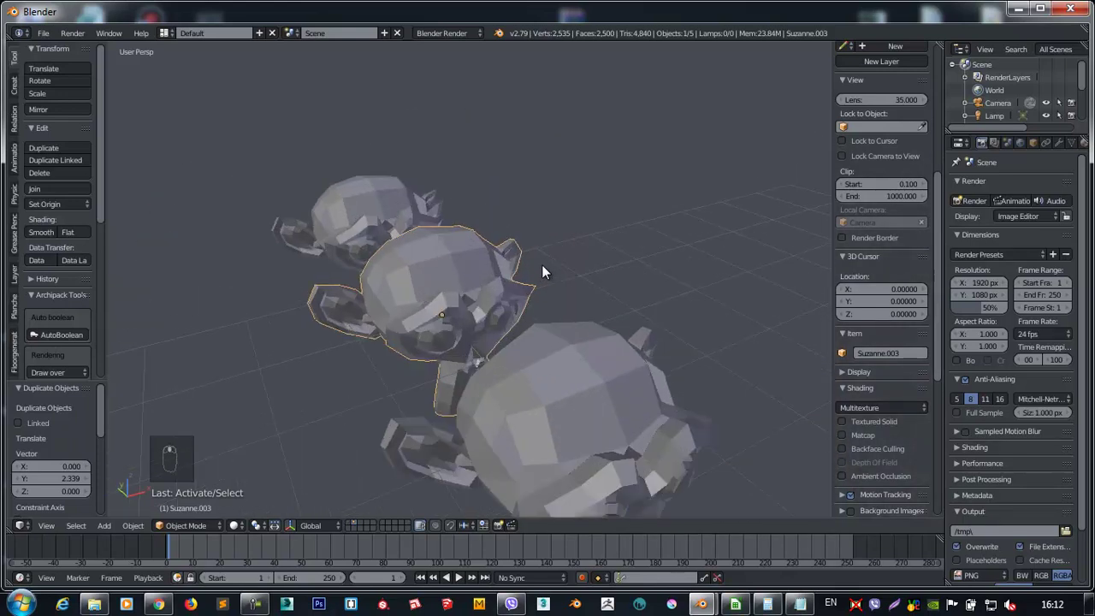
Rotate the selected monkey on its own.
key(r)
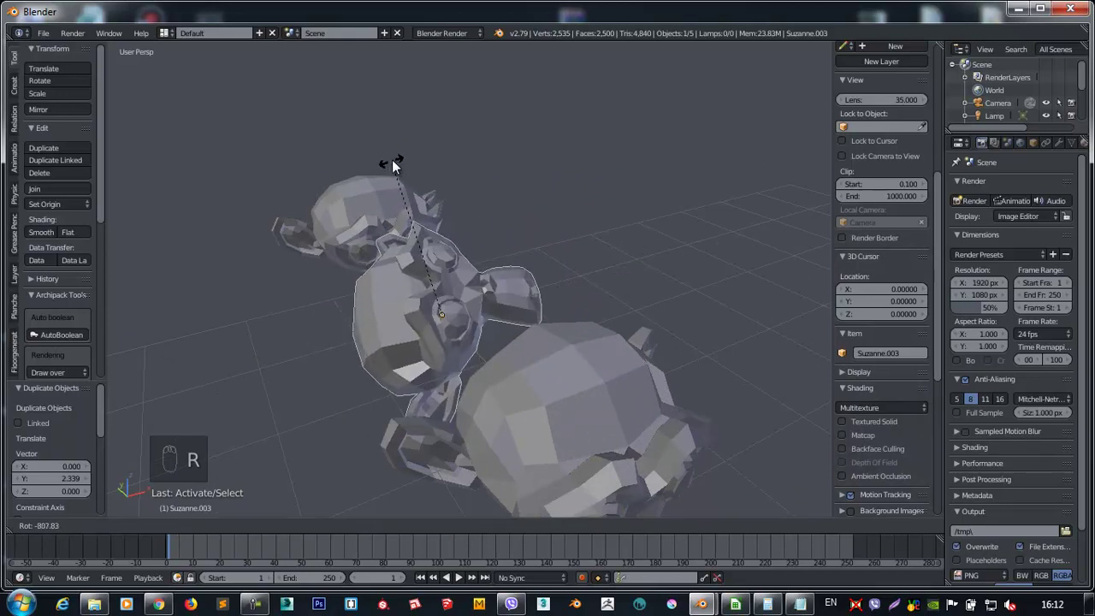
drag(513, 253, 265, 533)
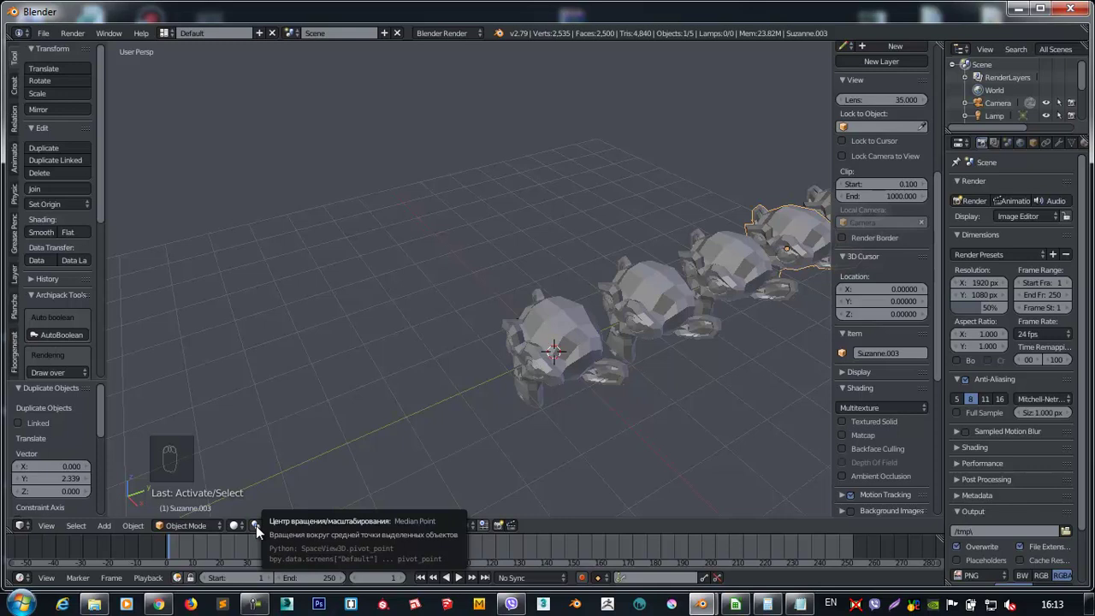
drag(261, 532, 277, 475)
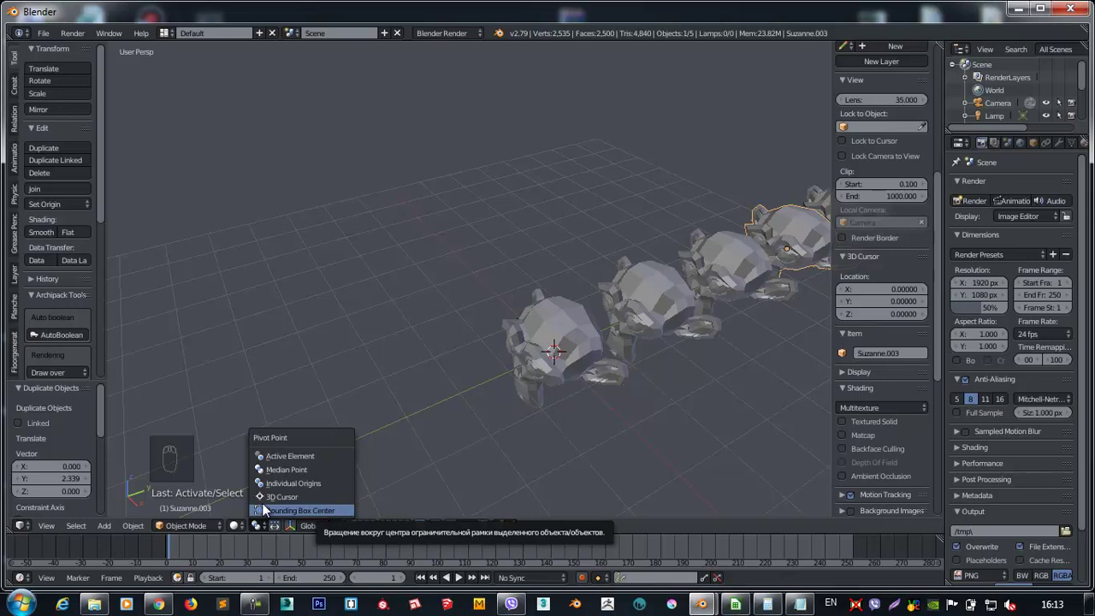
Change the Pivot Point in the header and select all five monkeys.
drag(697, 364, 542, 337)
drag(458, 103, 366, 477)
drag(629, 221, 315, 520)
drag(299, 530, 523, 351)
drag(523, 350, 319, 446)
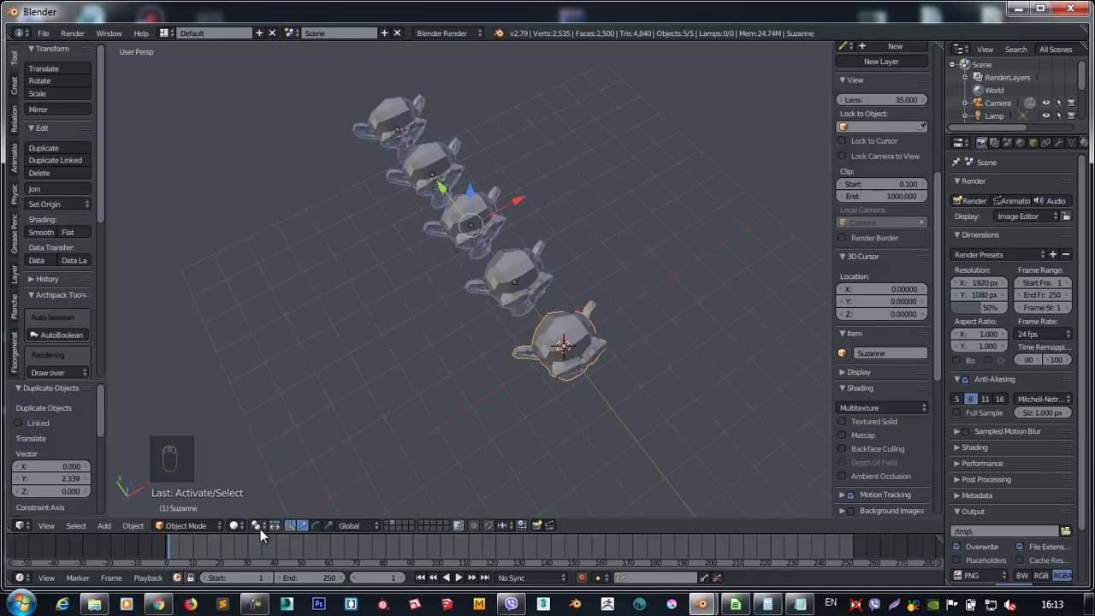
Rotate the whole row of five monkeys together, then view it from a low side angle.
drag(268, 535, 278, 476)
drag(591, 245, 659, 317)
key(r)
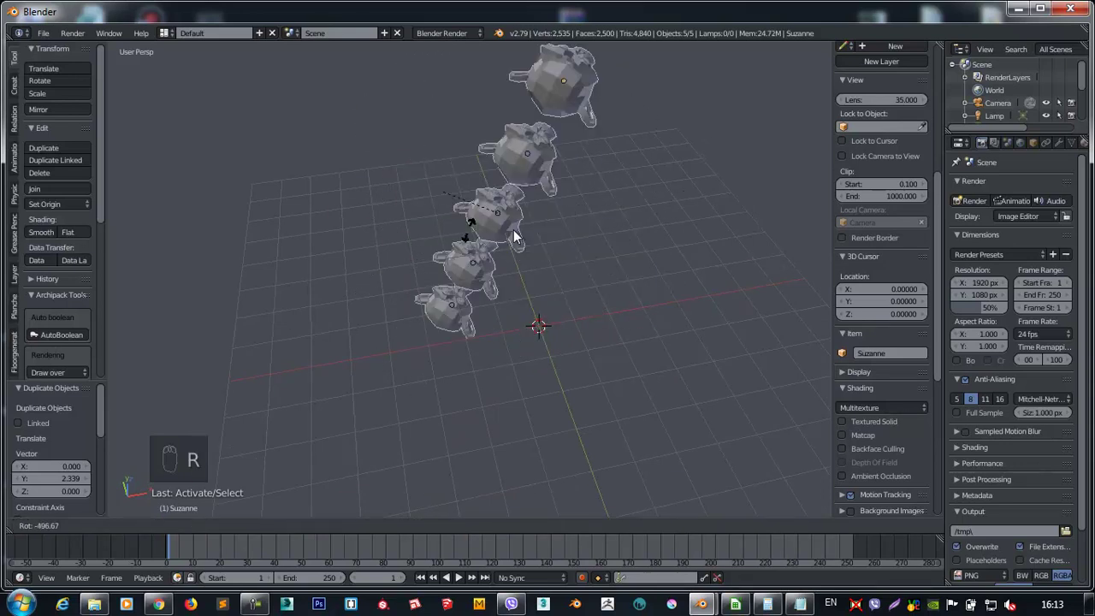
drag(269, 531, 580, 255)
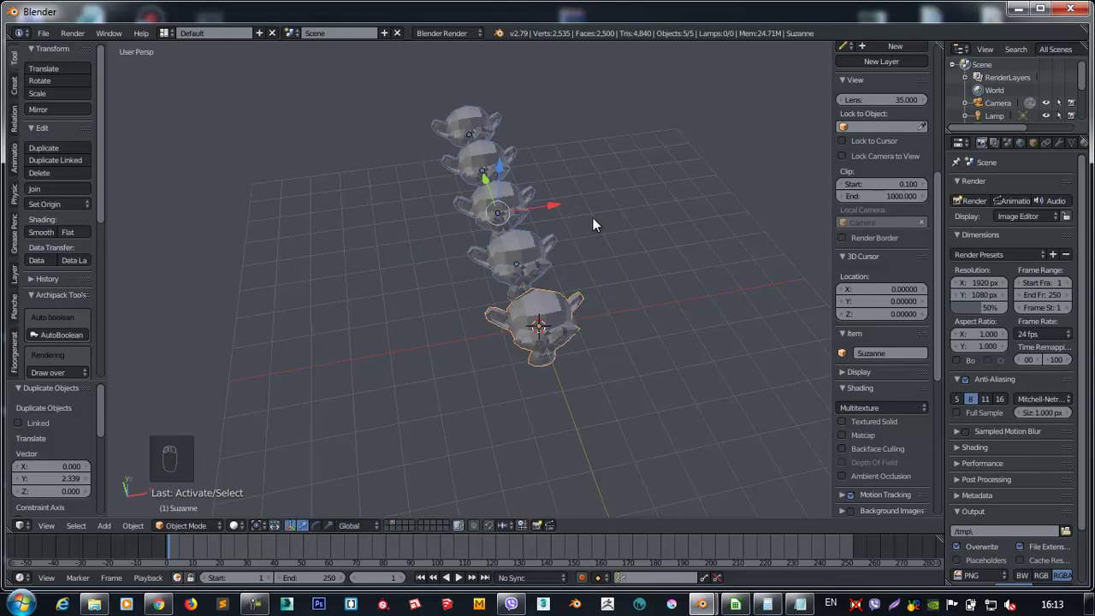
key(r)
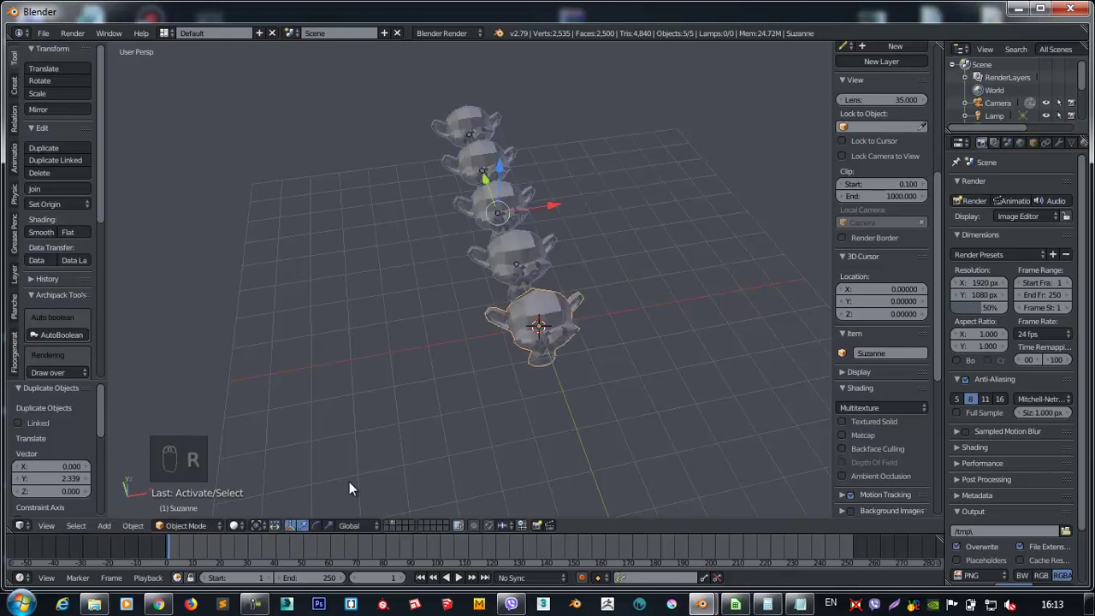
drag(266, 531, 281, 462)
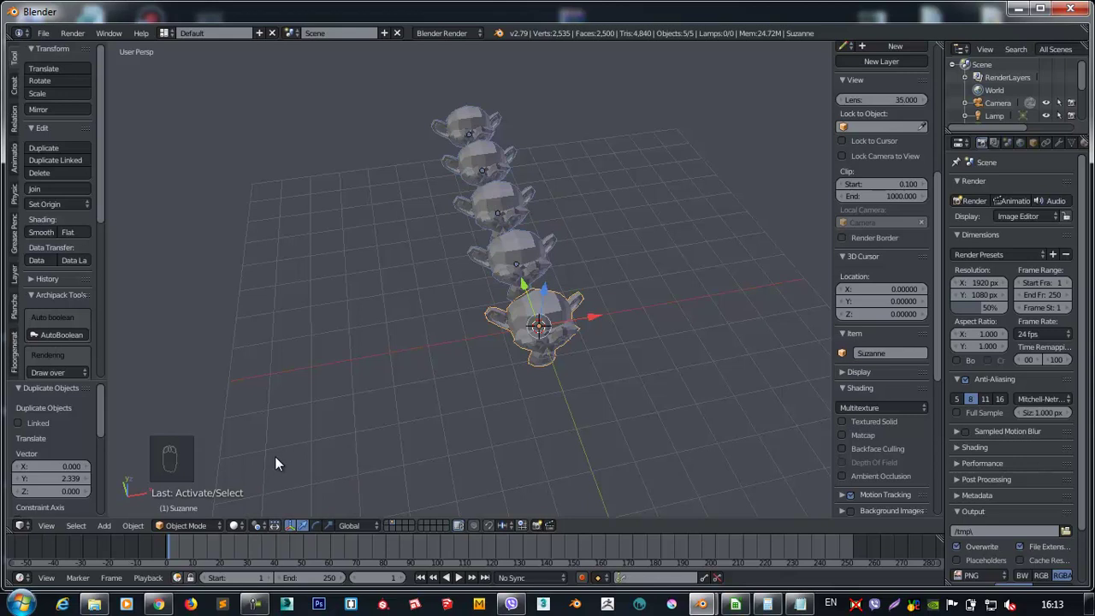
drag(436, 249, 389, 293)
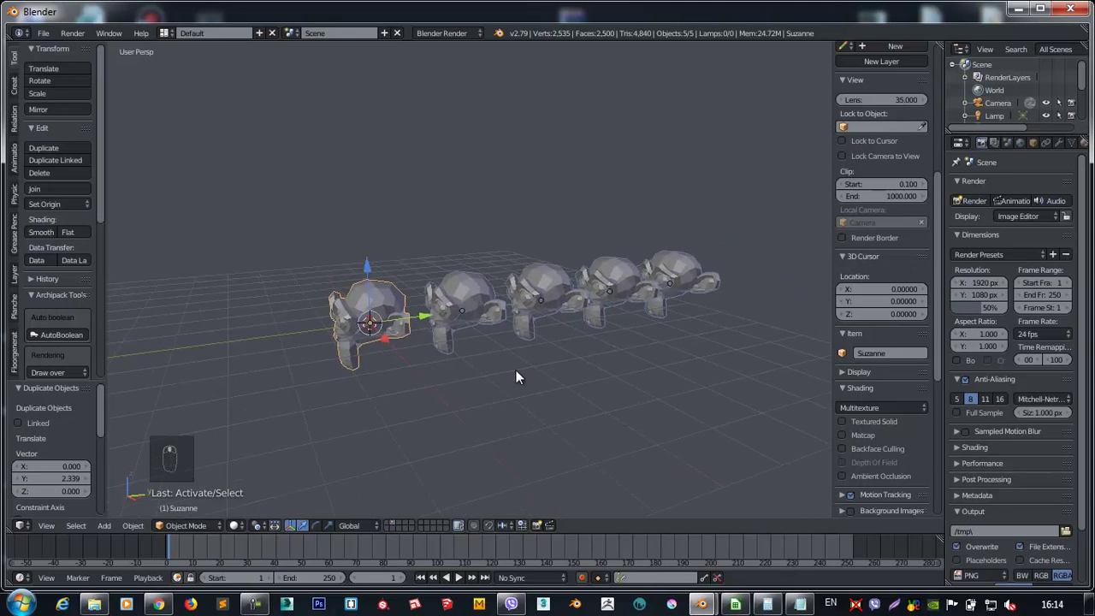
Select the monkey at the end of the row and rotate it.
key(r)
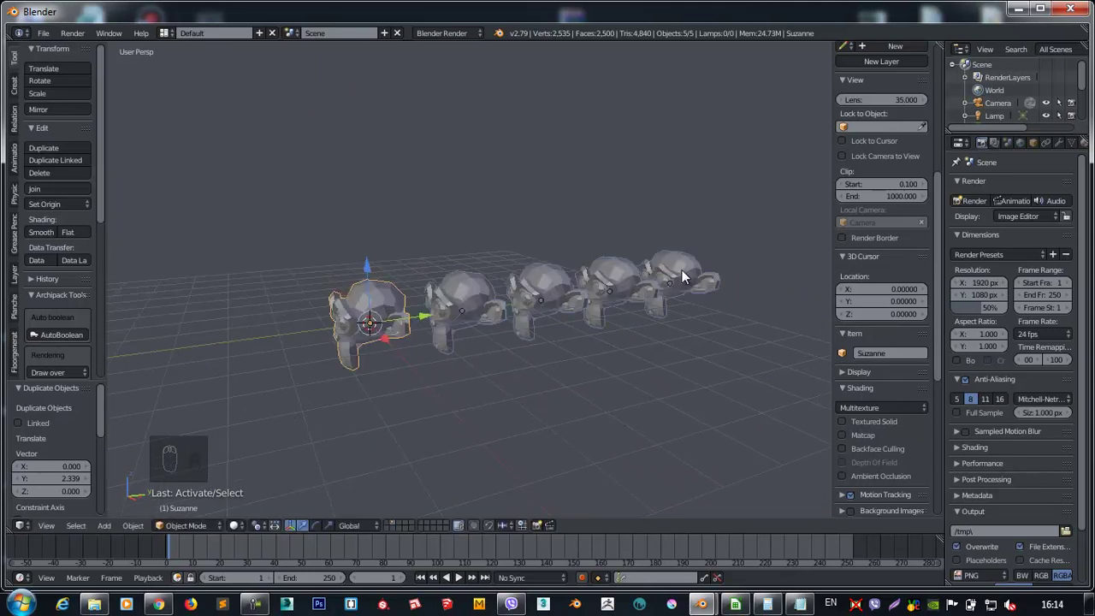
drag(683, 268, 642, 409)
key(r)
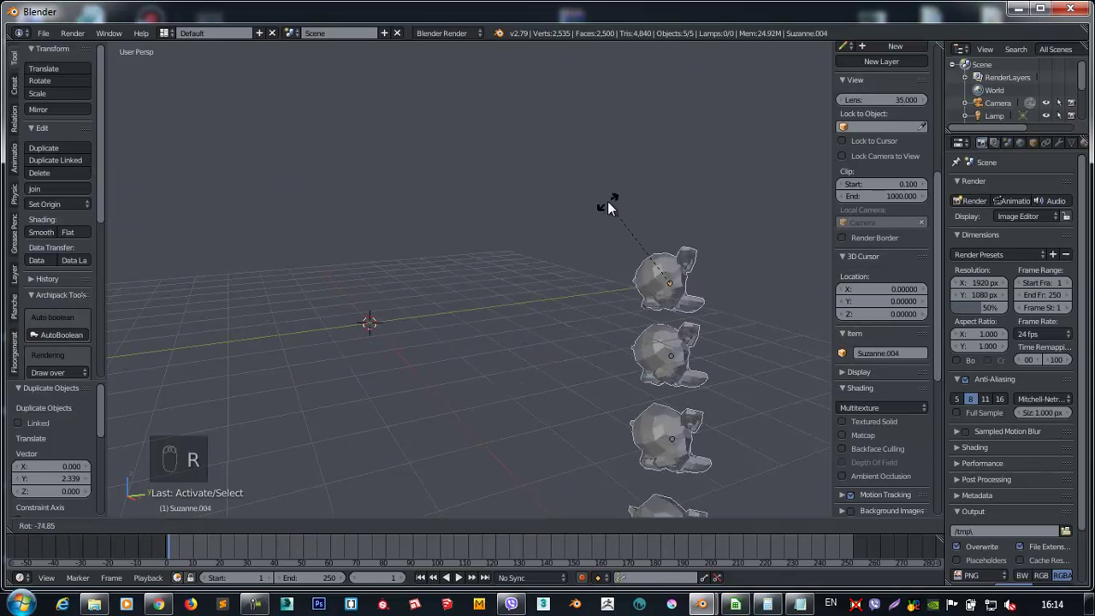
drag(267, 532, 290, 490)
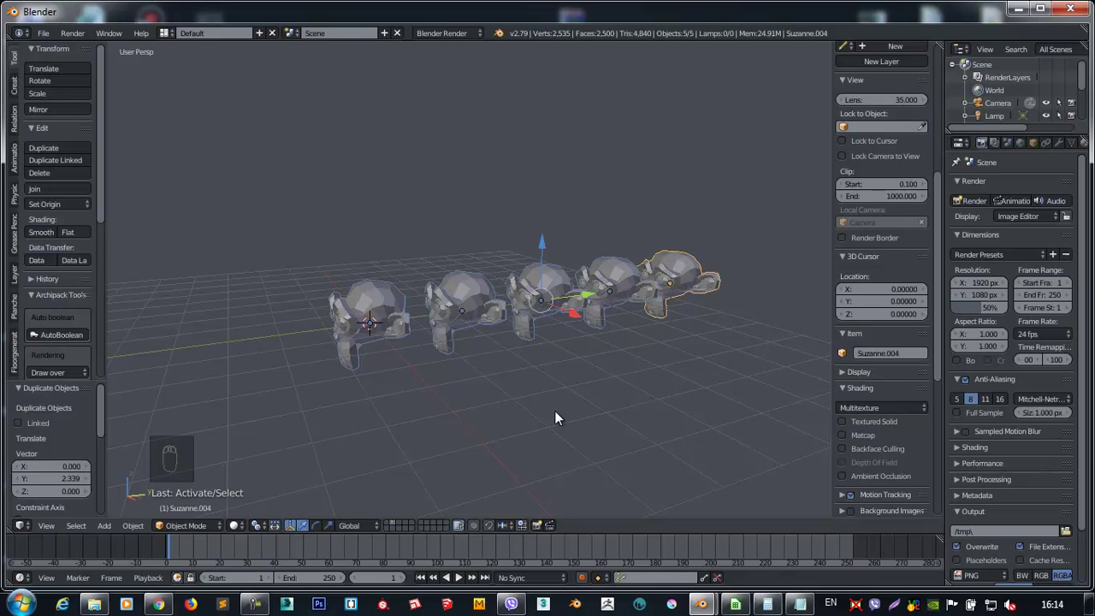
key(r)
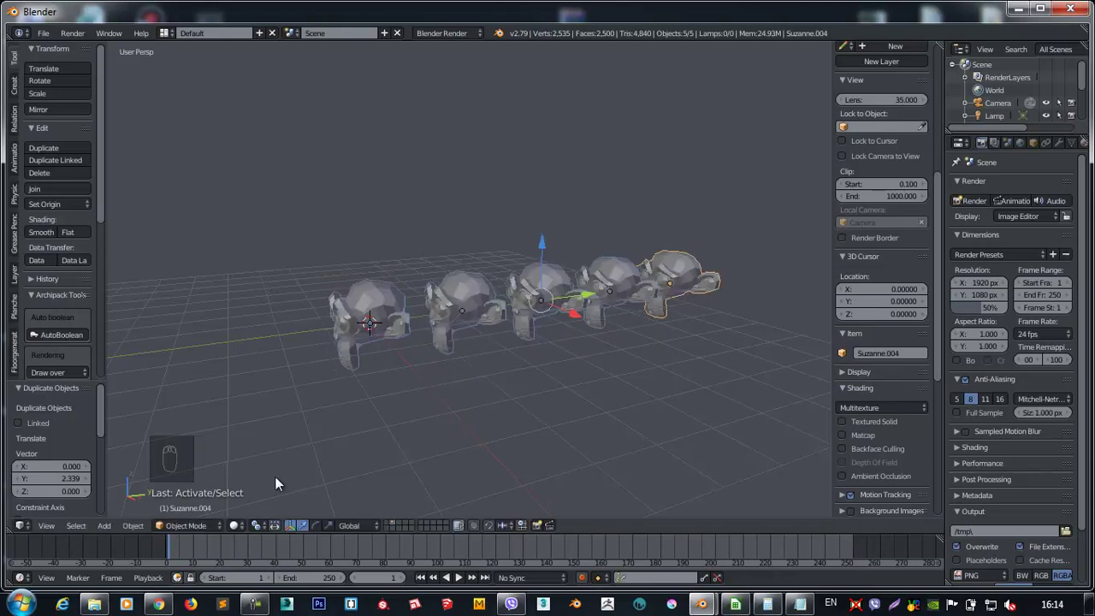
Place the 3D cursor at a spot away from the world origin.
drag(261, 534, 387, 335)
drag(338, 412, 173, 165)
drag(173, 165, 425, 379)
key(r)
middle_click(404, 356)
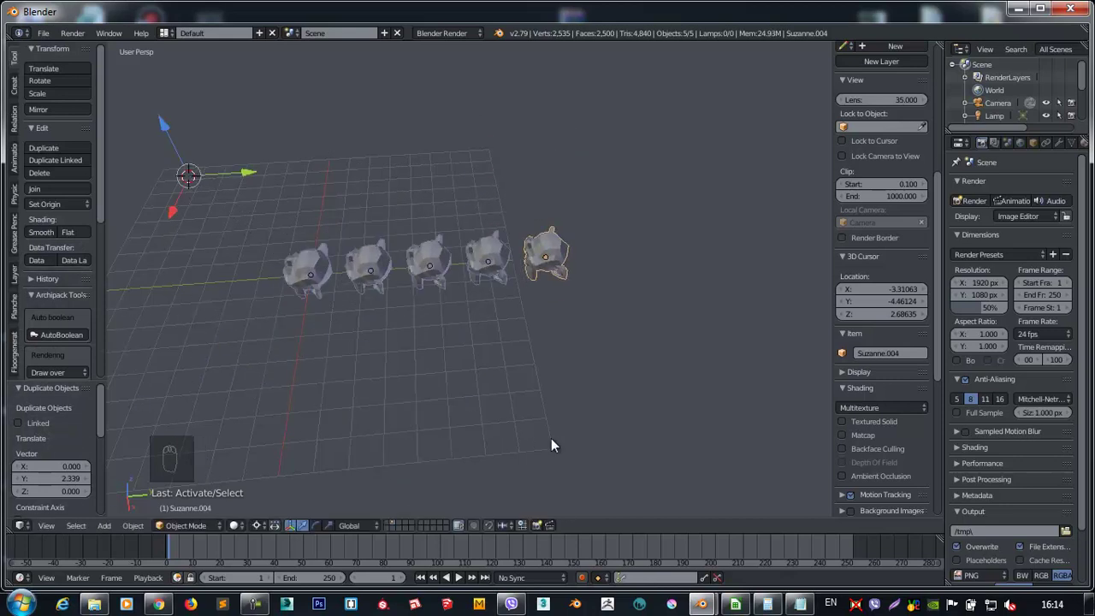
drag(551, 459, 511, 255)
key(r)
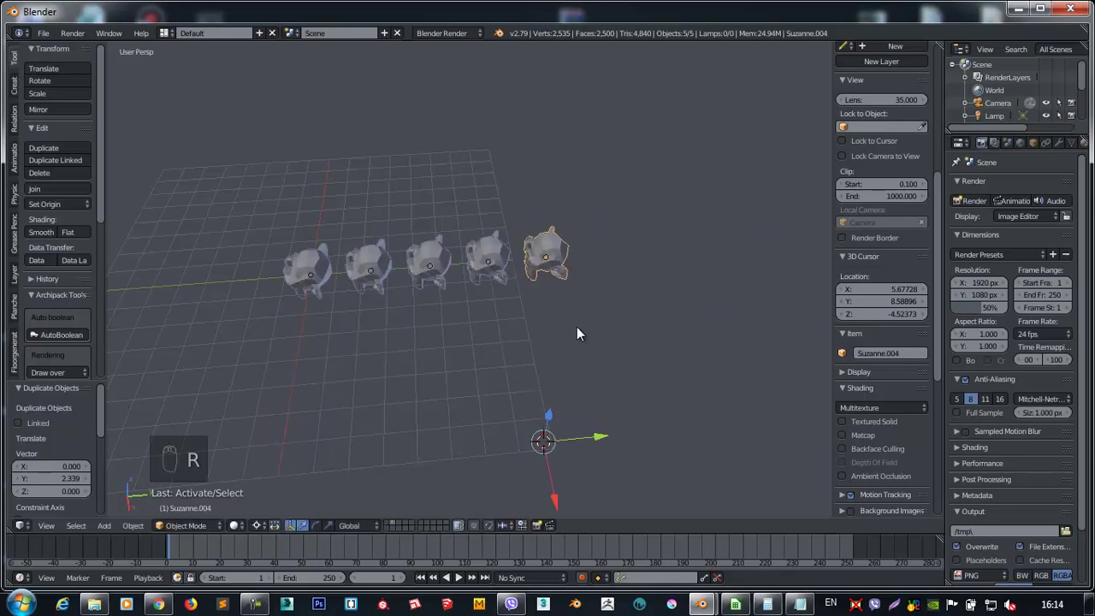
Switch to Top view and snap the 3D cursor back to the origin.
key(KP_7)
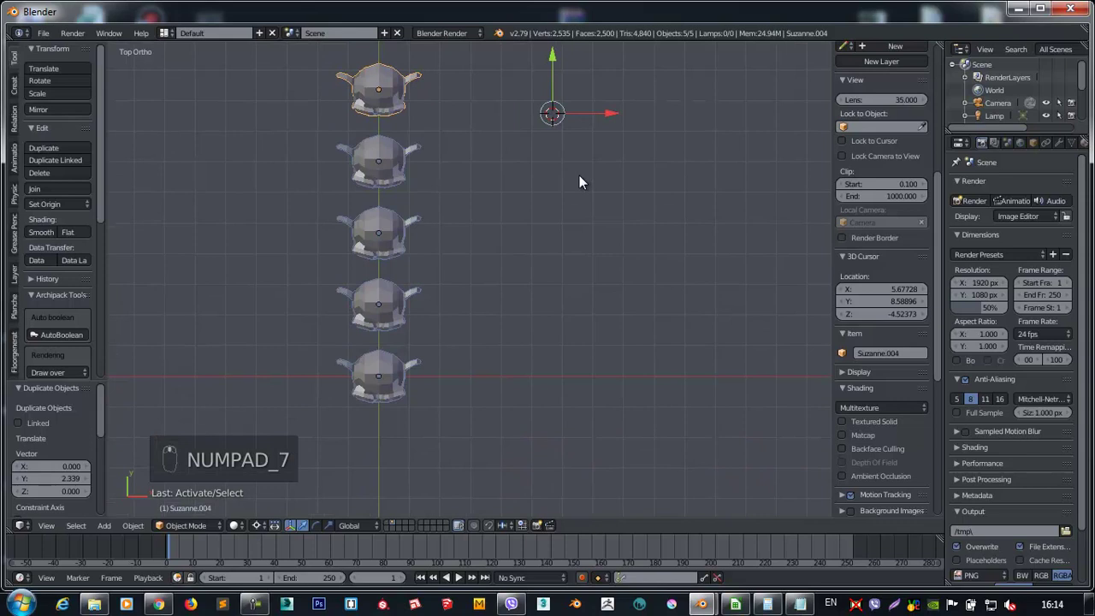
key(r)
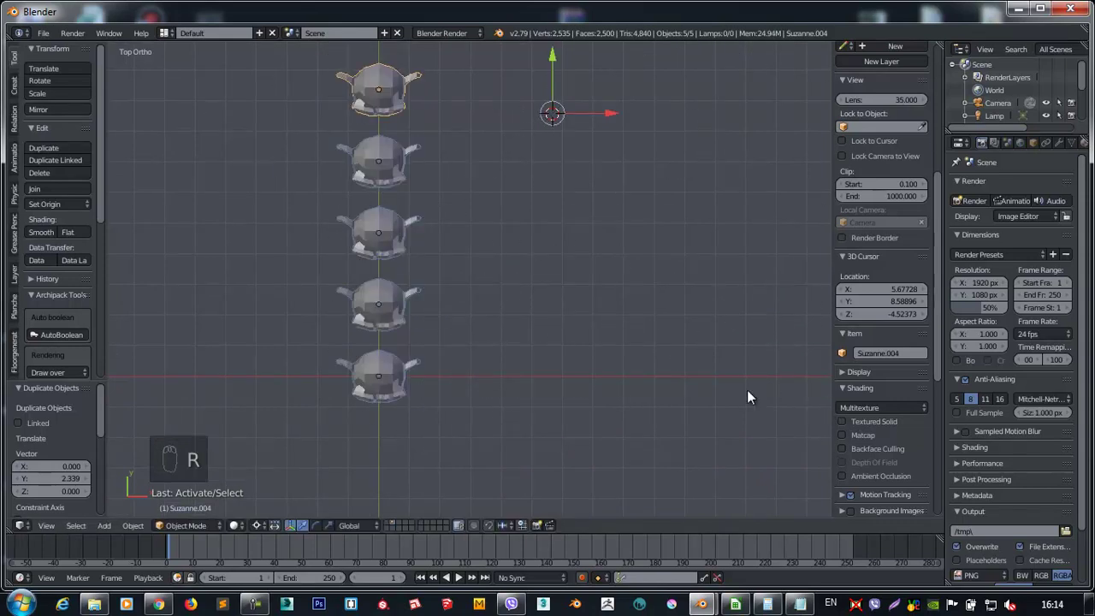
key(shift+c)
drag(552, 275, 457, 302)
drag(488, 289, 474, 290)
key(shift+s)
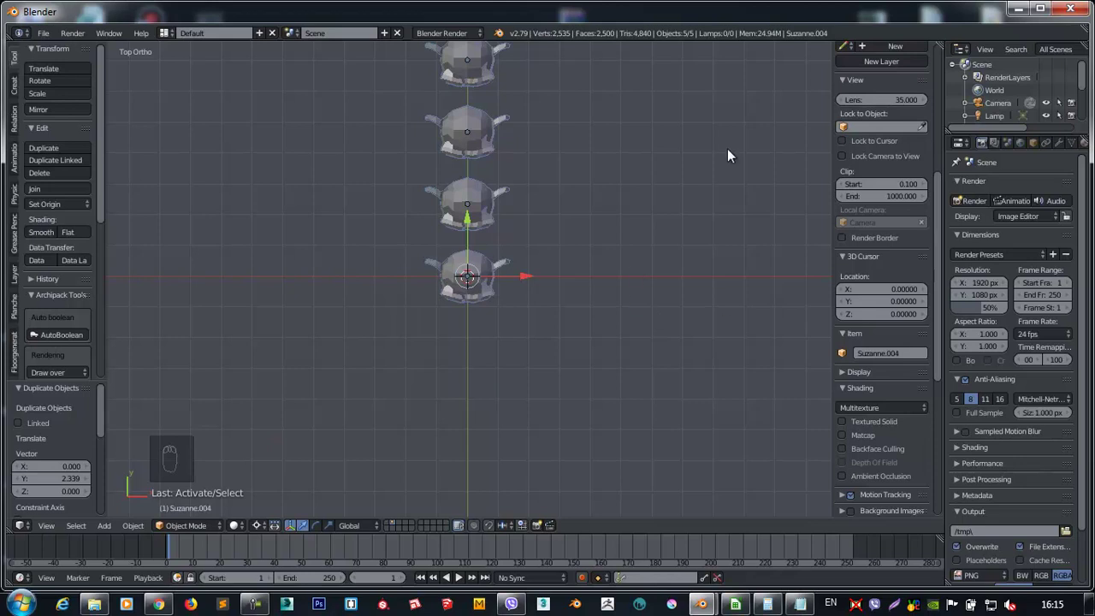
Move the monkey at the origin out to the upper right and snap the cursor to its centre.
drag(738, 124, 480, 255)
drag(480, 255, 480, 280)
key(shift+s)
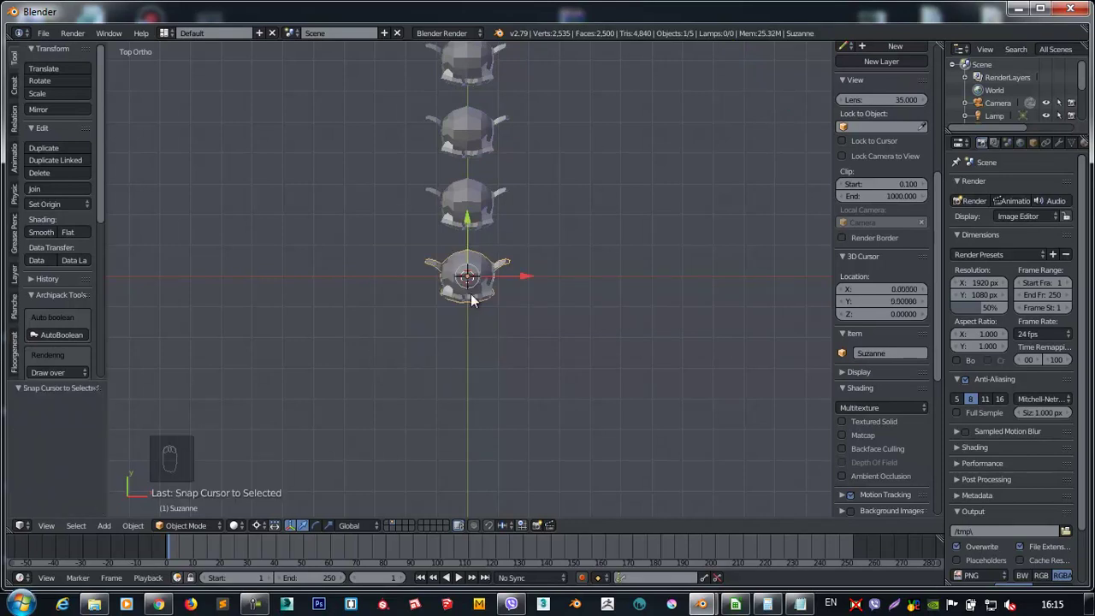
middle_click(385, 392)
drag(685, 129, 384, 388)
drag(384, 389, 330, 368)
key(shift+s)
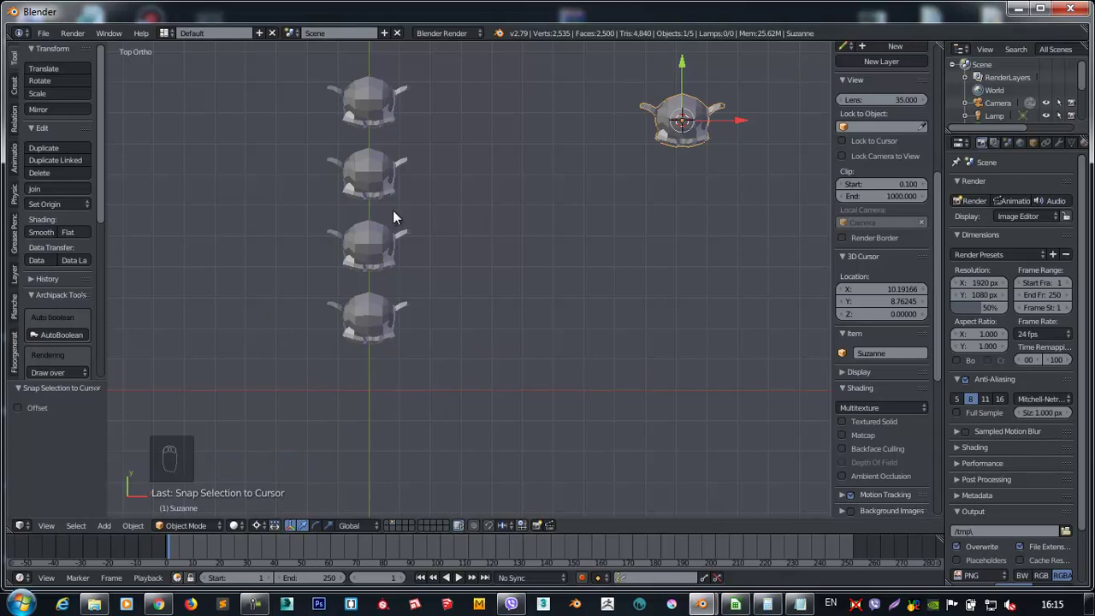
key(ctrl+z)
key(ctrl+z)
key(shift+c)
drag(468, 294, 464, 295)
drag(464, 296, 511, 436)
drag(515, 436, 265, 522)
drag(268, 490, 231, 545)
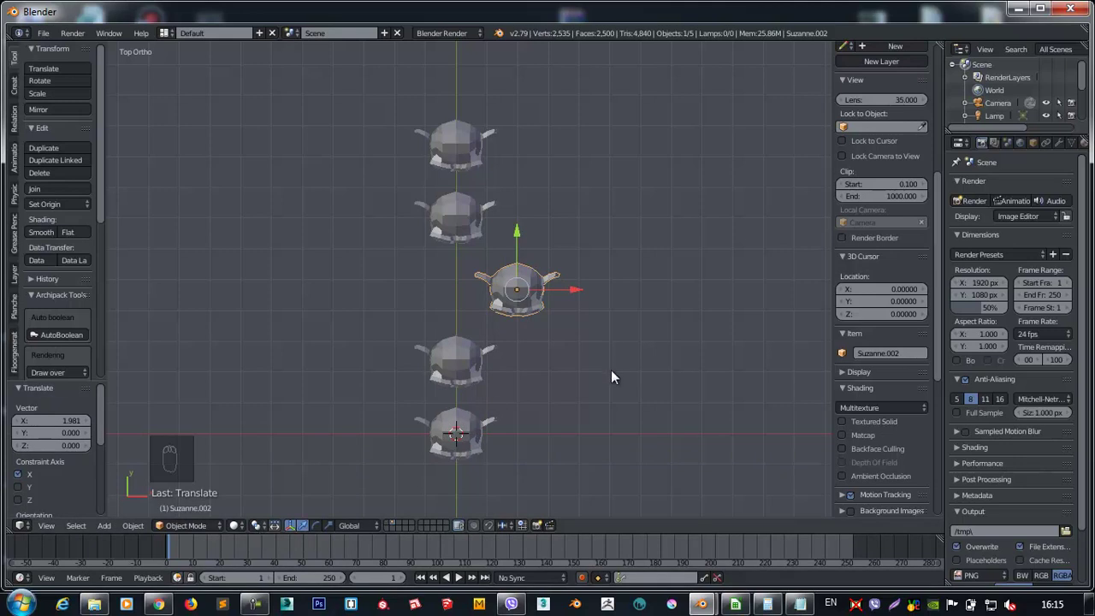
key(ctrl+,)
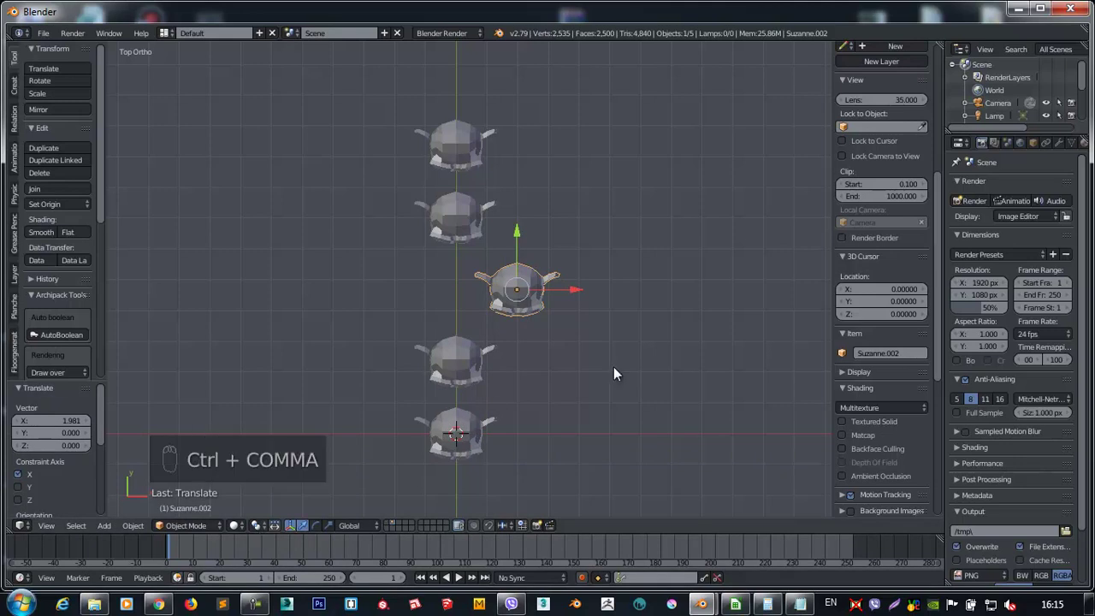
key(,)
key(ctrl+,)
key(ctrl+,)
key(ctrl+,)
key(,)
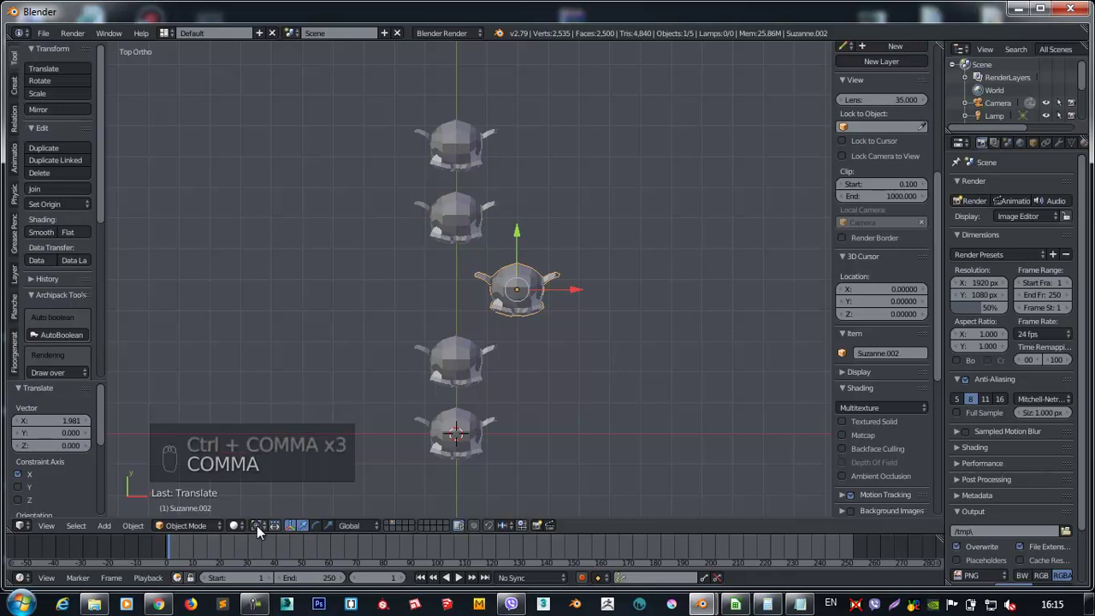
key(.)
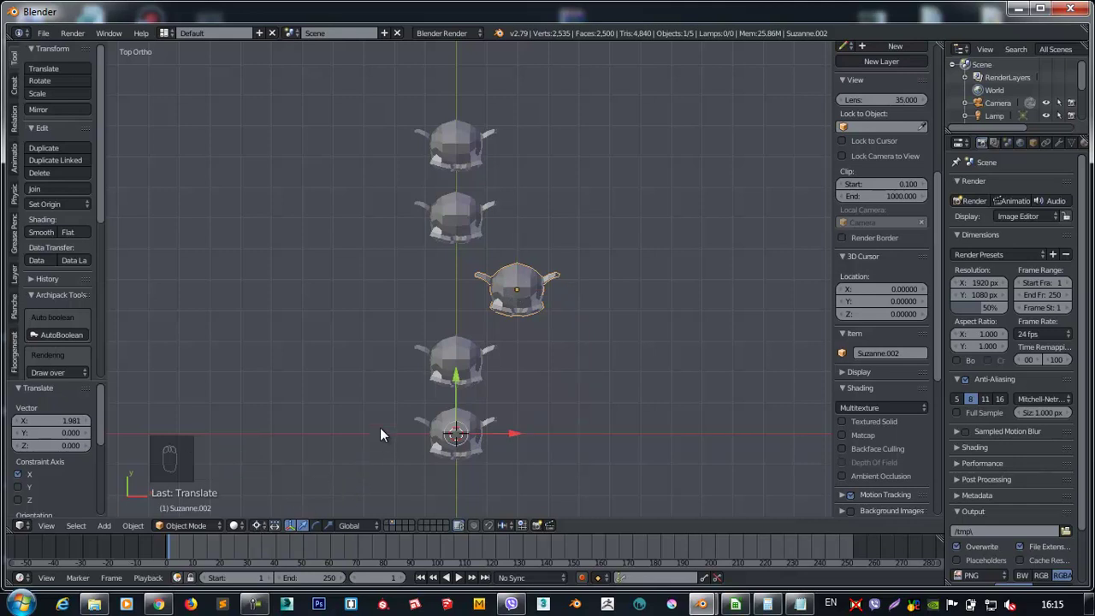
key(ctrl+,)
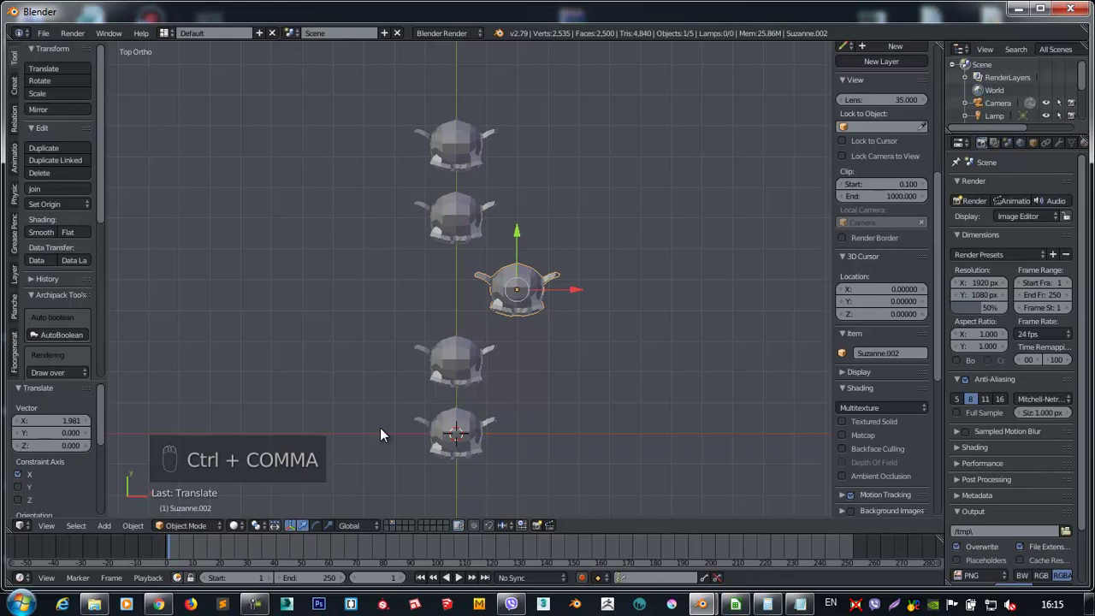
key(ctrl+.)
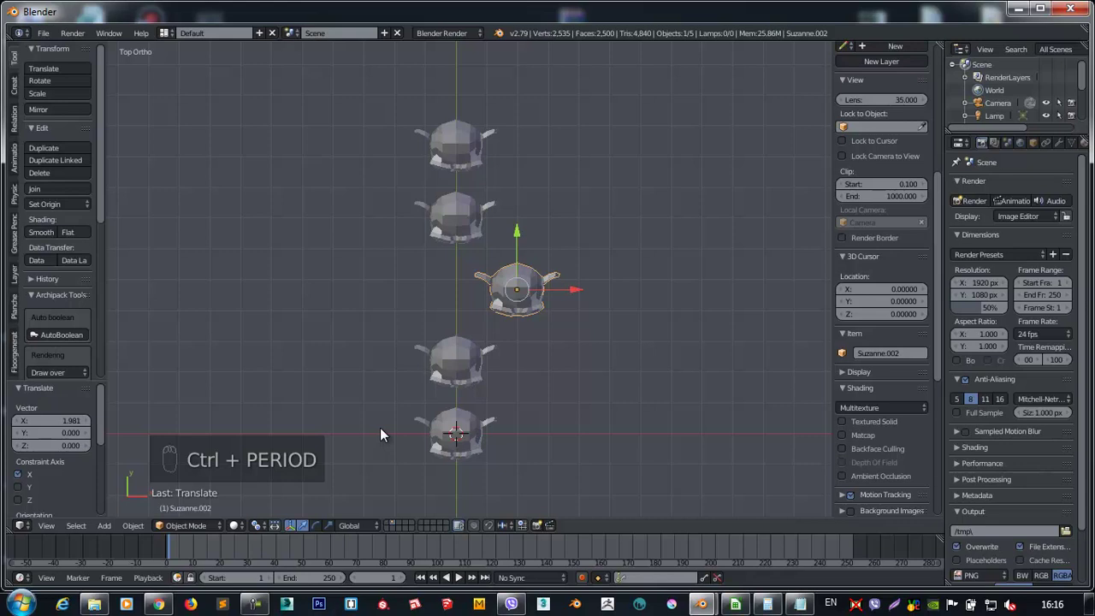
key(ctrl+alt+,)
key(ctrl+alt+.)
key(ctrl+alt+/)
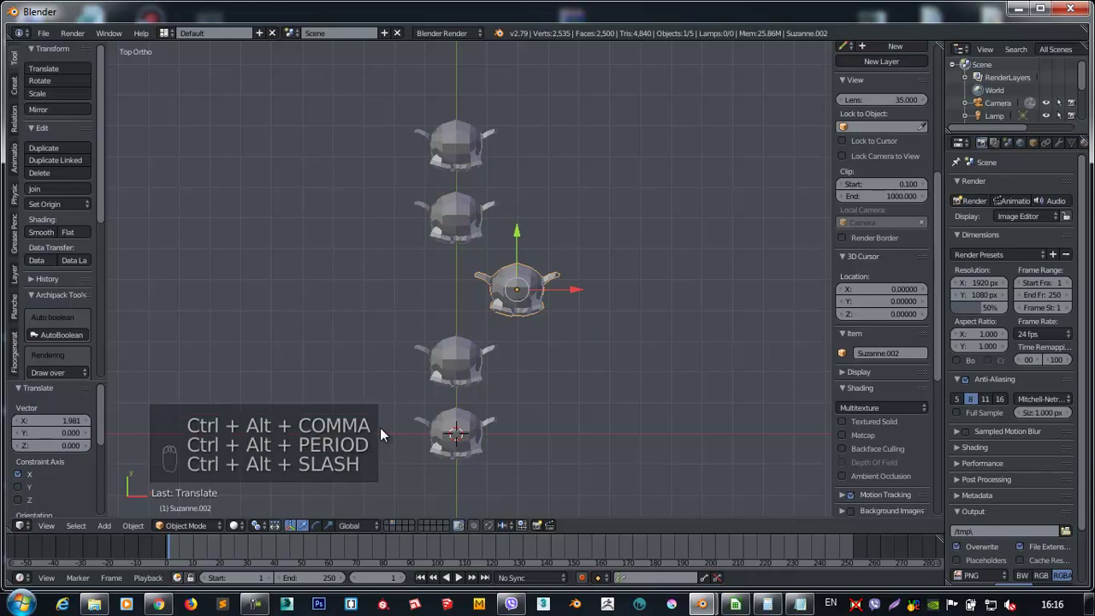
key(shift+.)
key(shift+.)
key(shift+,)
key(shift+/)
key(ctrl+/)
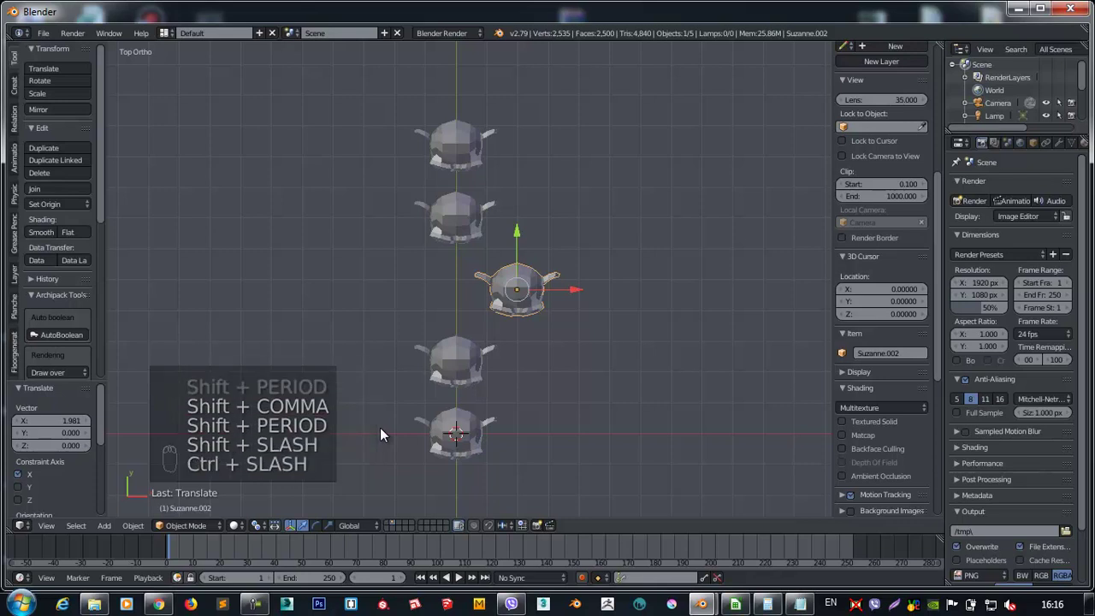
key(/)
key(.)
key(,)
key(.)
key(/)
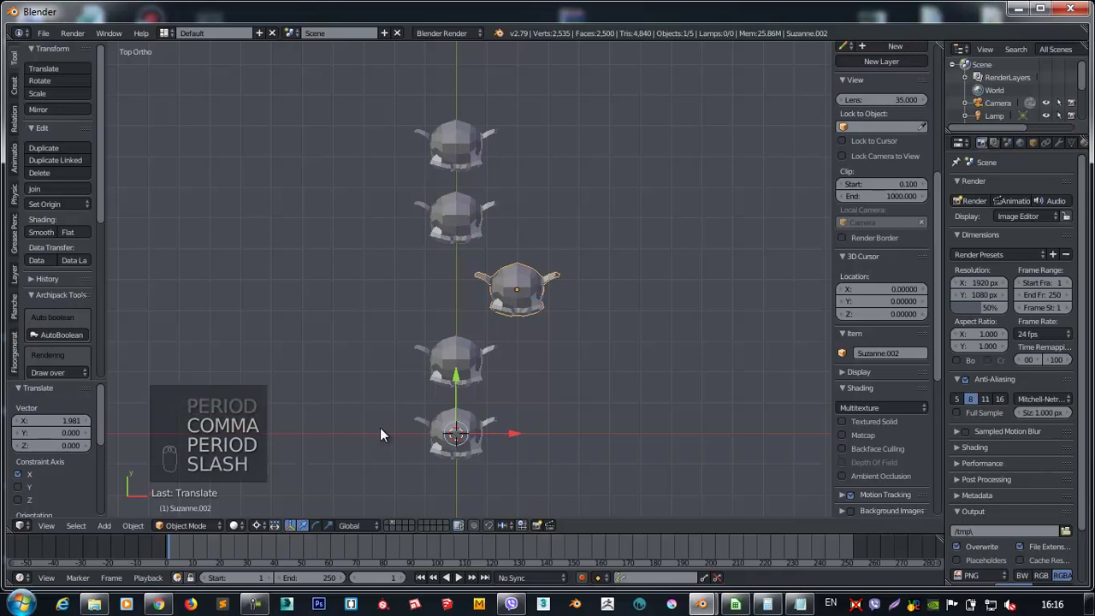
Shift the top monkey head slightly to the right.
click(257, 531)
drag(298, 456, 283, 471)
drag(475, 365, 462, 226)
drag(419, 357, 462, 226)
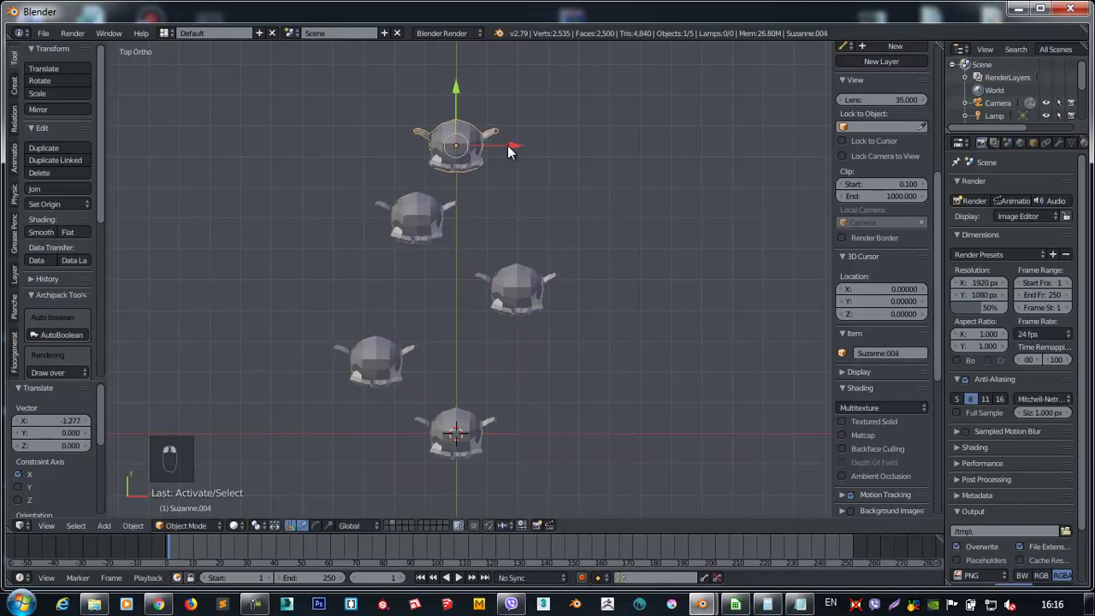
click(510, 197)
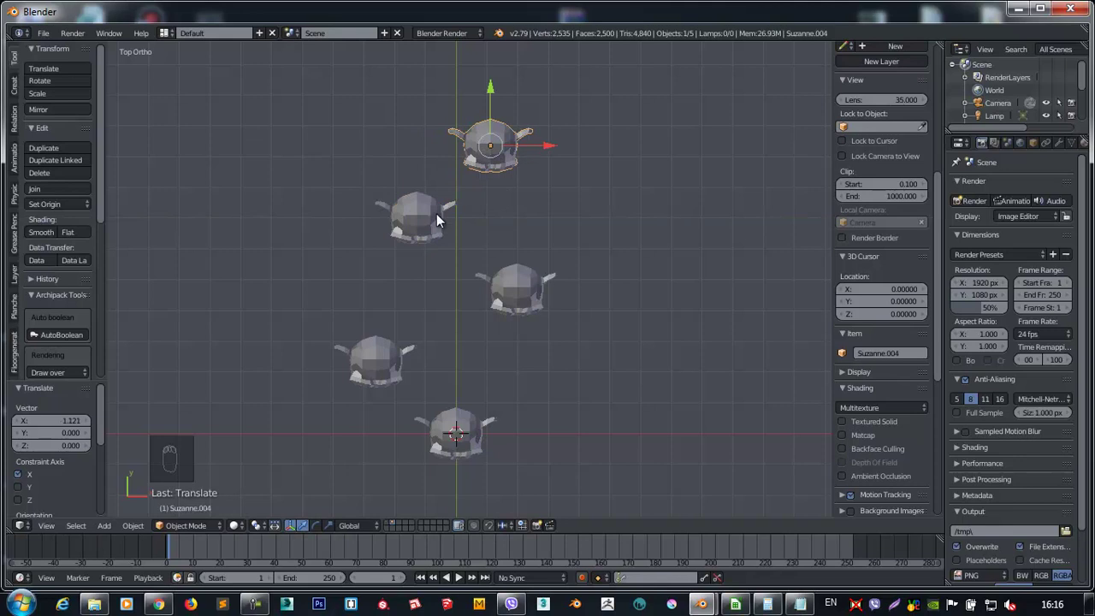
Scale all the monkey heads into one straight column, check it in perspective, then undo.
drag(455, 239, 460, 289)
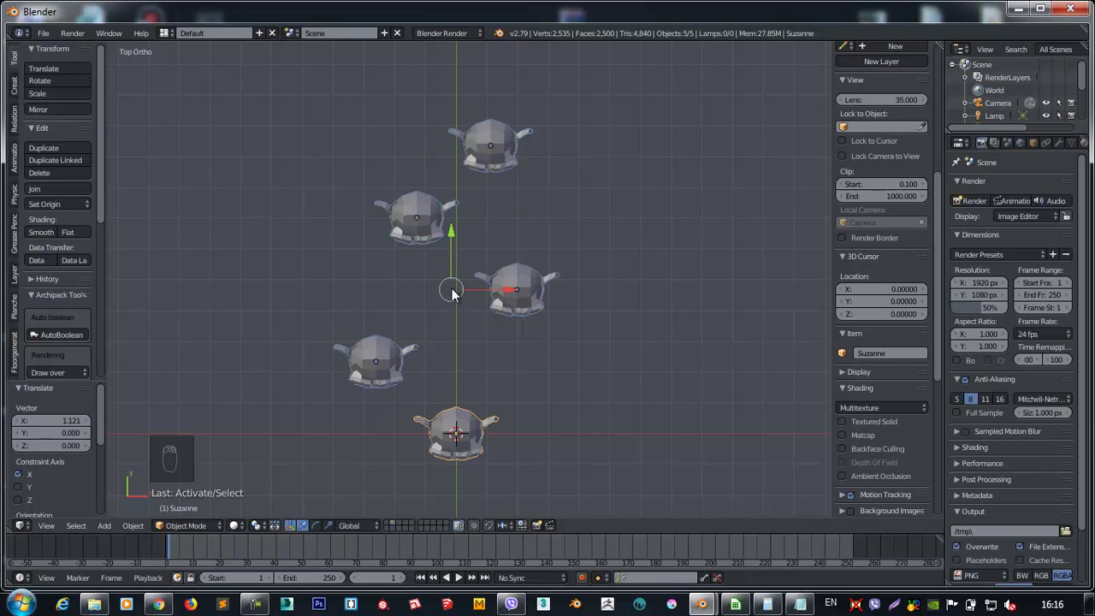
key(s)
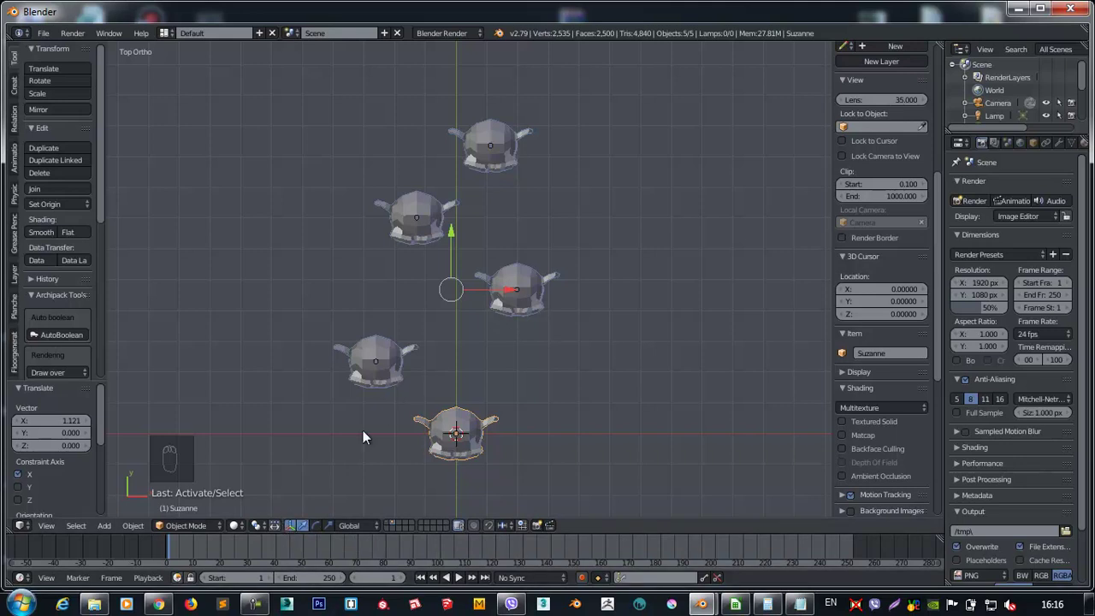
drag(278, 530, 454, 221)
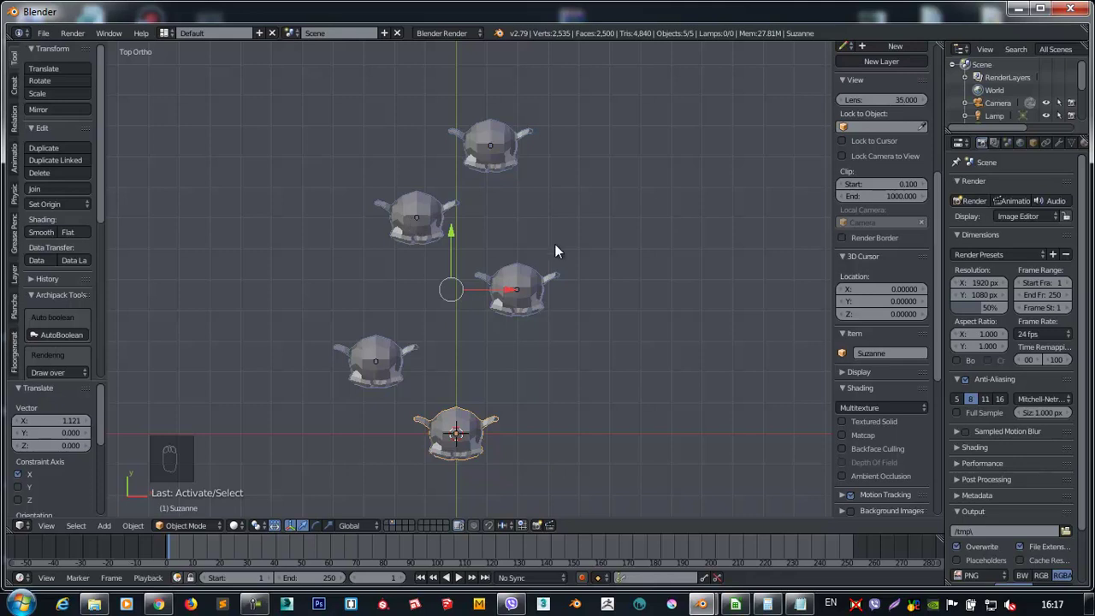
key(s)
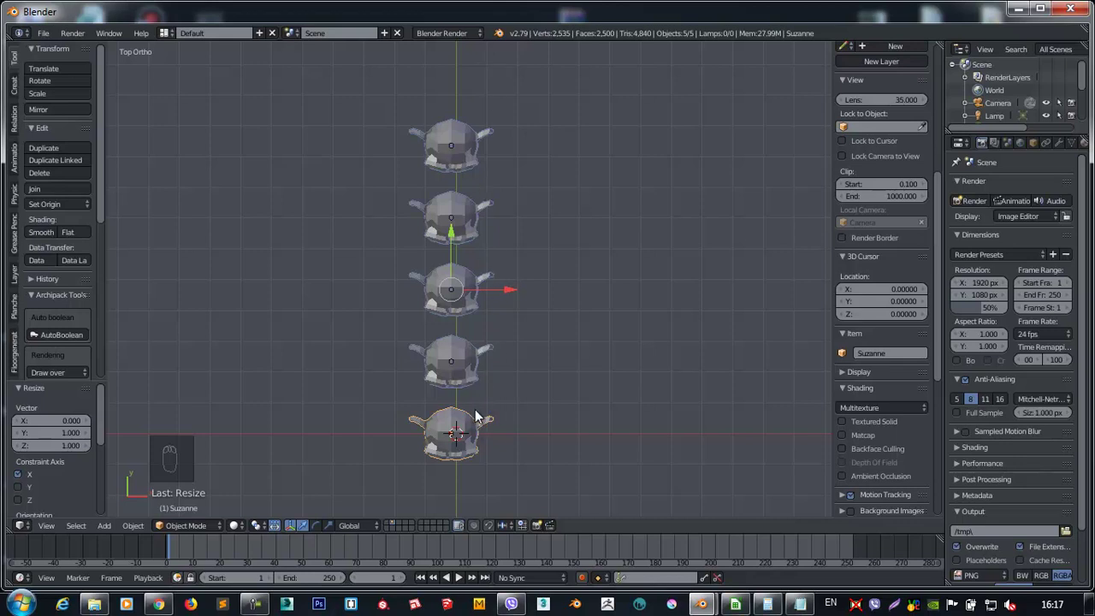
key(s)
middle_click(395, 224)
key(ctrl+z)
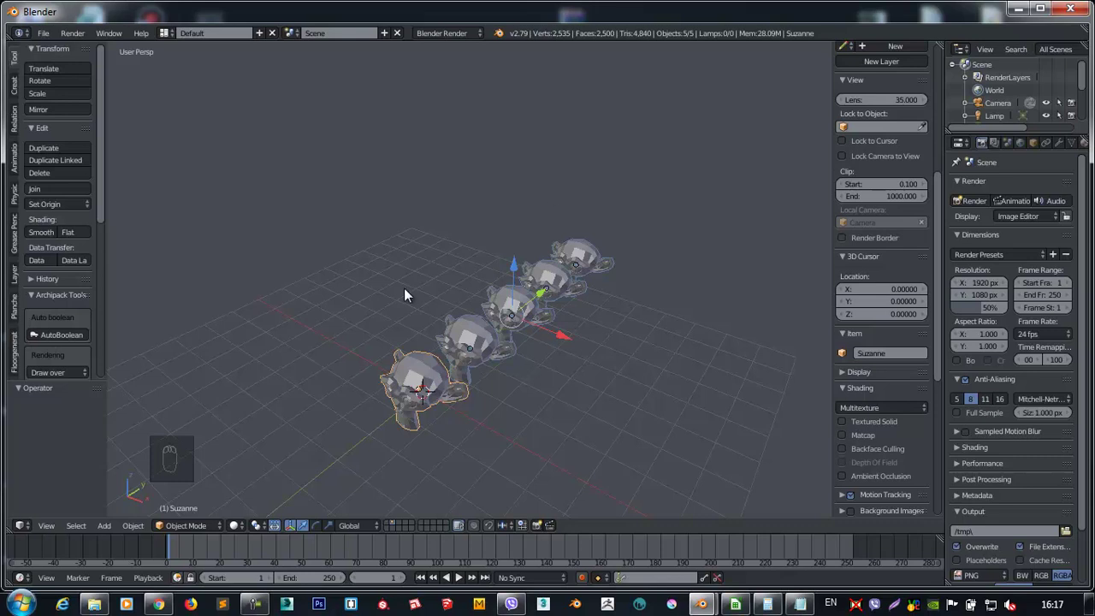
Delete the monkeys and add a UV Sphere with a Cube placed beside it.
key(x)
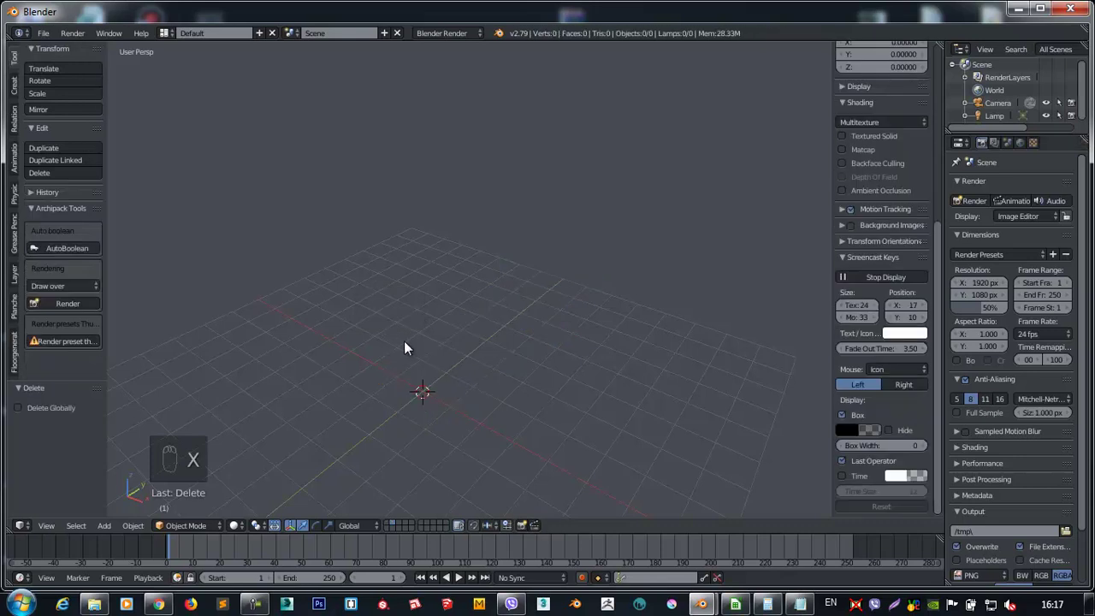
key(shift+a)
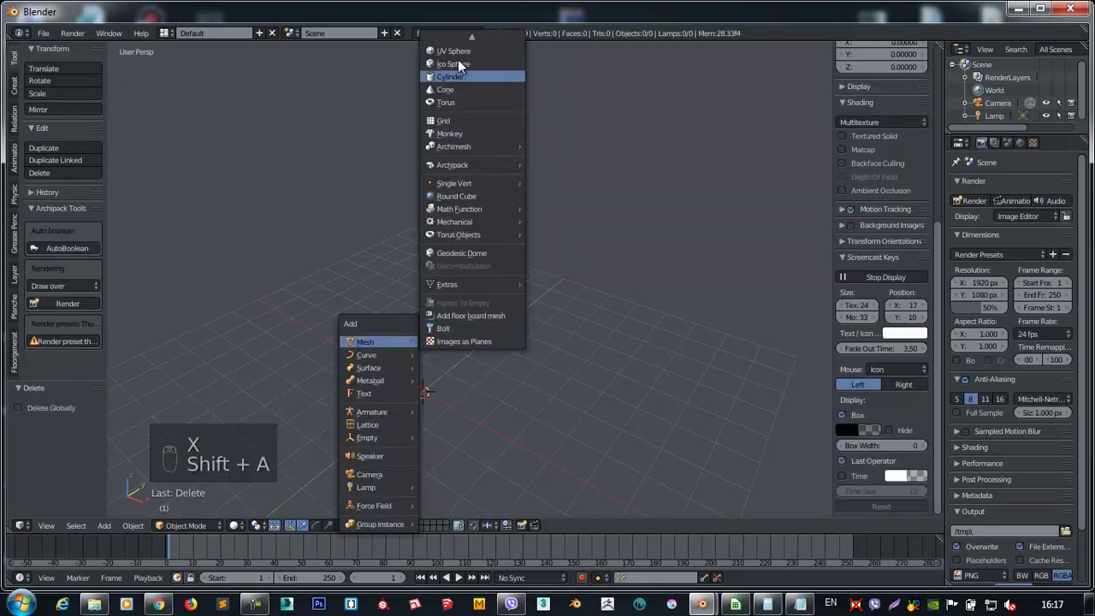
key(shift+a)
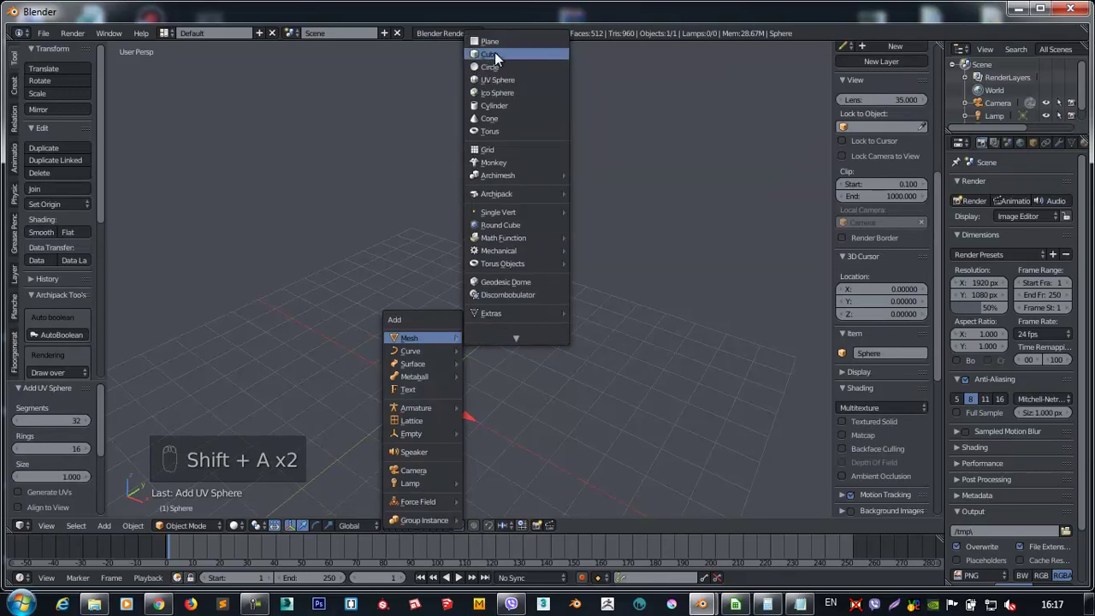
drag(550, 418, 546, 411)
right_click(524, 411)
drag(524, 412, 547, 365)
drag(548, 365, 408, 421)
drag(408, 420, 395, 485)
Position the pair and duplicate it twice into a diagonal row of three sphere-cube pairs.
middle_click(407, 420)
right_click(421, 445)
drag(421, 445, 393, 317)
drag(499, 313, 464, 327)
drag(393, 317, 464, 327)
middle_click(464, 327)
key(shift+d)
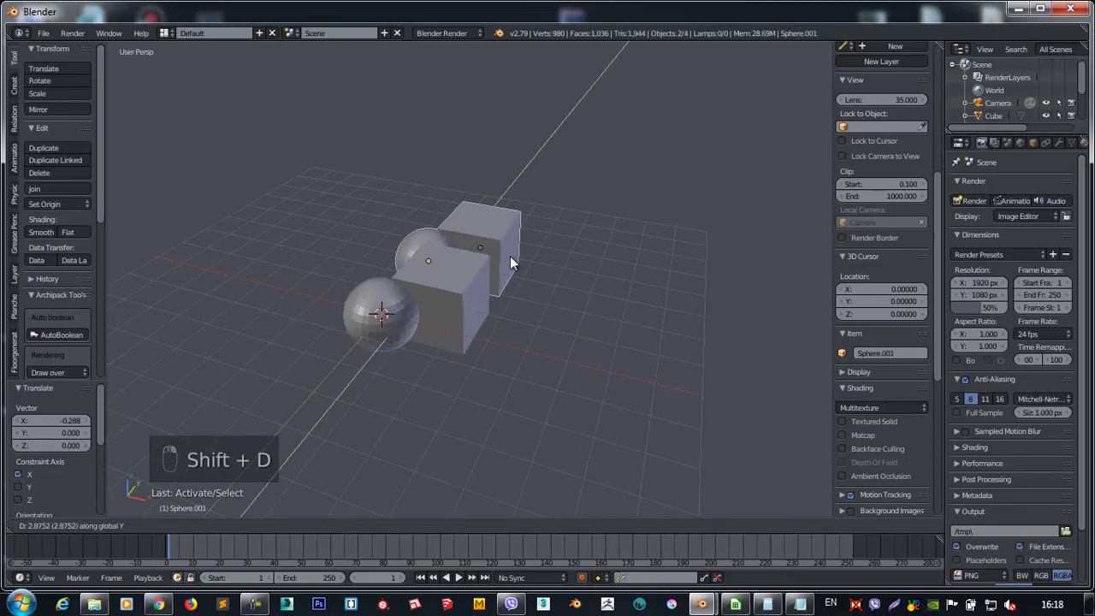
key(shift+r)
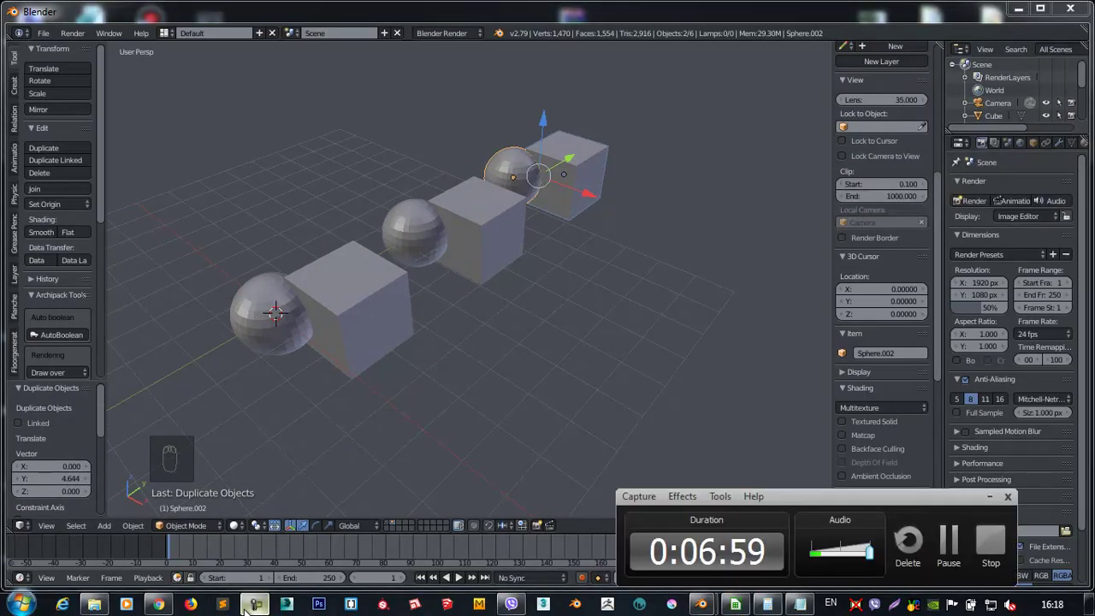
Give the nearest sphere a Boolean Intersect modifier with its Cube and apply it.
drag(1065, 151, 817, 249)
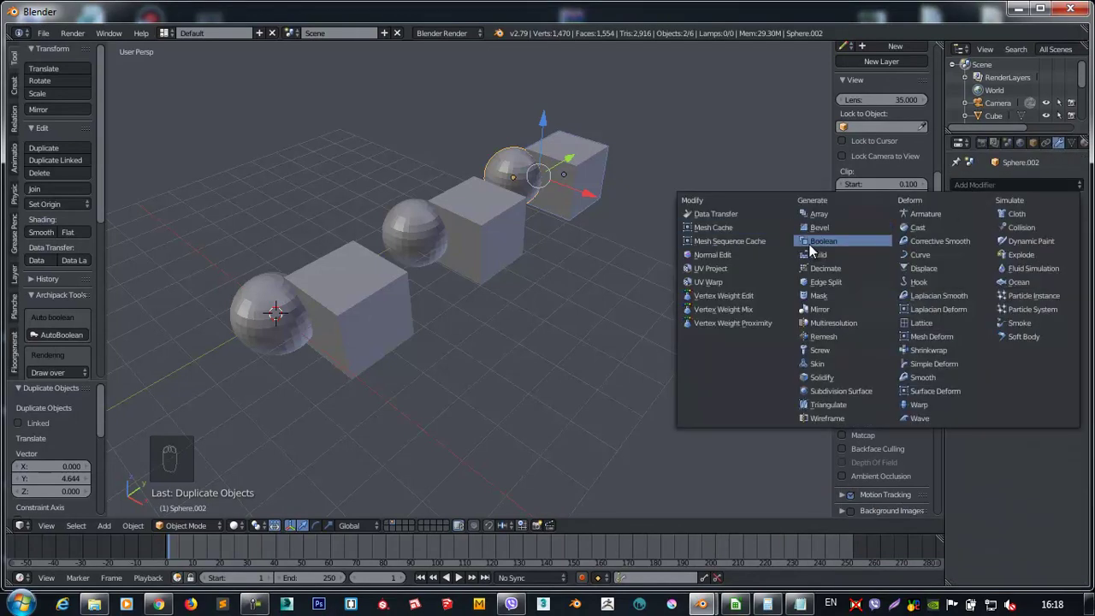
drag(1058, 244, 295, 310)
drag(294, 310, 305, 331)
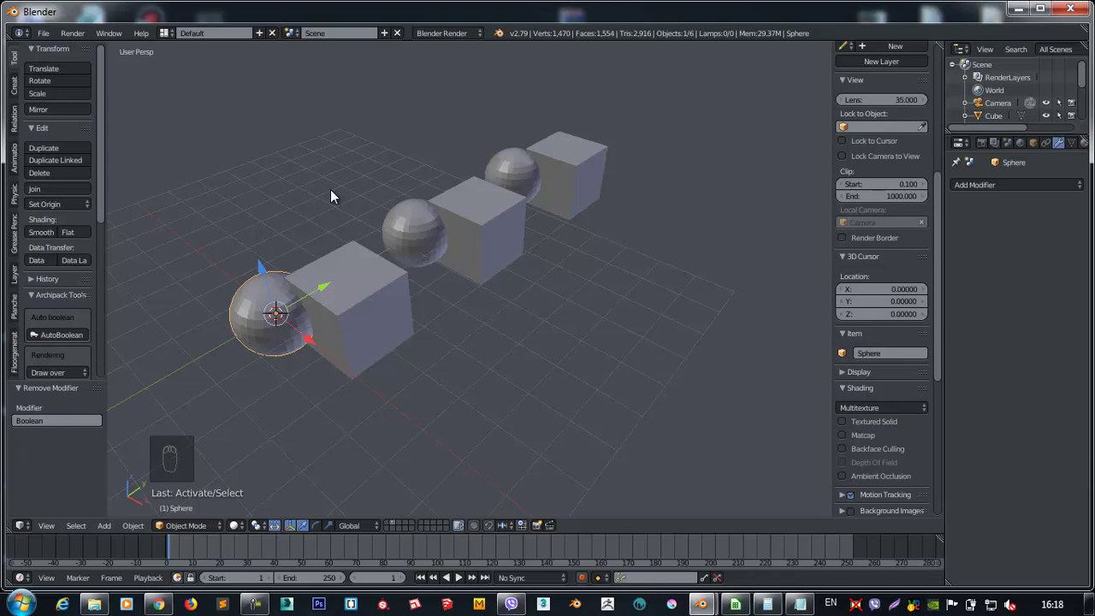
drag(1022, 186, 686, 272)
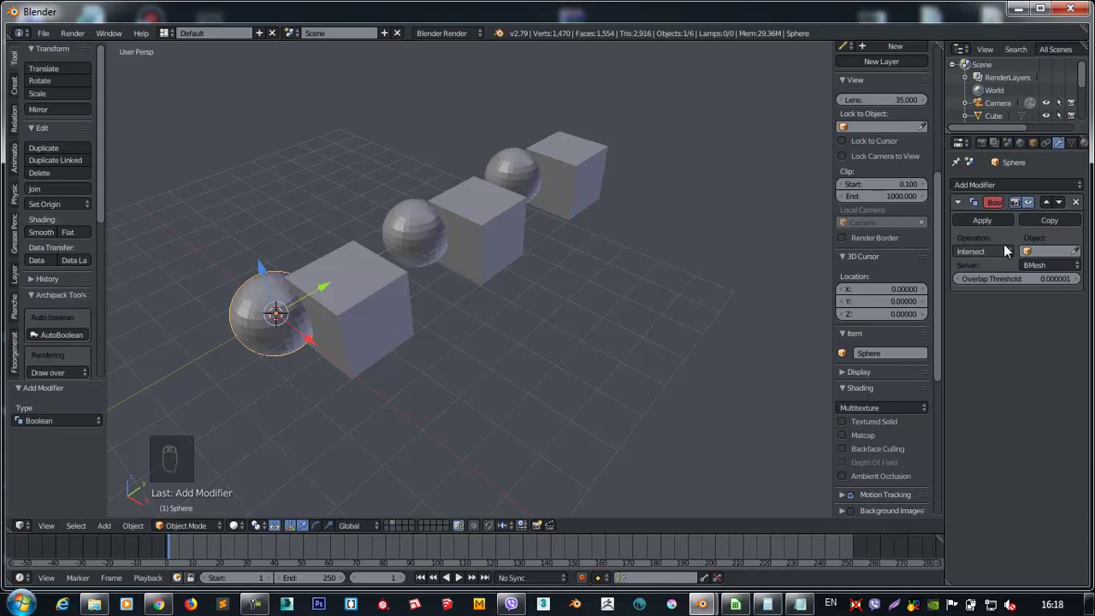
drag(982, 257, 982, 212)
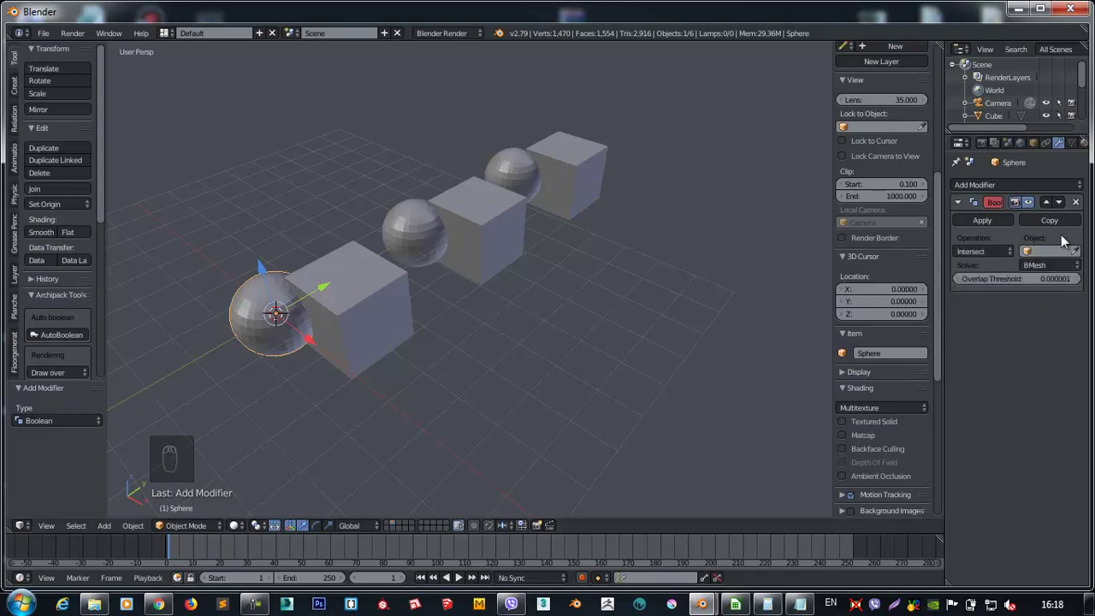
drag(986, 257, 977, 260)
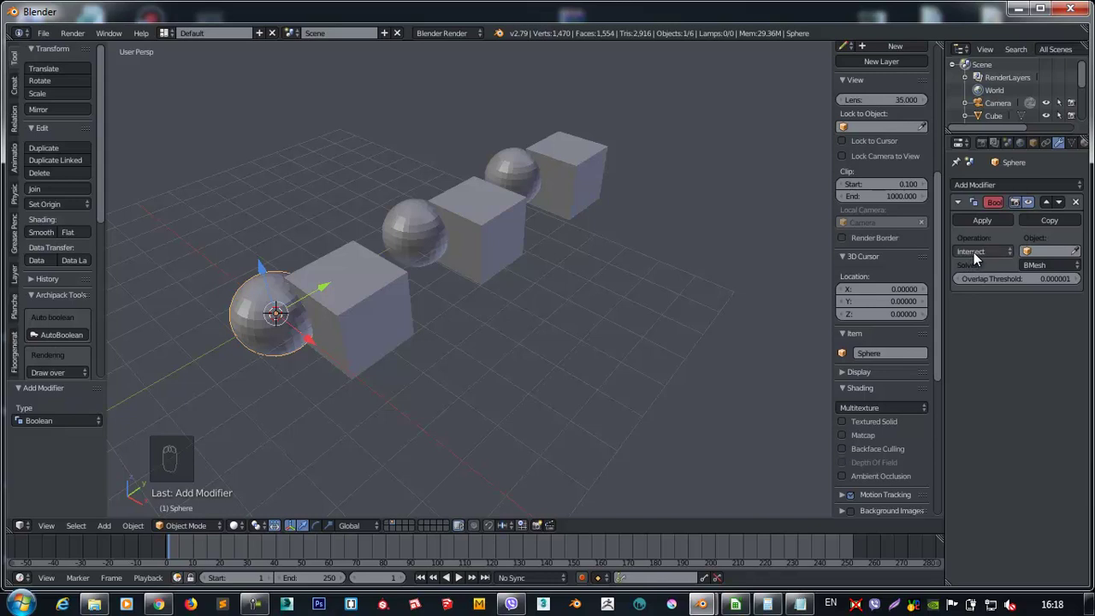
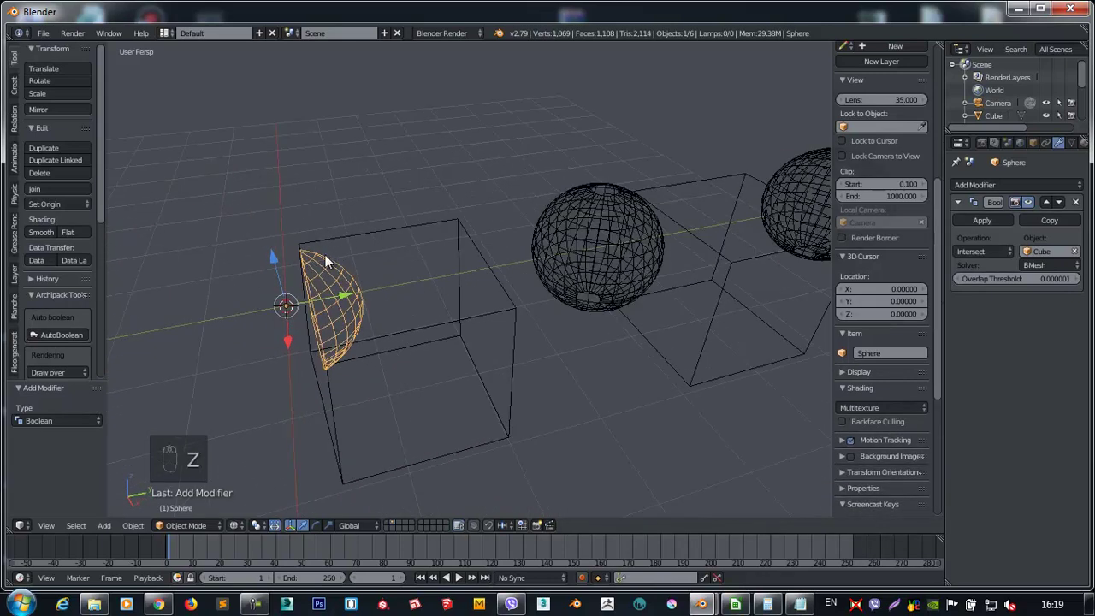
Delete the cube that overlapped that sphere.
drag(979, 241, 462, 448)
drag(460, 453, 454, 447)
key(Delete)
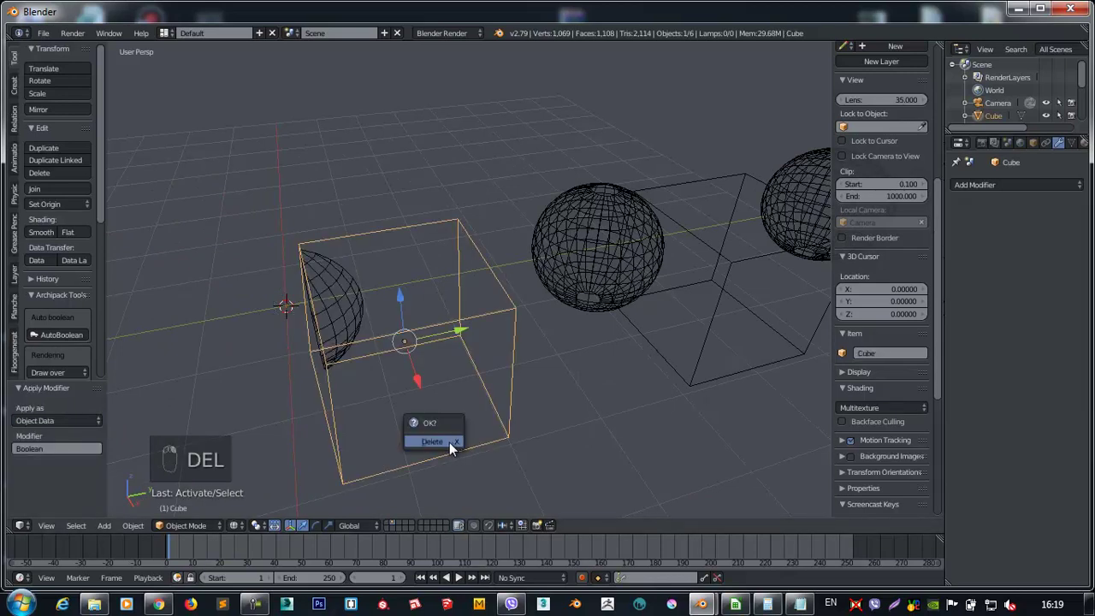
drag(406, 360, 484, 382)
Apply a Boolean Difference with its cube to the second sphere and delete that cube.
key(z)
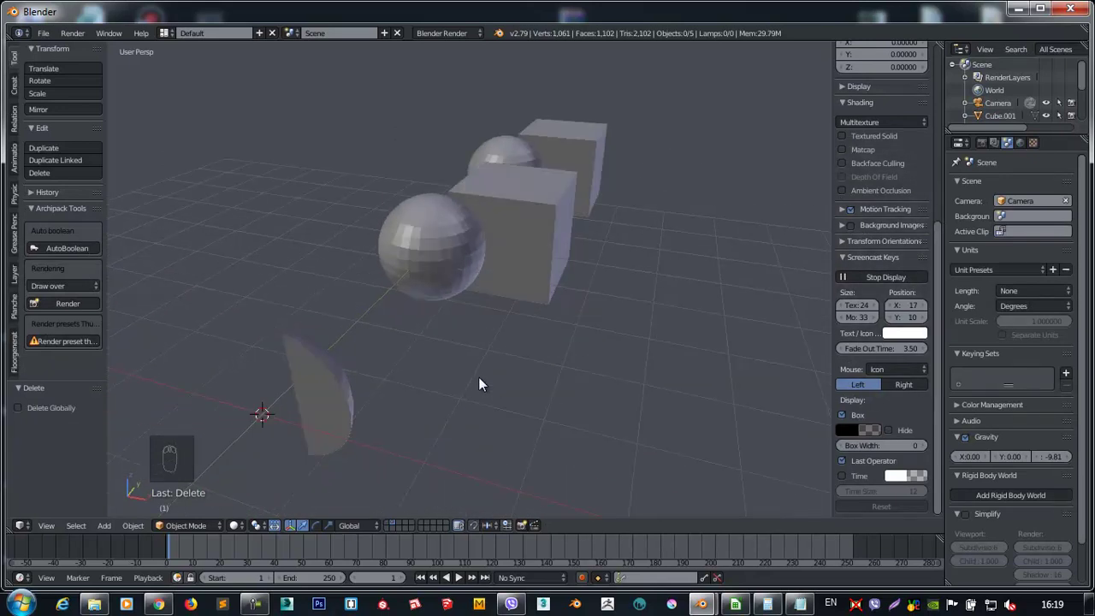
drag(484, 388, 999, 189)
drag(432, 361, 841, 210)
drag(999, 189, 834, 233)
drag(841, 210, 833, 260)
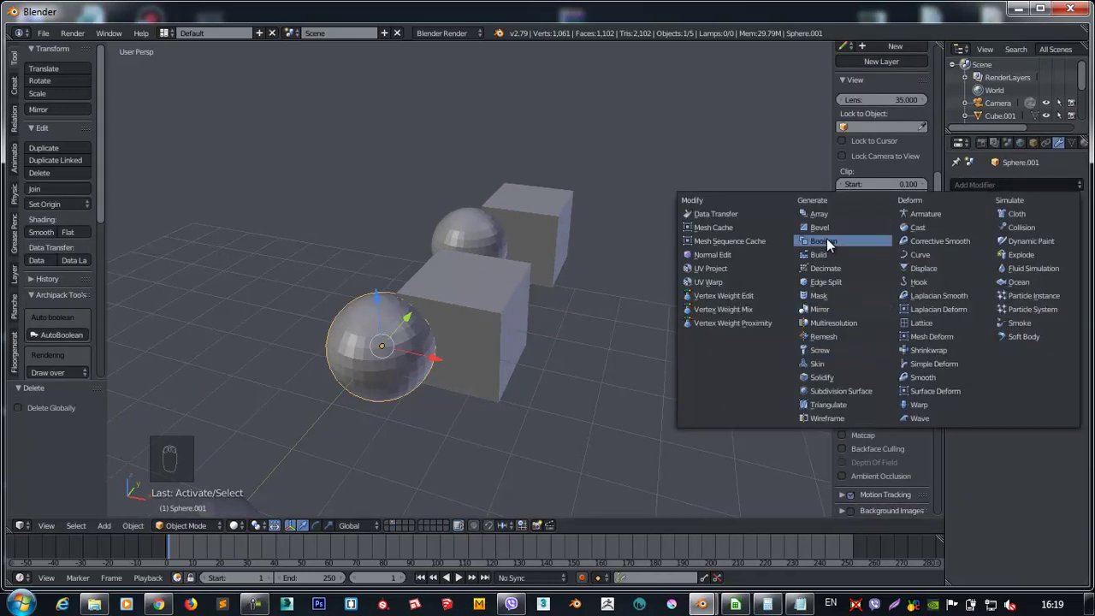
drag(1082, 255, 972, 257)
drag(975, 260, 458, 366)
drag(427, 377, 991, 233)
click(992, 233)
right_click(505, 325)
key(Delete)
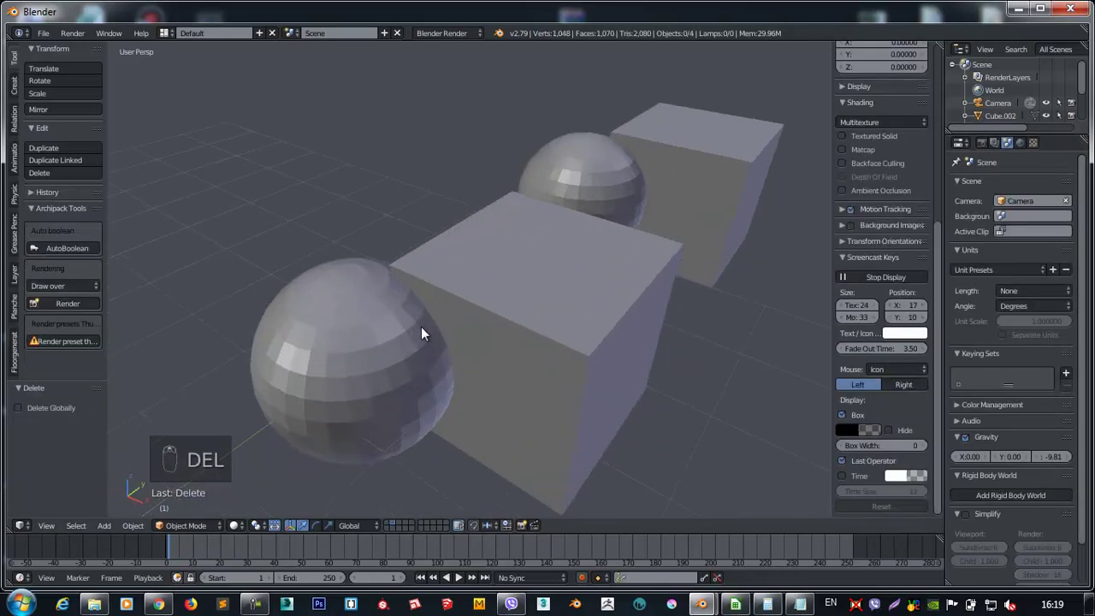
In wireframe, add a Boolean modifier to the next sphere and delete its cube.
key(z)
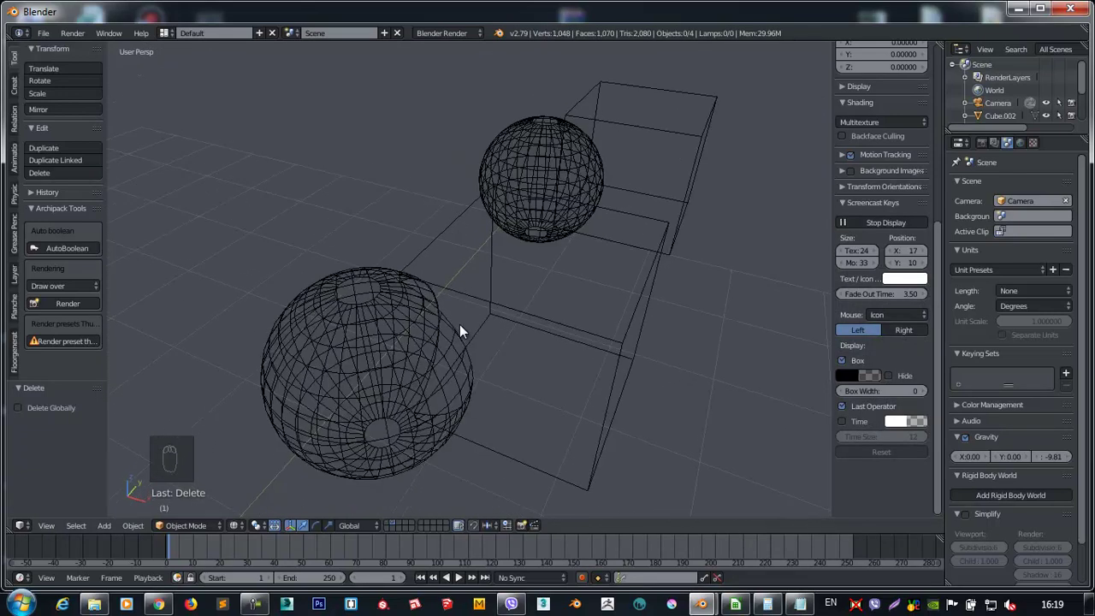
drag(464, 330, 520, 373)
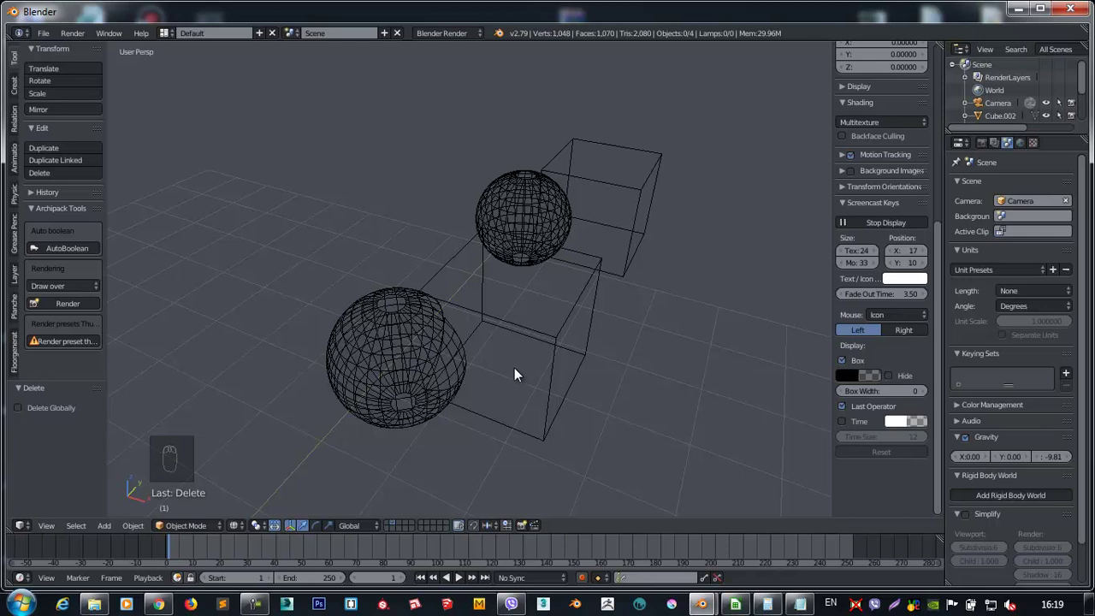
drag(503, 348, 386, 296)
drag(386, 295, 1037, 213)
middle_click(1037, 213)
drag(1029, 193, 833, 235)
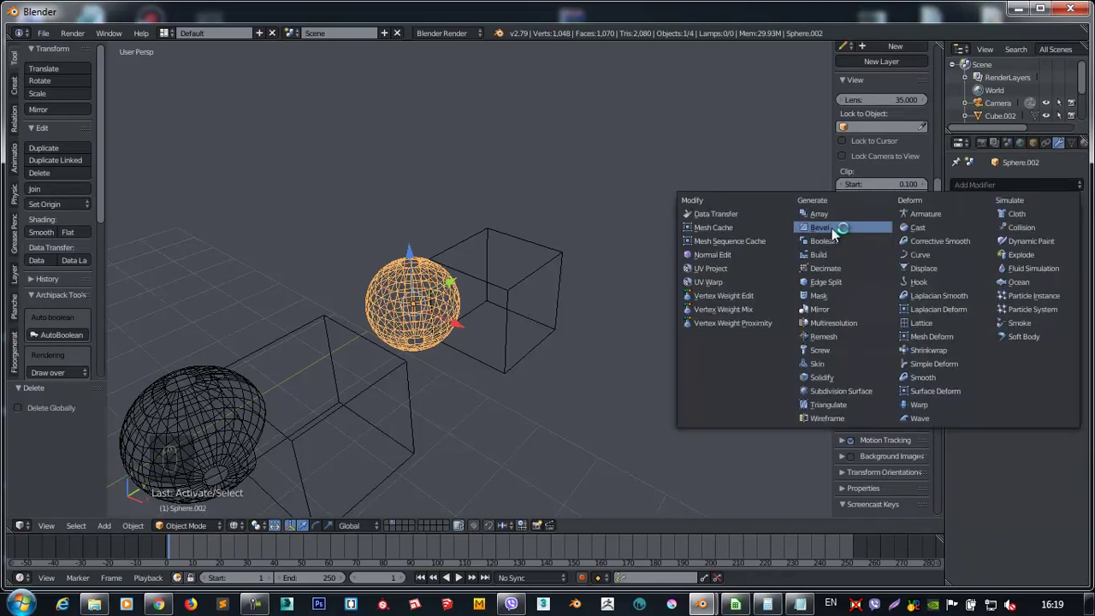
drag(1010, 260, 997, 224)
click(665, 315)
right_click(525, 280)
key(Delete)
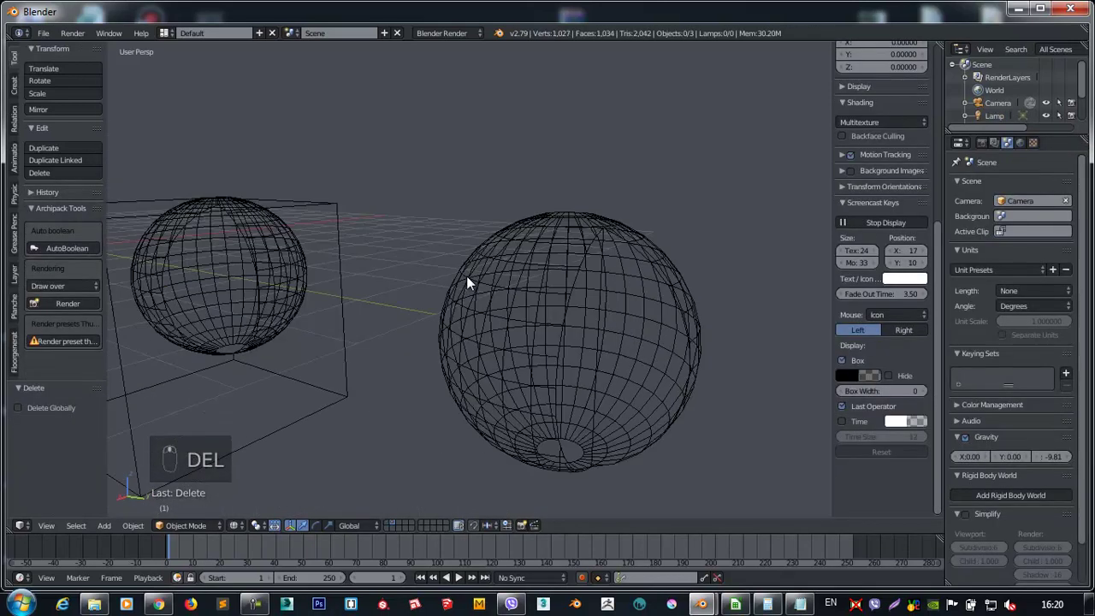
Undo the last edits, then move and scale the cube so it encloses the sphere.
key(z)
key(z)
key(ctrl+z)
key(ctrl+z)
key(ctrl+z)
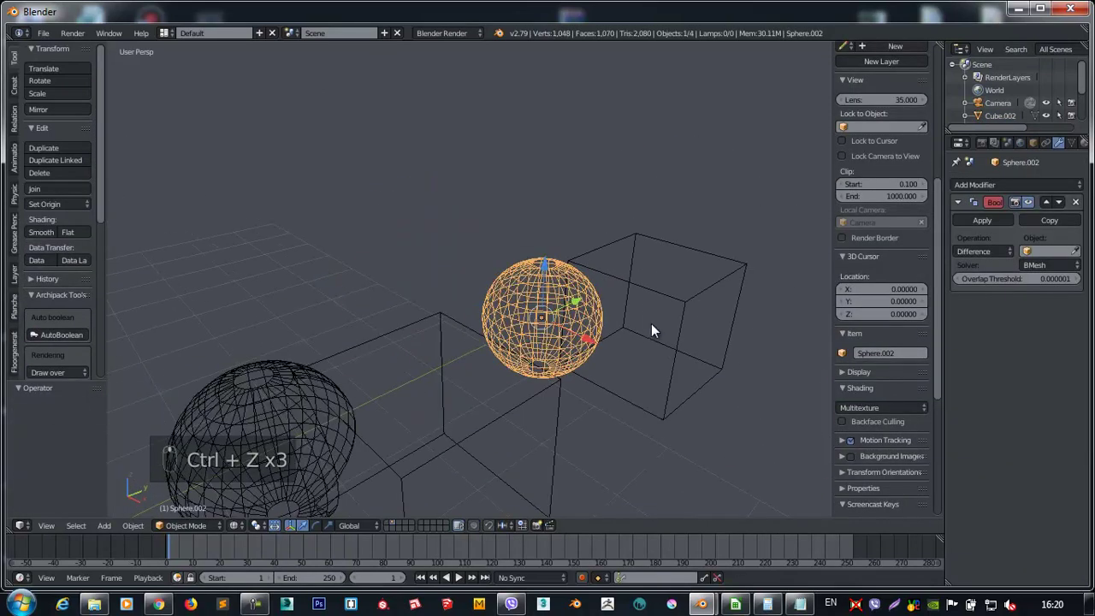
right_click(613, 277)
drag(640, 318, 577, 289)
drag(576, 289, 759, 304)
key(s)
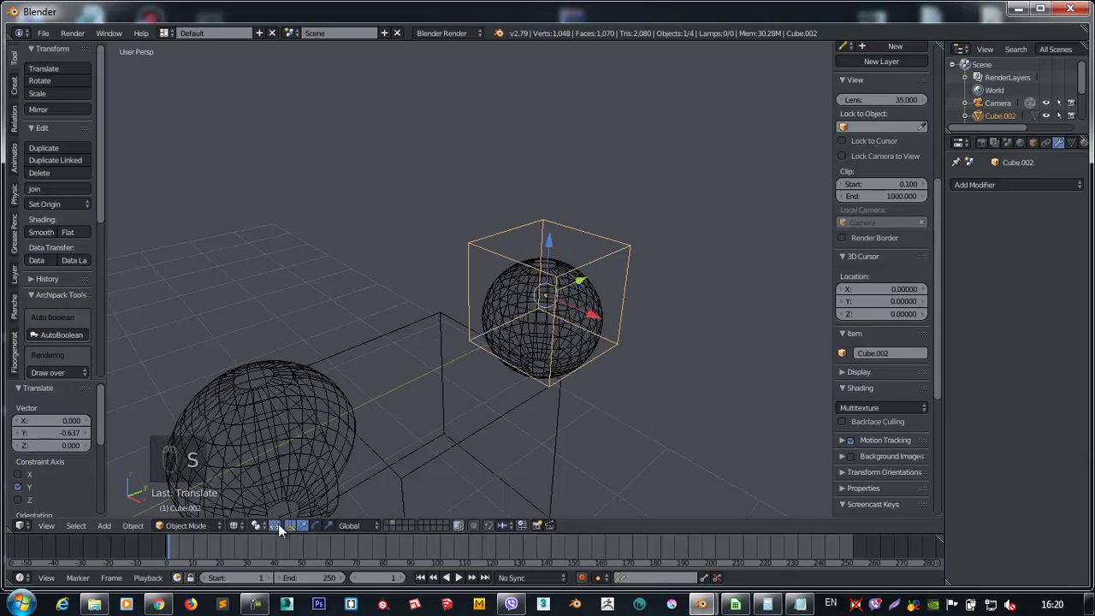
drag(629, 268, 522, 307)
key(s)
Adjust the viewport around the scaled cube and sphere.
middle_click(493, 276)
key(z)
drag(568, 192, 659, 226)
middle_click(508, 322)
click(683, 215)
drag(672, 205, 506, 252)
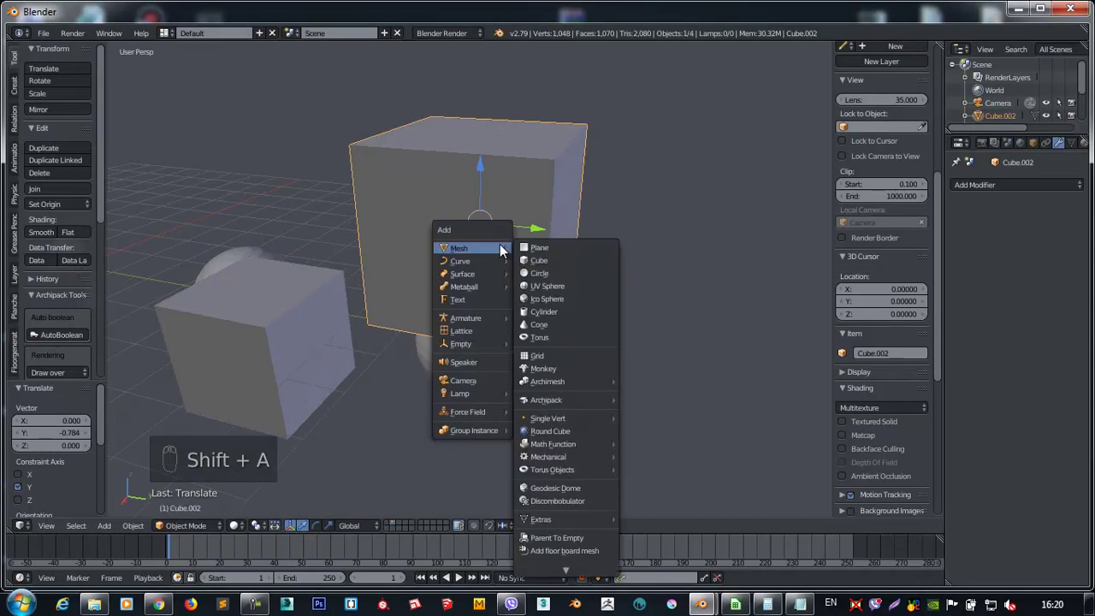
Add an Empty beside the cube and parent the cube to it with Ctrl+P.
key(shift+a)
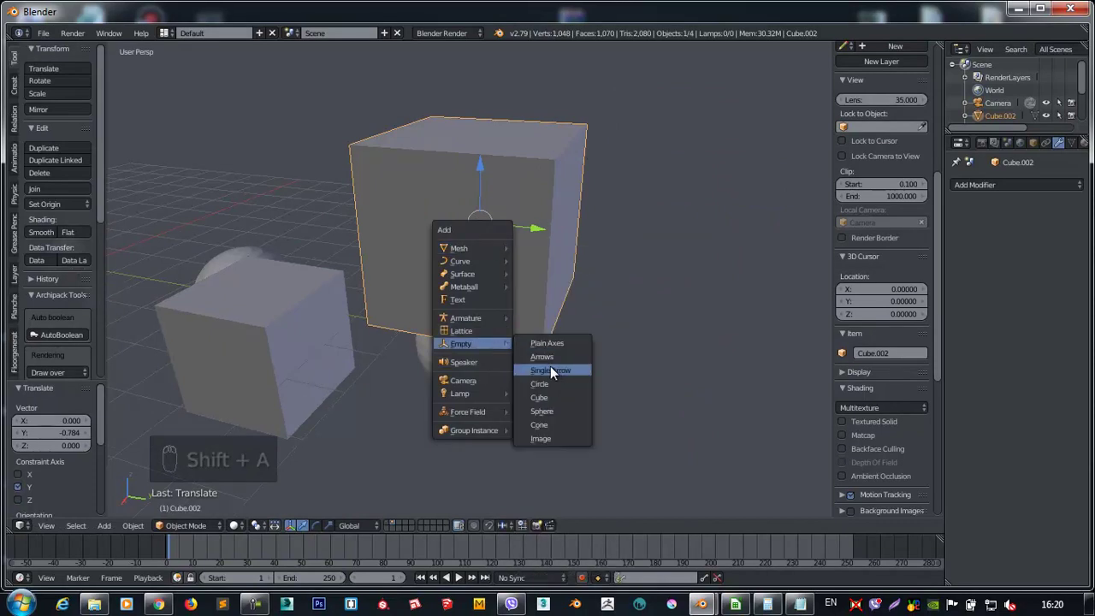
drag(553, 354, 440, 332)
drag(440, 332, 538, 319)
drag(446, 258, 450, 284)
drag(582, 296, 450, 284)
drag(450, 284, 419, 281)
key(ctrl+p)
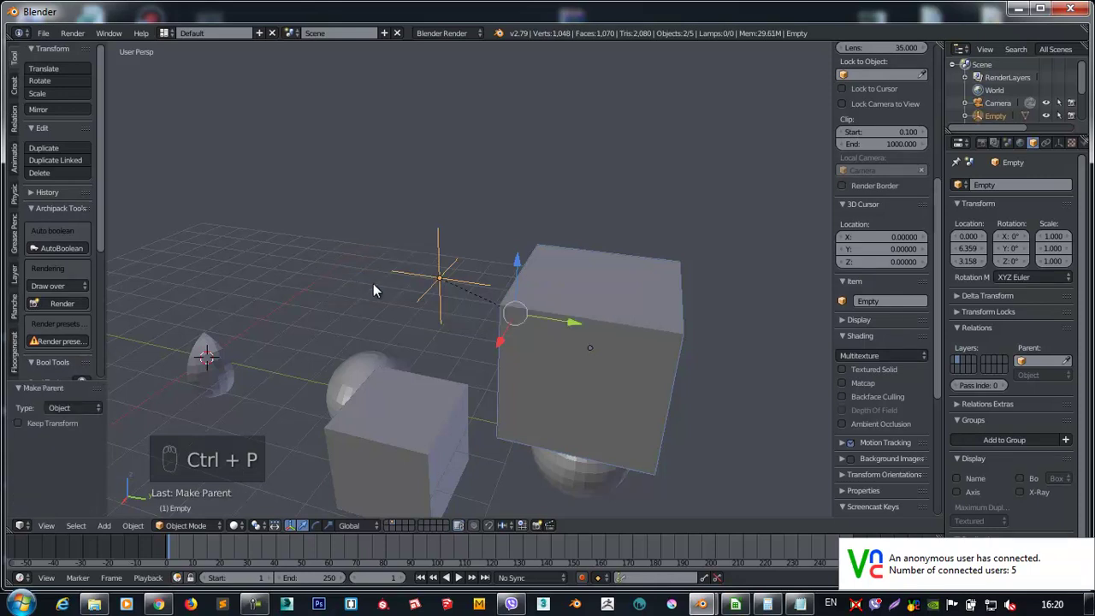
drag(439, 282, 394, 133)
key(g)
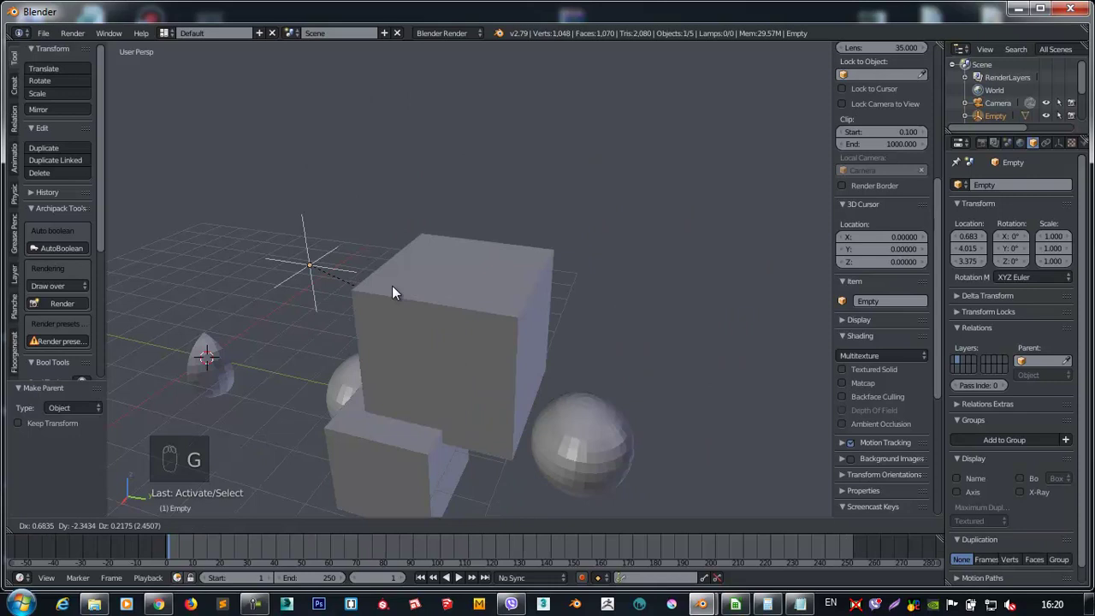
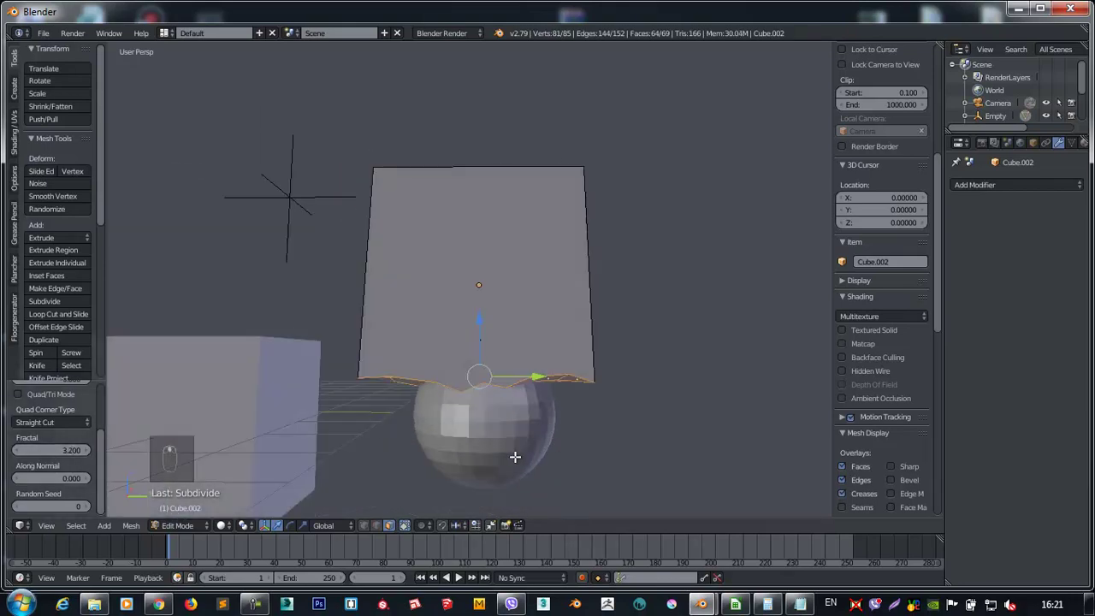
Leave Edit Mode on the cube and orbit the view around it.
key(Tab)
middle_click(583, 444)
drag(503, 436, 968, 255)
drag(1078, 258, 574, 220)
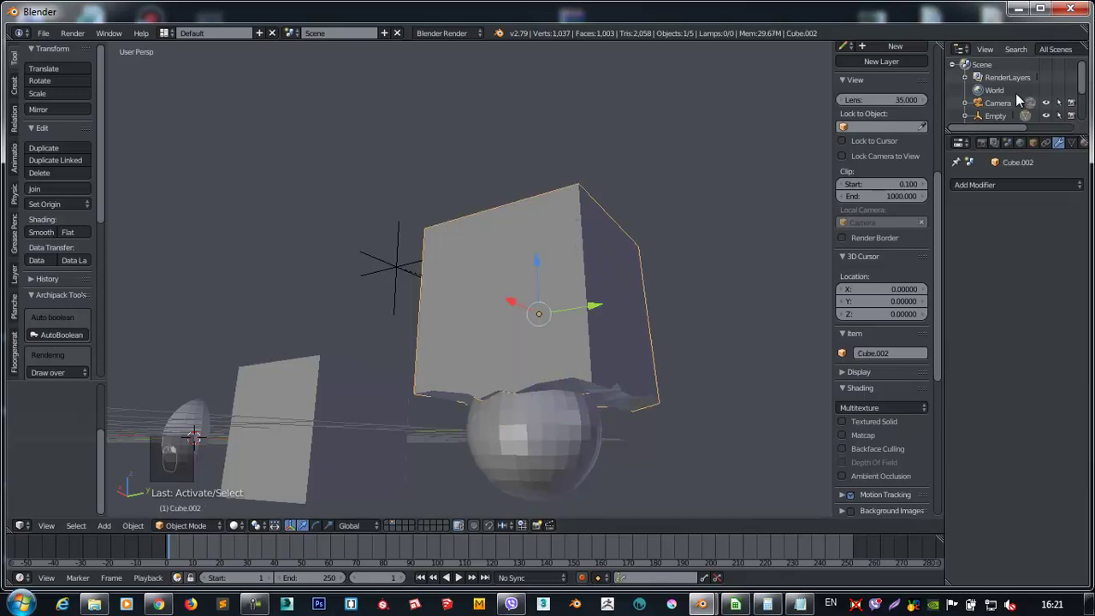
key(KP_Decimal)
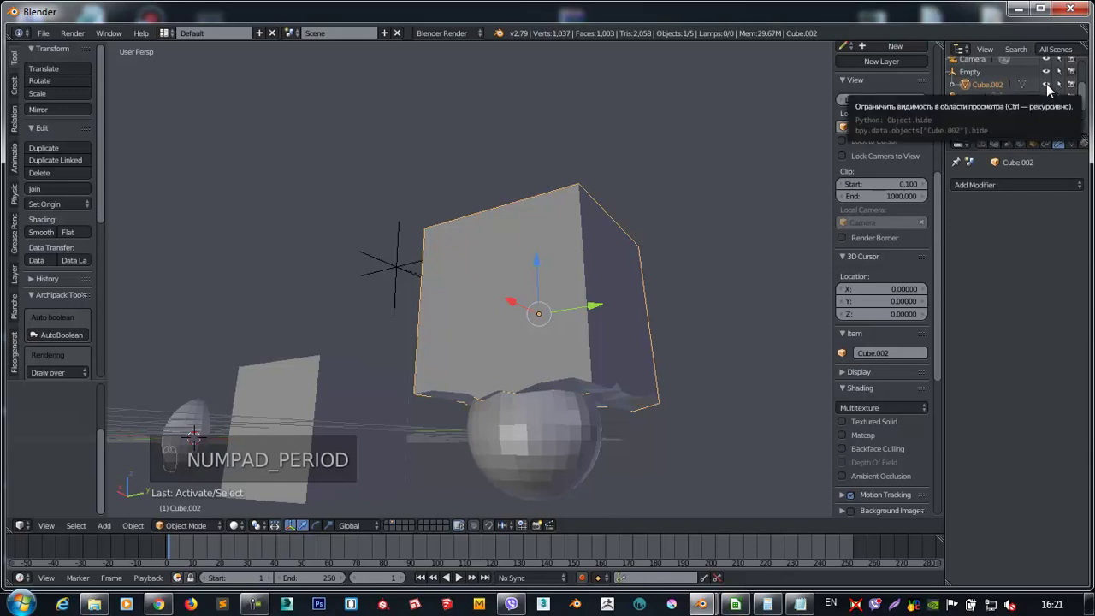
Raise the Empty slightly, then select the Empty and spheres and start deleting them.
drag(1055, 92, 643, 217)
drag(515, 403, 349, 146)
drag(358, 169, 343, 182)
drag(349, 147, 347, 81)
middle_click(349, 160)
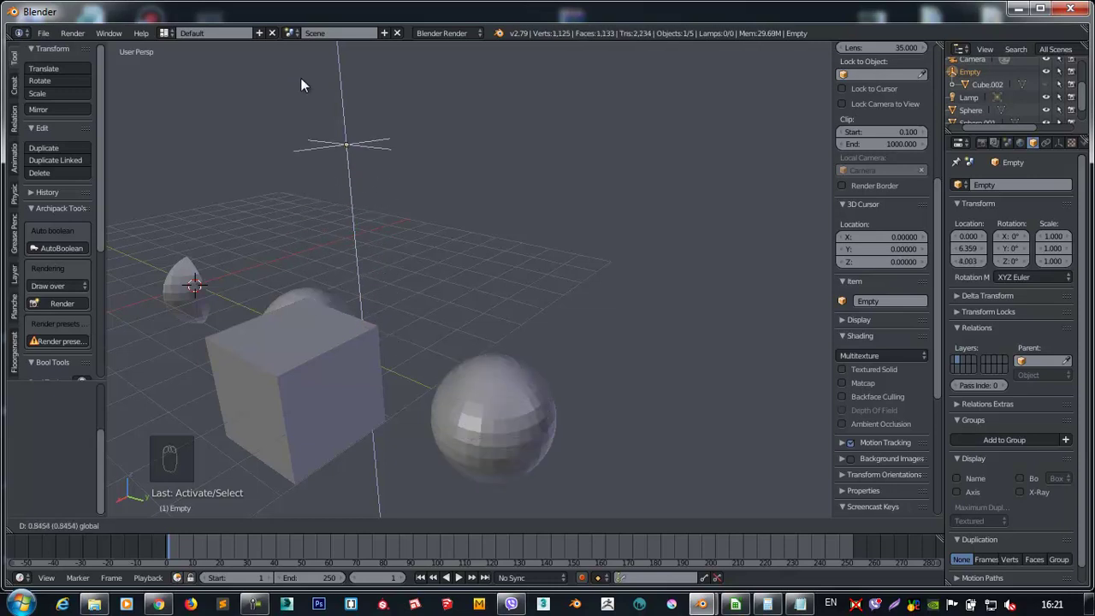
drag(366, 178, 533, 295)
key(a)
key(a)
key(x)
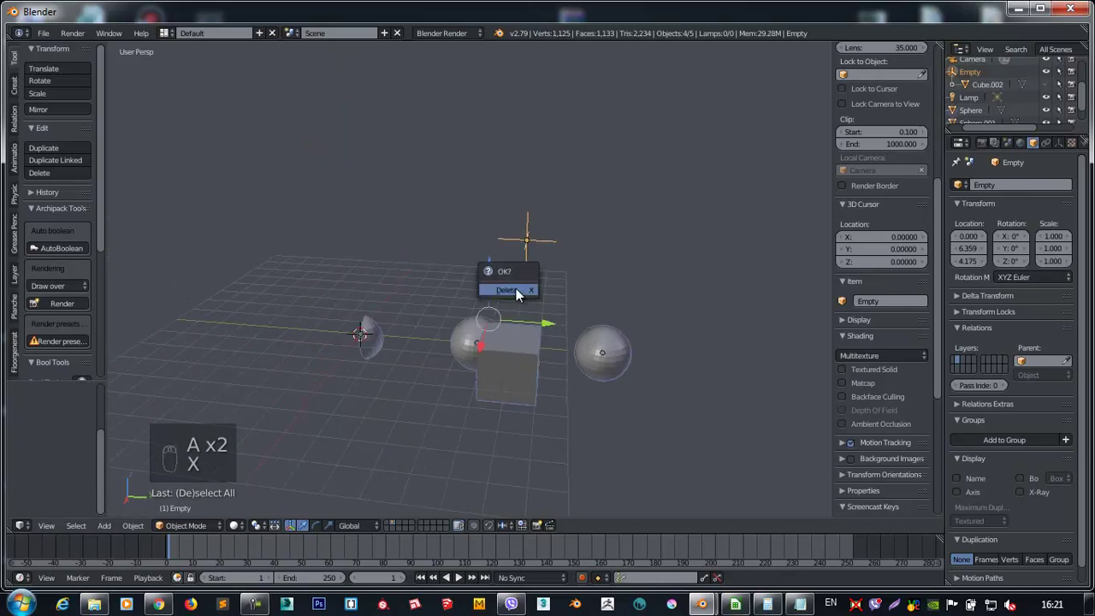
Enable the Object: Bool Tool add-on in User Preferences and close the window.
drag(48, 42, 303, 60)
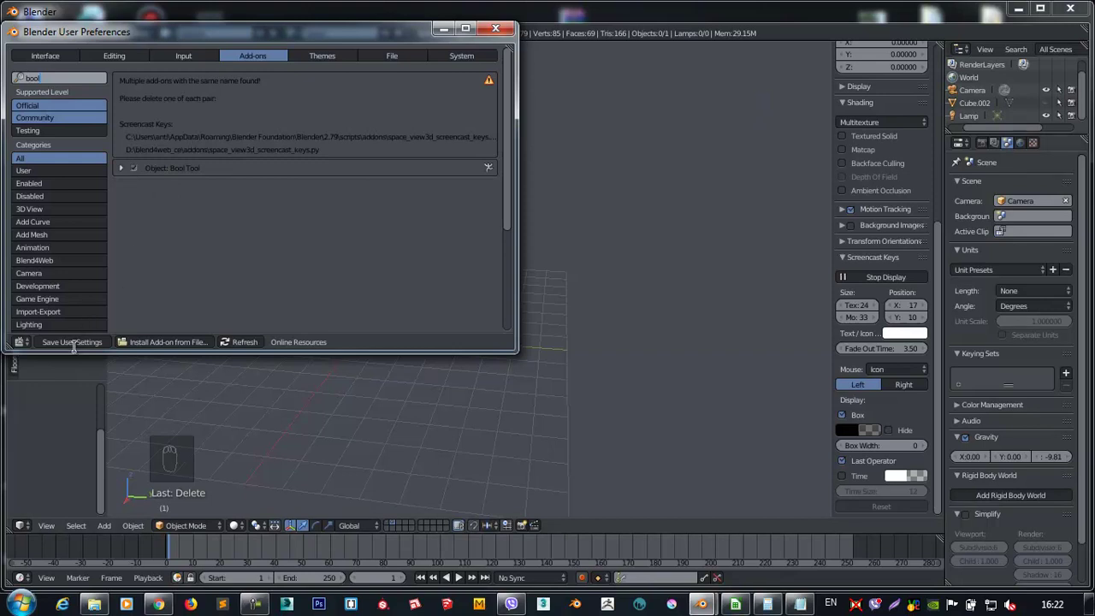
drag(417, 347, 413, 349)
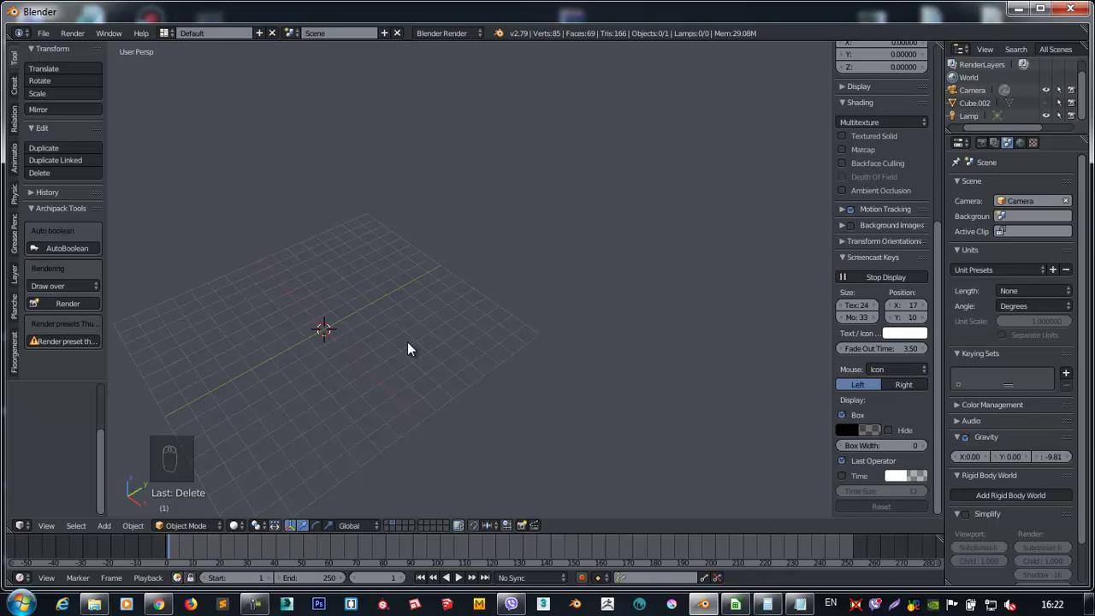
Add a cylinder in front view, rotate it 90° onto its side and stretch it into a long log.
key(KP_1)
drag(543, 308, 598, 175)
key(shift+a)
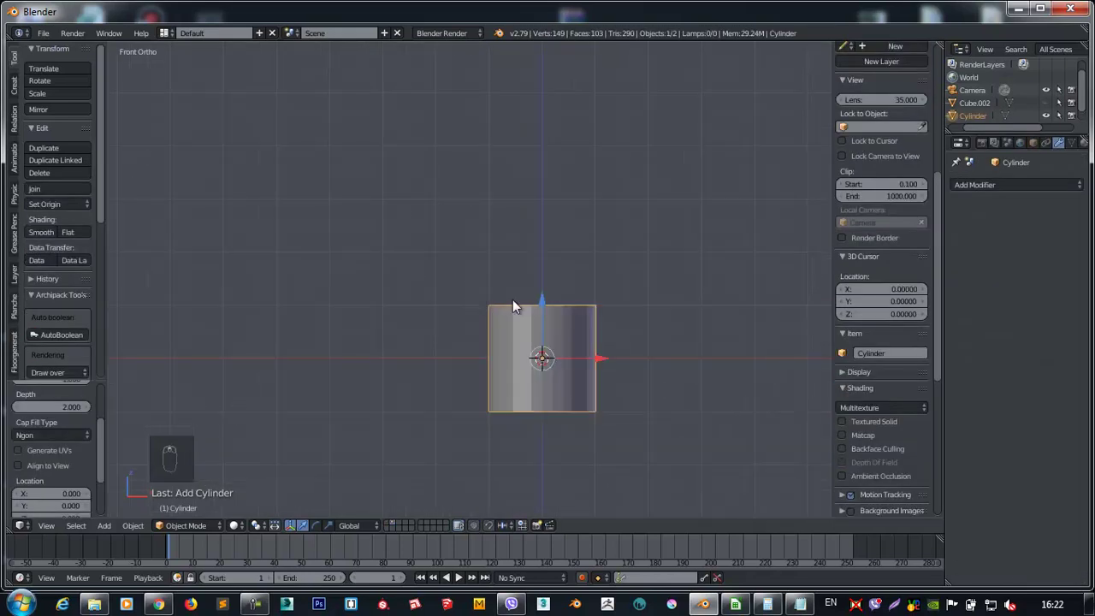
drag(437, 398, 709, 560)
middle_click(486, 322)
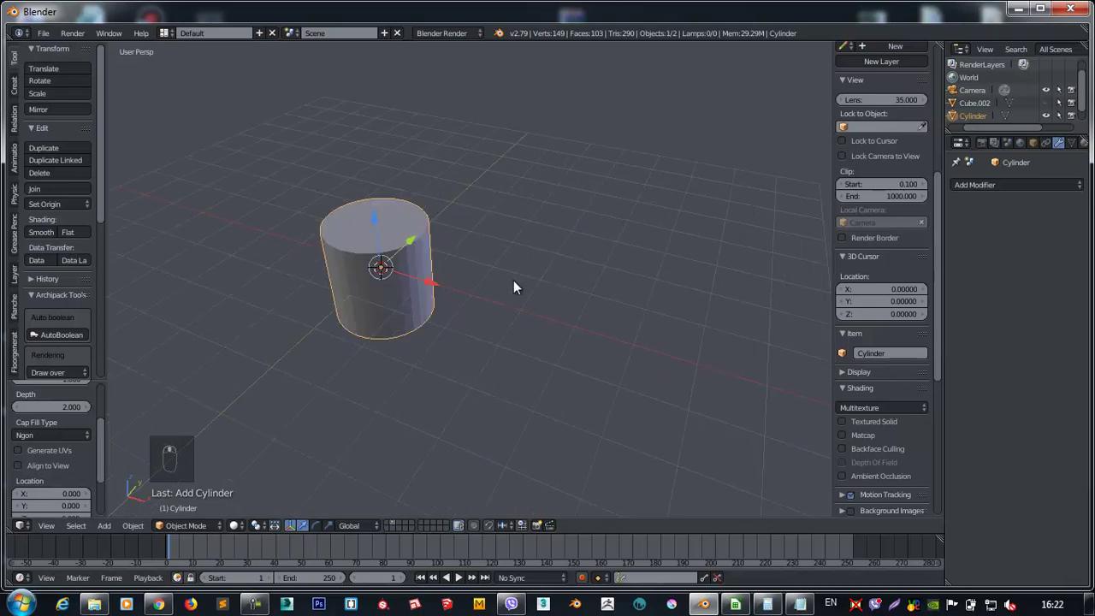
key(r)
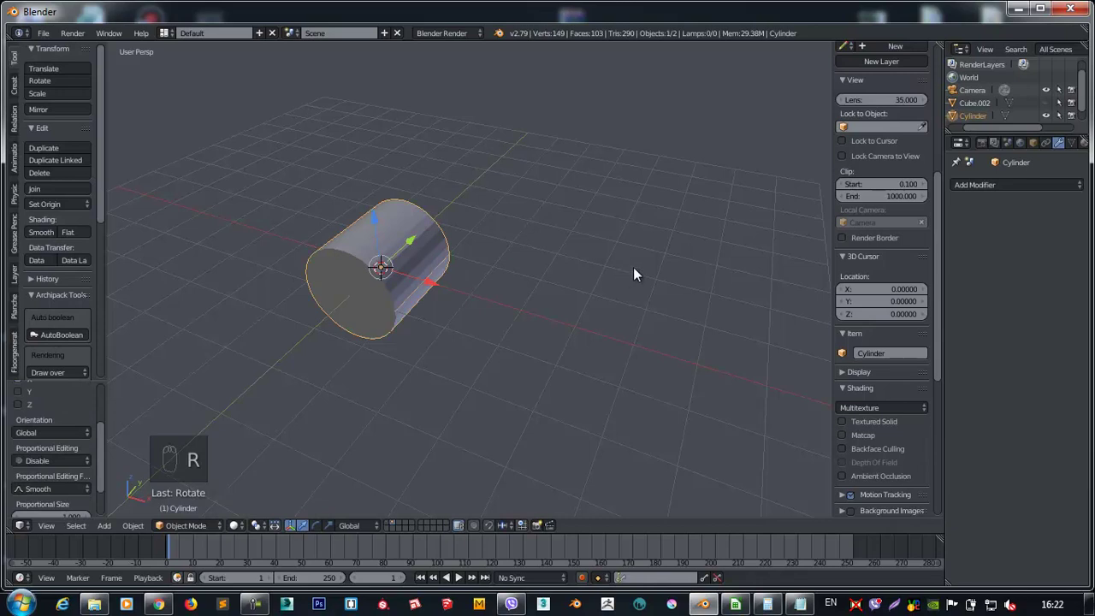
key(s)
drag(507, 260, 101, 41)
key(s)
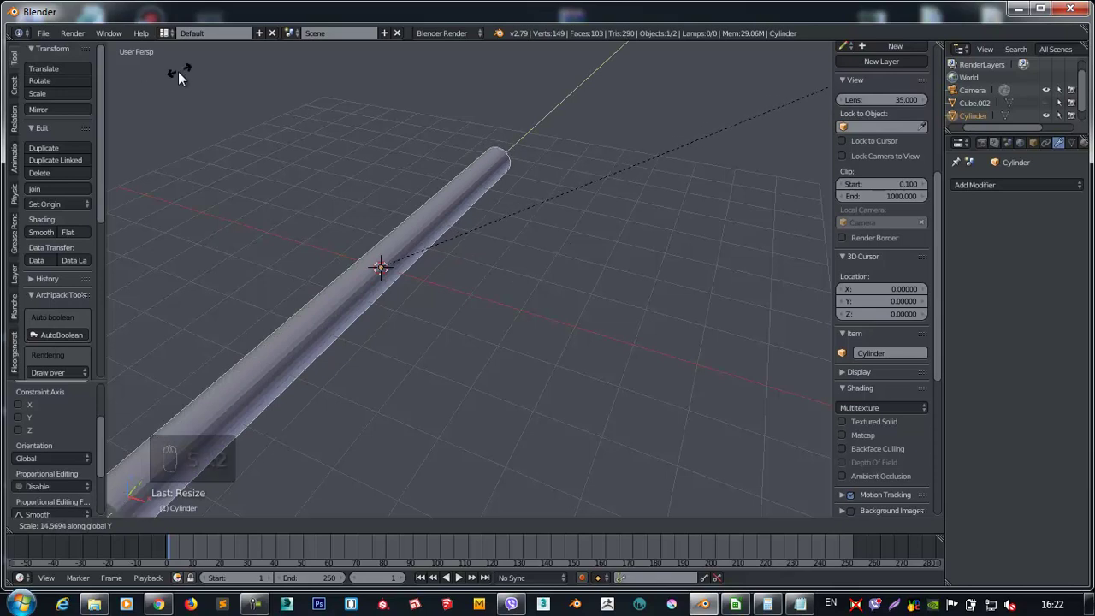
Duplicate the log to get a second cylinder in front view.
key(KP_1)
drag(371, 318, 536, 387)
key(shift+d)
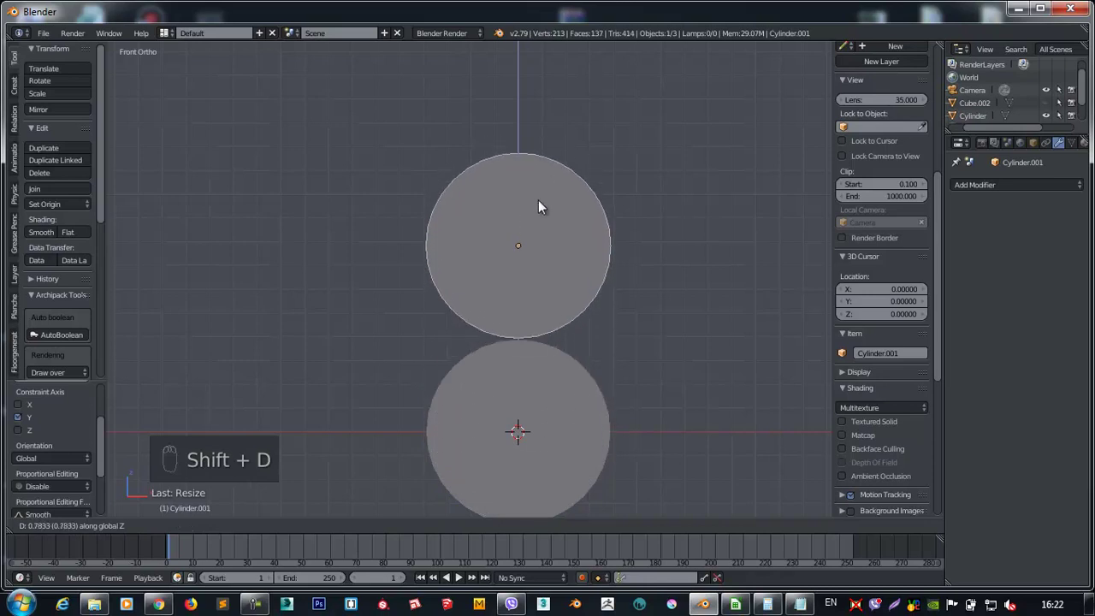
drag(502, 368, 454, 52)
Render the scene from the camera to check the logs.
drag(454, 51, 471, 285)
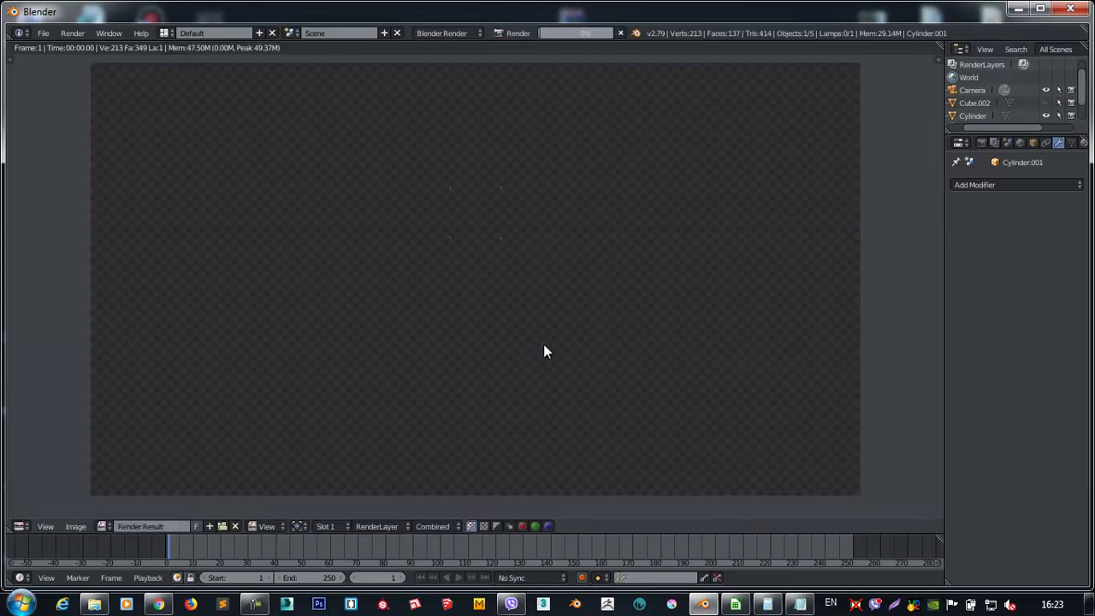
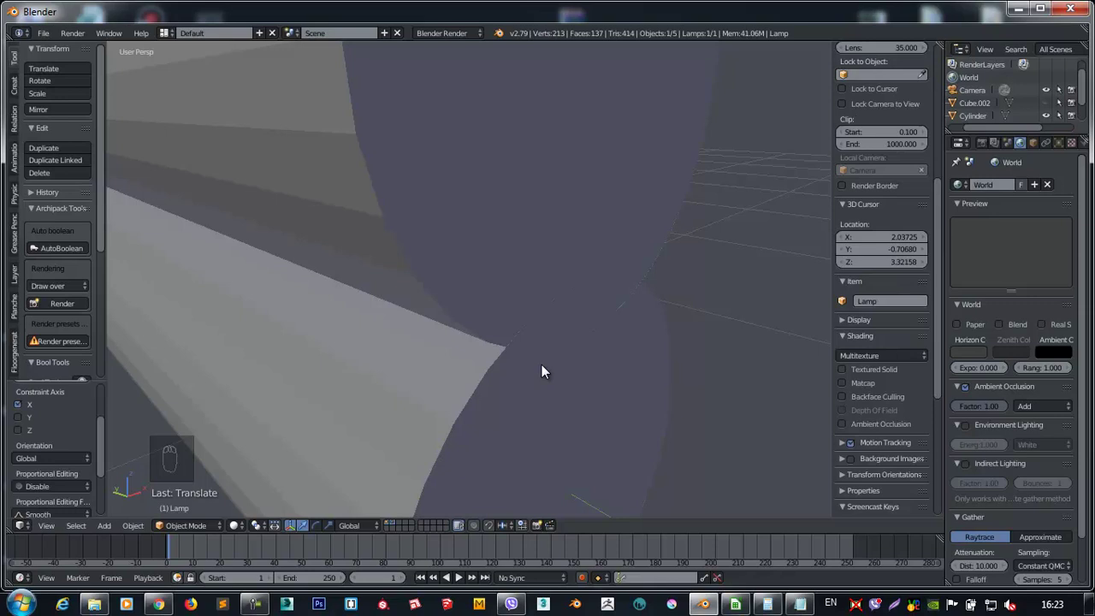
Select the second cylinder and scale it as the cutter across the log.
drag(494, 232, 551, 214)
middle_click(547, 218)
click(550, 214)
key(s)
middle_click(581, 272)
middle_click(557, 203)
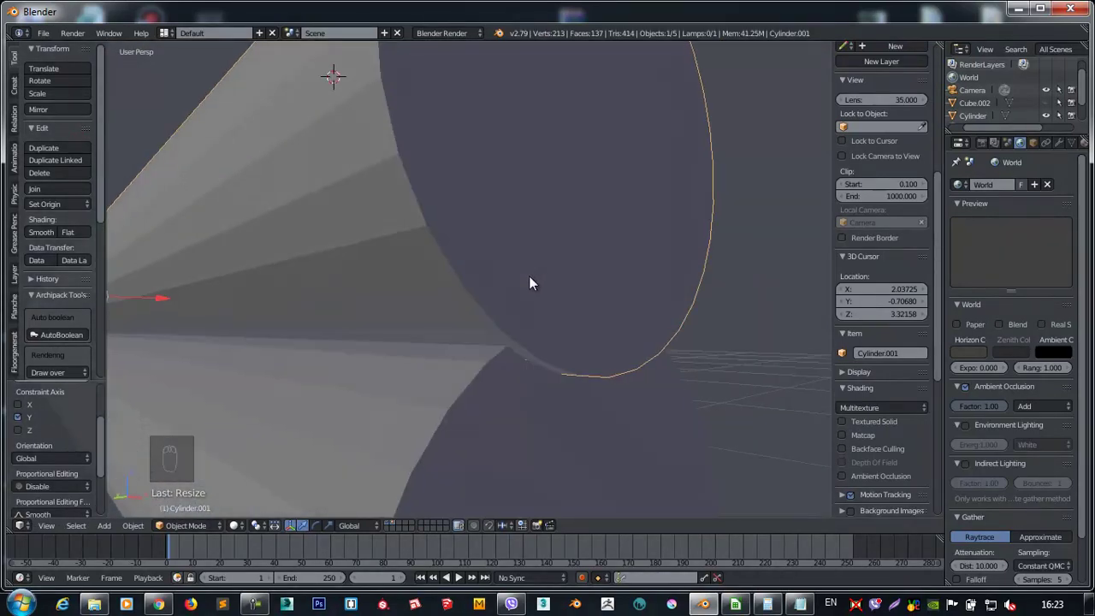
key(F9)
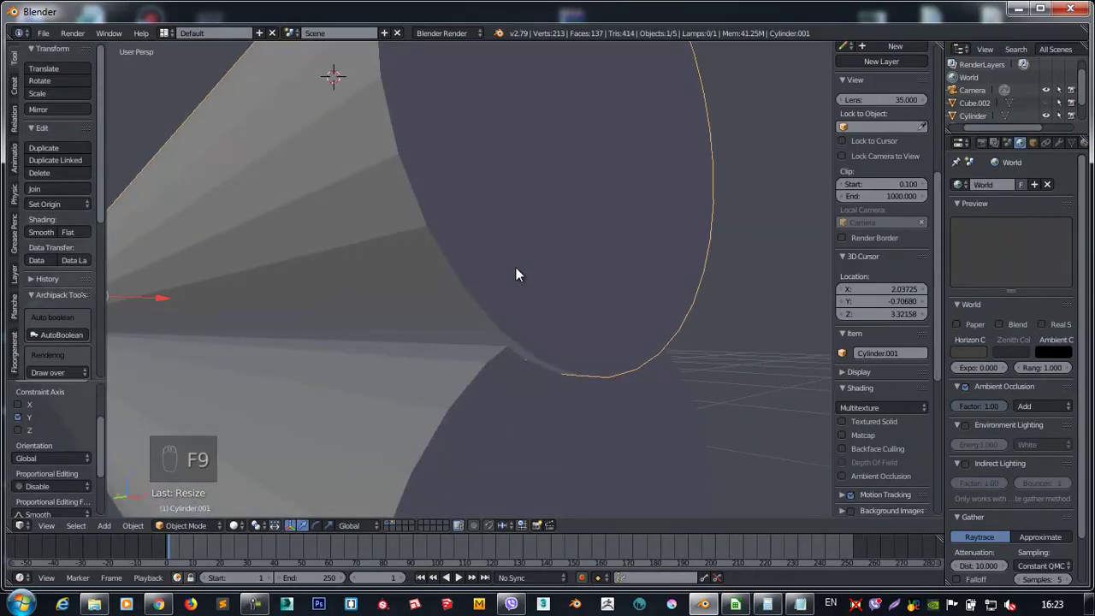
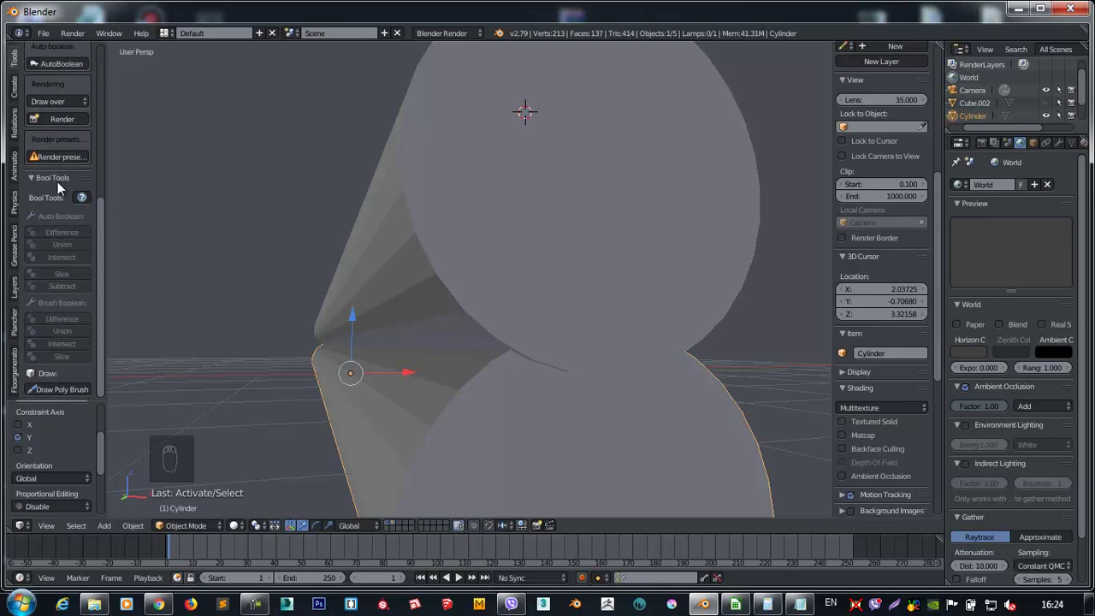
Apply Bool Tool Difference to cut a curved notch out of the log.
drag(460, 165, 492, 400)
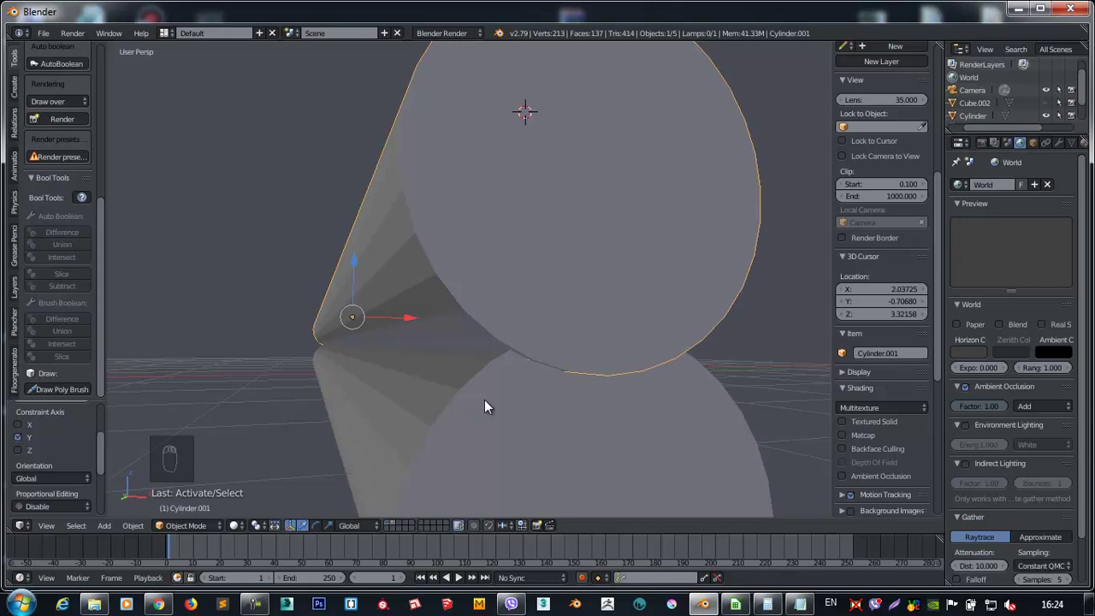
drag(487, 419, 451, 382)
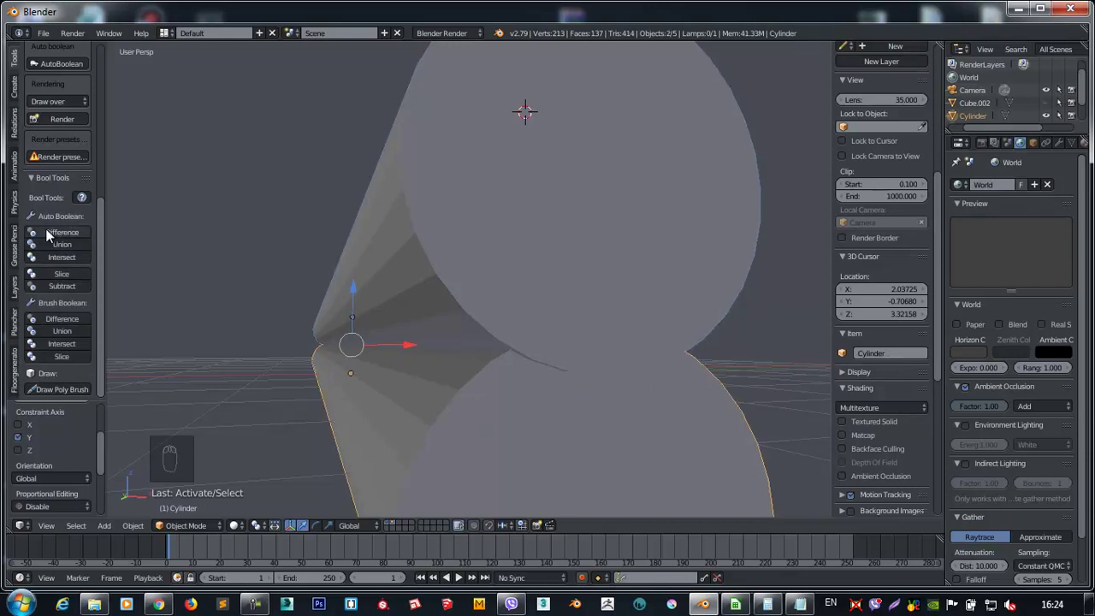
drag(50, 233, 347, 485)
middle_click(347, 485)
click(299, 442)
key(KP_1)
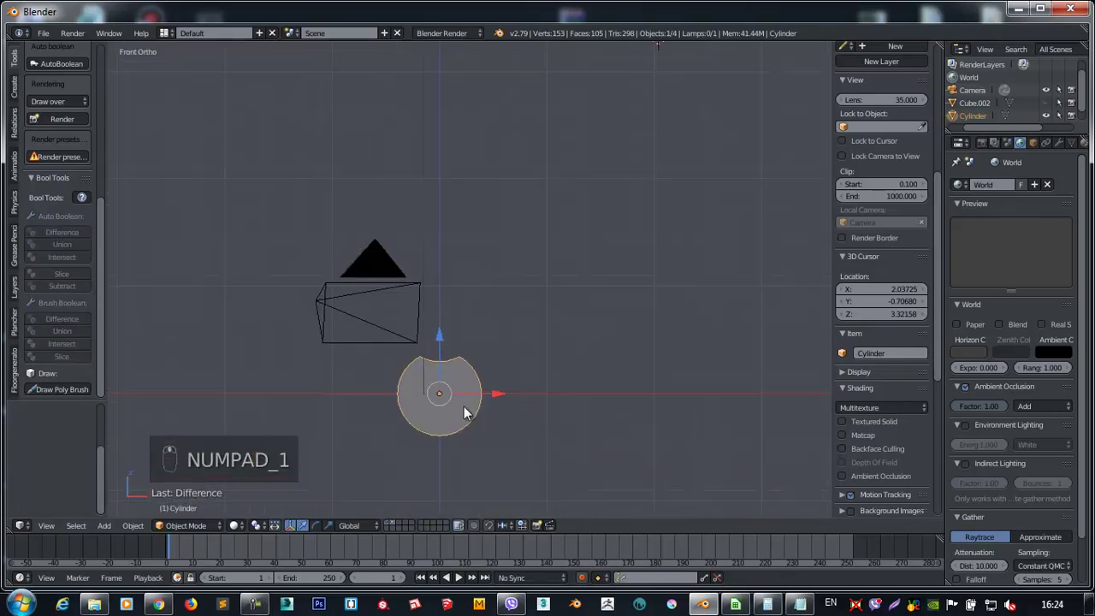
Duplicate the notched log upward and repeat with Shift+R to stack about ten logs.
key(2)
key(shift+d)
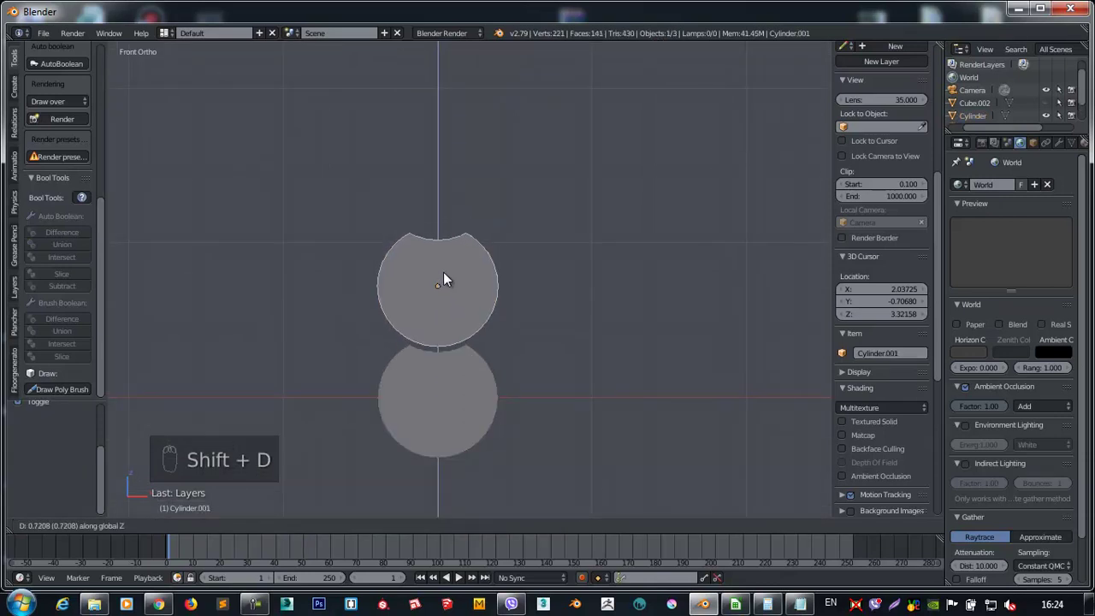
middle_click(524, 247)
key(shift+r)
key(shift+r)
key(shift+r)
key(shift+r)
key(shift+r)
key(shift+r)
key(shift+r)
key(shift+r)
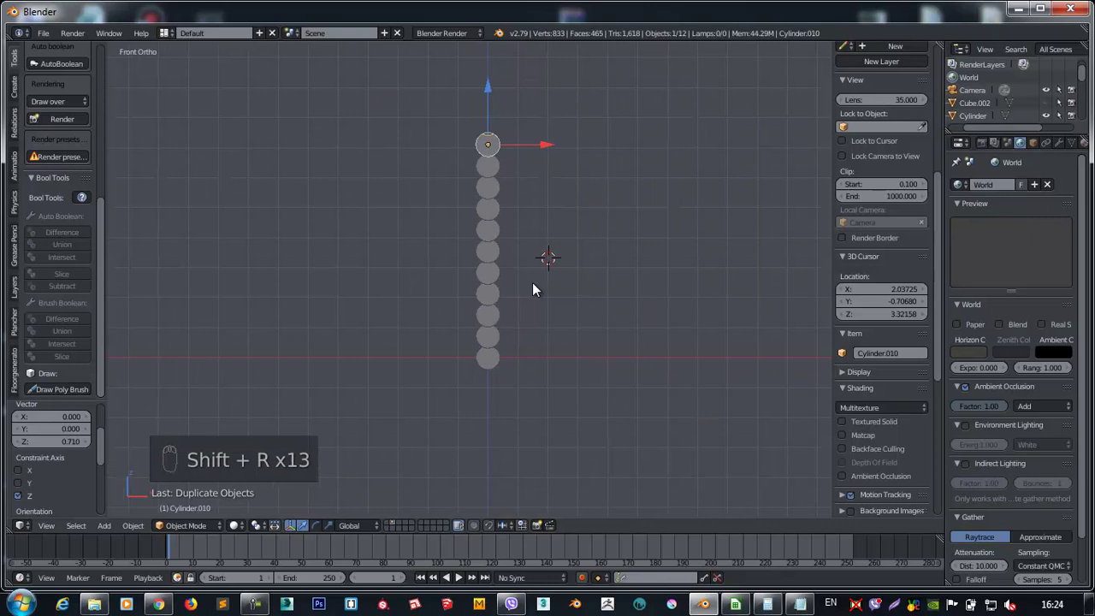
key(shift+r)
Box-select the whole vertical column of stacked logs.
drag(491, 282, 406, 297)
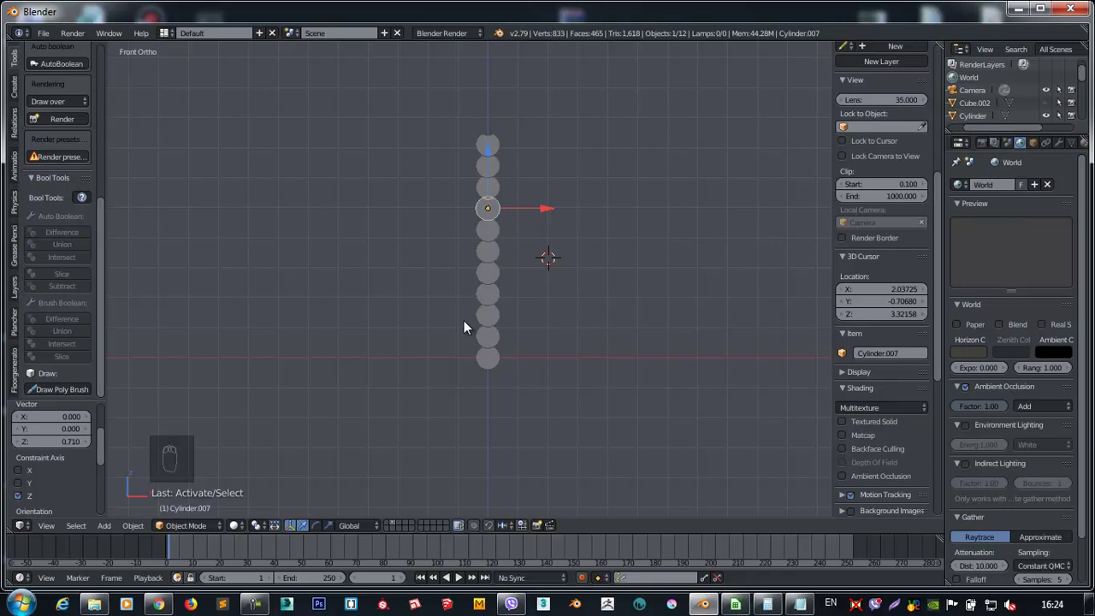
drag(484, 83, 242, 257)
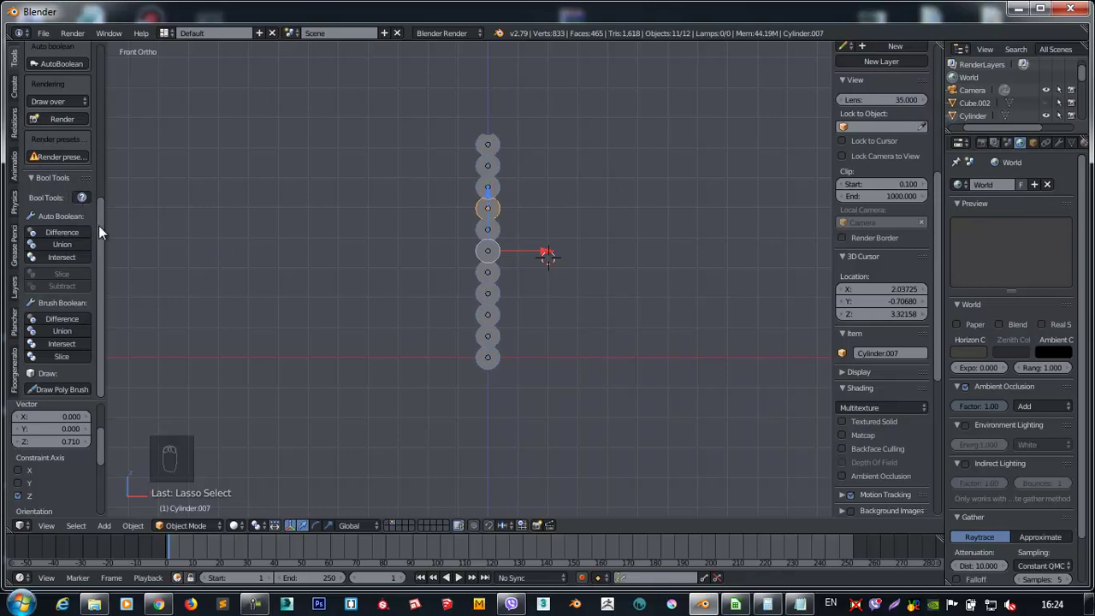
drag(124, 104, 51, 249)
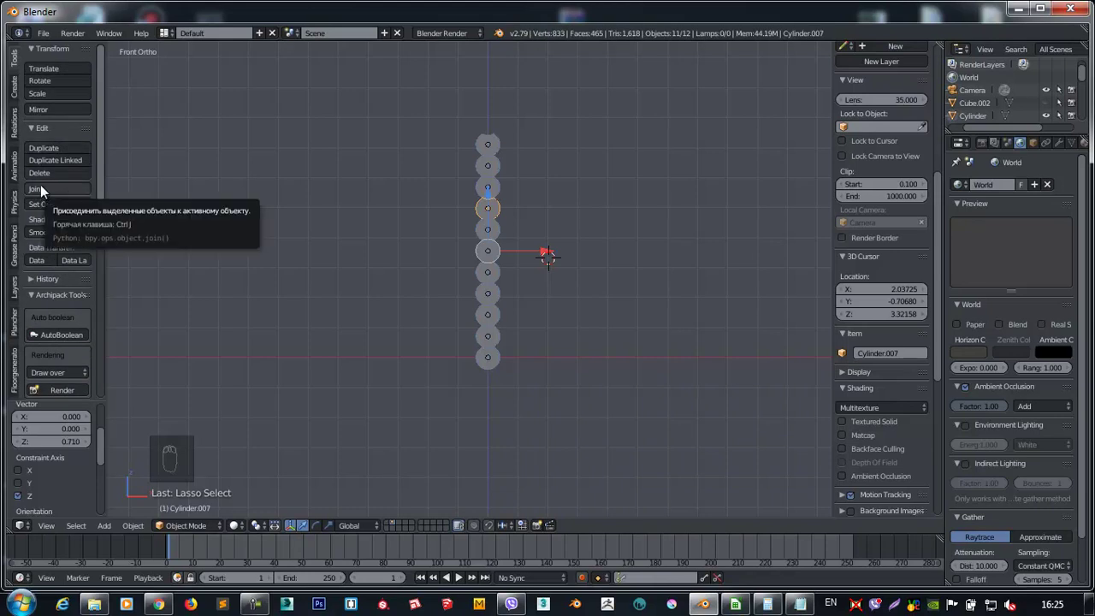
Select the stacked logs, duplicate the wall from top view and rotate the copy crosswise.
drag(48, 197, 576, 148)
drag(461, 209, 564, 155)
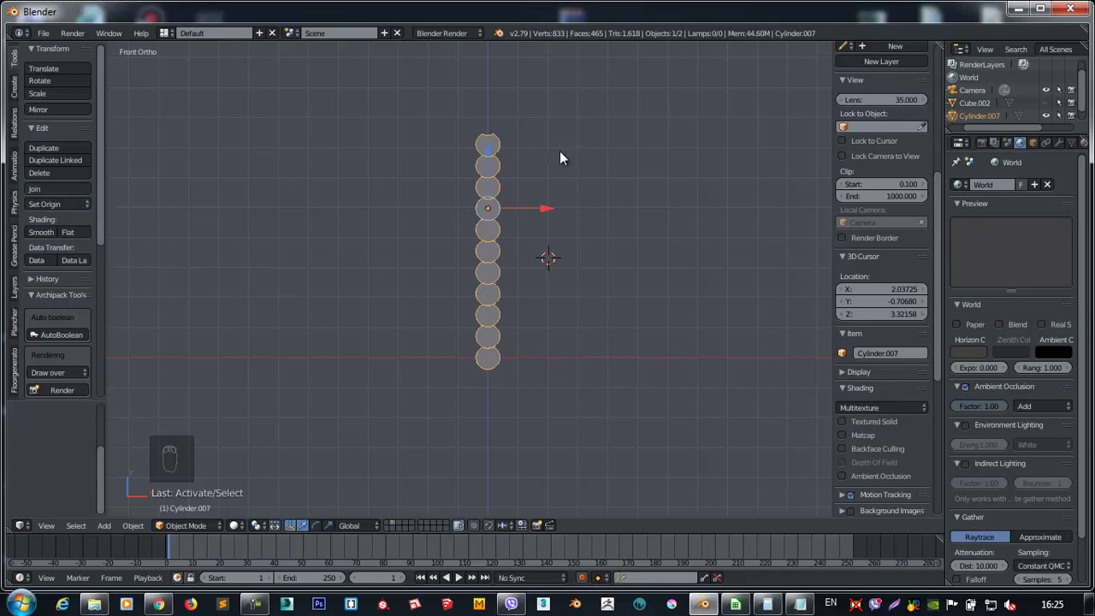
key(KP_7)
drag(561, 140, 514, 244)
key(shift+d)
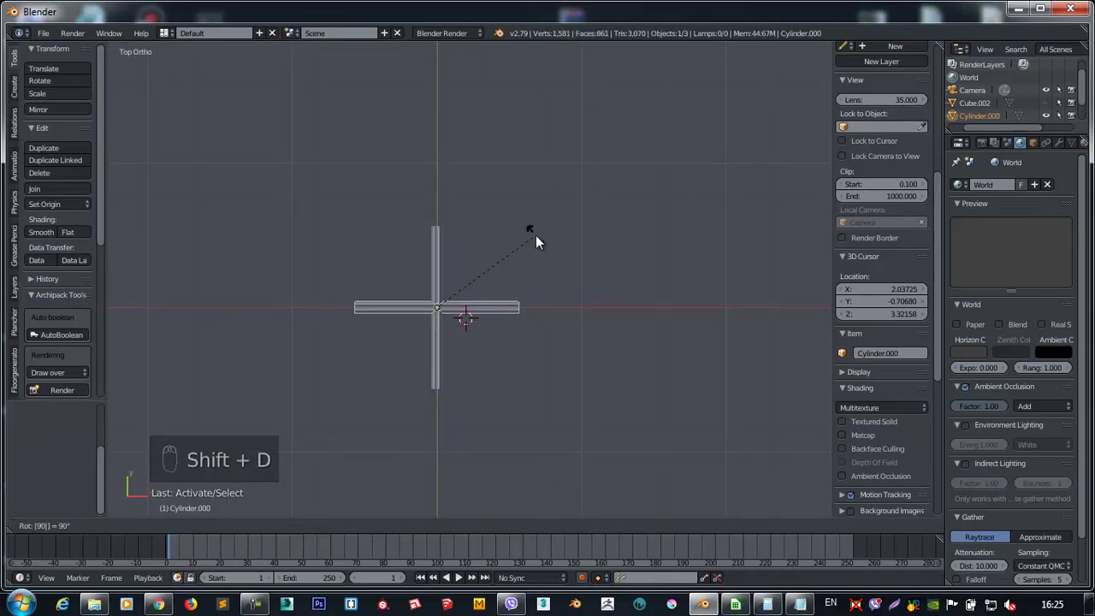
key(g)
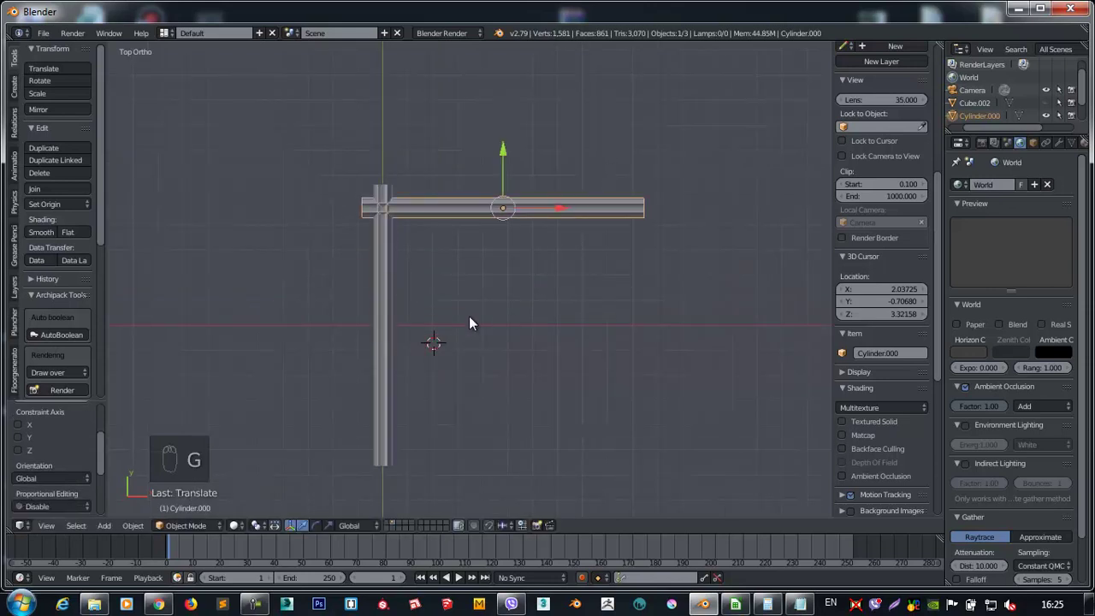
drag(393, 269, 446, 264)
Join the logs and duplicate again to complete a square of four walls.
key(ctrl+j)
key(shift+d)
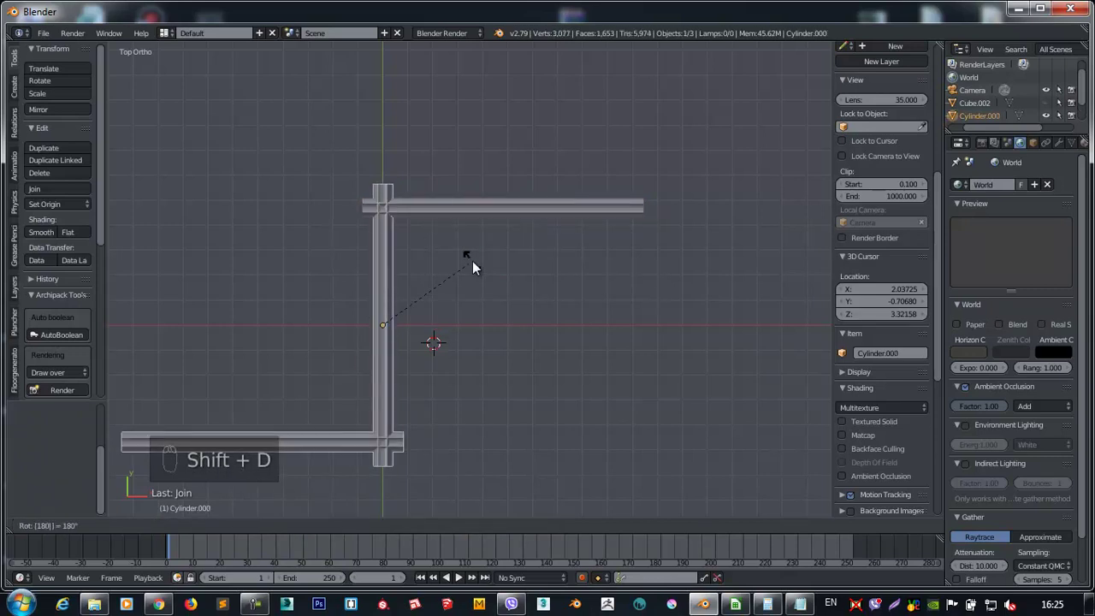
key(g)
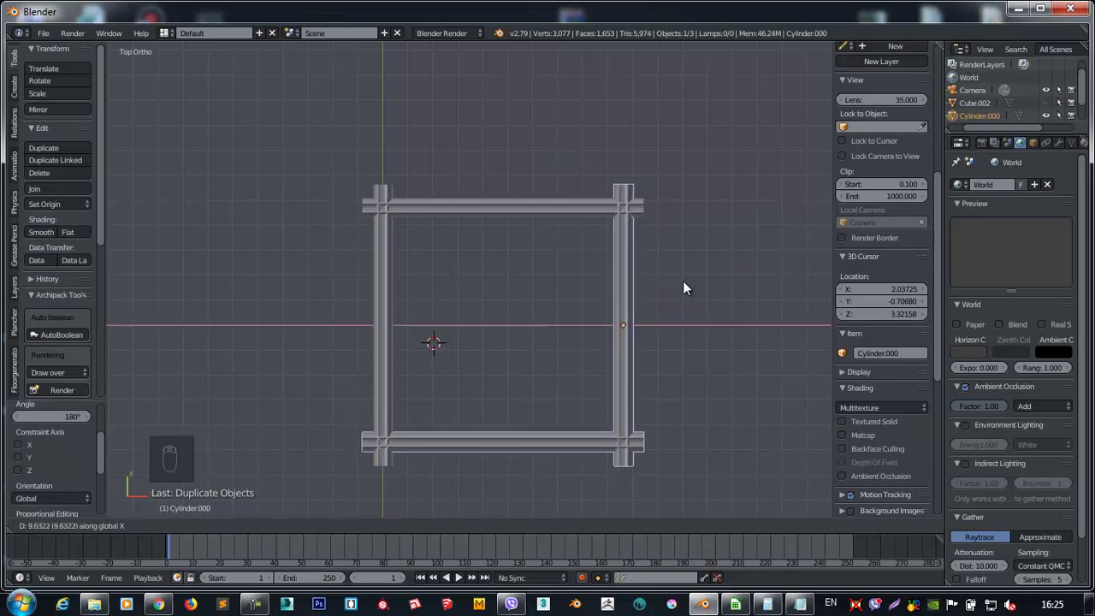
middle_click(571, 268)
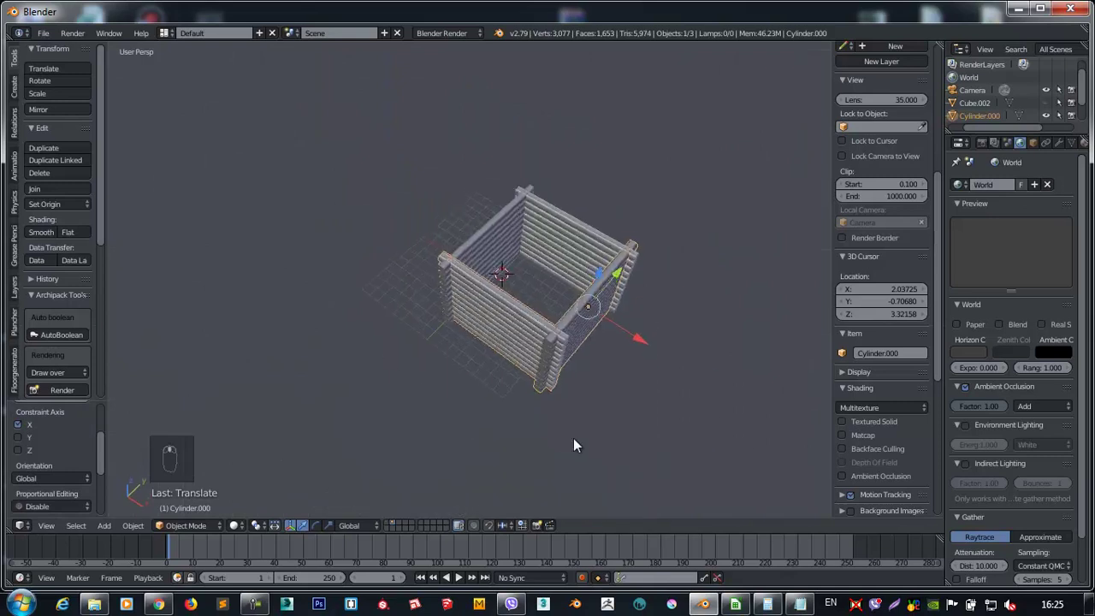
Join the cabin walls and add a cone at the cabin centre.
drag(584, 248, 557, 261)
key(ctrl+j)
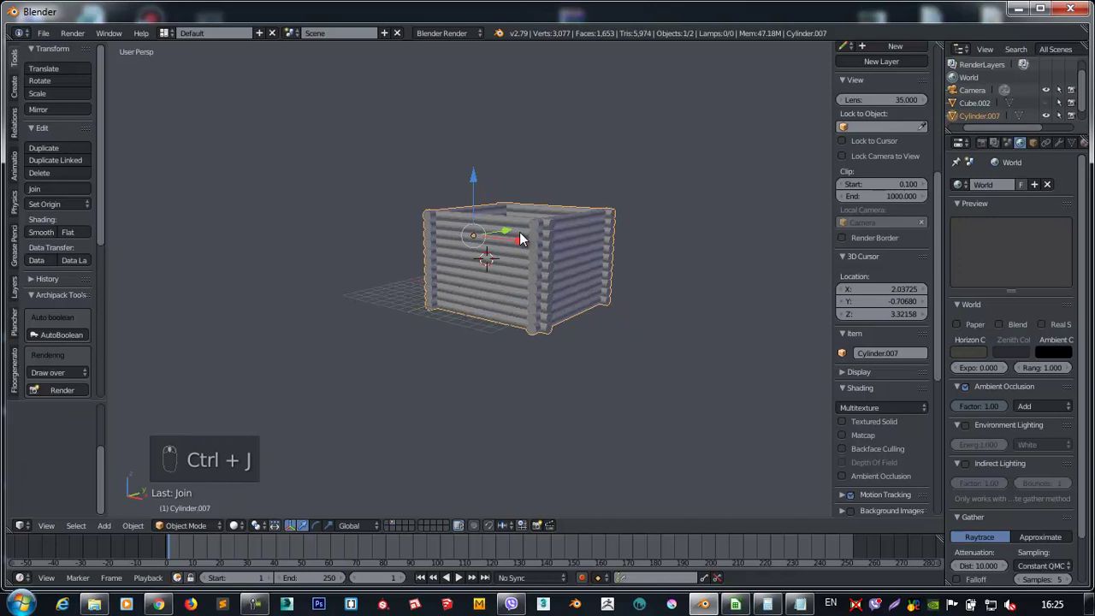
drag(460, 232, 461, 225)
key(shift+c)
key(shift+a)
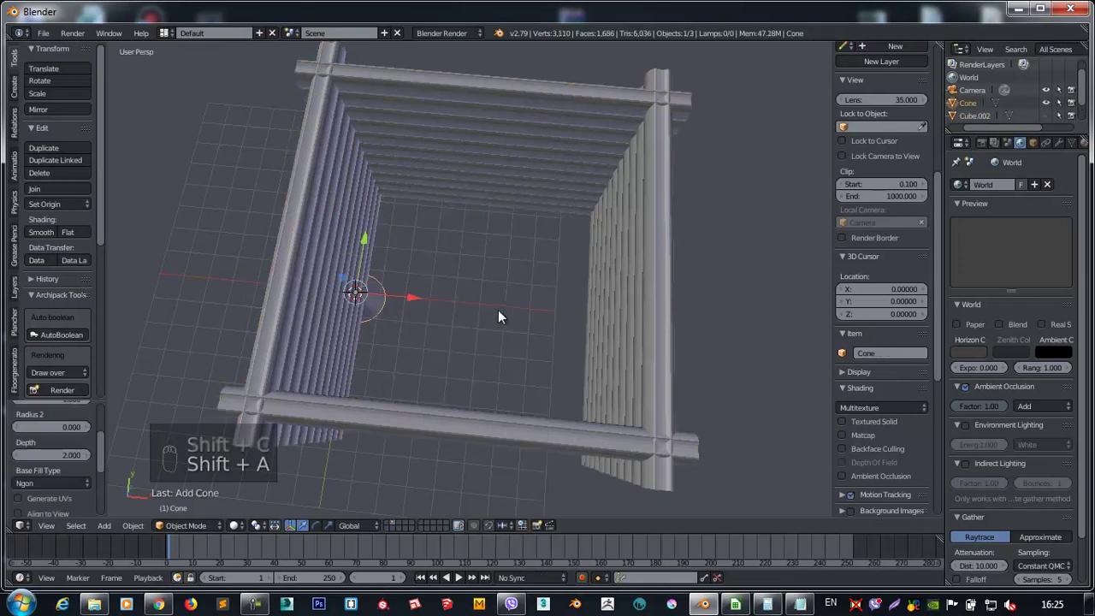
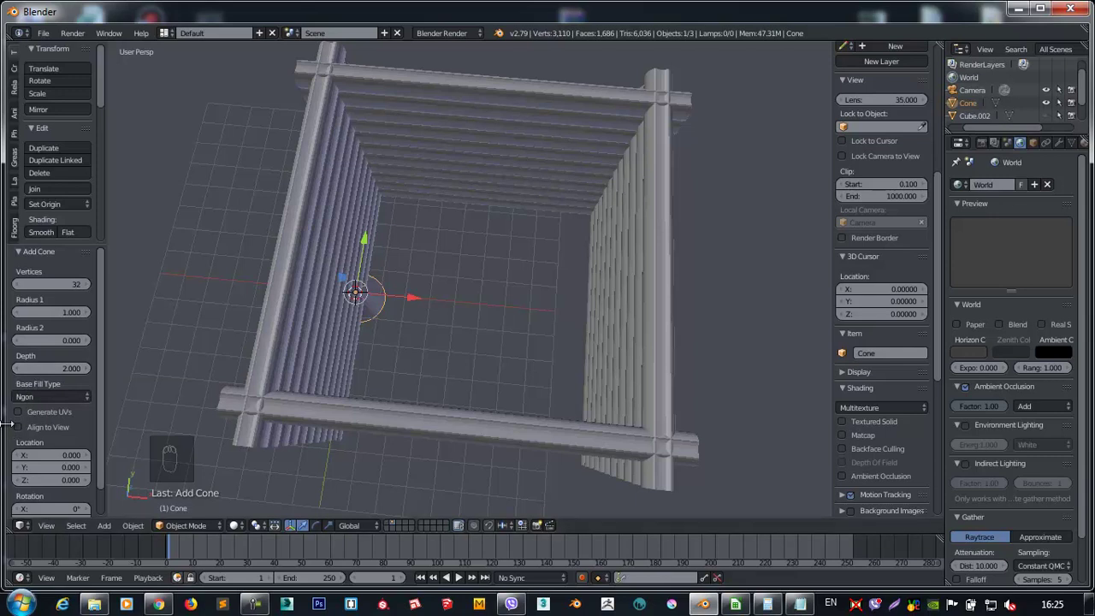
Set the cone to 3 vertices in the Add Cone panel and undo its stray move.
drag(458, 257, 34, 281)
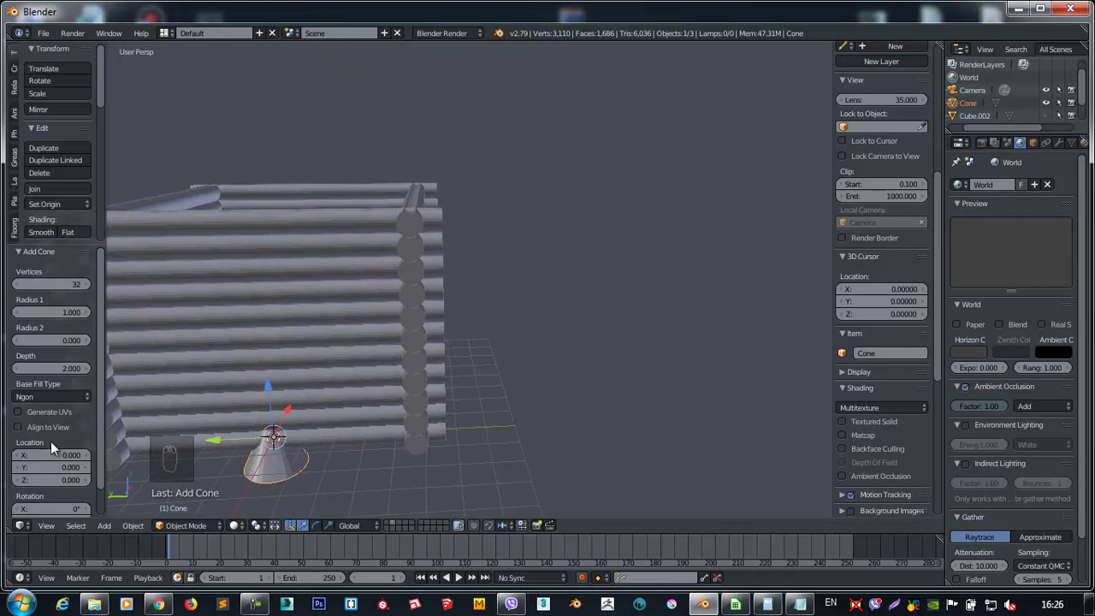
drag(60, 290, 1082, 294)
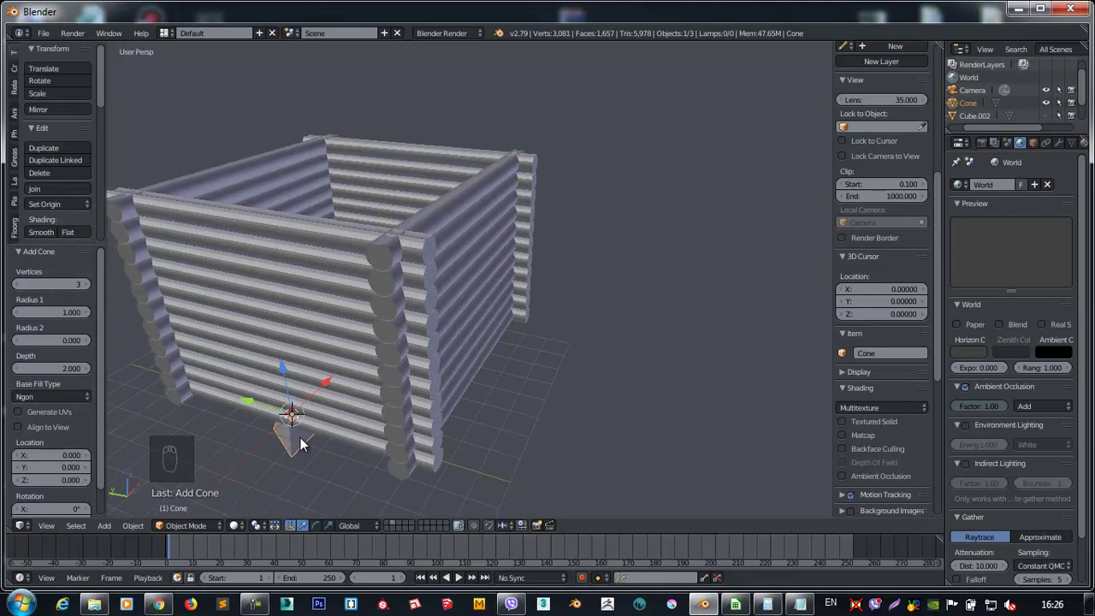
key(x)
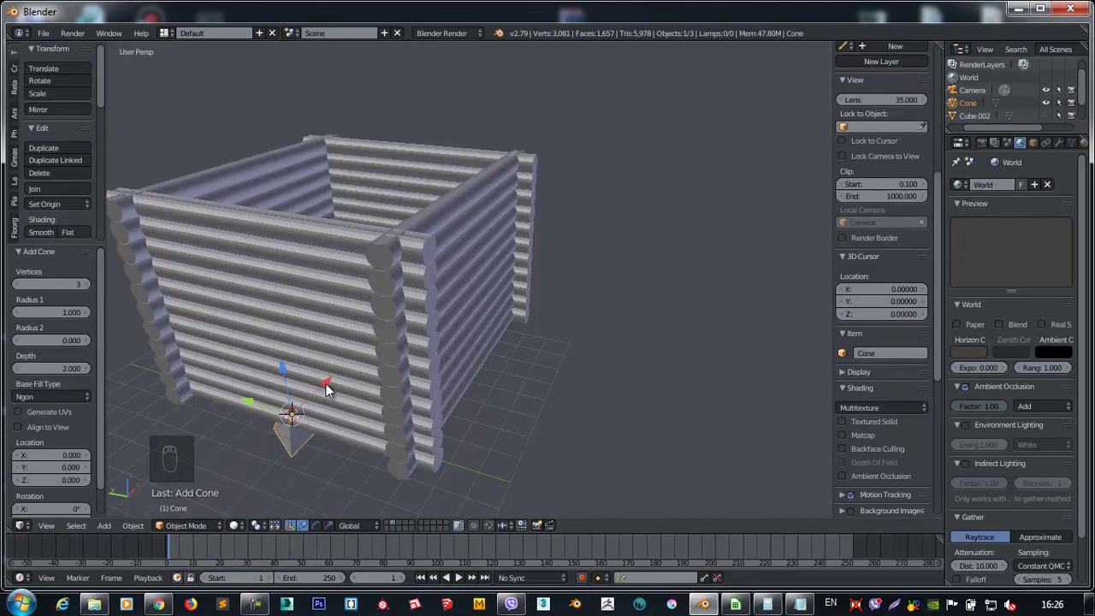
drag(330, 386, 332, 385)
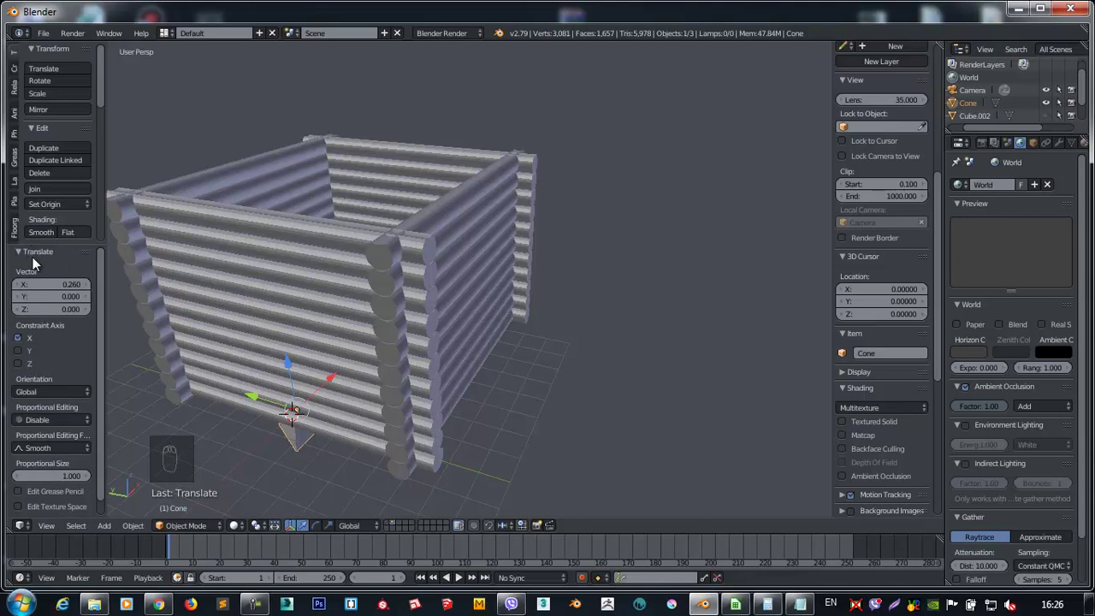
right_click(243, 469)
drag(198, 546, 258, 408)
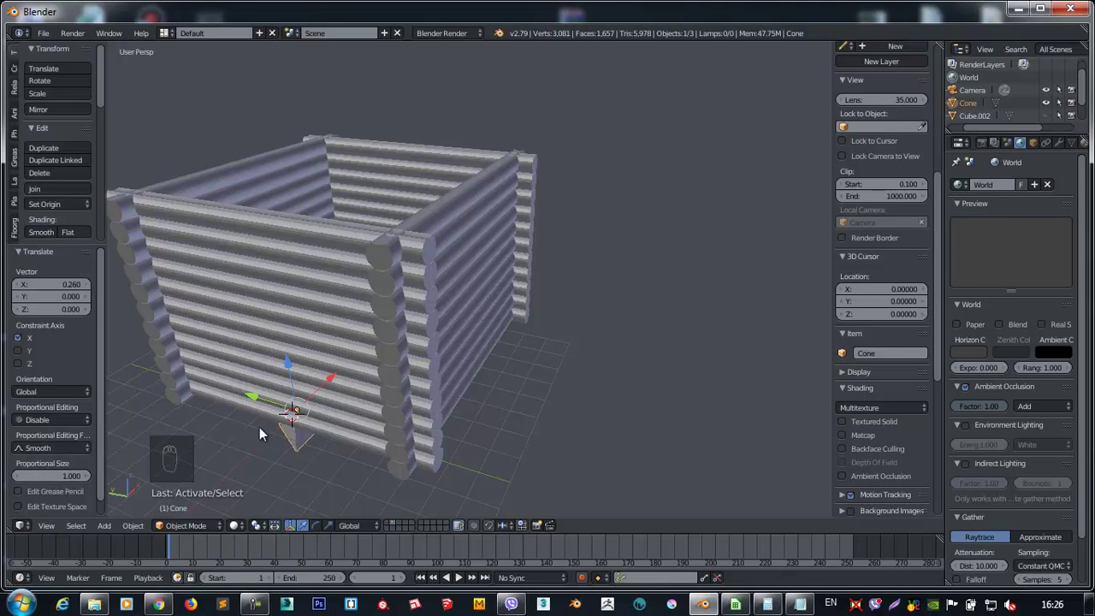
drag(306, 403, 303, 426)
key(x)
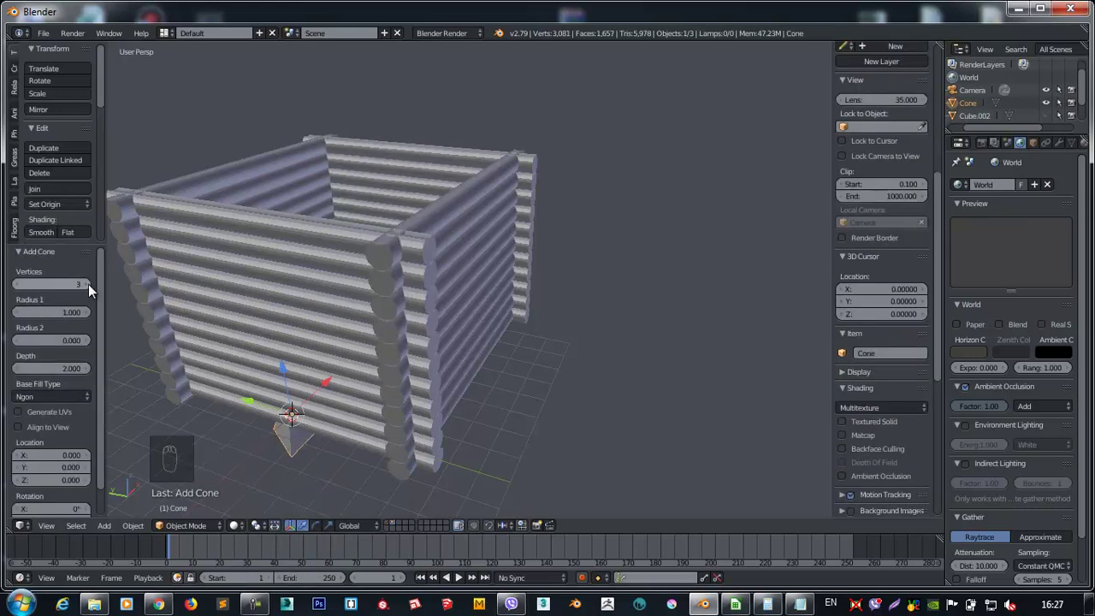
Give the cone 4 vertices to make a square pyramid and isolate it in local view.
drag(90, 288, 306, 336)
key(KP_7)
middle_click(531, 162)
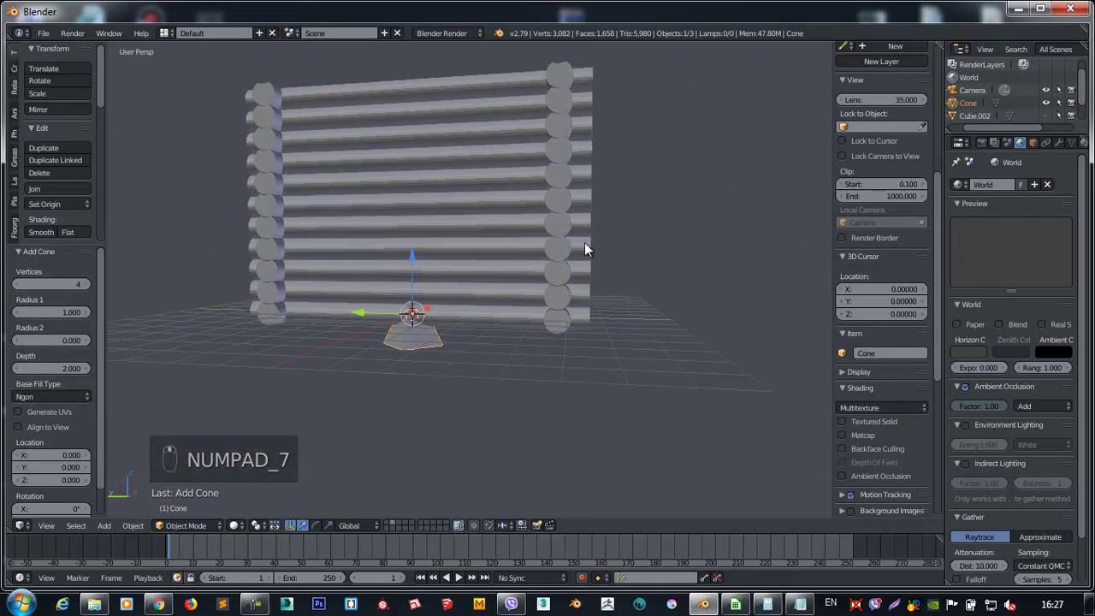
drag(532, 277, 79, 374)
key(KP_Divide)
drag(79, 374, 1051, 379)
drag(535, 338, 577, 235)
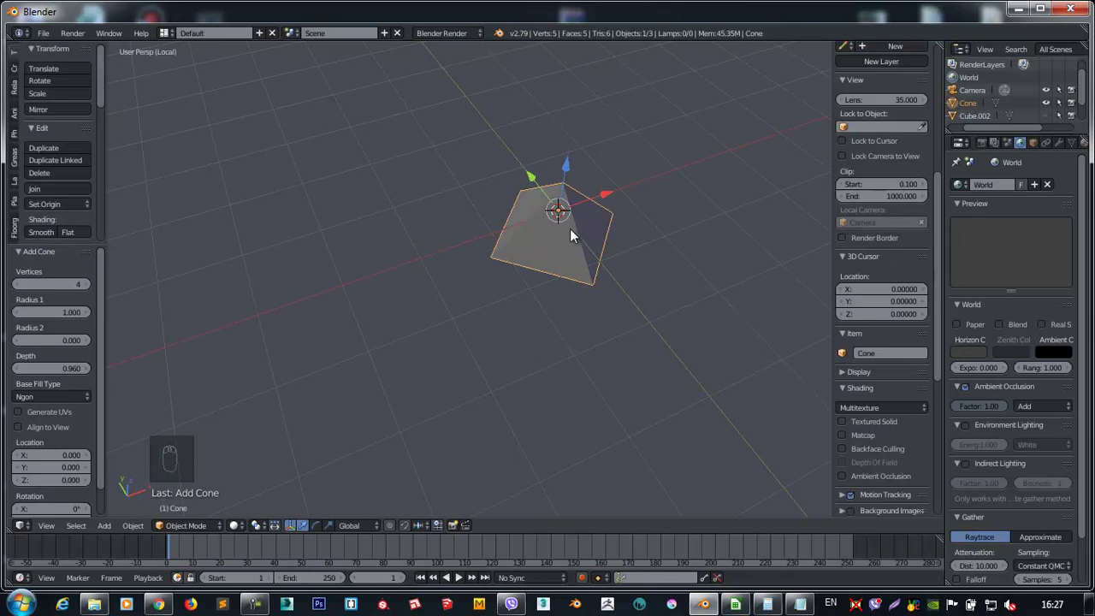
Rotate the pyramid 45° on Z so it squares up with the walls, then return to the full scene.
key(r)
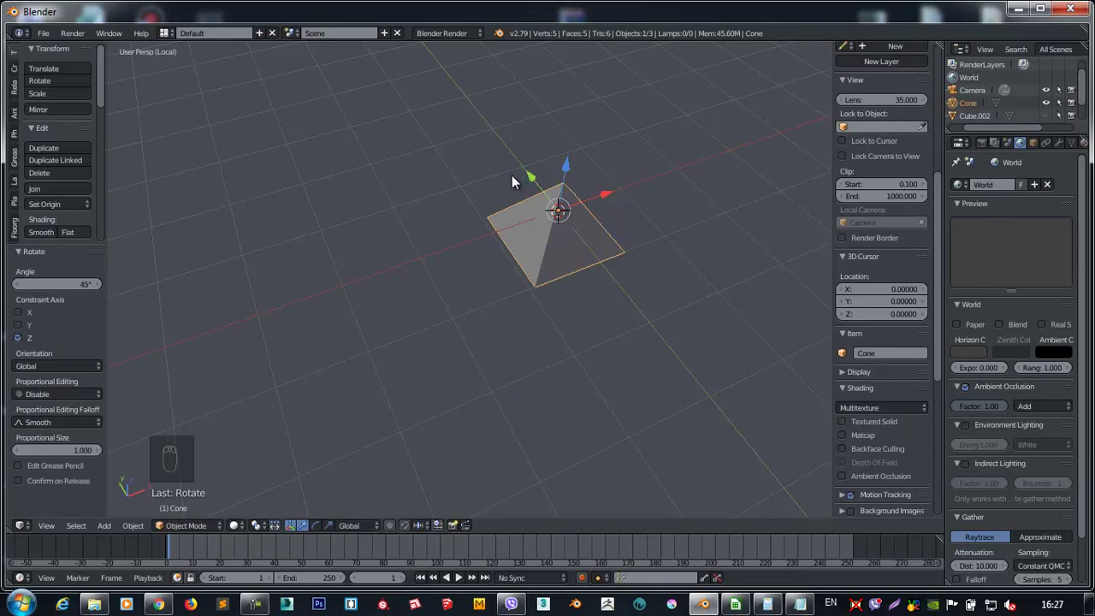
key(ctrl+z)
key(KP_7)
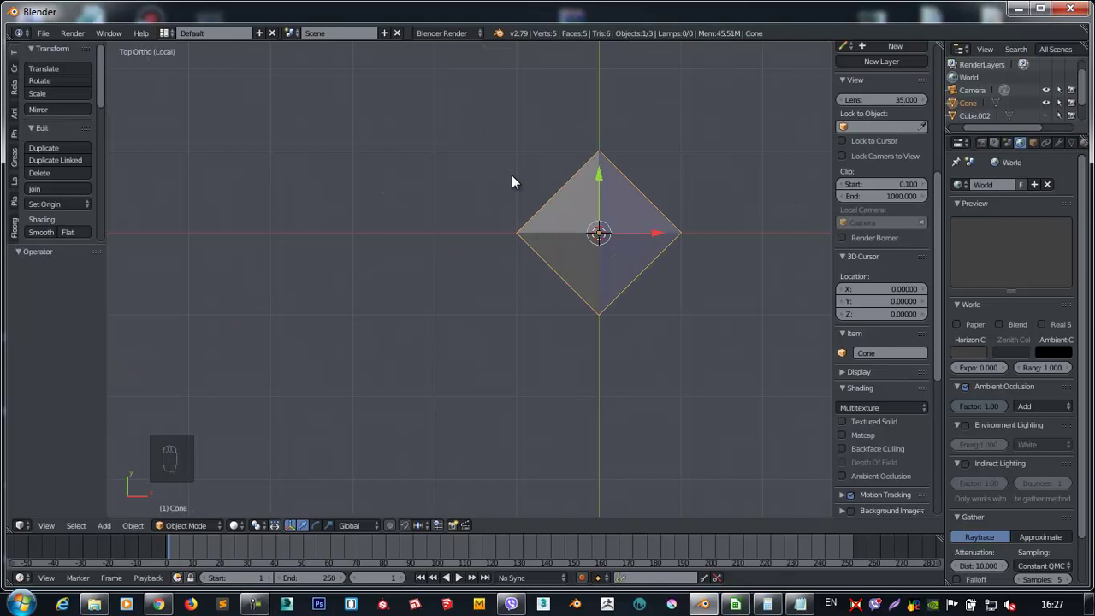
key(r)
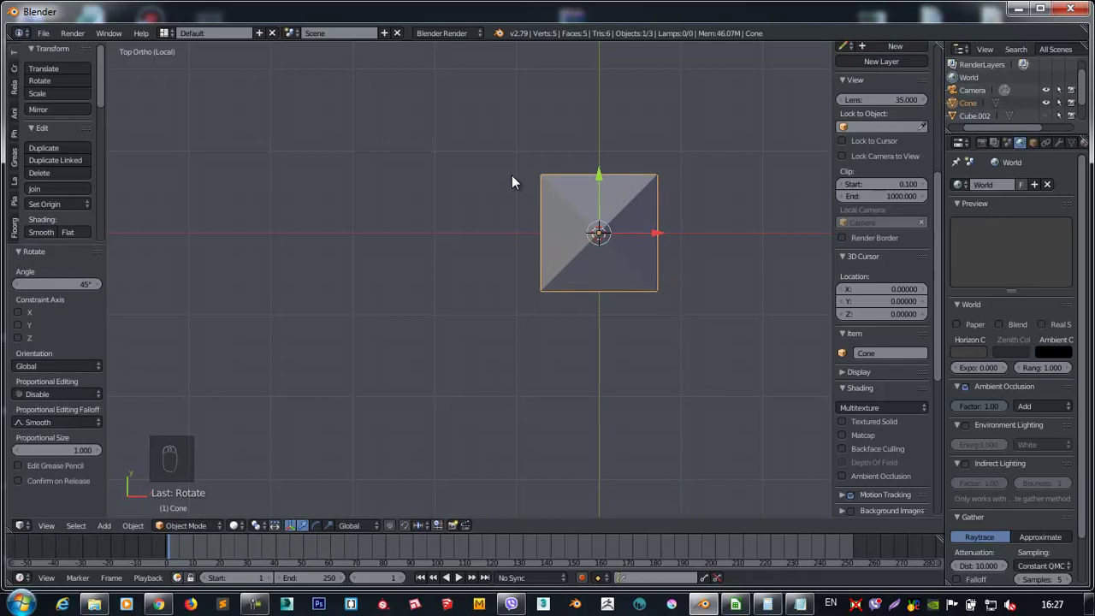
drag(673, 208, 431, 294)
key(KP_Divide)
Scale the pyramid up to roof size and raise it on Z to sit over the log walls.
key(s)
key(KP_1)
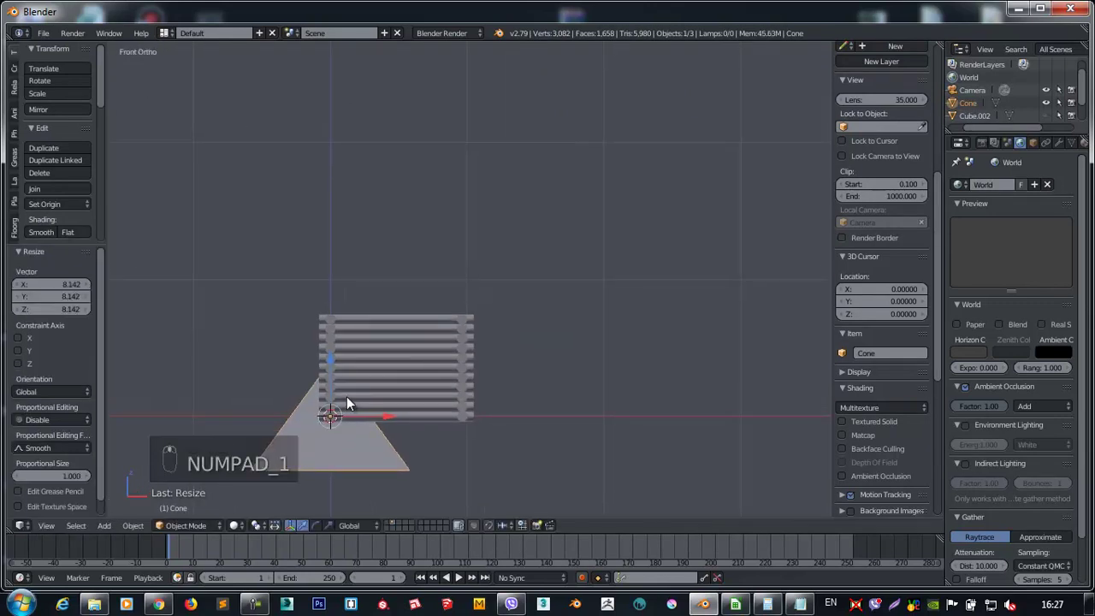
key(s)
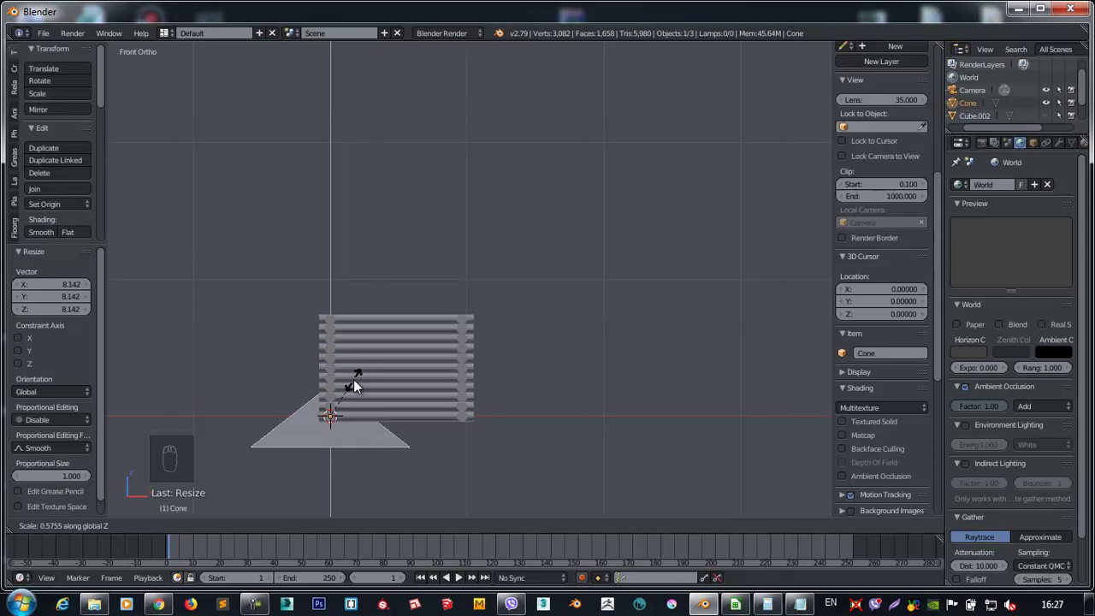
key(g)
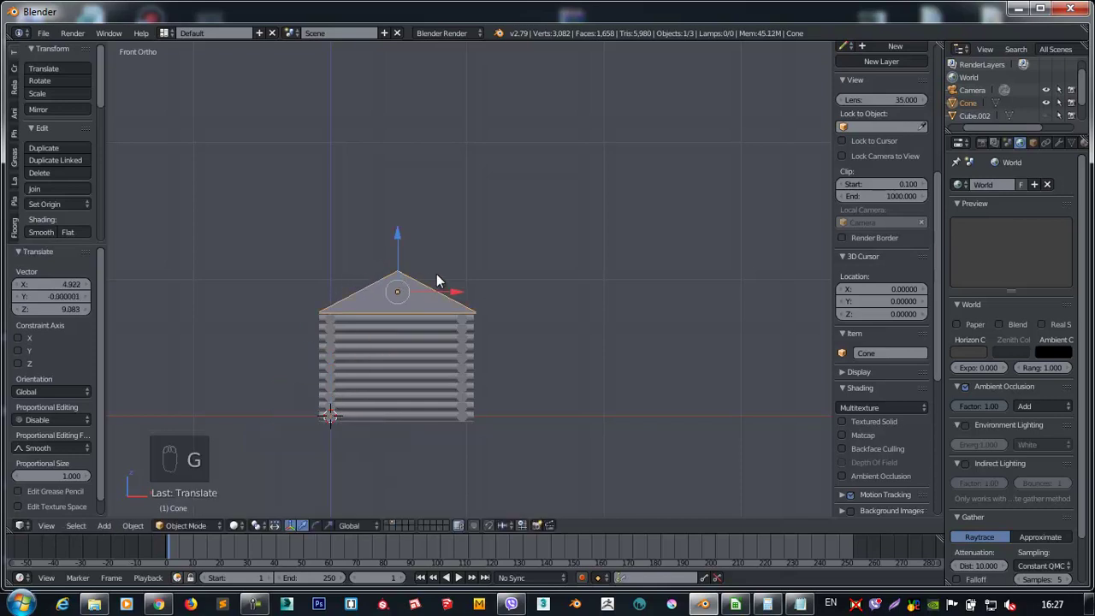
key(s)
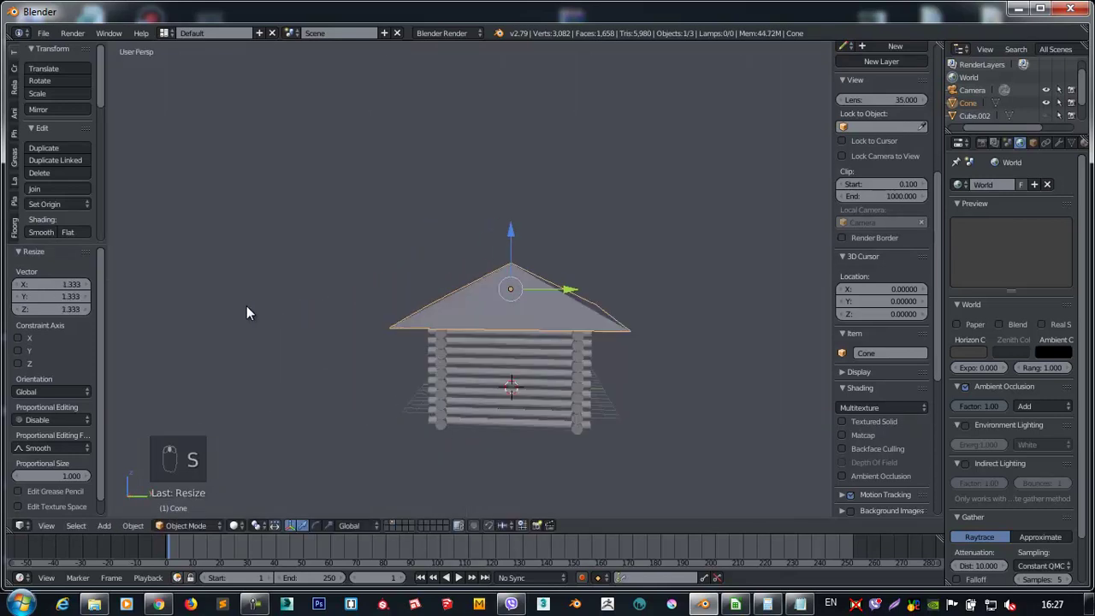
drag(502, 404, 430, 342)
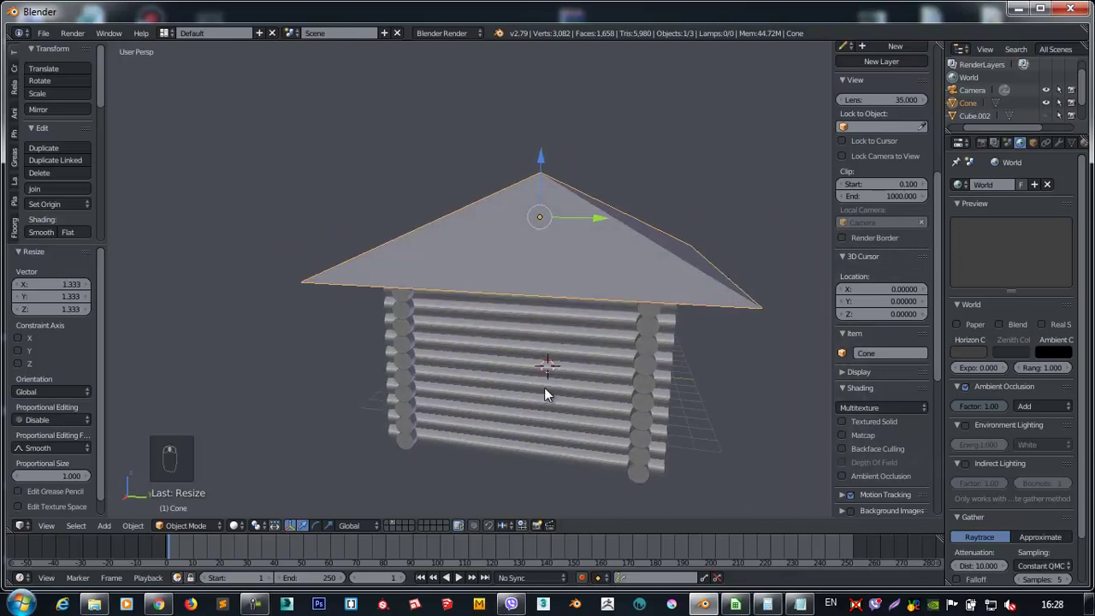
key(KP_1)
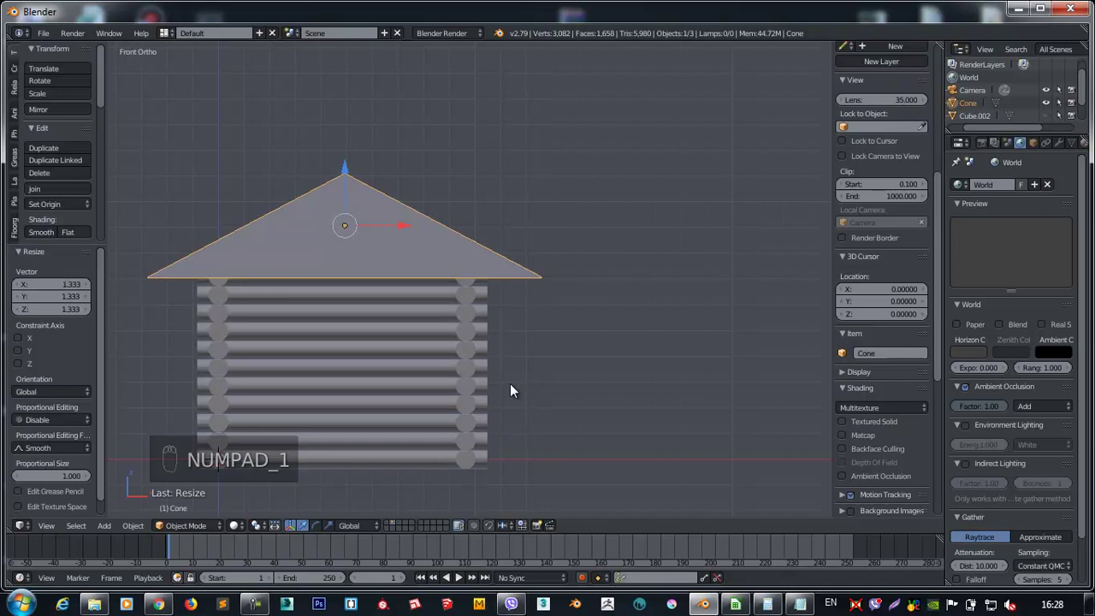
Add a cube as a window cutter and place it into the front wall in wireframe view.
key(shift+a)
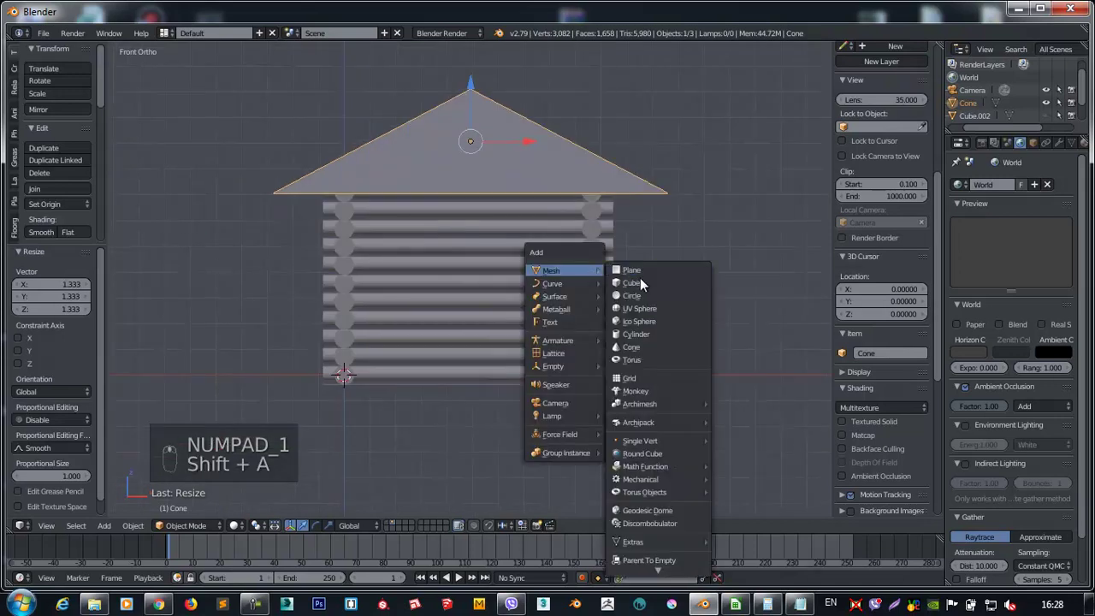
key(s)
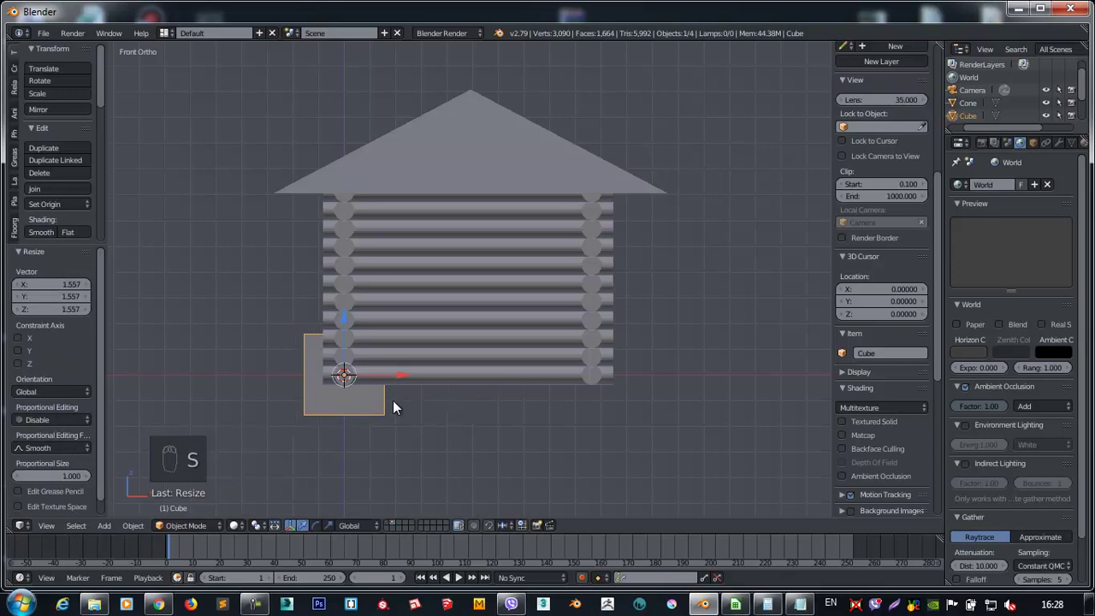
key(g)
key(z)
drag(602, 263, 533, 214)
drag(528, 214, 516, 325)
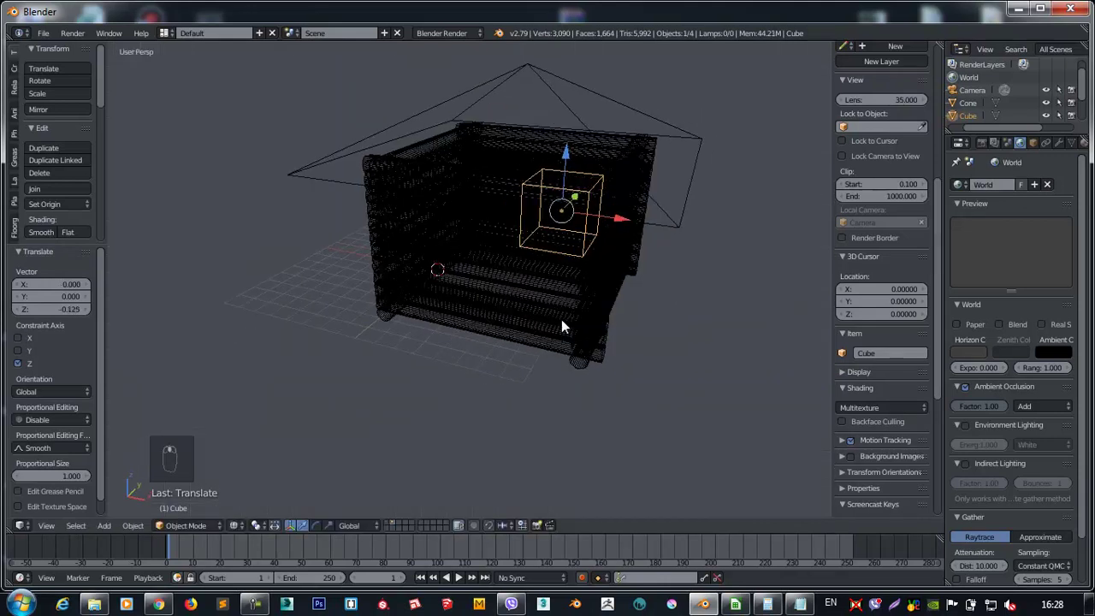
key(KP_7)
drag(519, 129, 571, 208)
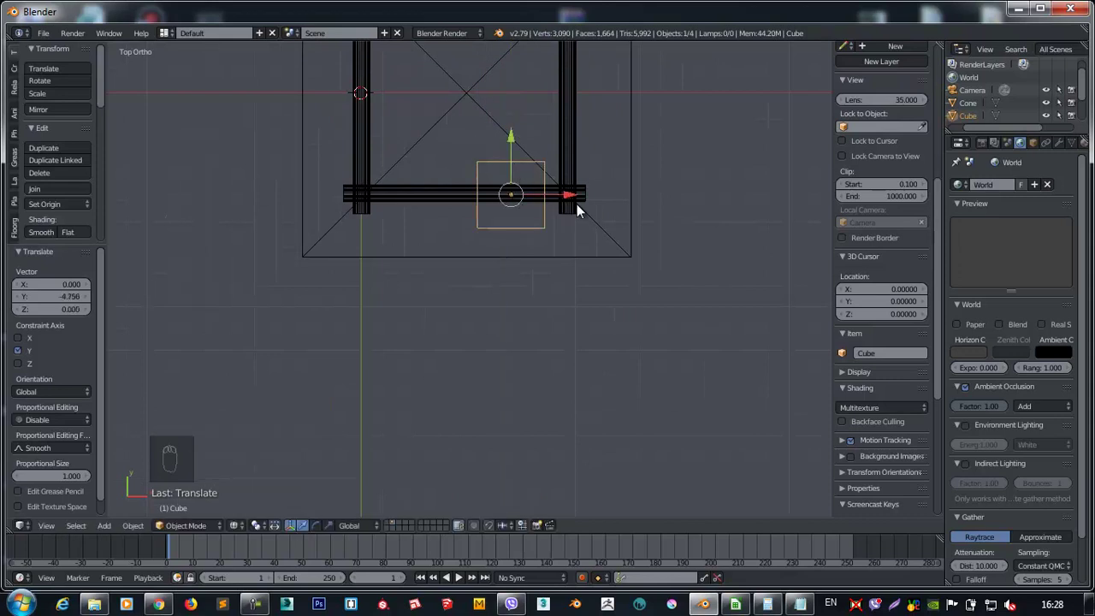
Duplicate the cutter and stretch the copy taller into a door-shaped opening.
key(shift+d)
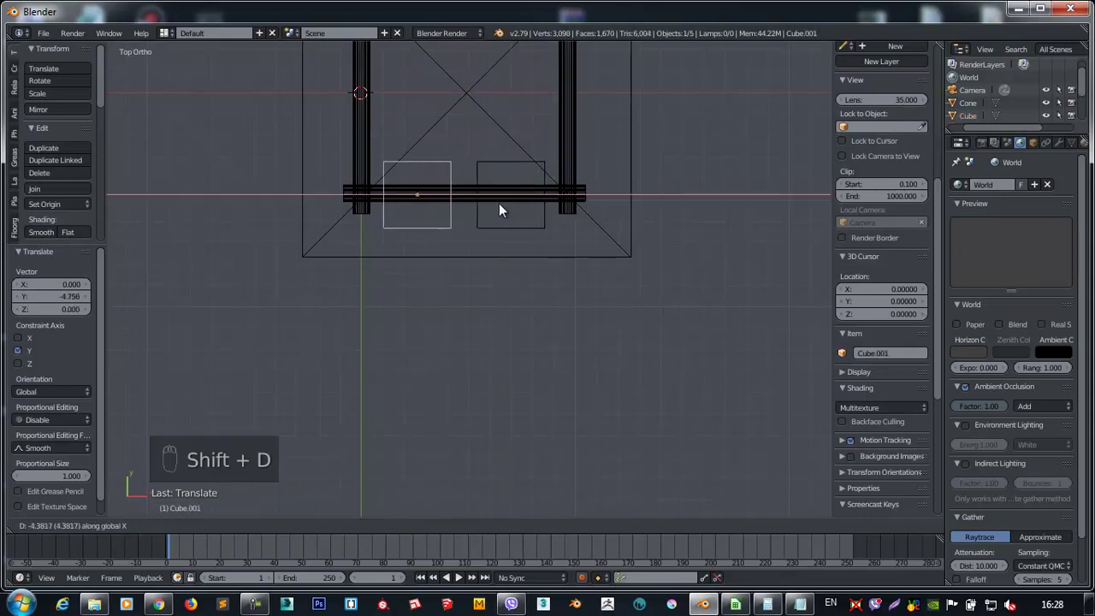
key(KP_1)
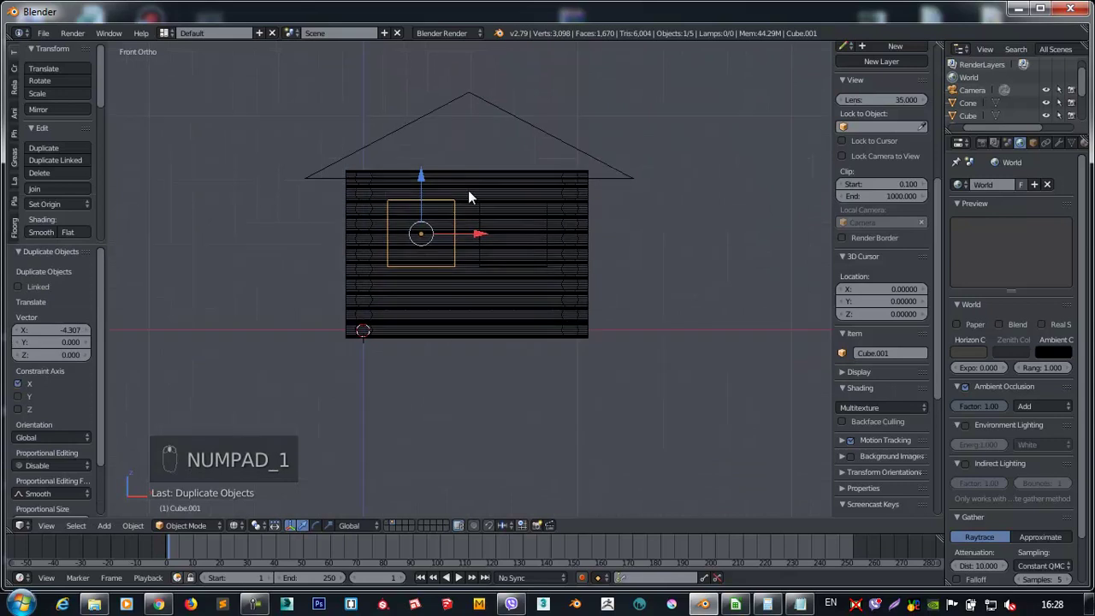
key(s)
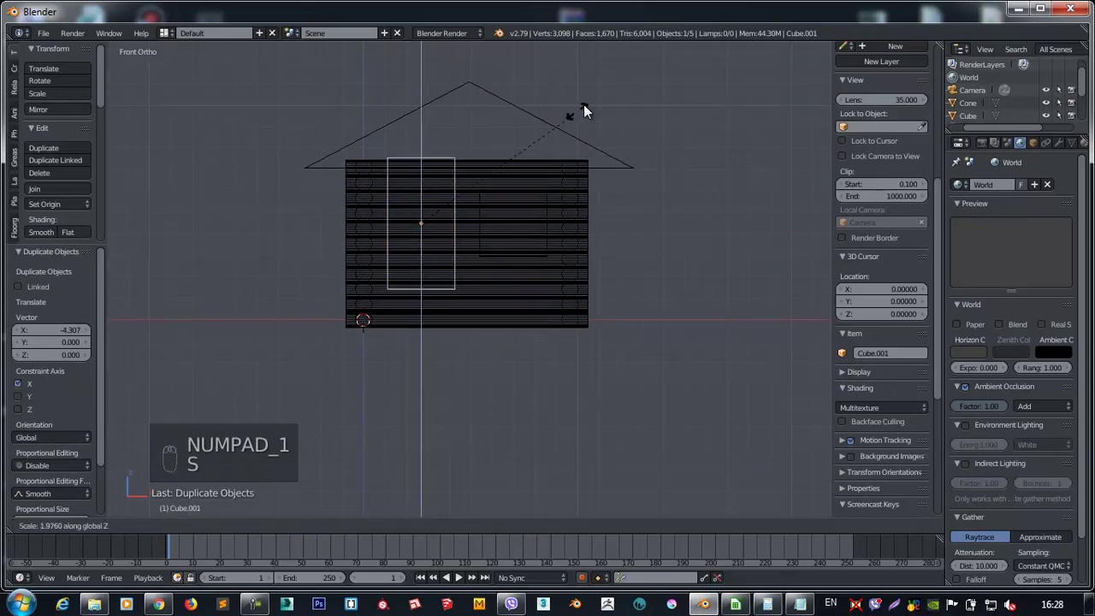
drag(422, 187, 422, 214)
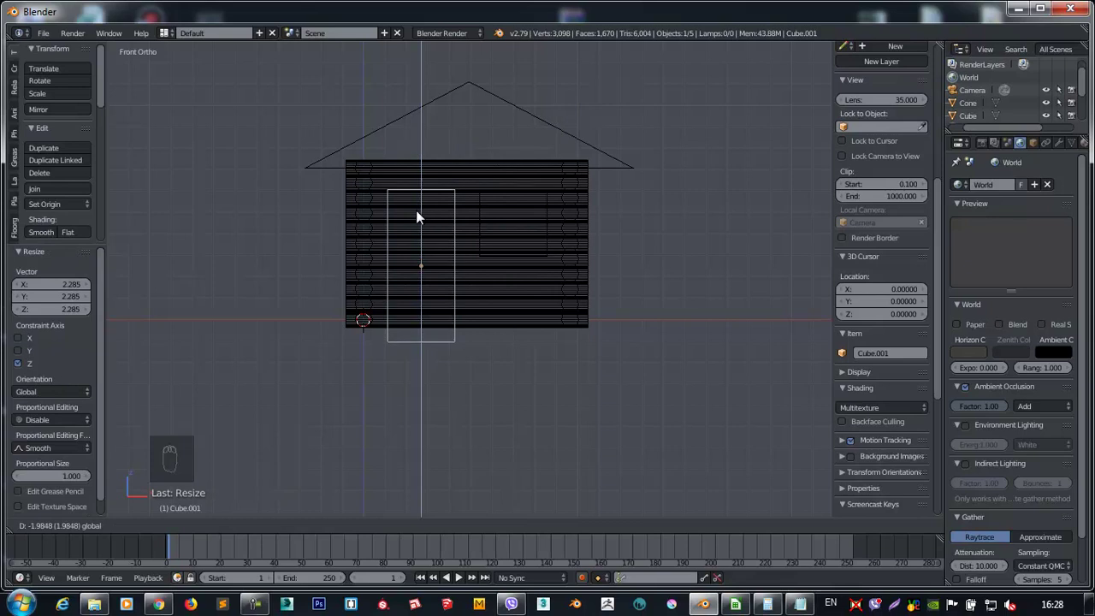
right_click(483, 230)
key(KP_7)
click(472, 231)
Duplicate more cutter boxes and position them across the back and side walls.
key(shift+d)
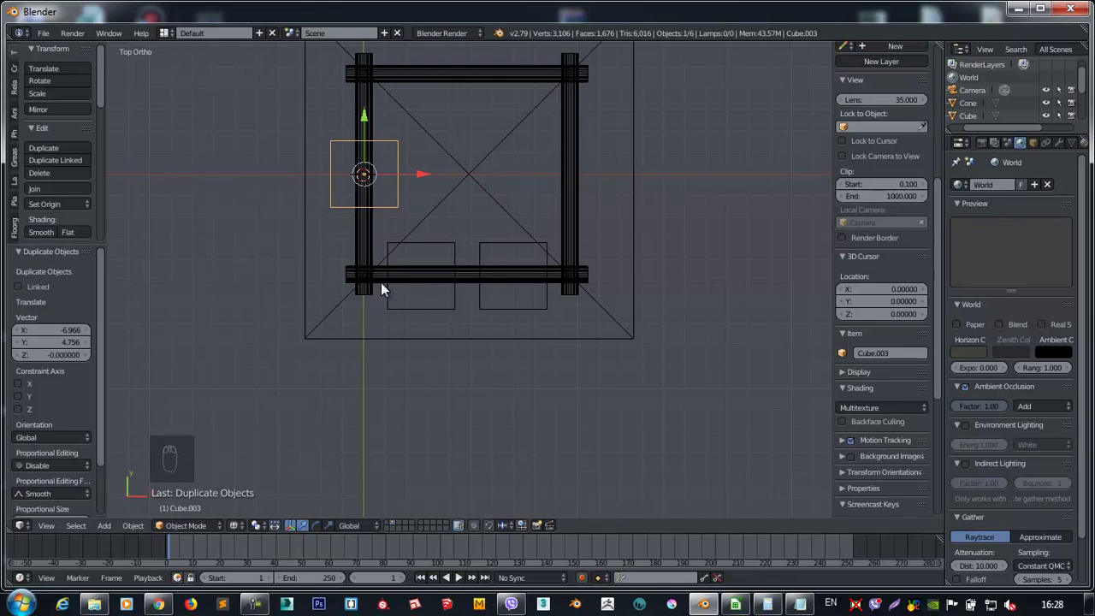
key(shift+d)
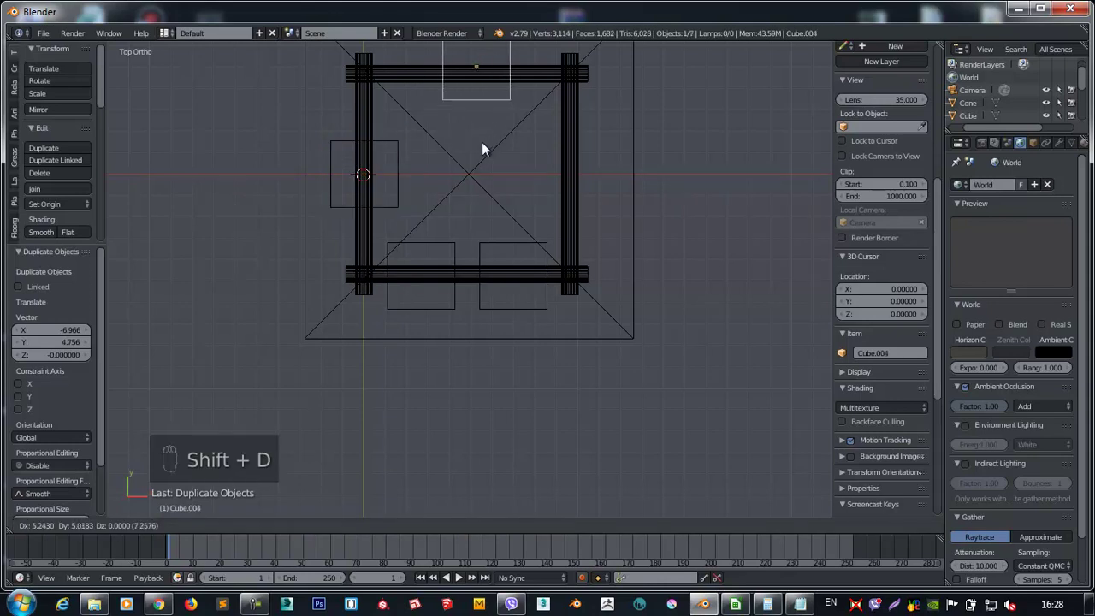
key(shift+d)
drag(586, 267, 642, 265)
drag(640, 264, 495, 218)
right_click(523, 227)
drag(523, 227, 583, 259)
key(z)
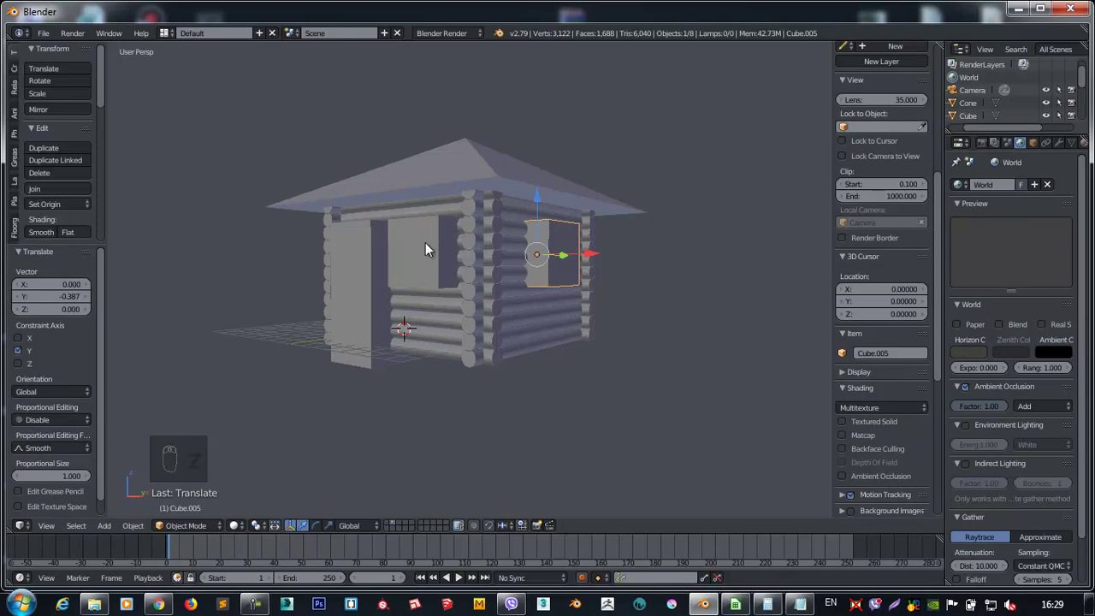
drag(510, 272, 562, 245)
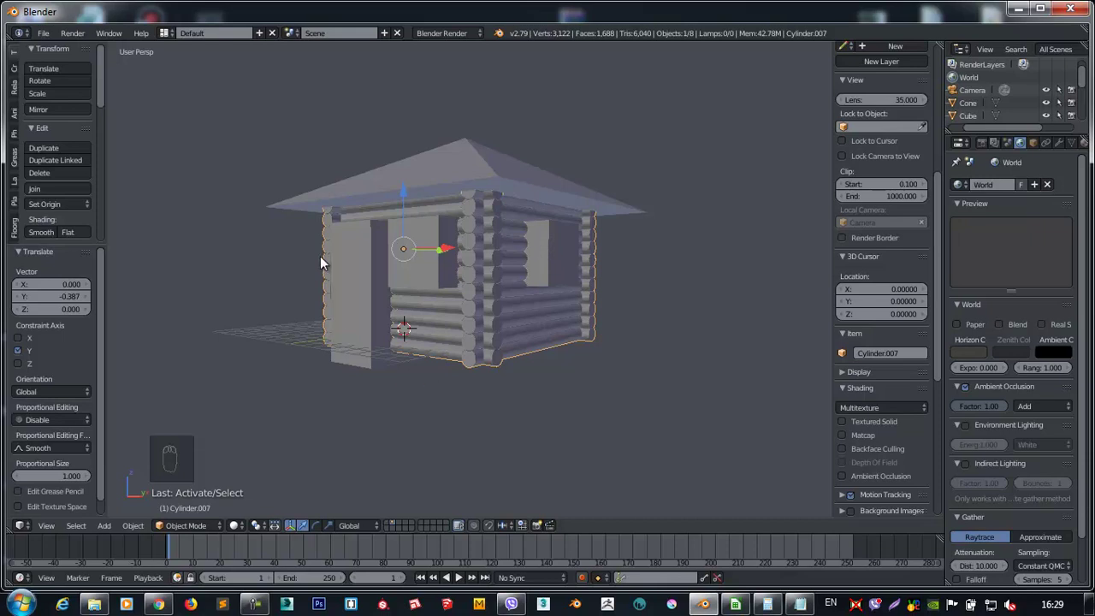
Select all the cutter boxes and join them into one object with Ctrl+J.
drag(542, 264, 622, 299)
middle_click(622, 298)
right_click(262, 359)
middle_click(256, 337)
right_click(254, 343)
drag(689, 260, 461, 241)
drag(689, 259, 461, 240)
drag(461, 239, 451, 244)
drag(462, 239, 458, 241)
key(ctrl+j)
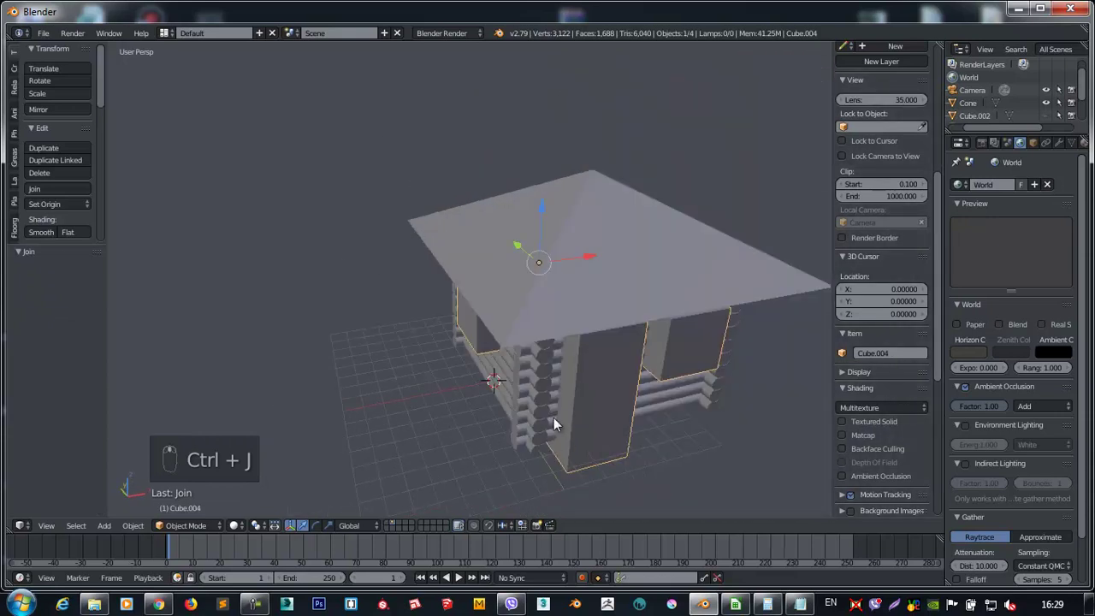
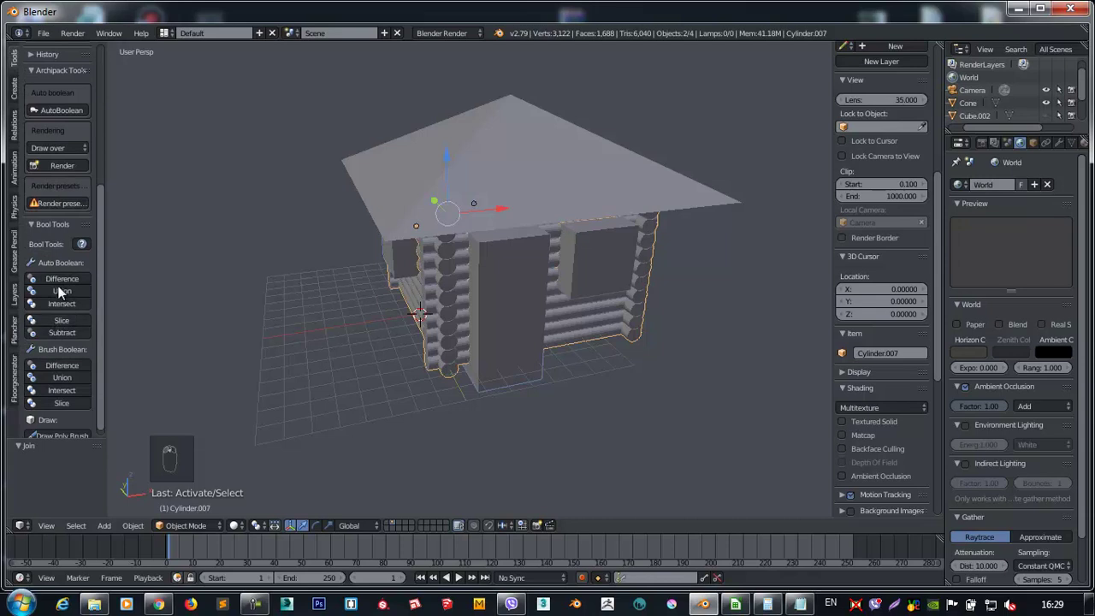
Cut the joined cutters out of the log walls with Bool Tool Difference.
drag(63, 283, 239, 234)
drag(381, 216, 394, 225)
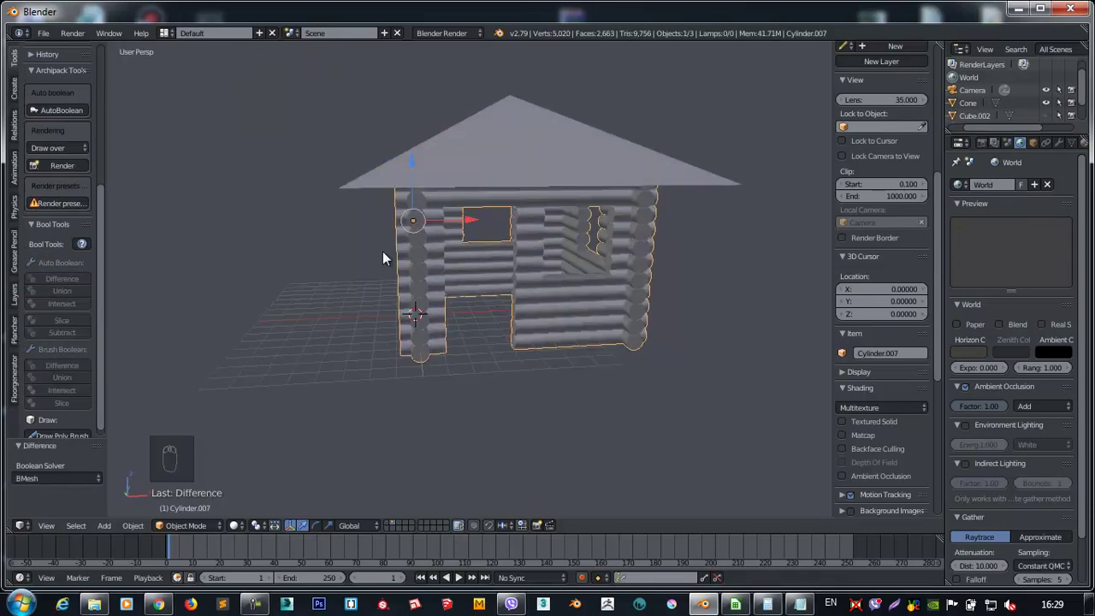
key(shift+a)
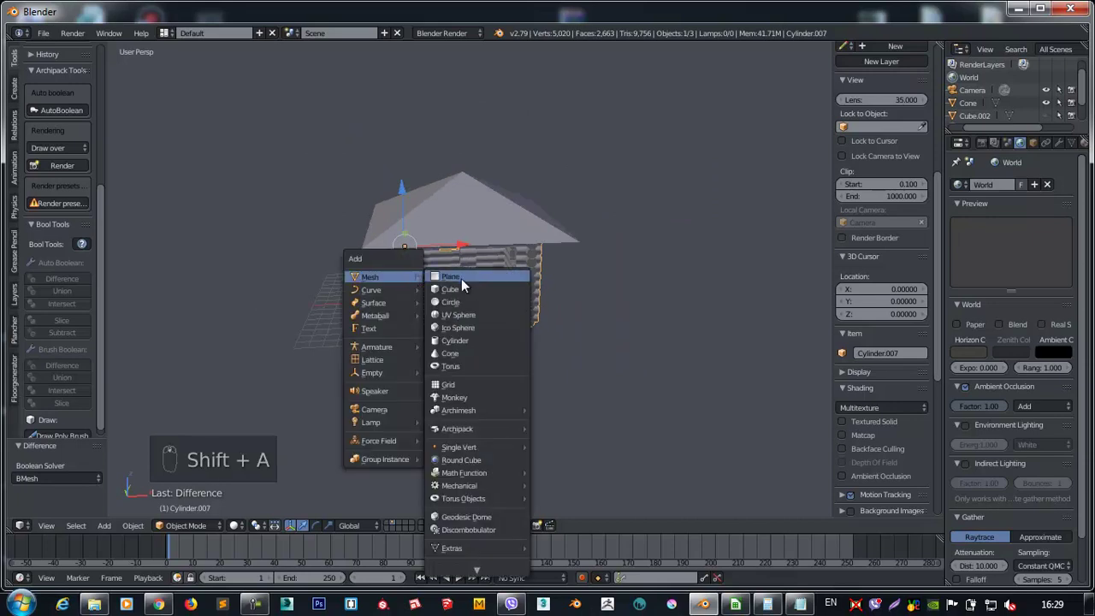
Scale the new plane into wide ground beneath the cabin, then add a cylinder.
key(s)
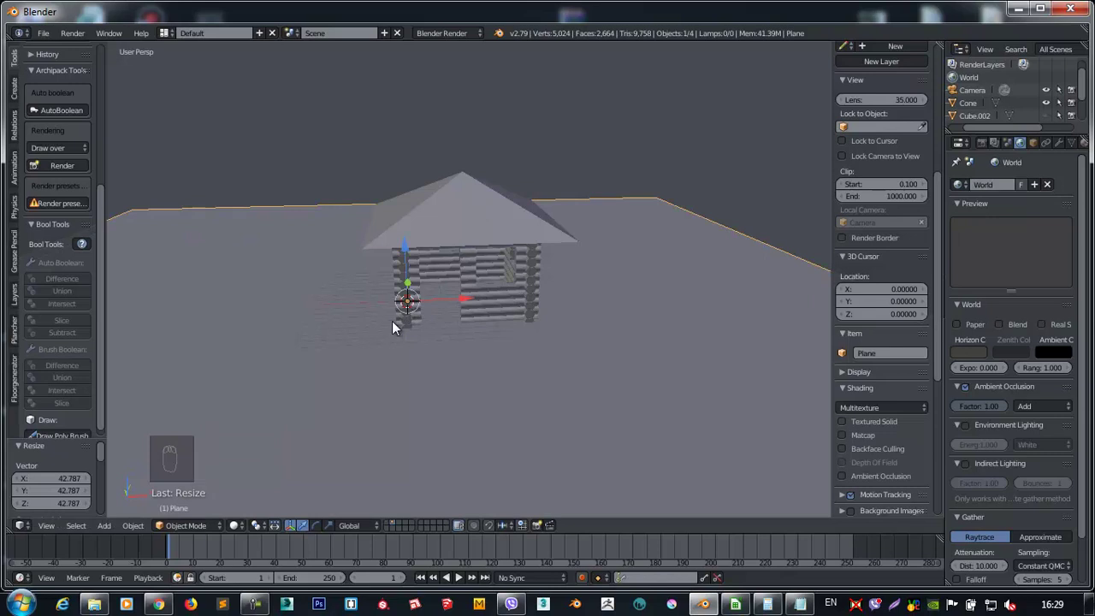
key(KP_1)
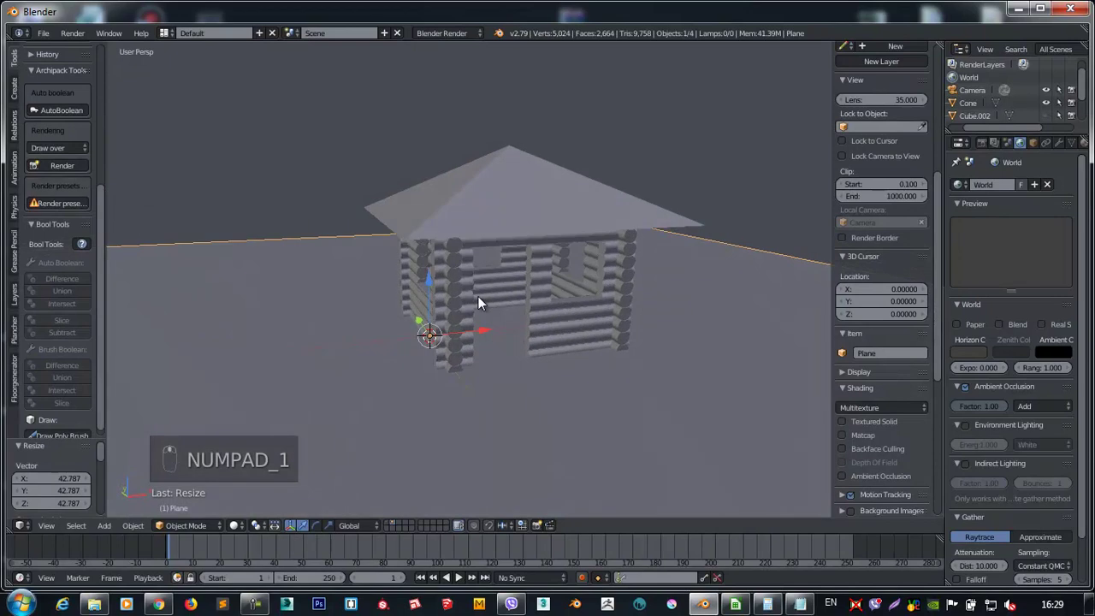
key(shift+a)
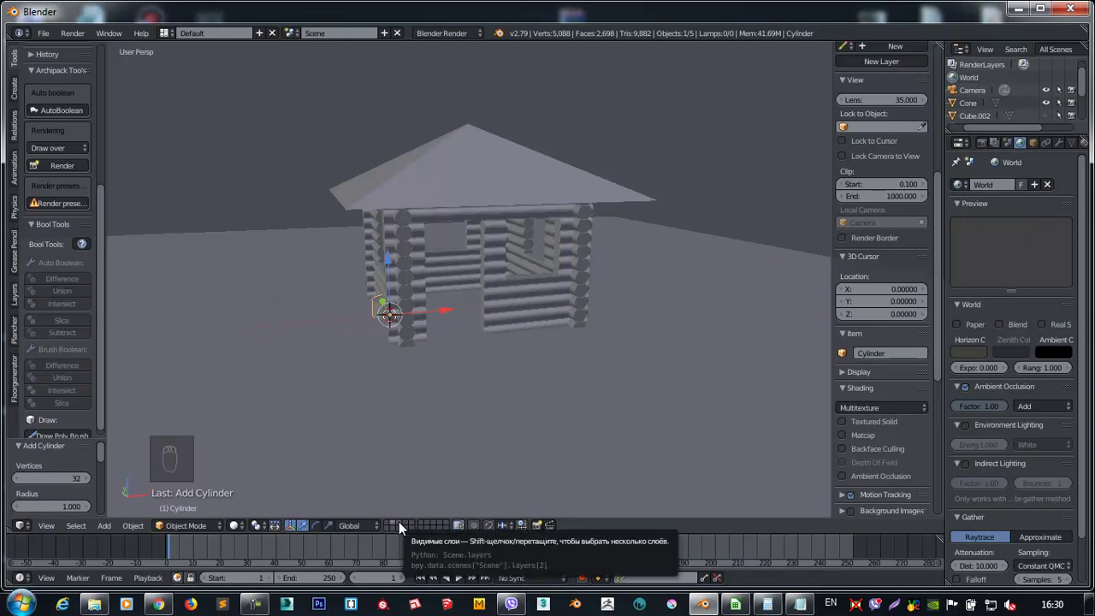
Move the cylinder to an empty layer and show only that layer.
key(m)
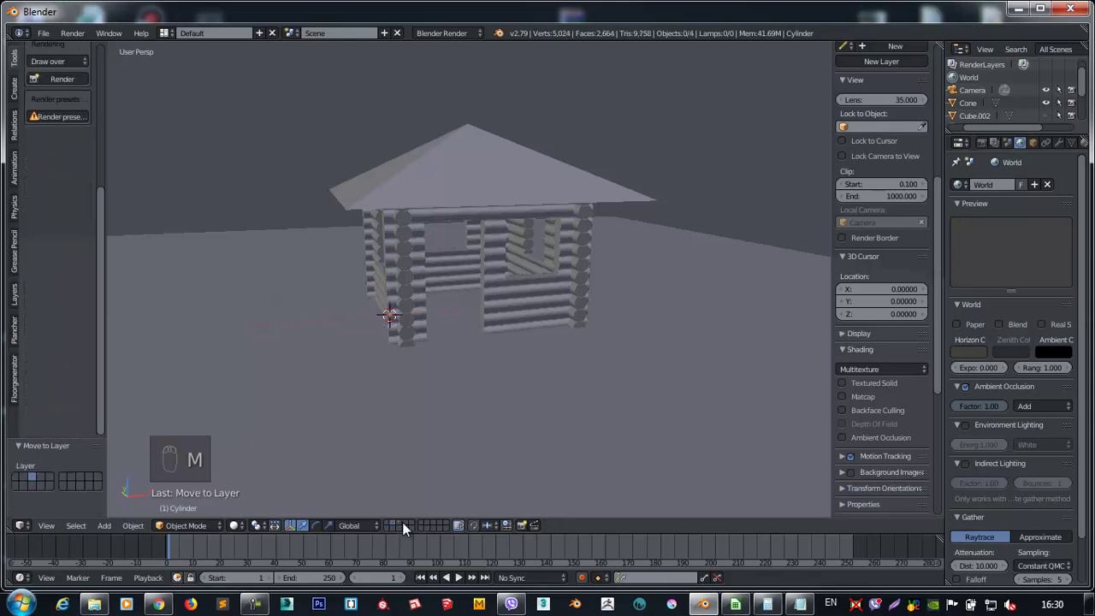
click(407, 527)
drag(324, 315, 433, 311)
key(KP_1)
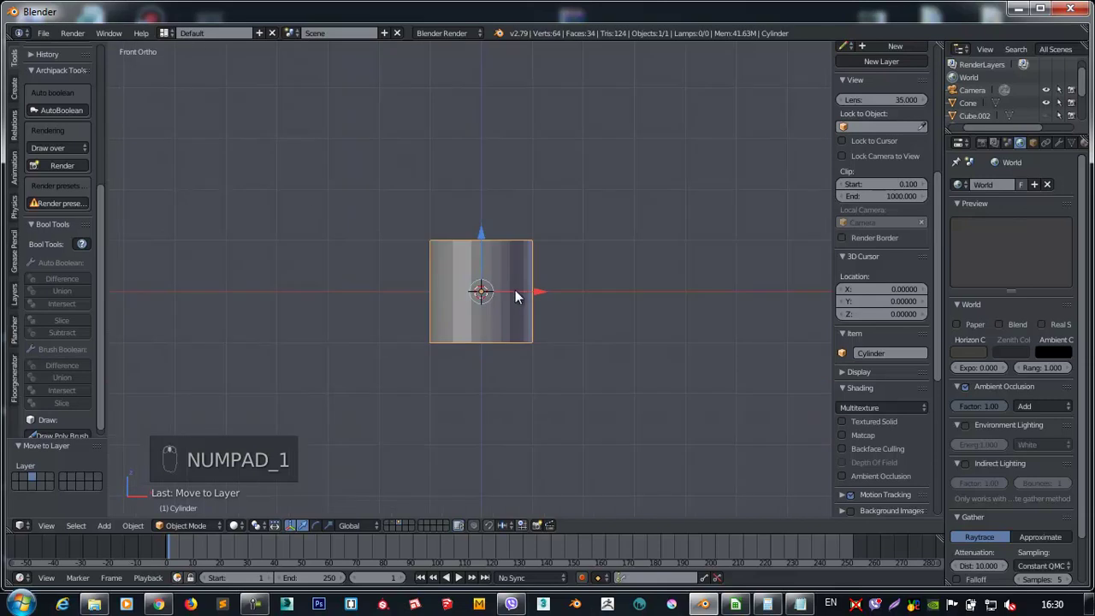
Scale the cylinder thin and tall into a tree trunk and set its origin at the base.
key(s)
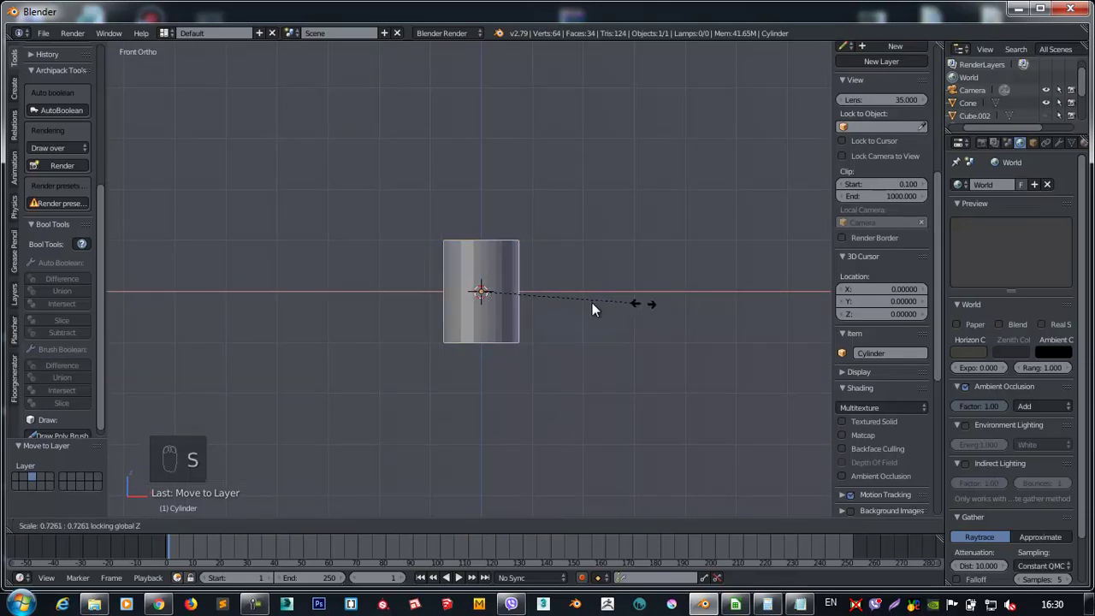
drag(490, 201, 485, 179)
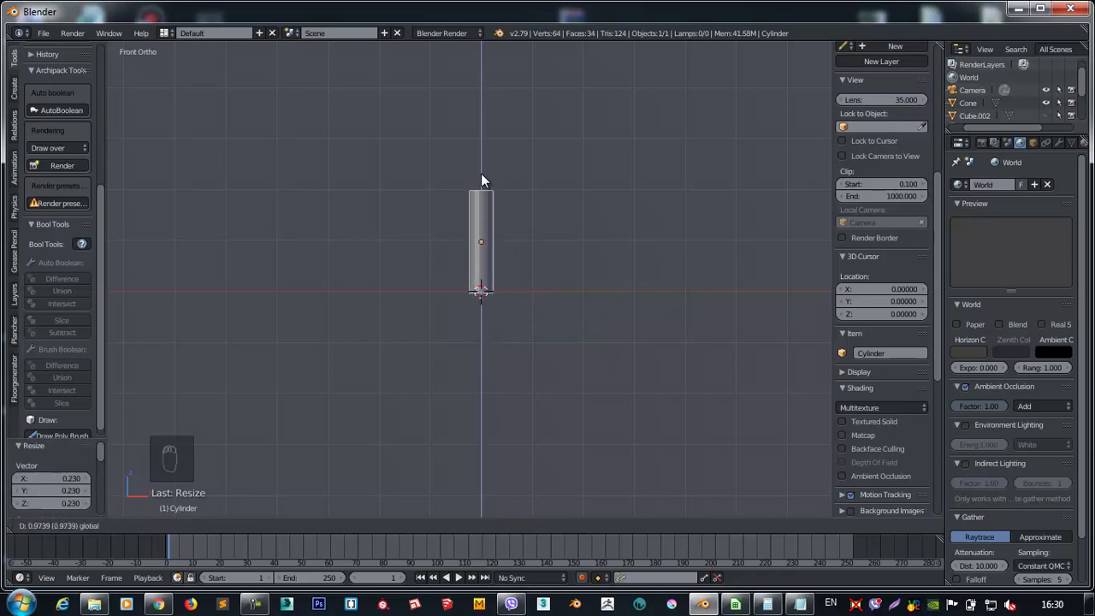
drag(487, 244, 493, 245)
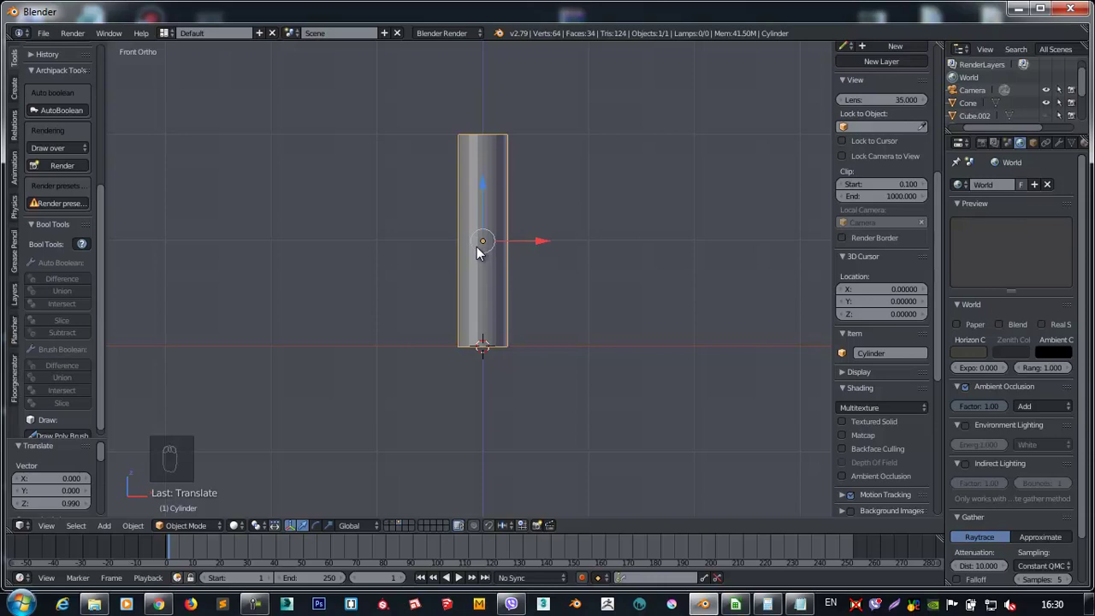
drag(46, 88, 49, 210)
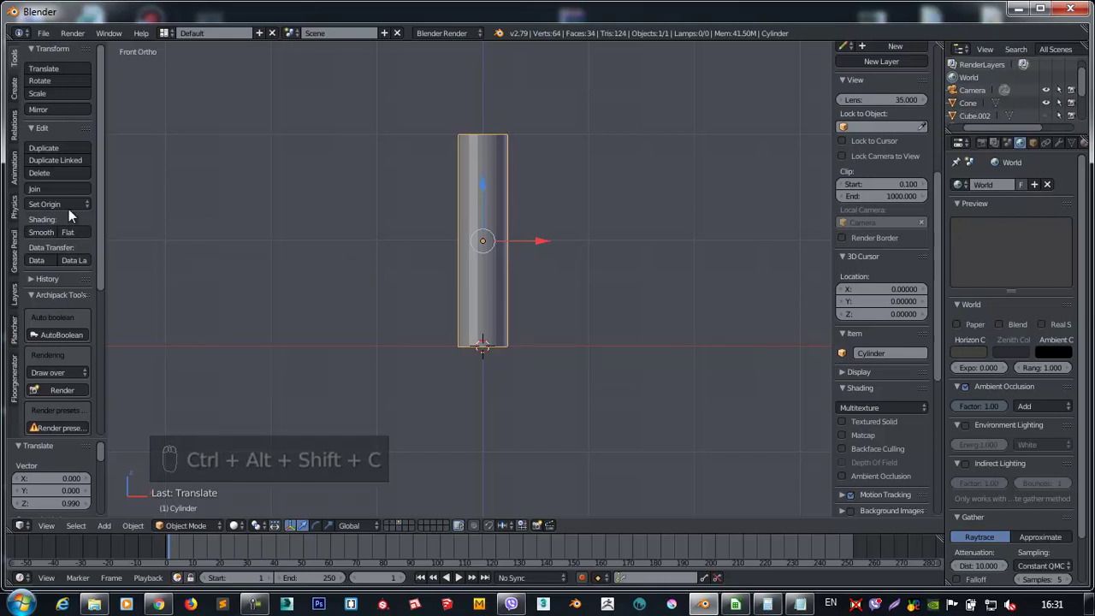
drag(76, 211, 192, 232)
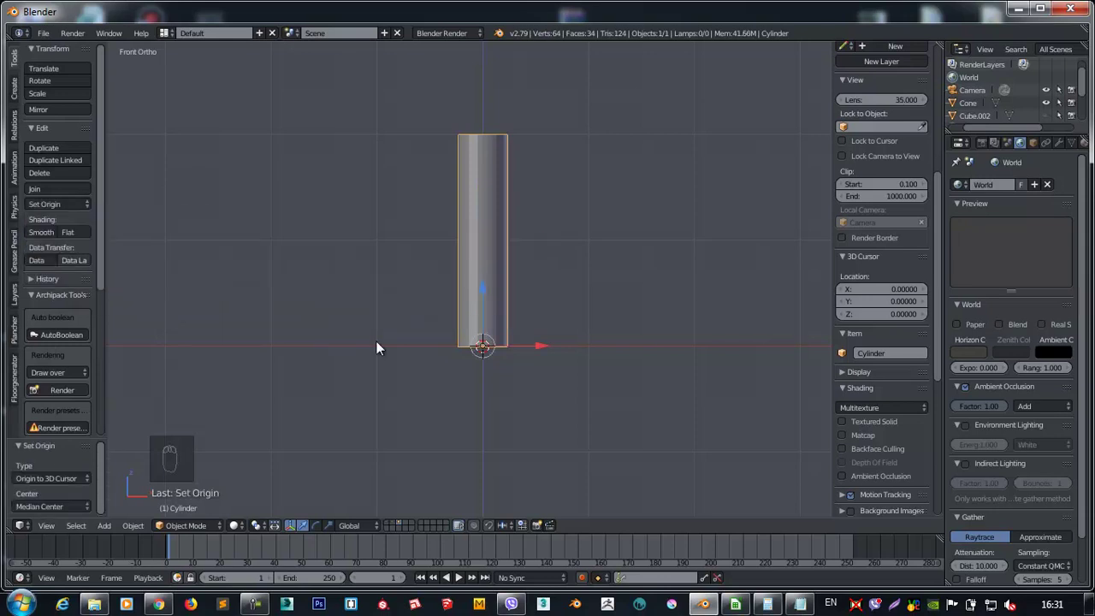
drag(430, 296, 485, 359)
drag(496, 334, 646, 362)
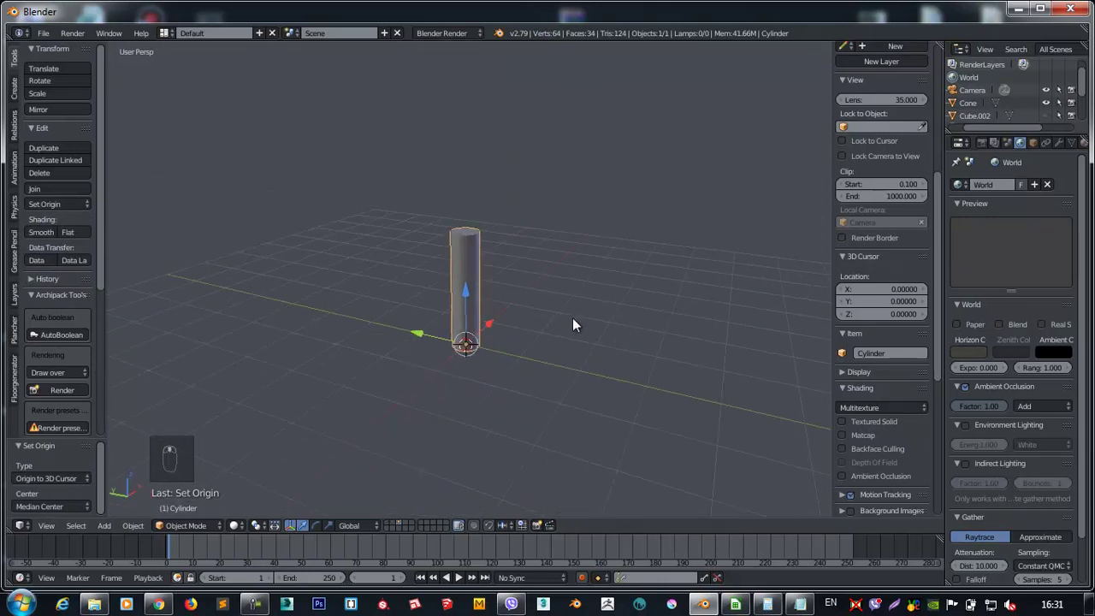
key(KP_1)
Add a cone, lift it above the trunk and widen it into the lowest crown tier.
key(shift+a)
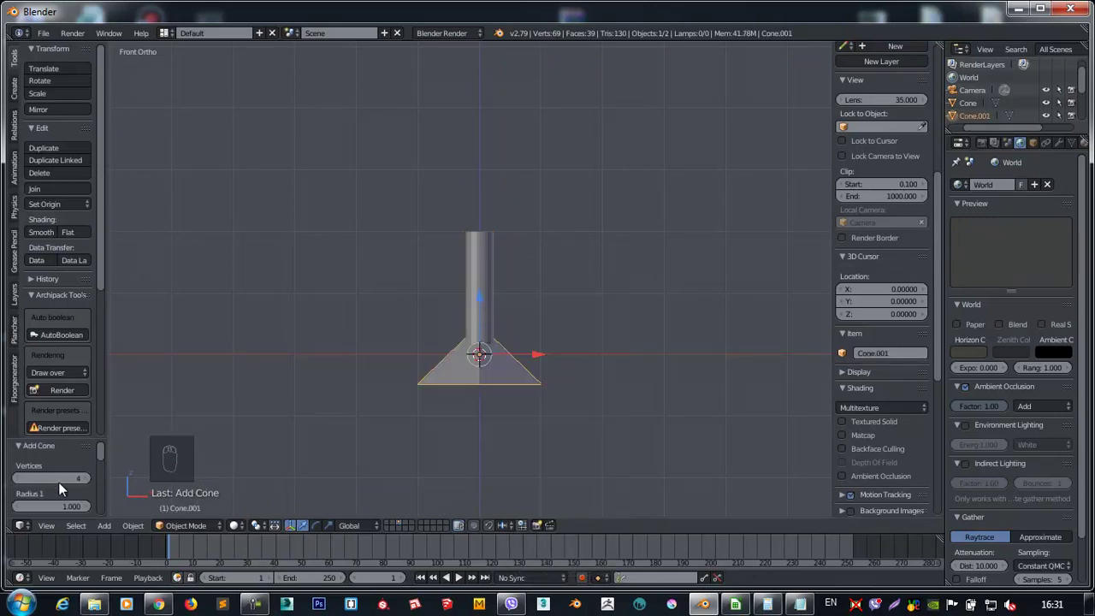
drag(59, 474, 60, 474)
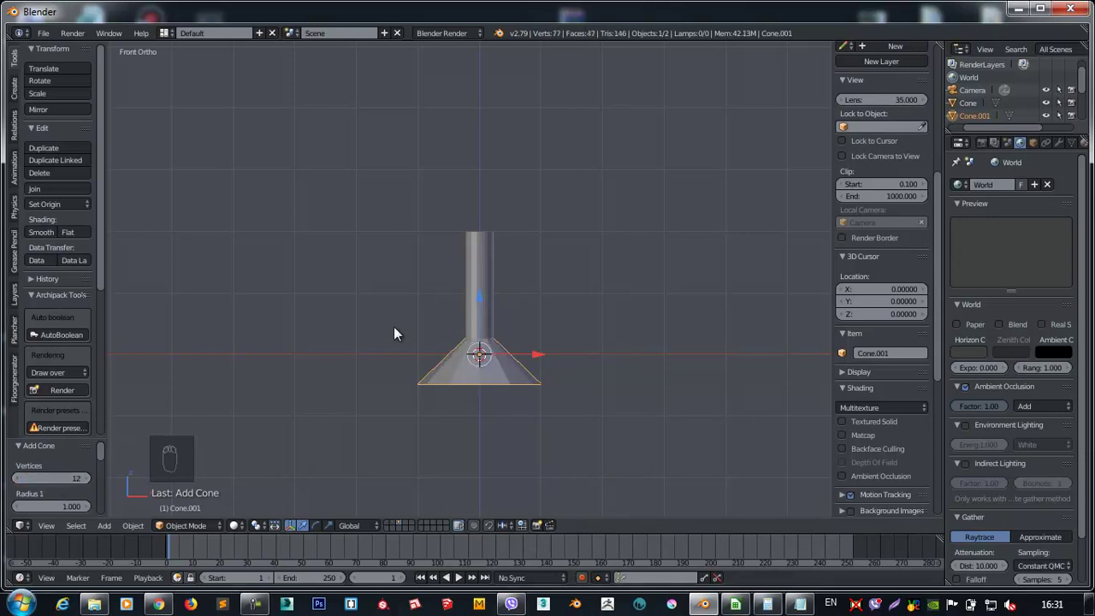
drag(485, 253, 502, 156)
key(s)
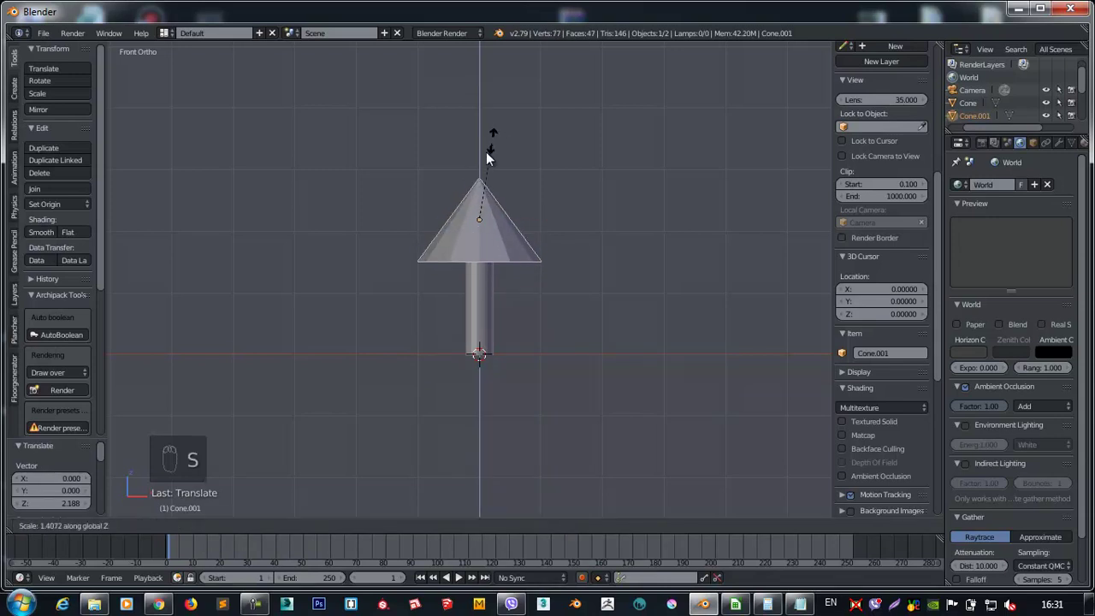
key(s)
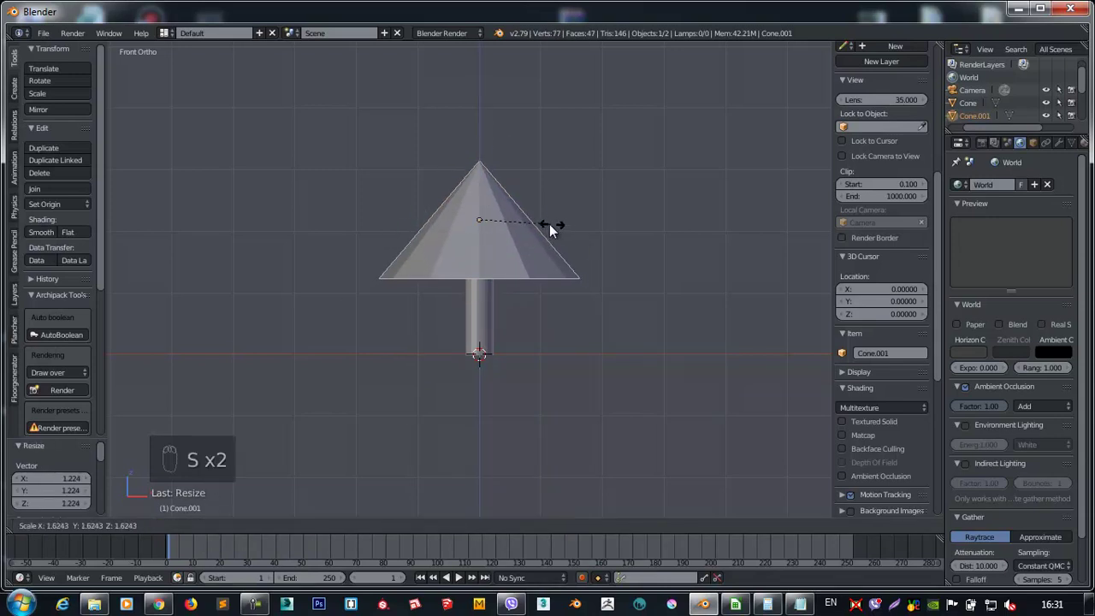
middle_click(549, 314)
Duplicate progressively smaller cone tiers upward, placing the top one at the tree tip.
key(shift+d)
key(r)
key(s)
key(shift+d)
key(r)
key(g)
key(s)
key(shift+d)
key(s)
key(s)
key(r)
drag(502, 415, 449, 230)
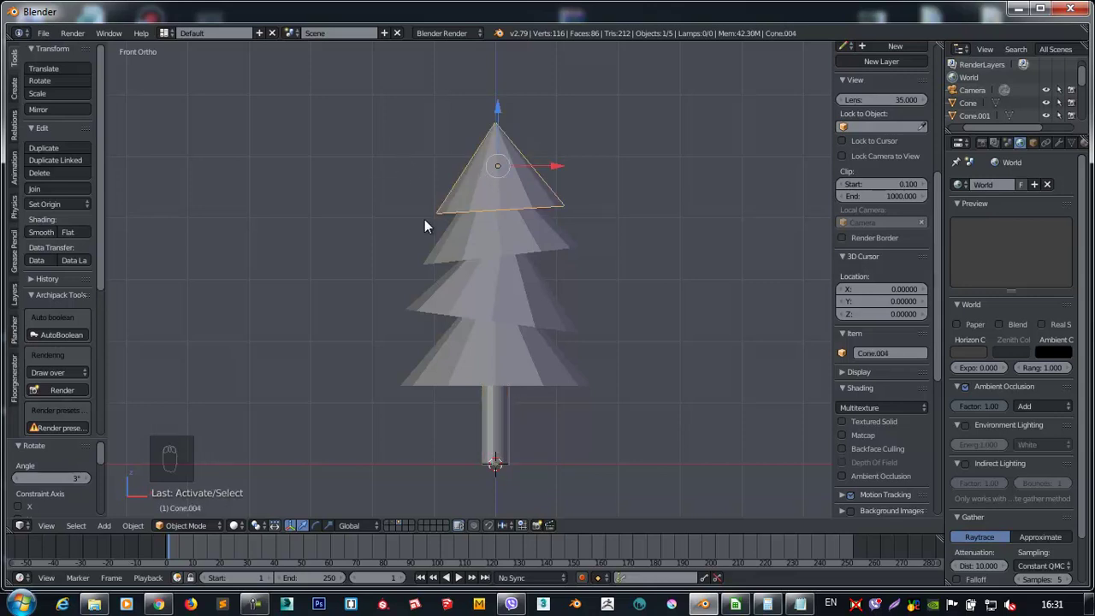
Select all the cones and trunk and join them into a single tree object.
drag(458, 225, 503, 410)
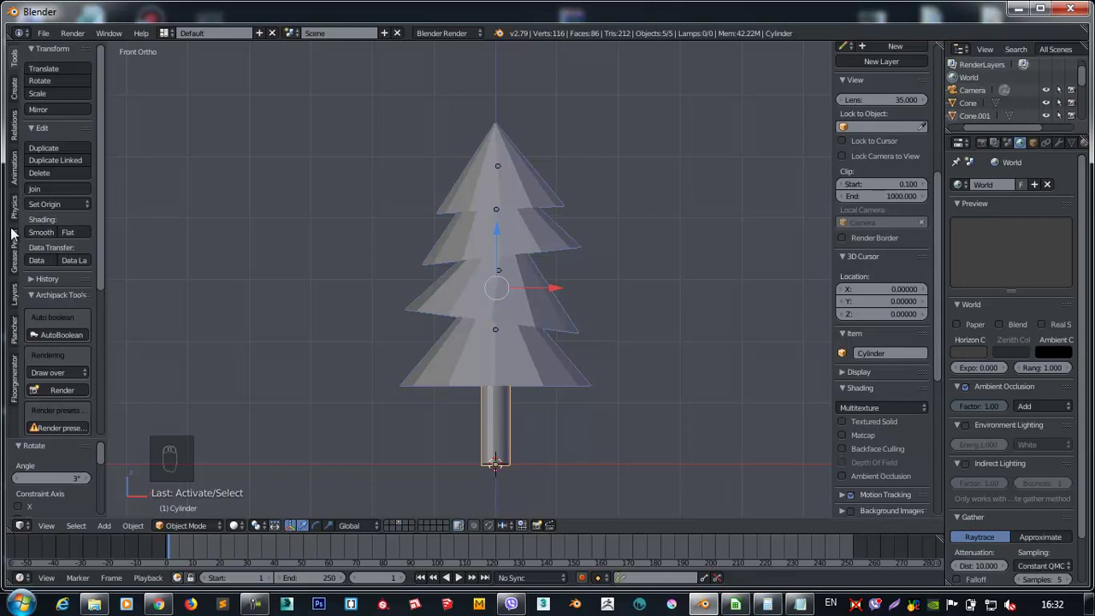
drag(47, 195, 693, 194)
Move the tree left, duplicate it, and zoom in on the small trunk cylinder.
key(r)
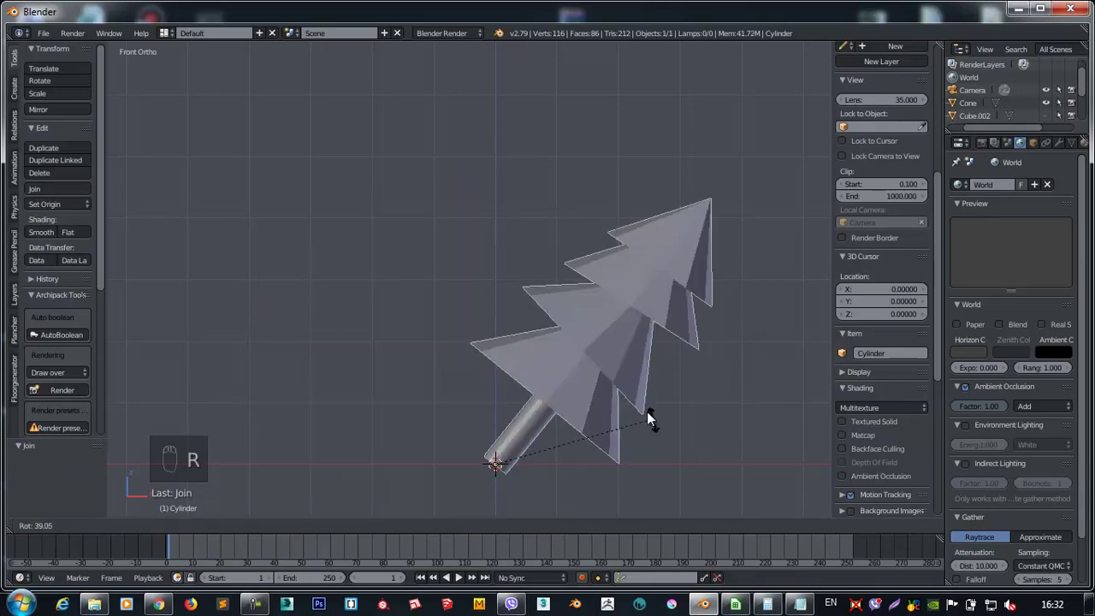
key(s)
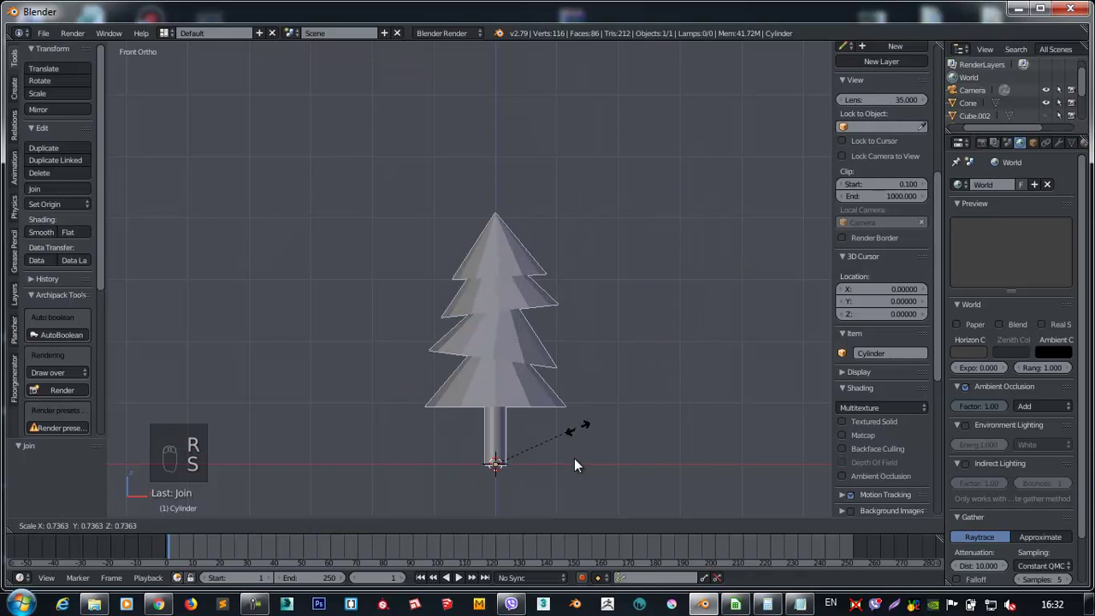
drag(574, 392, 470, 411)
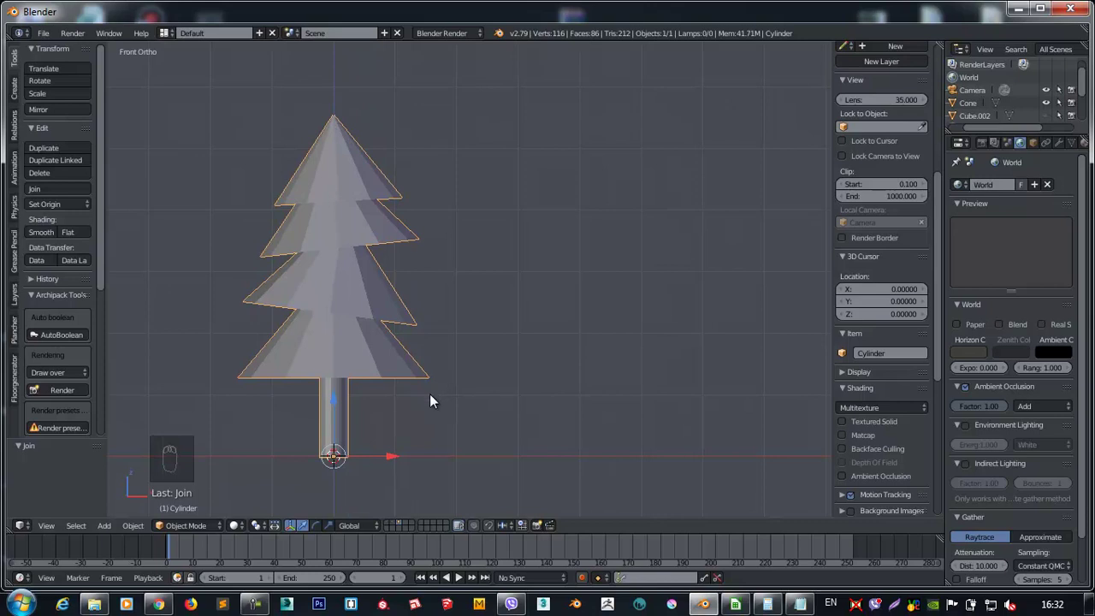
key(shift+a)
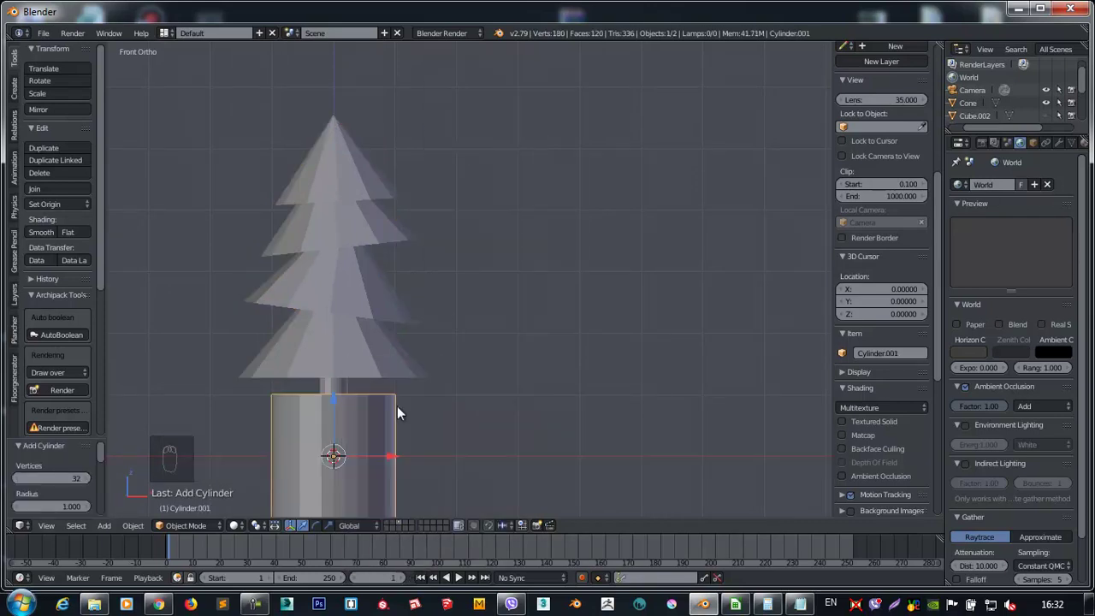
key(s)
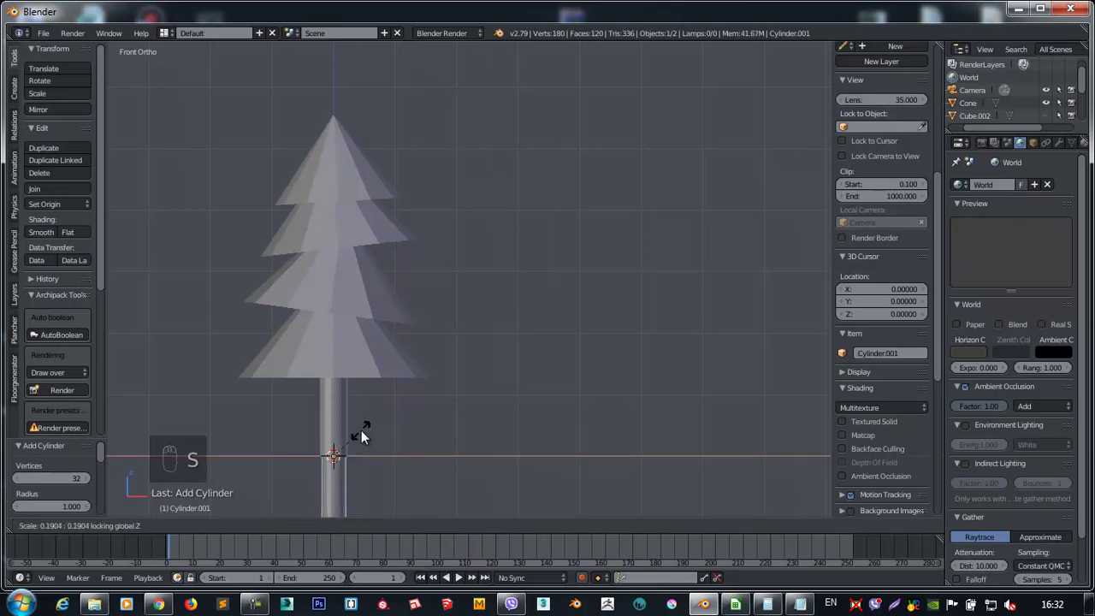
key(g)
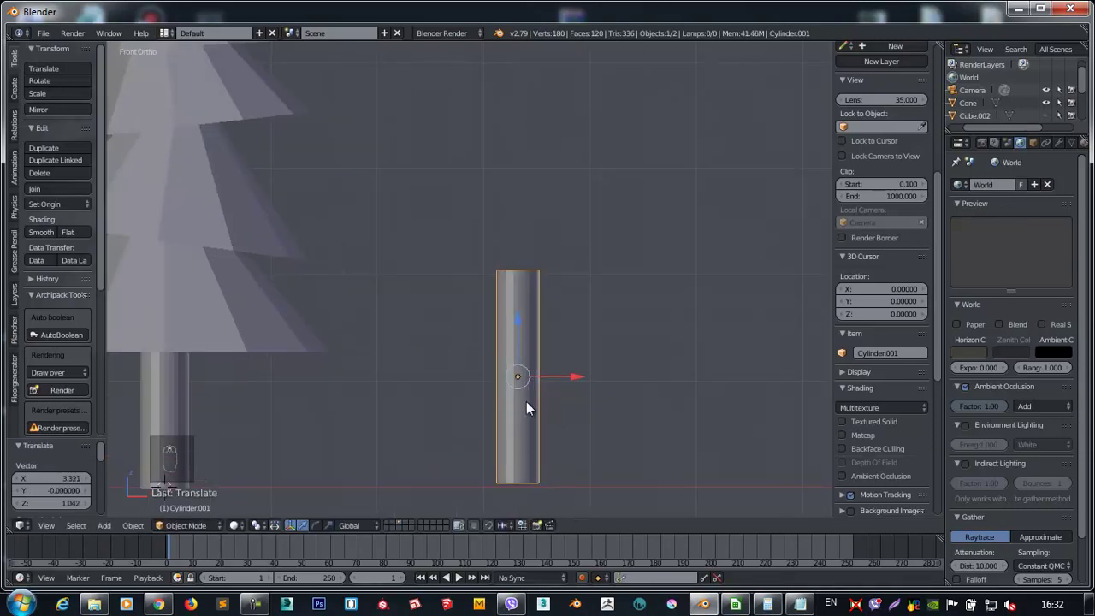
drag(526, 332, 222, 529)
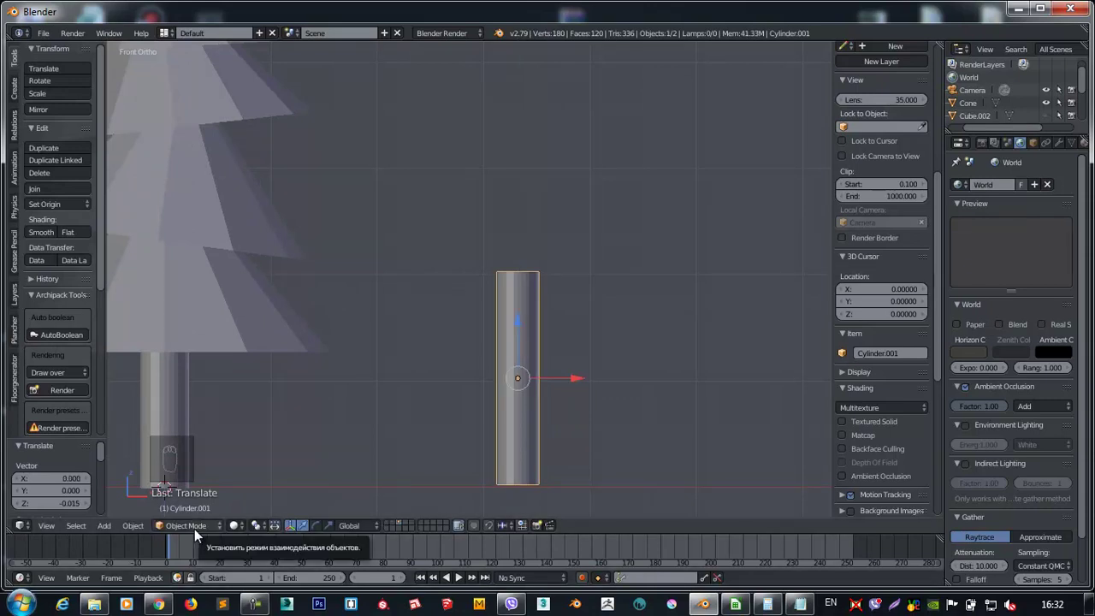
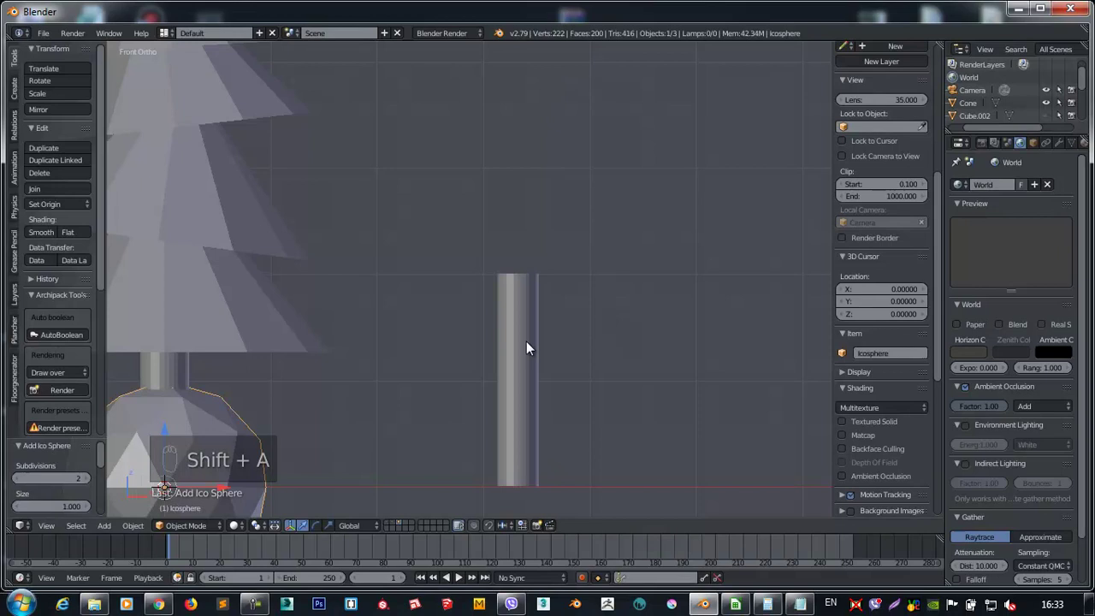
Enlarge the icosphere above the trunk and duplicate copies around it into a crown.
key(g)
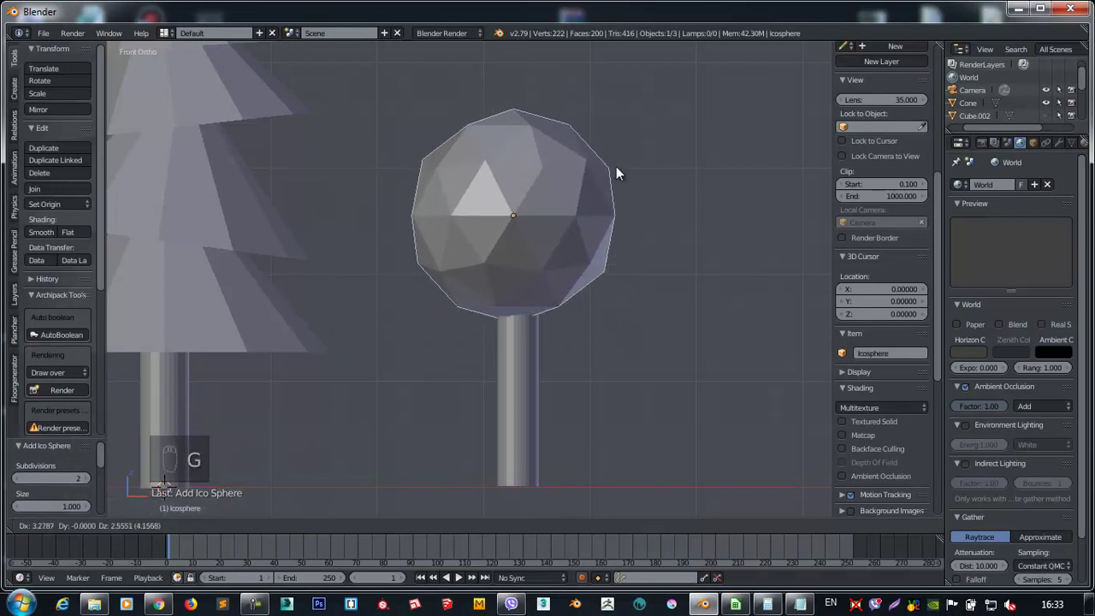
key(s)
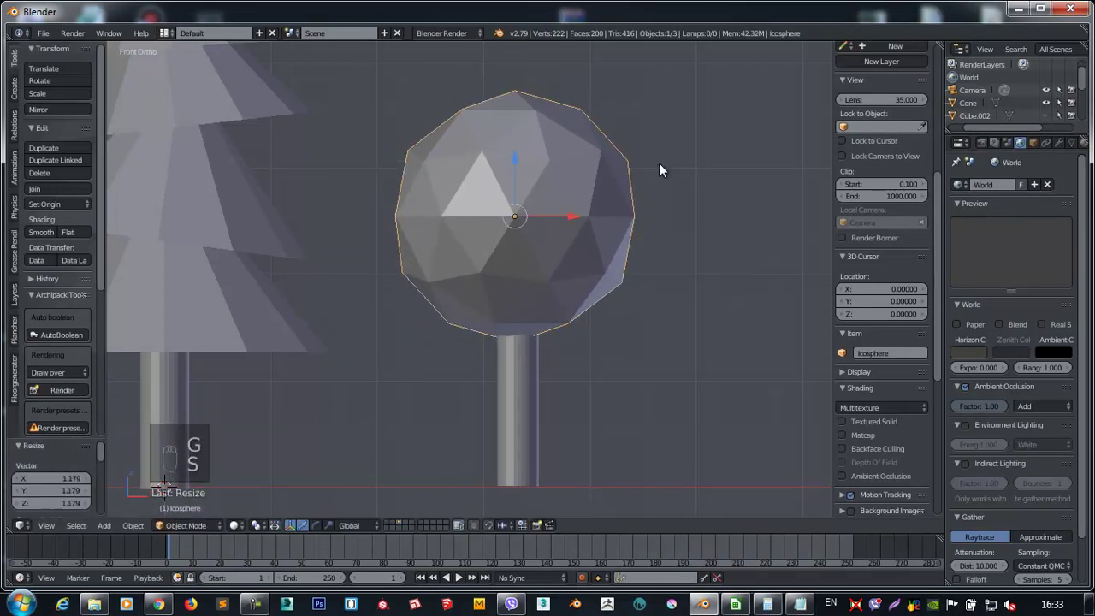
key(shift+d)
key(s)
key(shift+d)
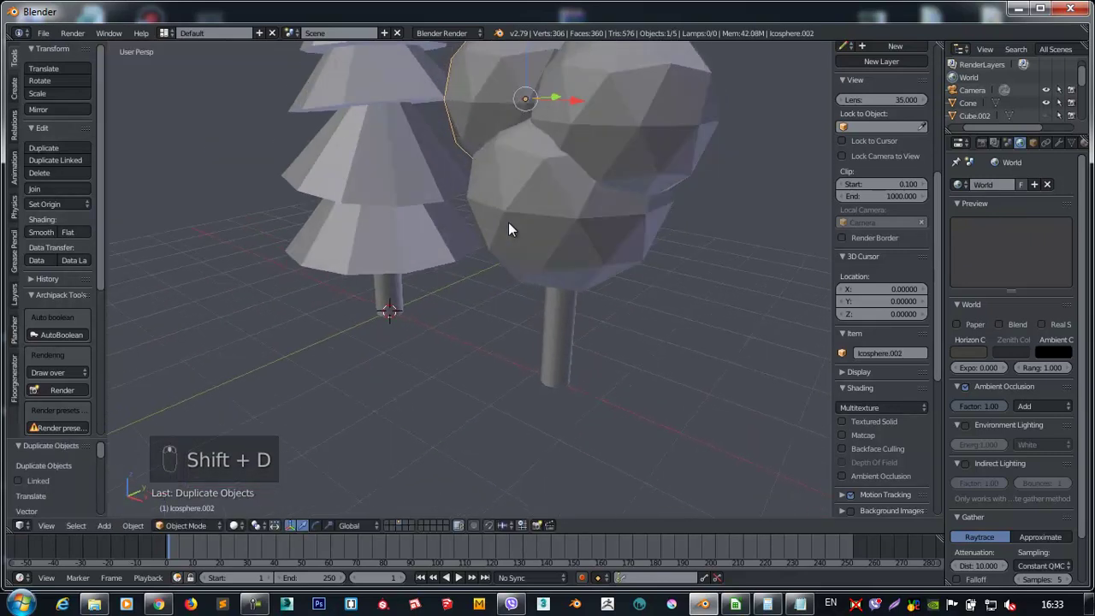
key(KP_7)
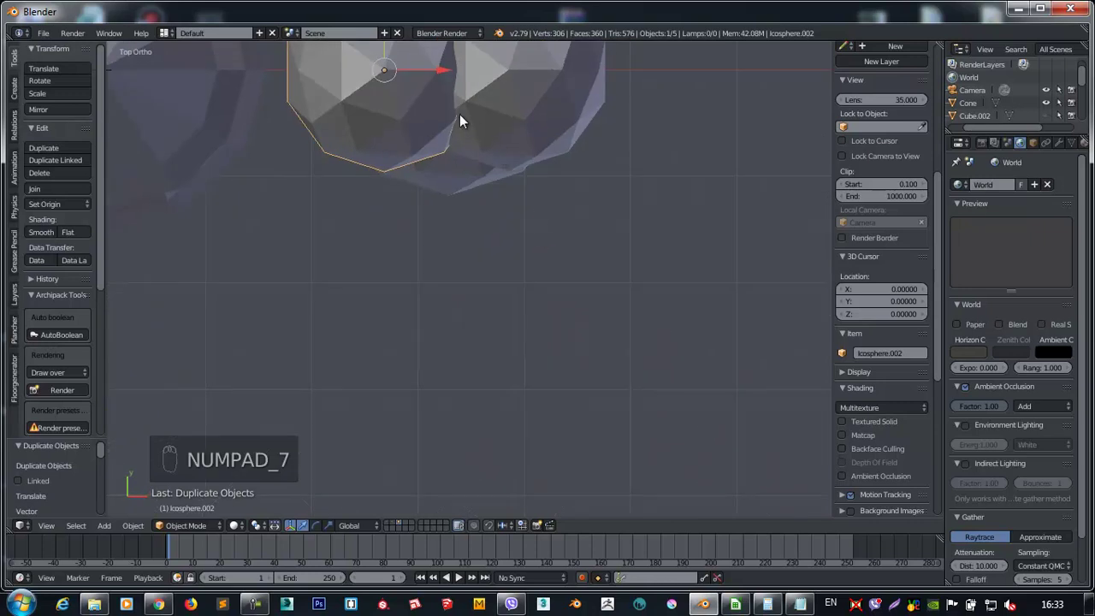
key(shift+d)
middle_click(486, 99)
middle_click(440, 193)
drag(446, 205, 498, 135)
Add a final crown sphere, join all spheres with the trunk into one bush, and add an icosphere.
key(KP_7)
key(shift+d)
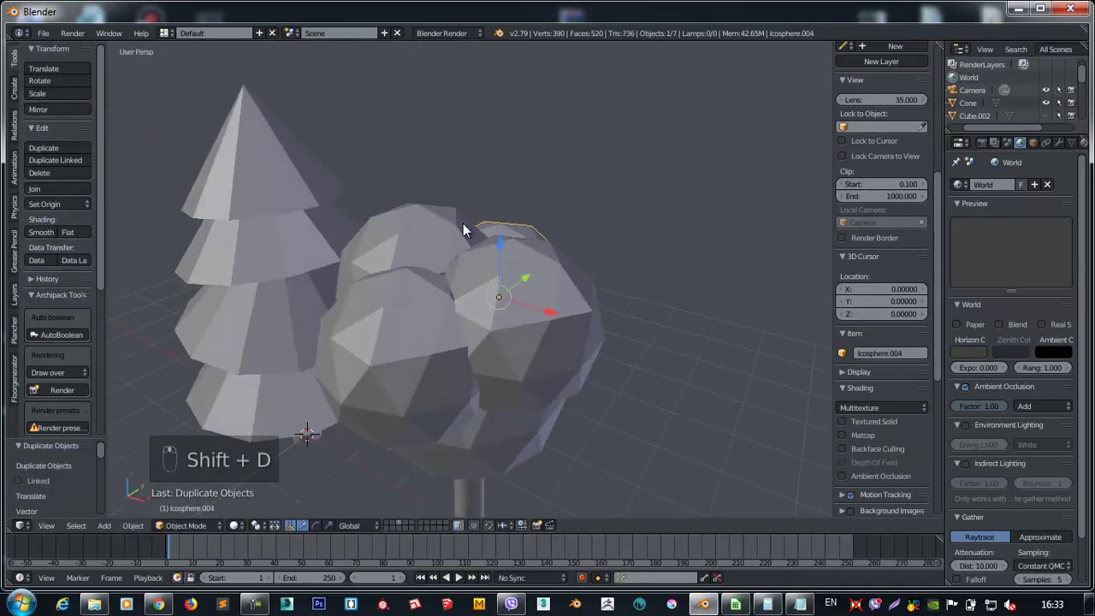
drag(456, 236, 563, 345)
middle_click(563, 346)
drag(535, 305, 553, 178)
drag(554, 178, 522, 340)
key(ctrl+j)
key(KP_1)
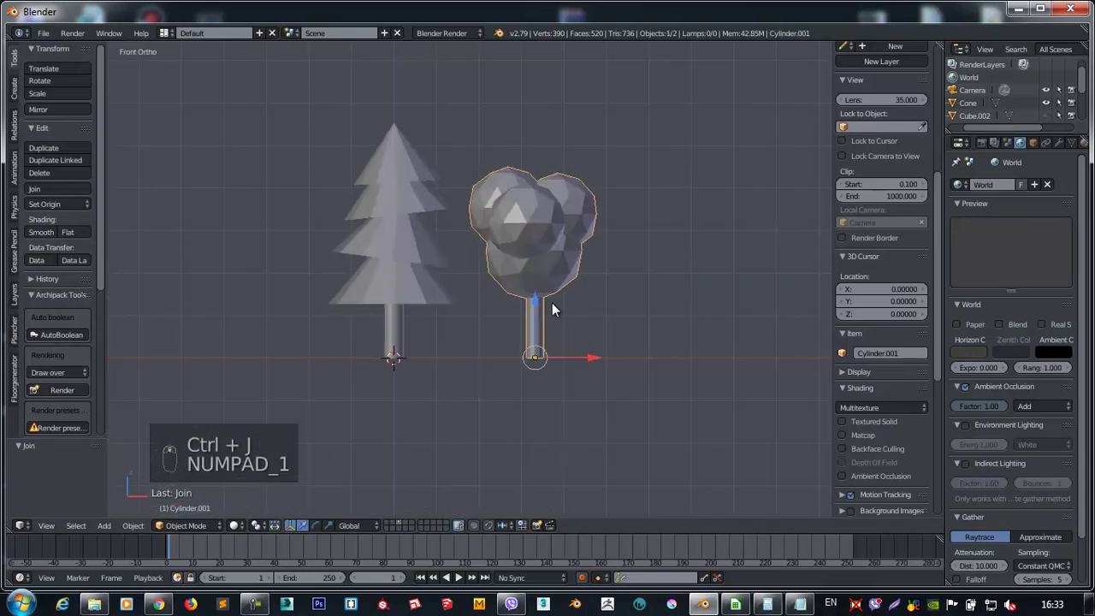
key(shift+a)
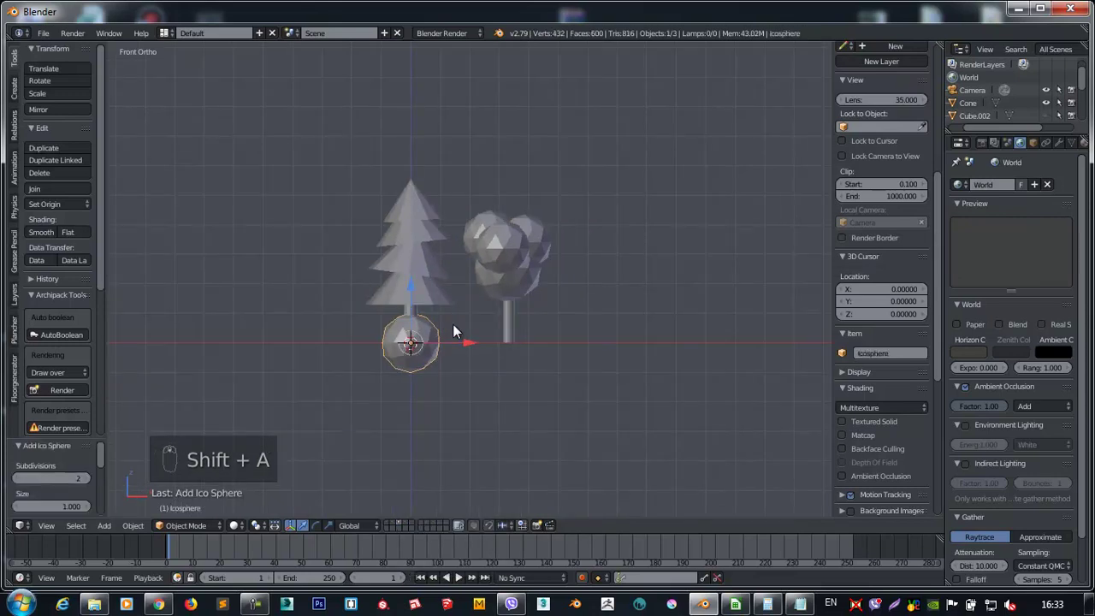
Flatten the icosphere into a cloud puff in the sky, duplicate it twice and join the three.
key(g)
key(s)
key(shift+d)
key(shift+d)
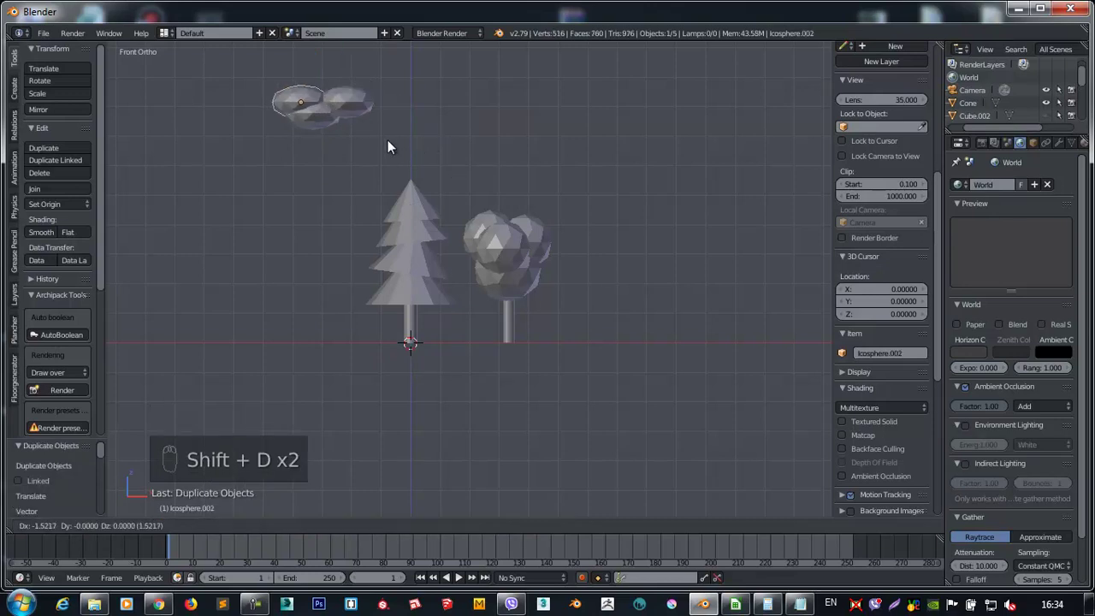
drag(358, 107, 356, 149)
key(ctrl+j)
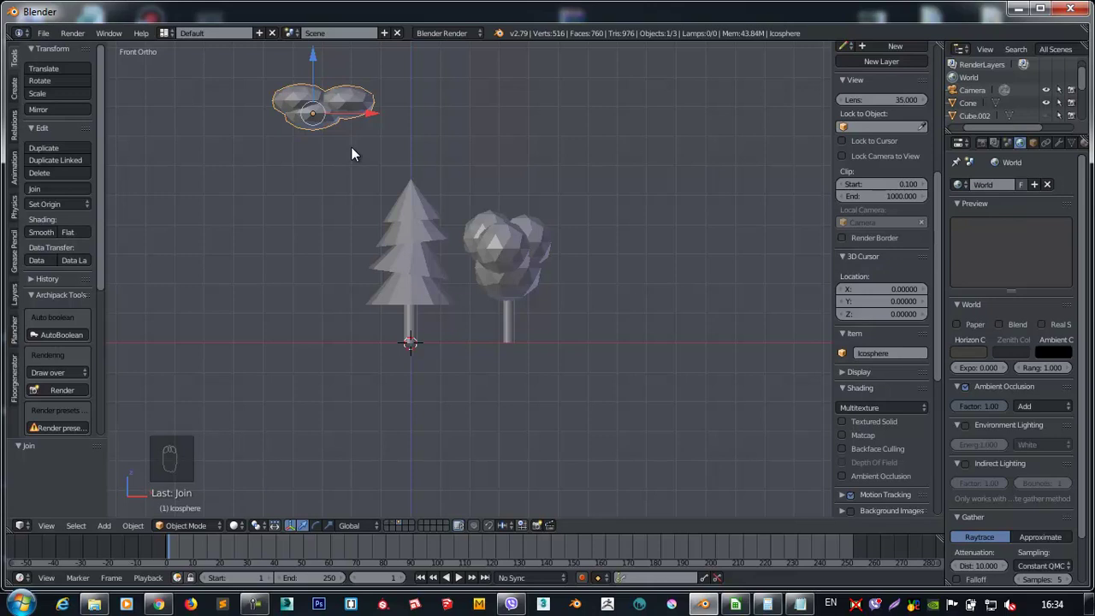
Recentre the view and select the bush object.
drag(518, 222, 510, 265)
drag(510, 265, 440, 256)
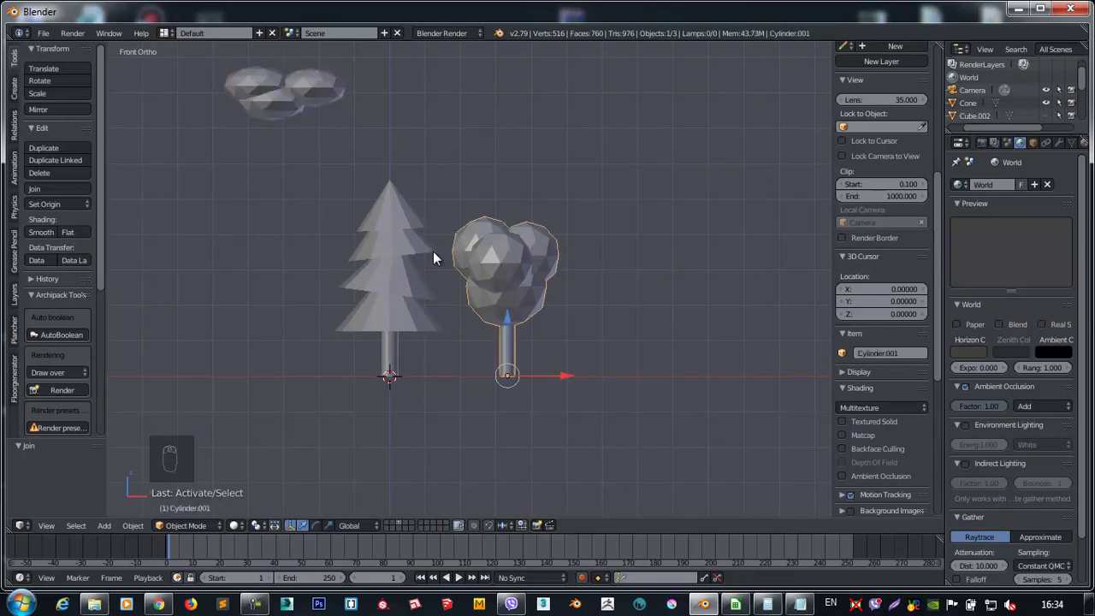
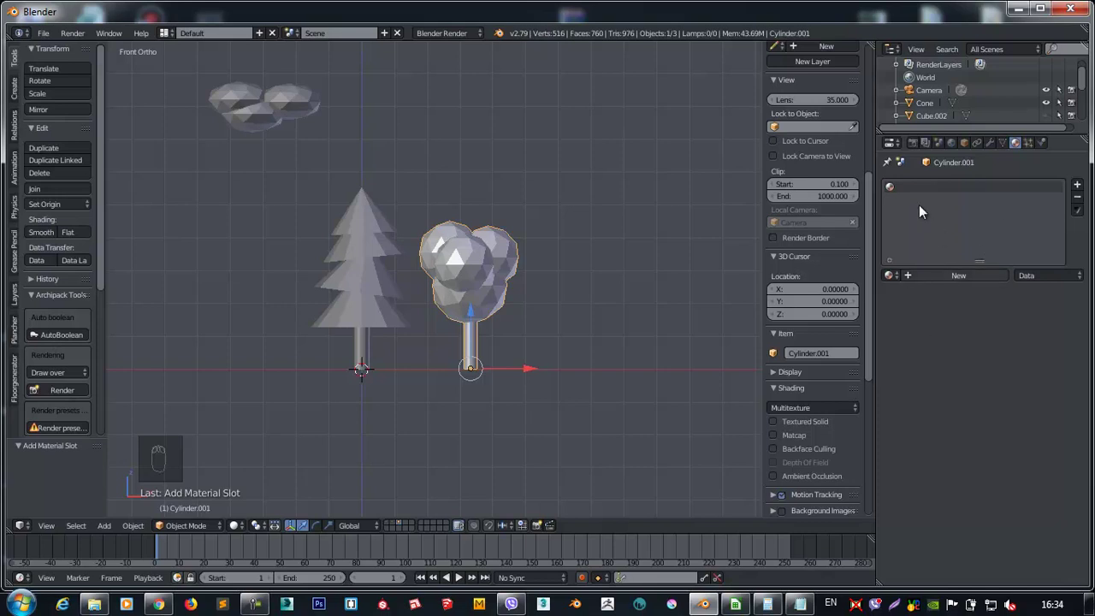
Create a bright green diffuse material for the bush and add a second material slot for the trunk.
drag(952, 282, 874, 180)
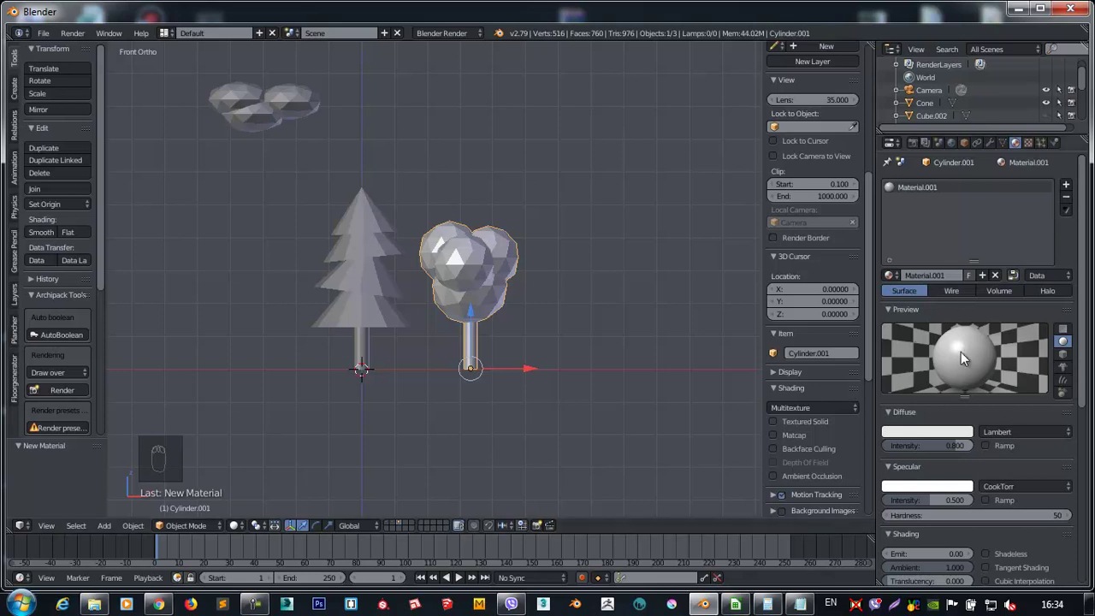
drag(925, 434, 871, 289)
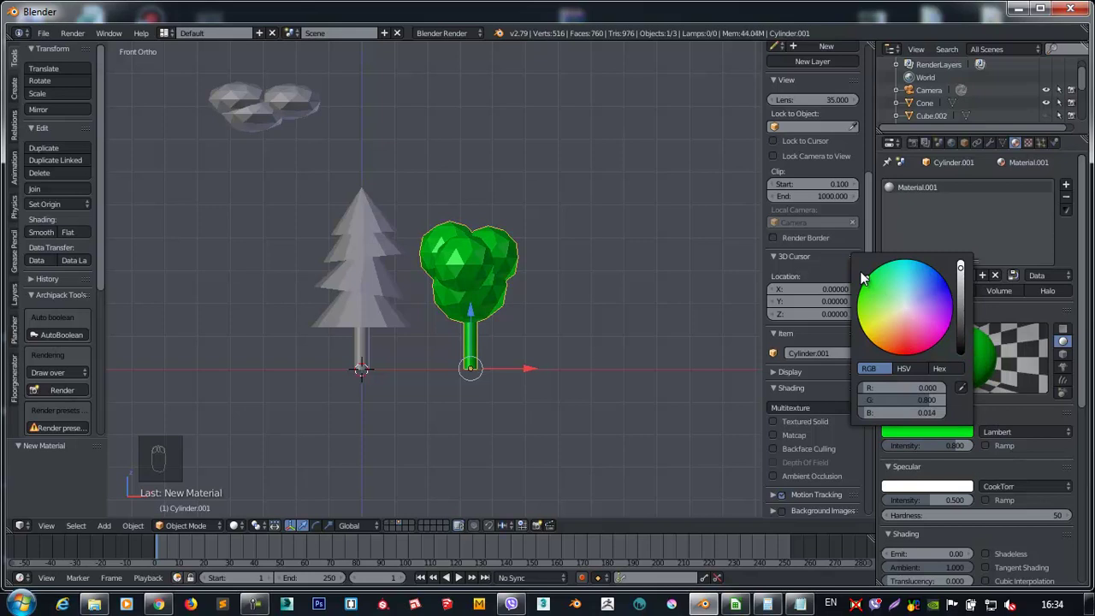
drag(1070, 188, 416, 337)
drag(484, 328, 485, 302)
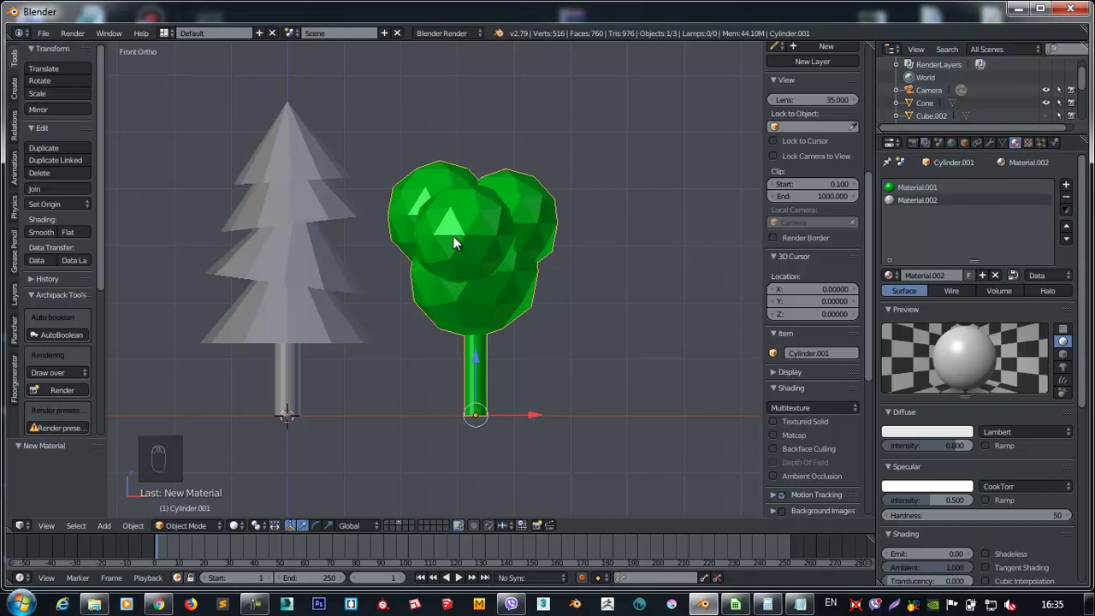
In Edit Mode select the bush trunk faces and set their Material.002 to a dark brown diffuse.
key(Tab)
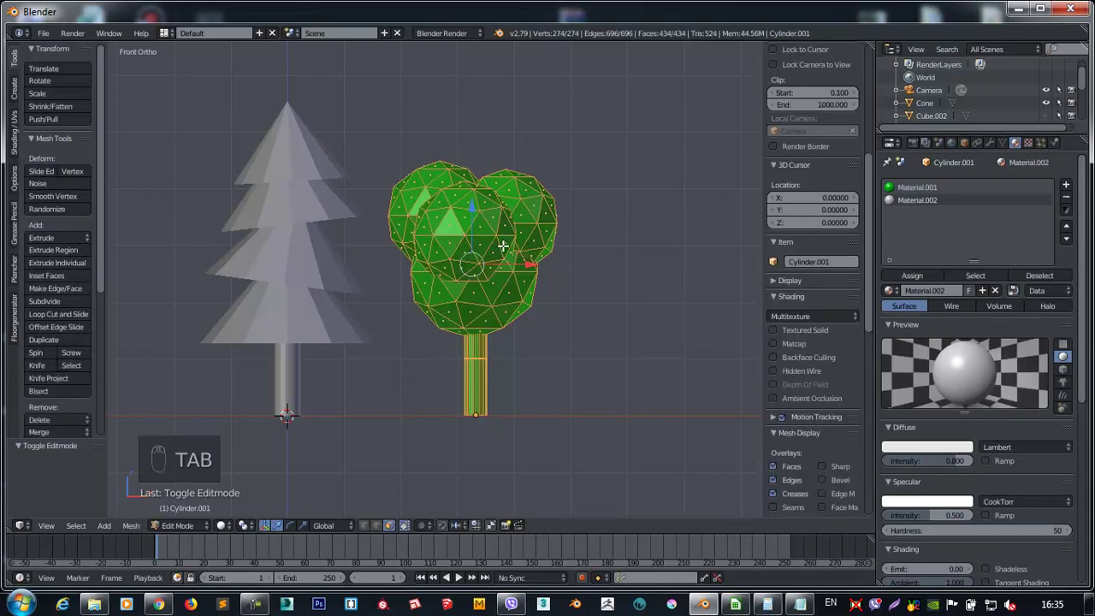
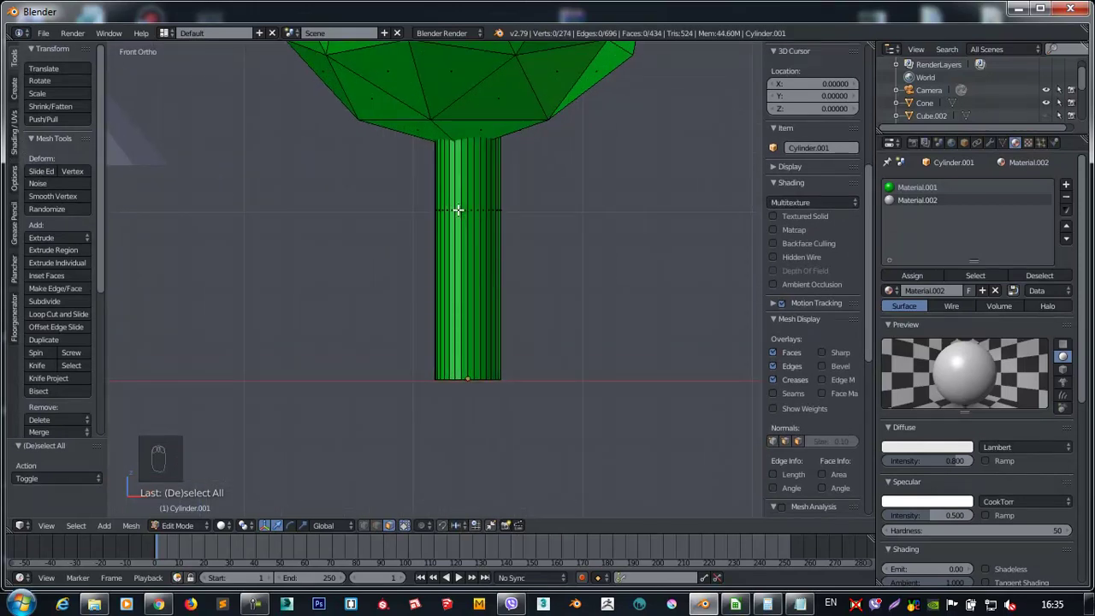
key(l)
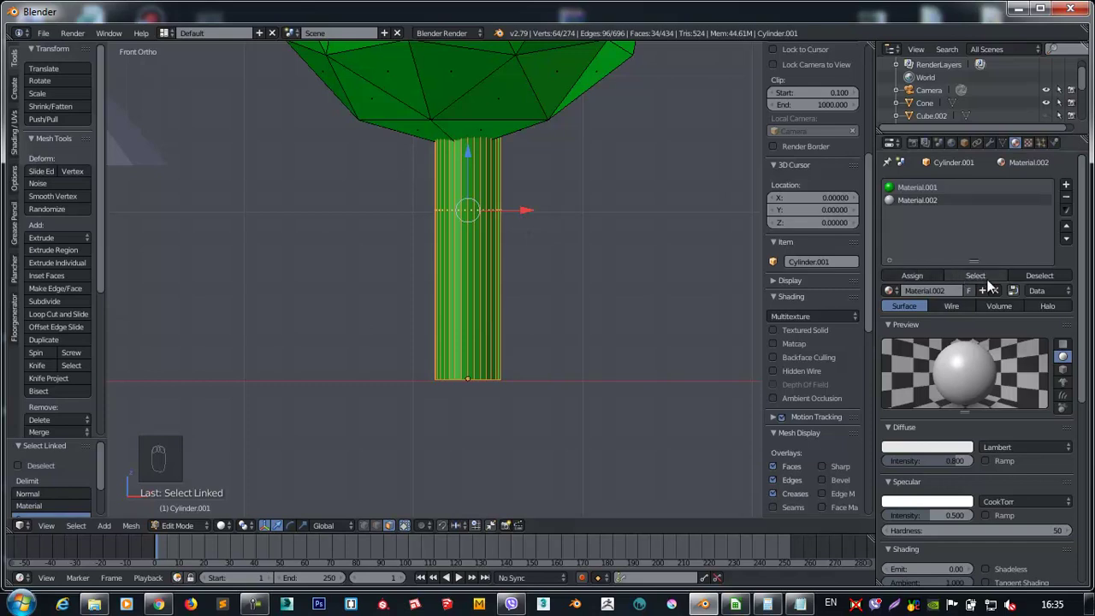
drag(918, 204, 967, 354)
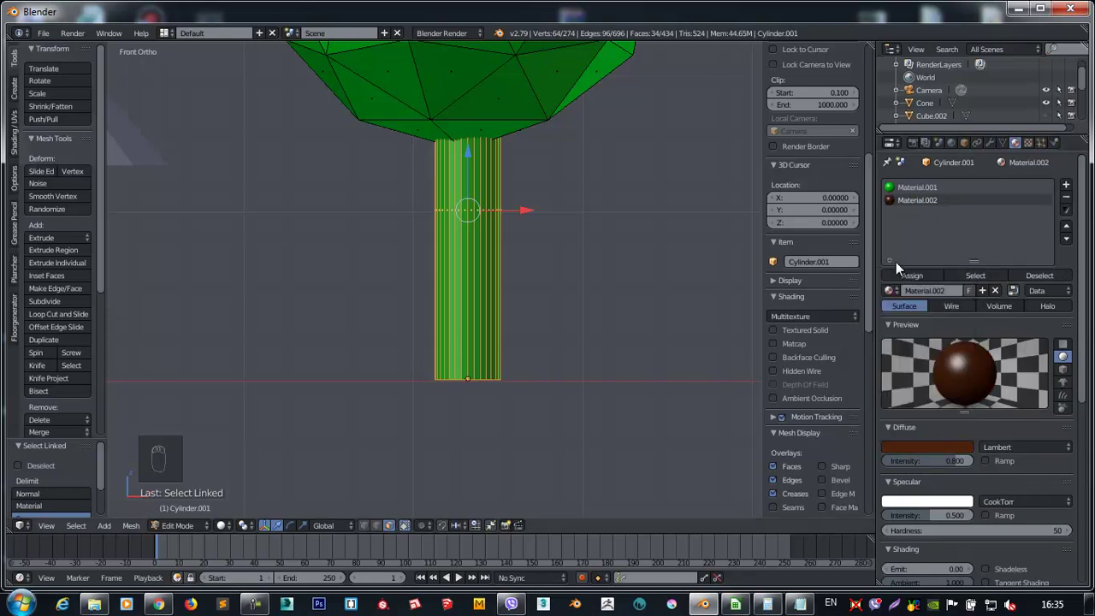
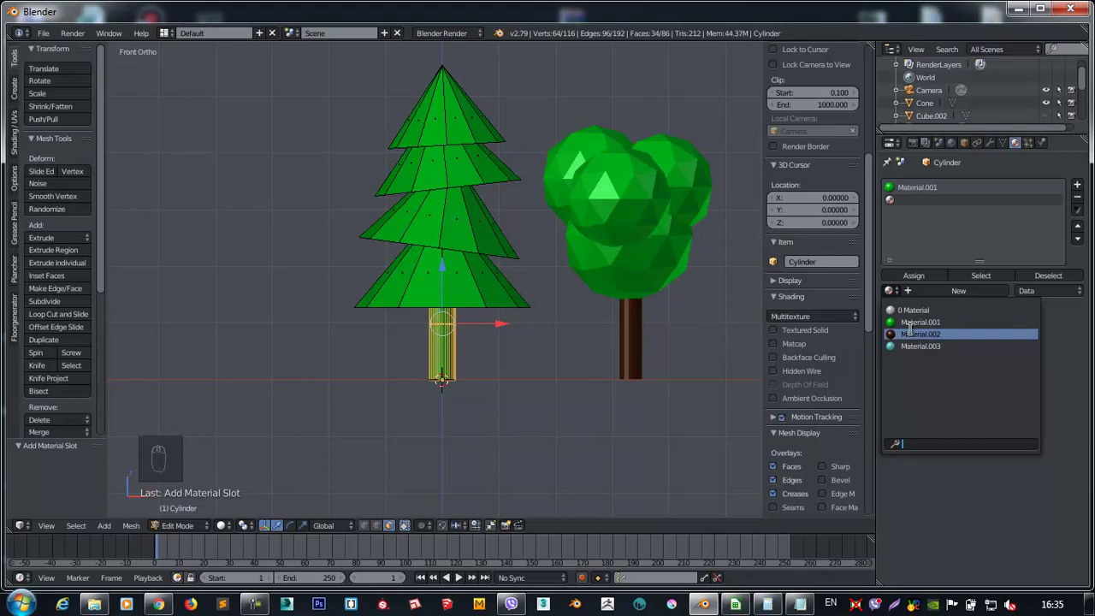
Assign the brown Material.002 to the pine trunk and make it a single-user copy.
drag(916, 278, 918, 311)
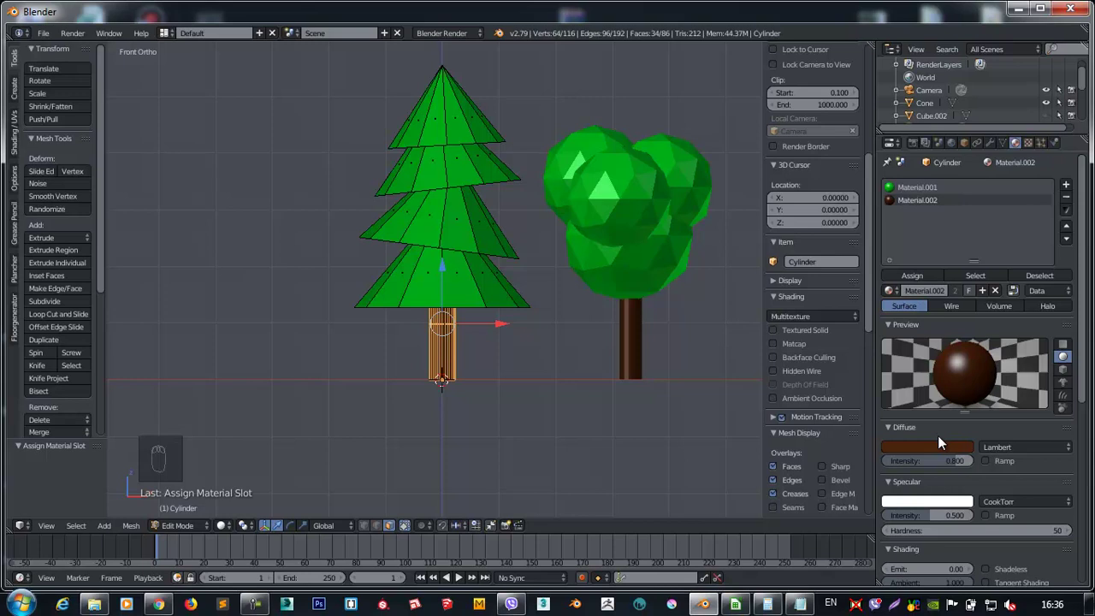
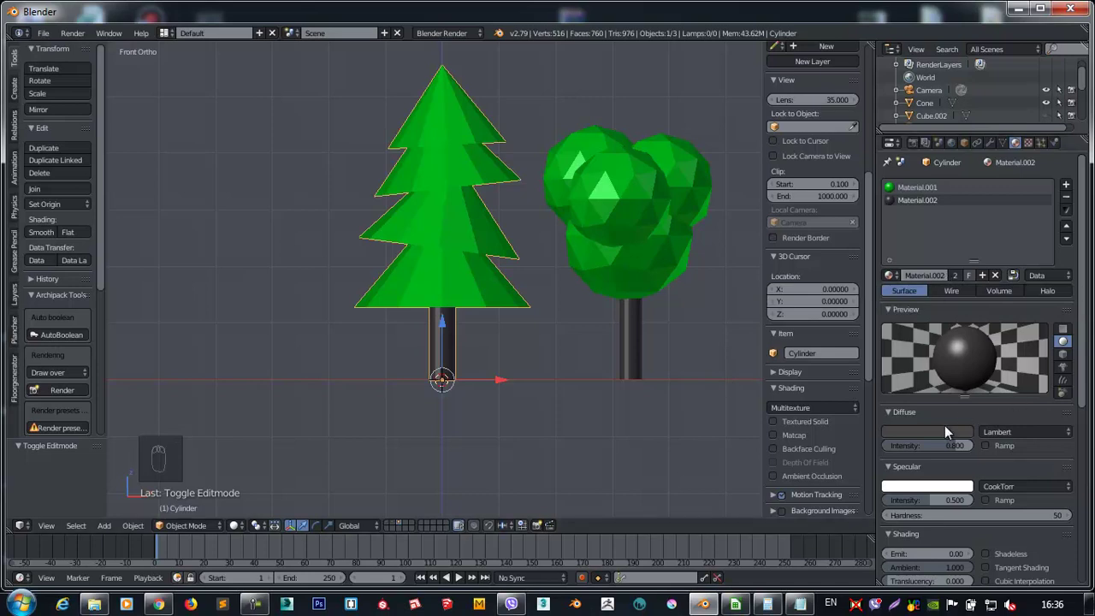
drag(932, 436, 763, 350)
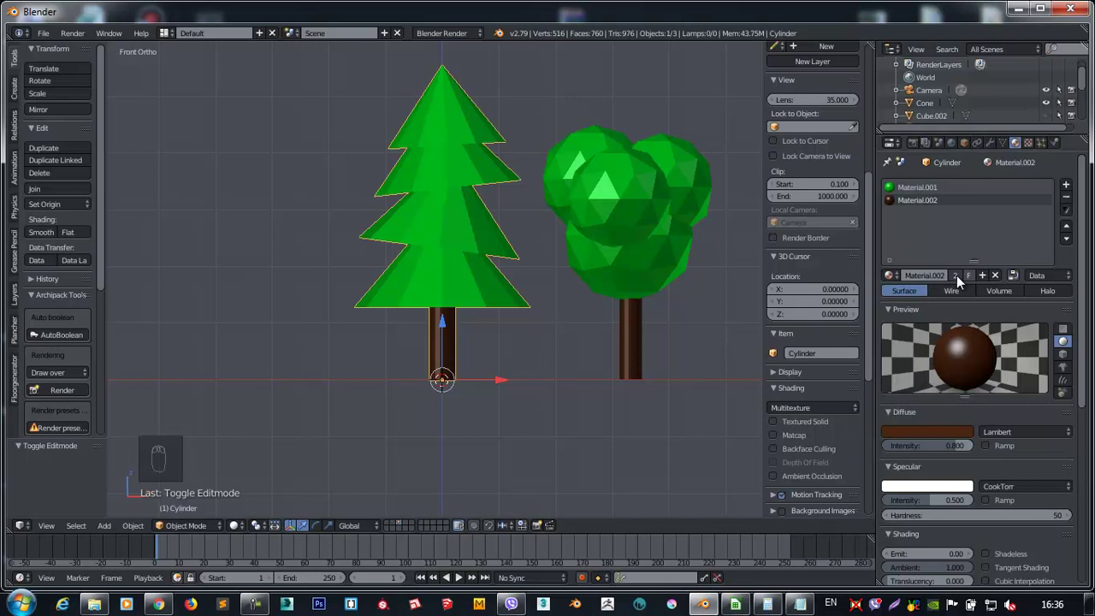
drag(961, 280, 438, 384)
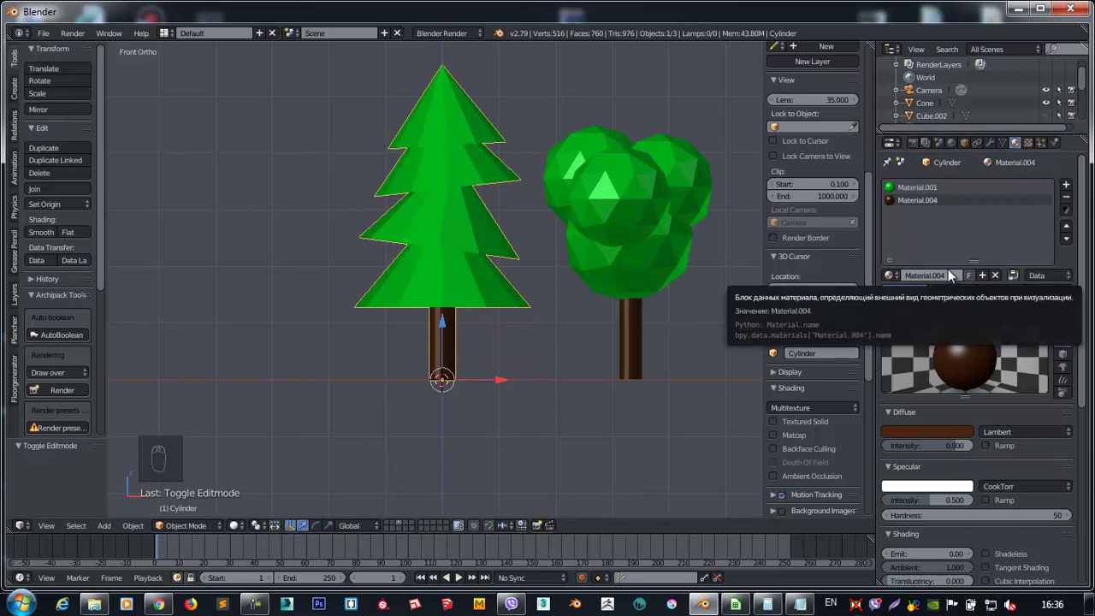
Darken the pine trunk's diffuse to an olive-brown and bring the trees and cabin back into view.
drag(930, 431, 896, 341)
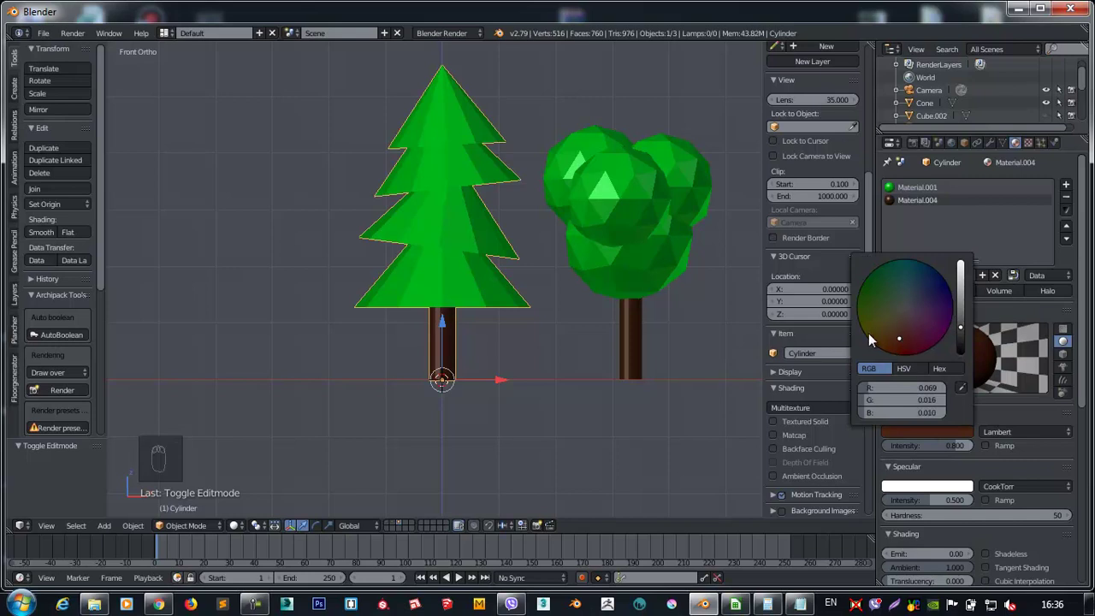
drag(497, 264, 395, 525)
drag(395, 525, 562, 279)
drag(562, 277, 377, 293)
drag(470, 310, 470, 70)
key(s)
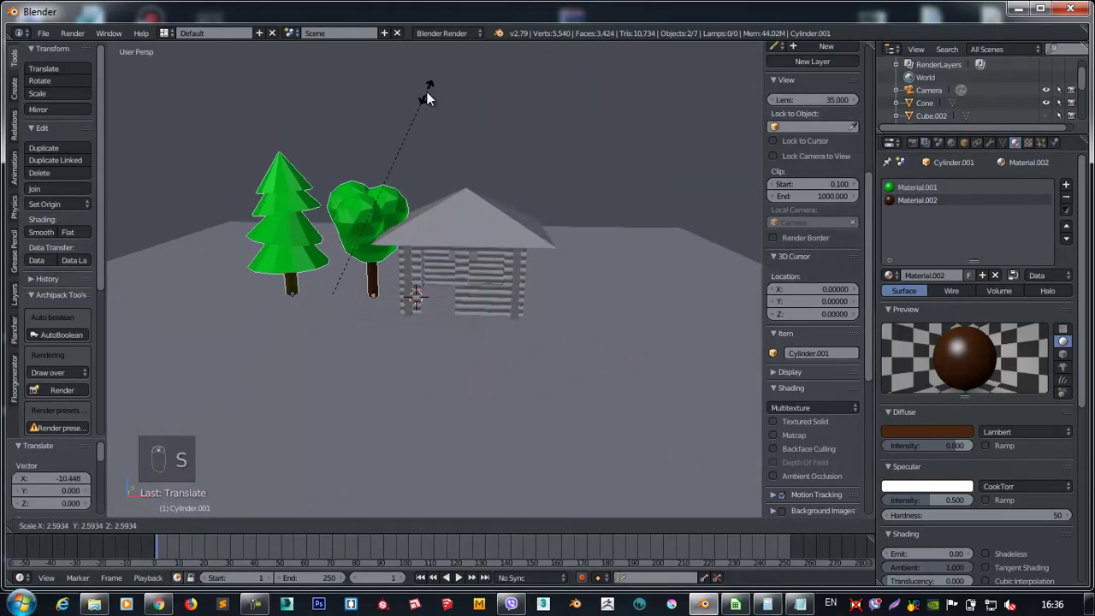
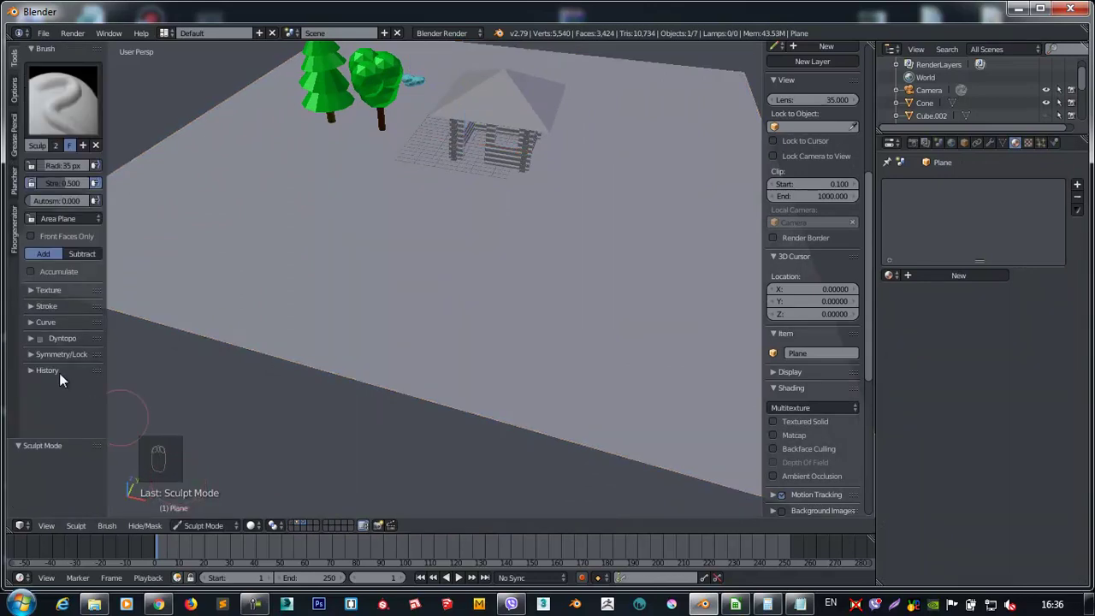
Sculpt broad snowy hills and ridges across the terrain plane with an enlarged draw brush.
drag(37, 360, 156, 208)
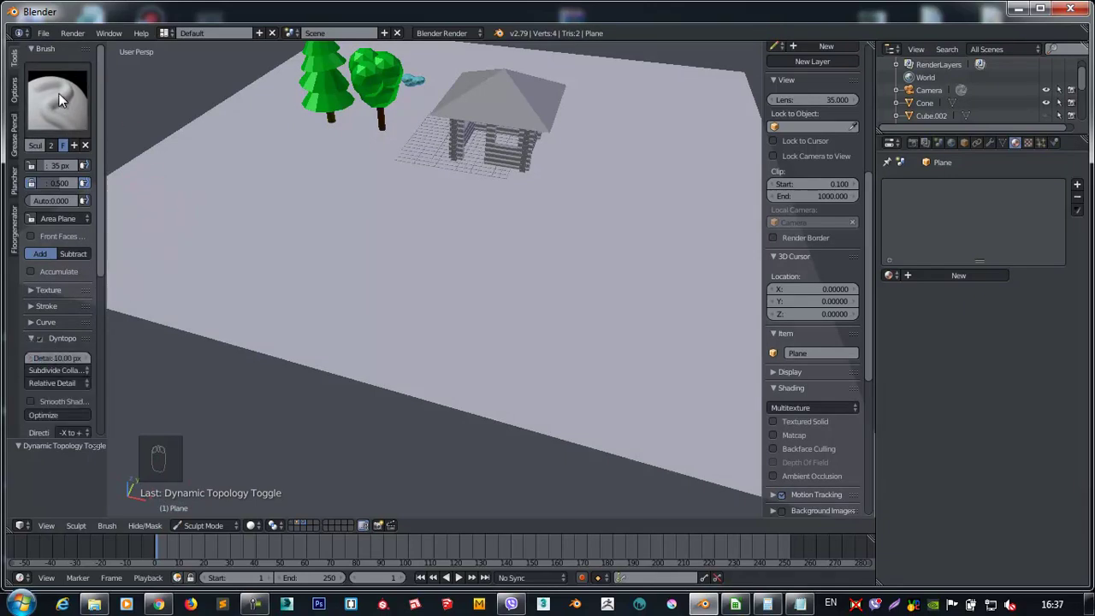
drag(230, 202, 421, 261)
key(f)
drag(314, 319, 473, 185)
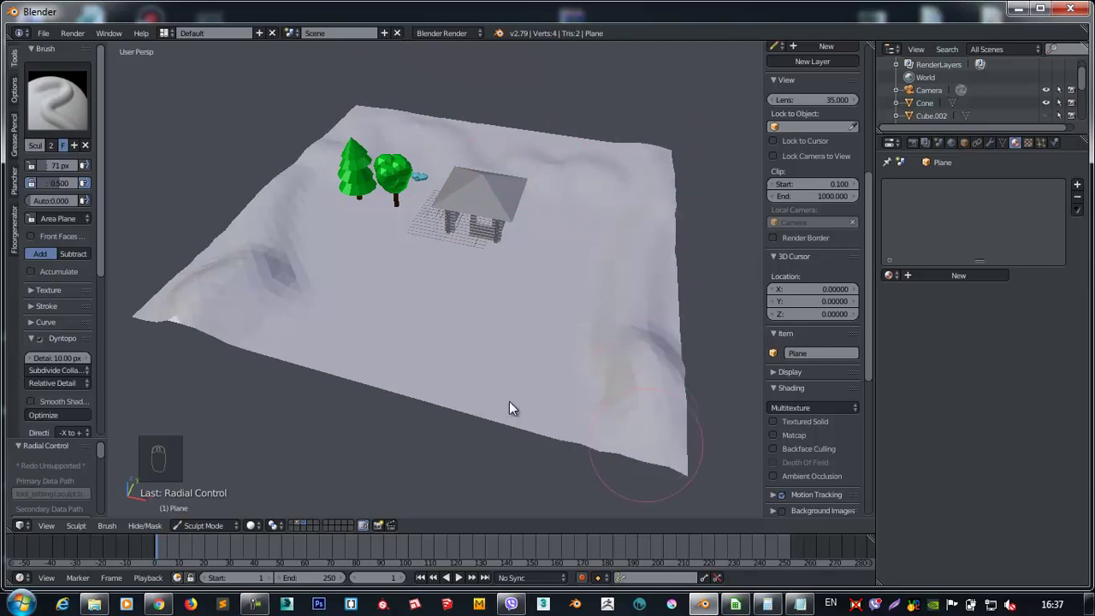
drag(275, 295, 663, 164)
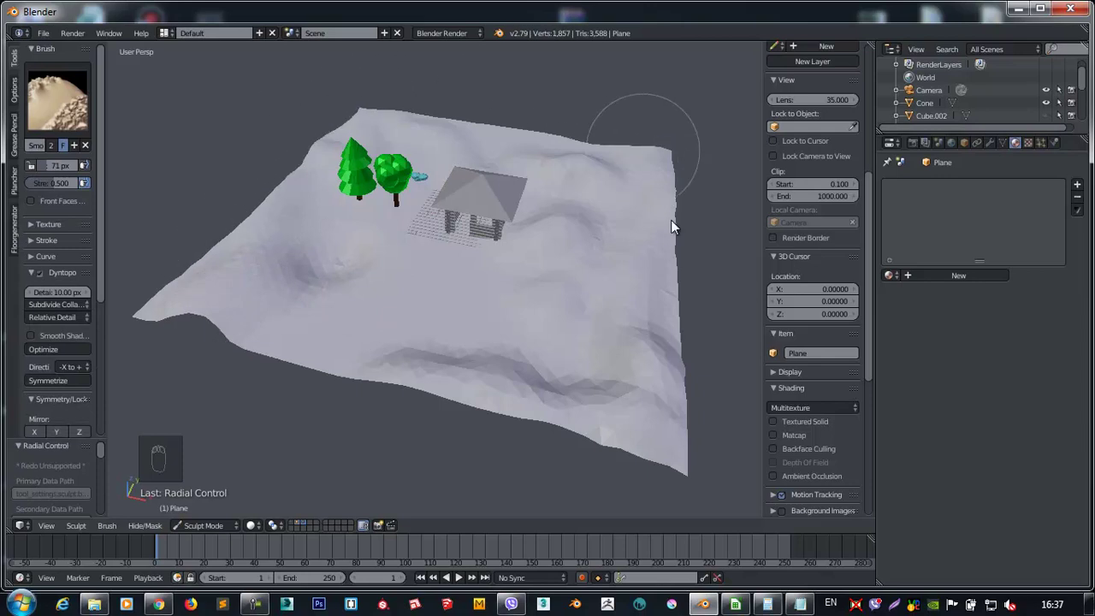
drag(479, 371, 340, 386)
drag(600, 268, 341, 386)
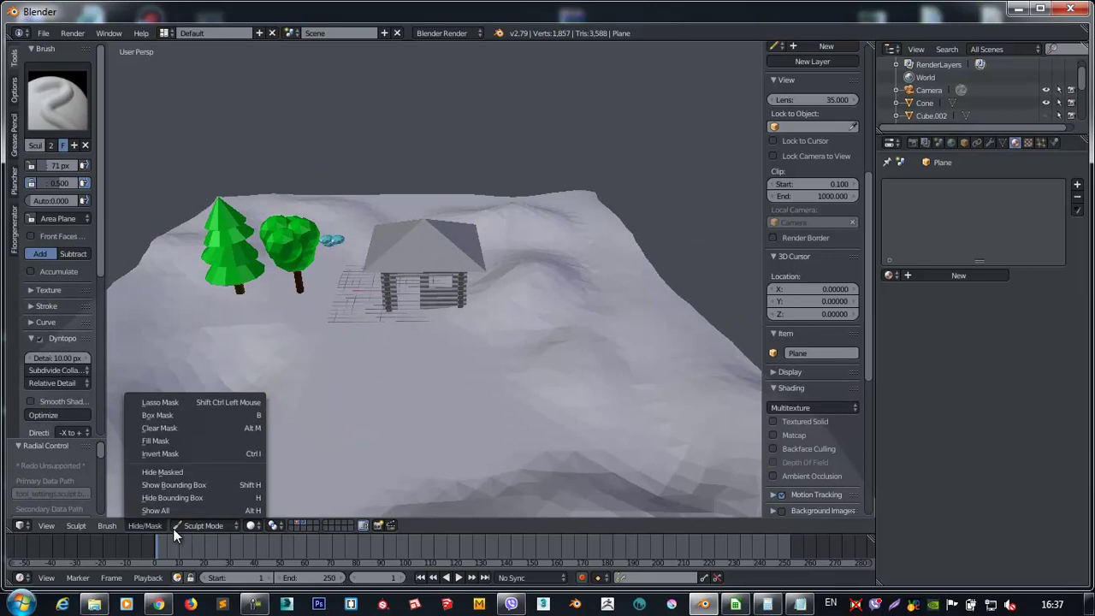
drag(188, 534, 191, 508)
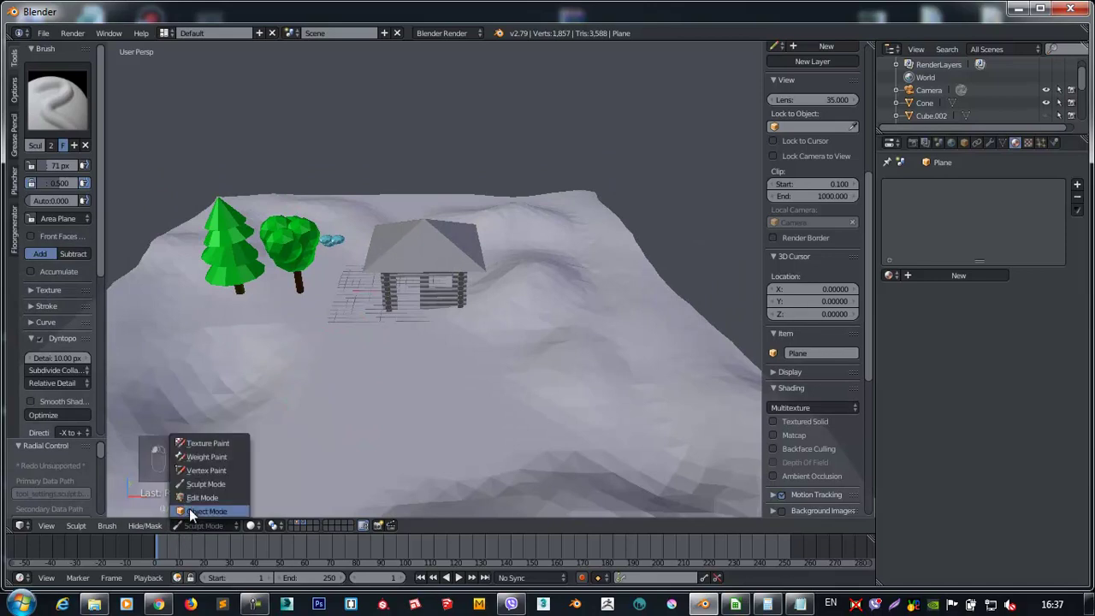
From another angle add more relief, smooth part of the terrain, and return to Object Mode.
click(236, 485)
middle_click(319, 346)
drag(327, 222, 509, 530)
drag(510, 530, 412, 322)
key(g)
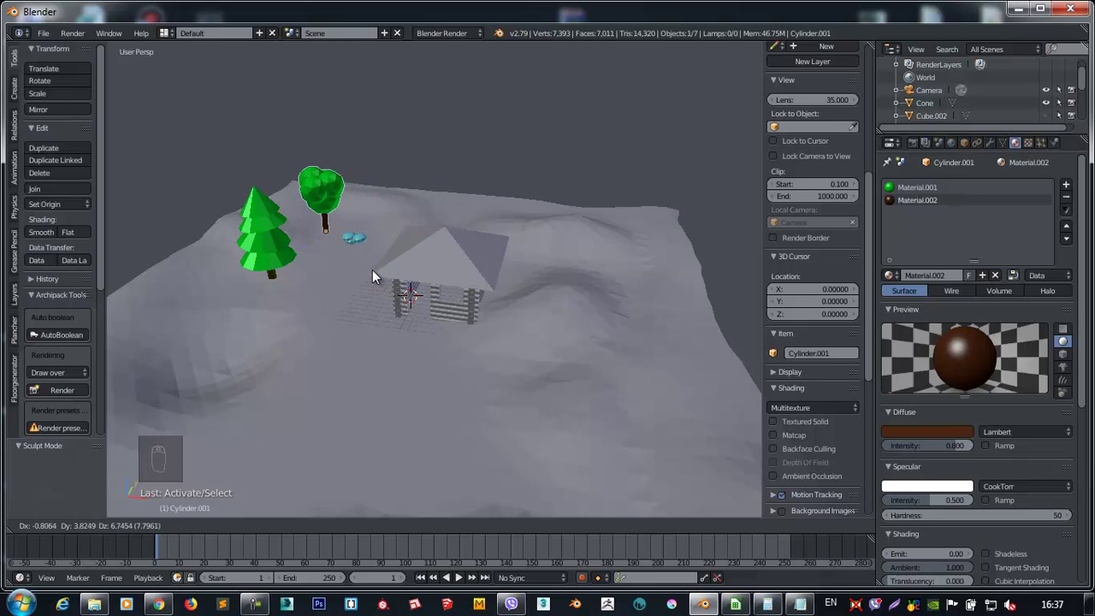
Duplicate the round tree onto the right hillside and check the scene through the camera.
key(shift+d)
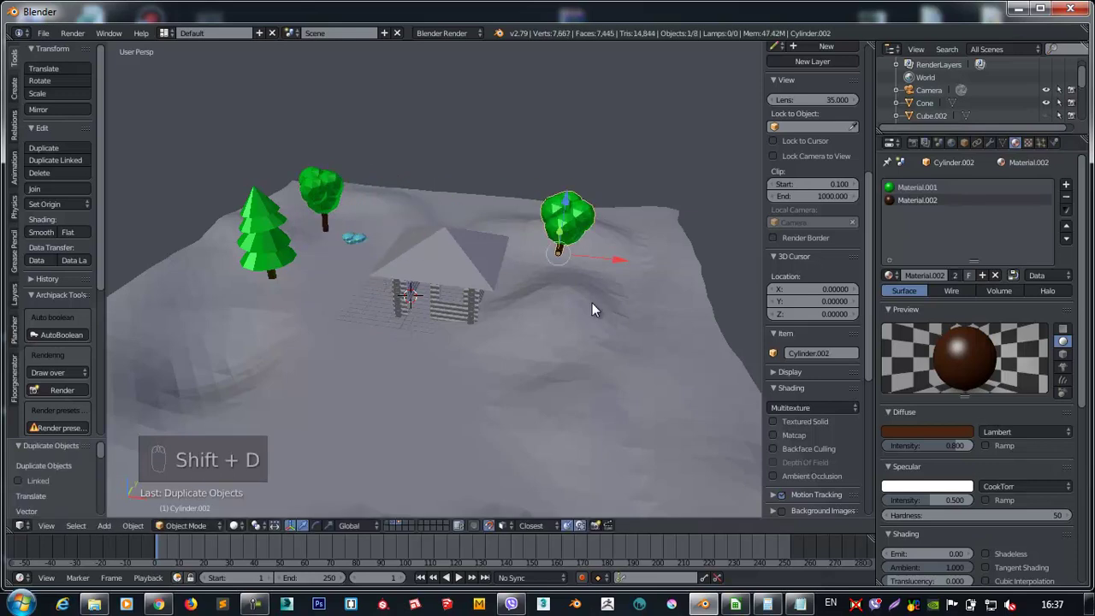
key(s)
drag(574, 281, 805, 216)
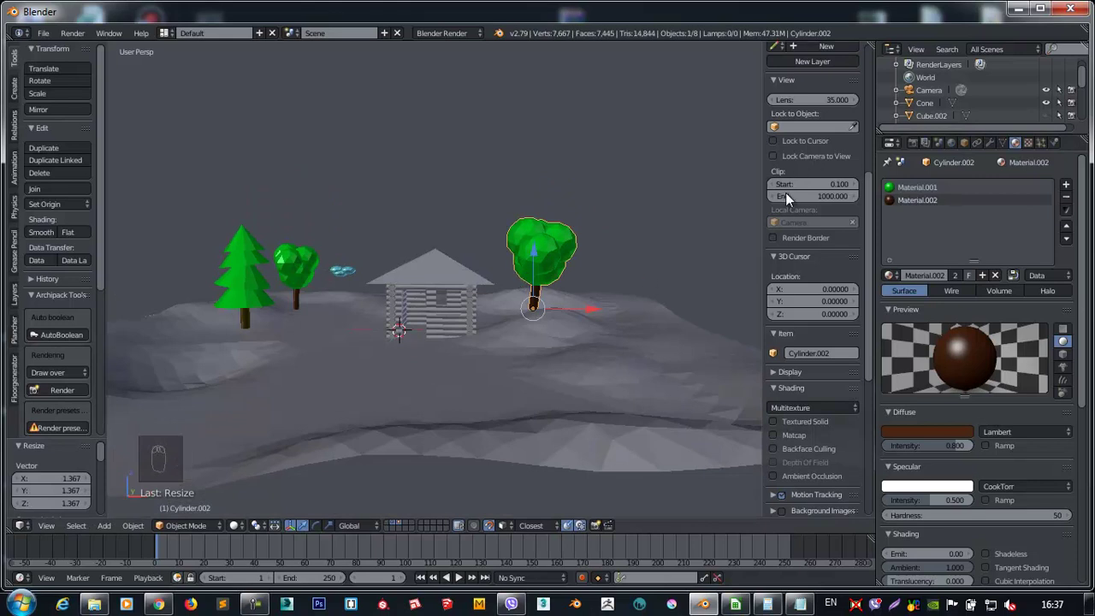
key(KP_0)
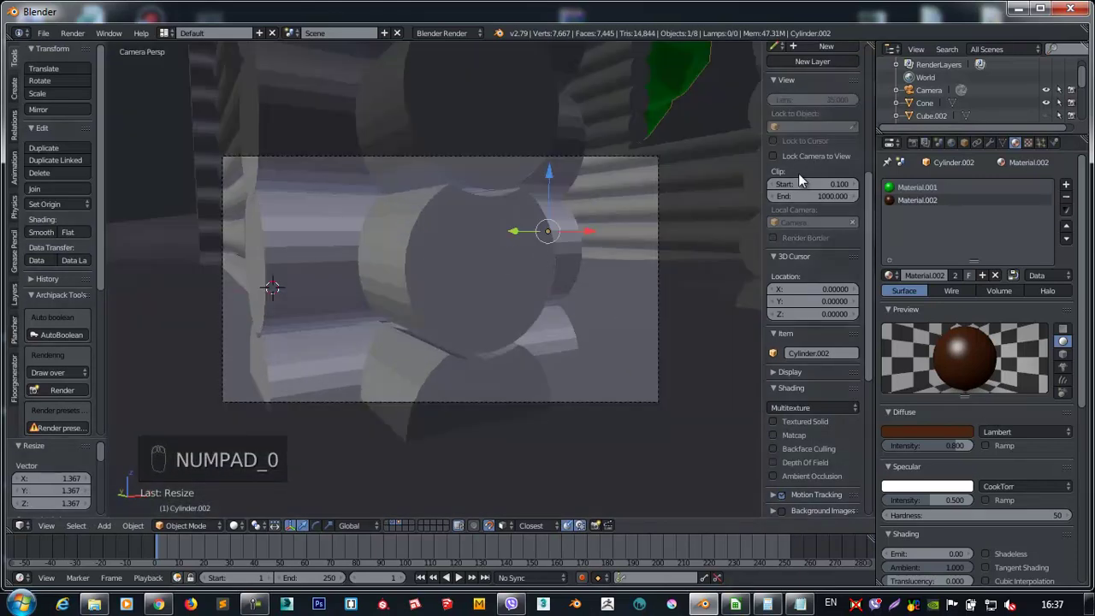
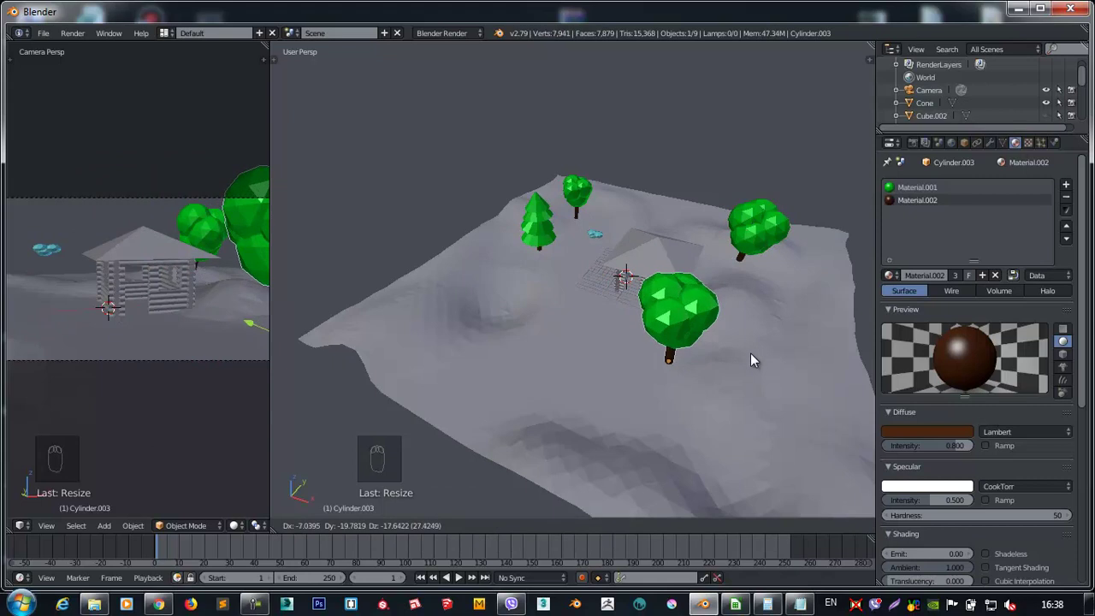
Shrink a tree copy to a smaller size and place a duplicated pine near the cabin.
key(s)
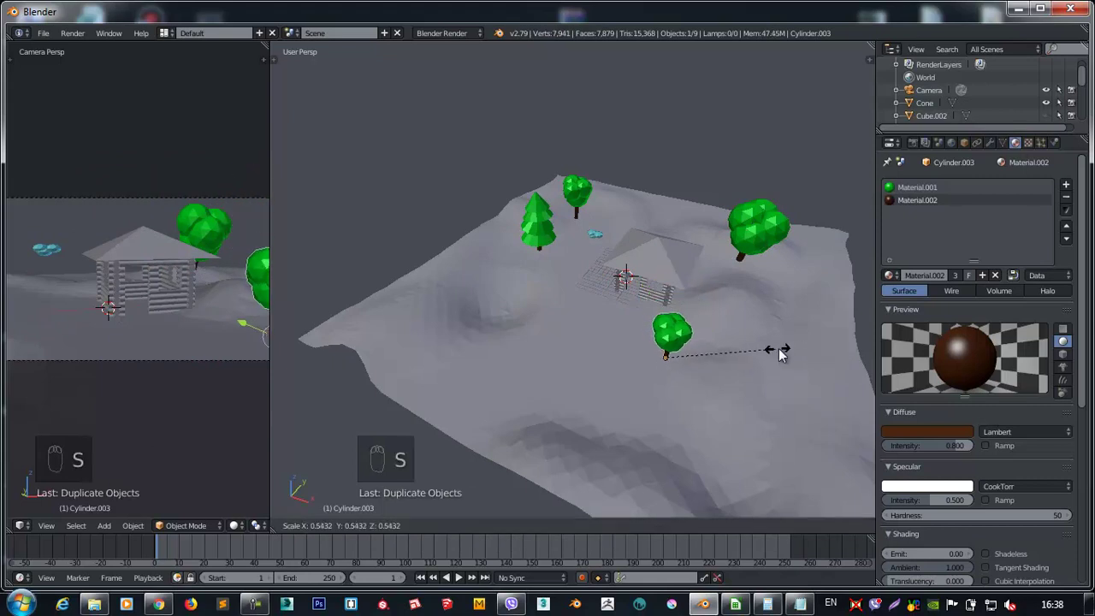
key(g)
drag(547, 231, 511, 328)
key(shift+d)
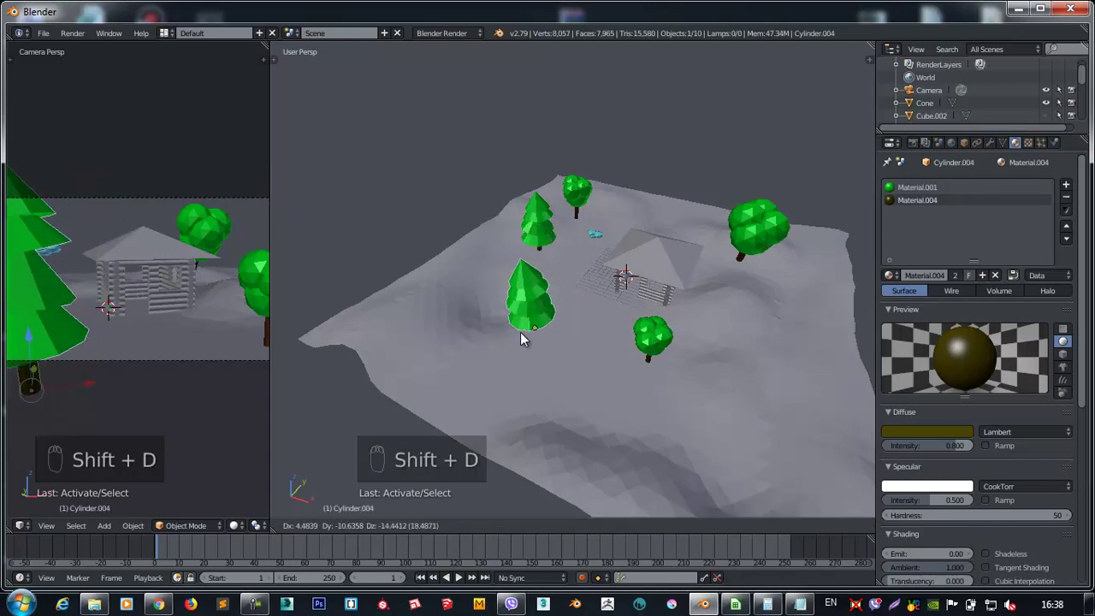
key(s)
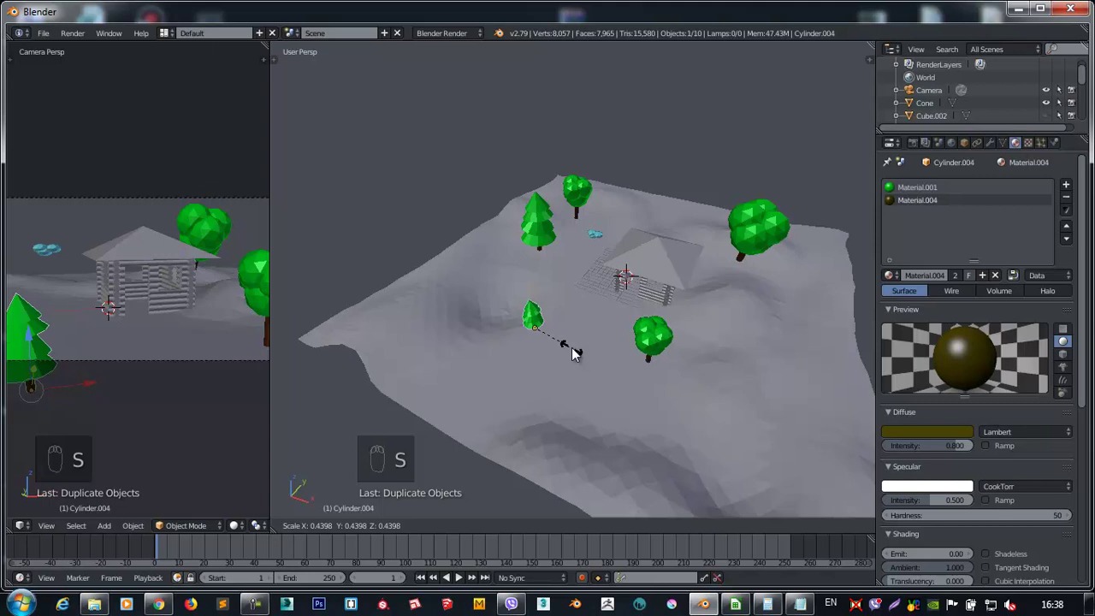
key(shift+d)
key(s)
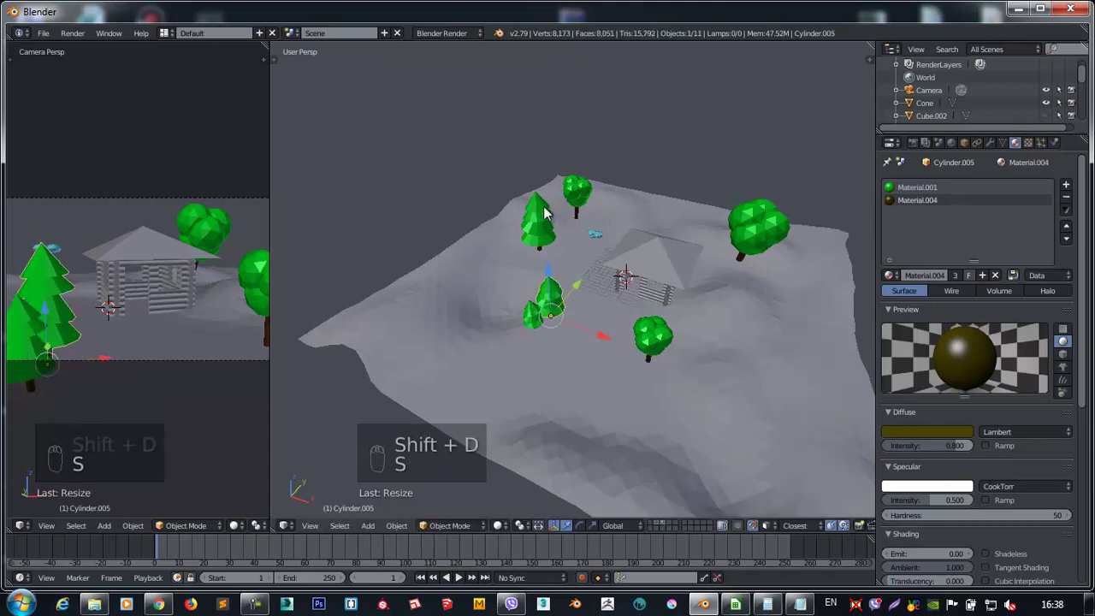
drag(606, 242, 628, 209)
Scatter further tree and pine copies behind the cabin and at the terrain's far edge.
key(shift+d)
key(shift+d)
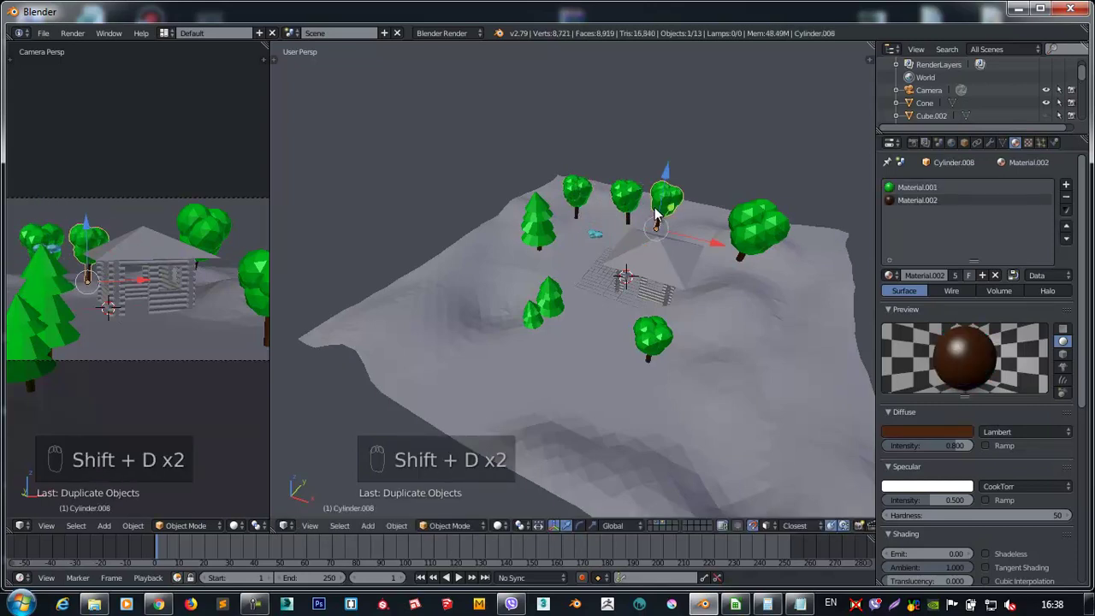
drag(550, 230, 692, 204)
key(g)
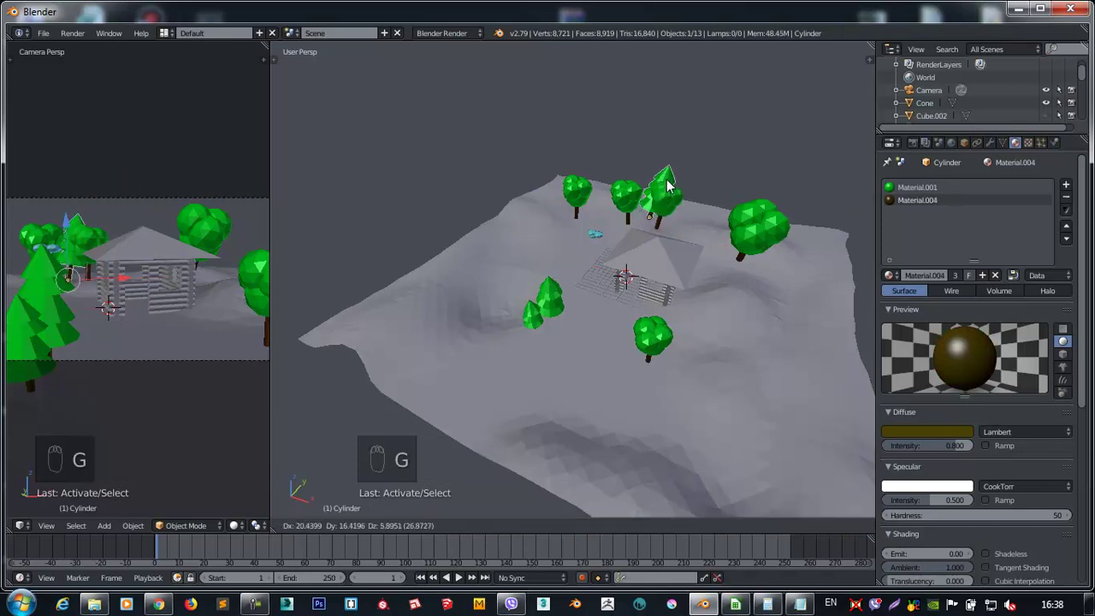
drag(685, 294, 633, 148)
key(shift+d)
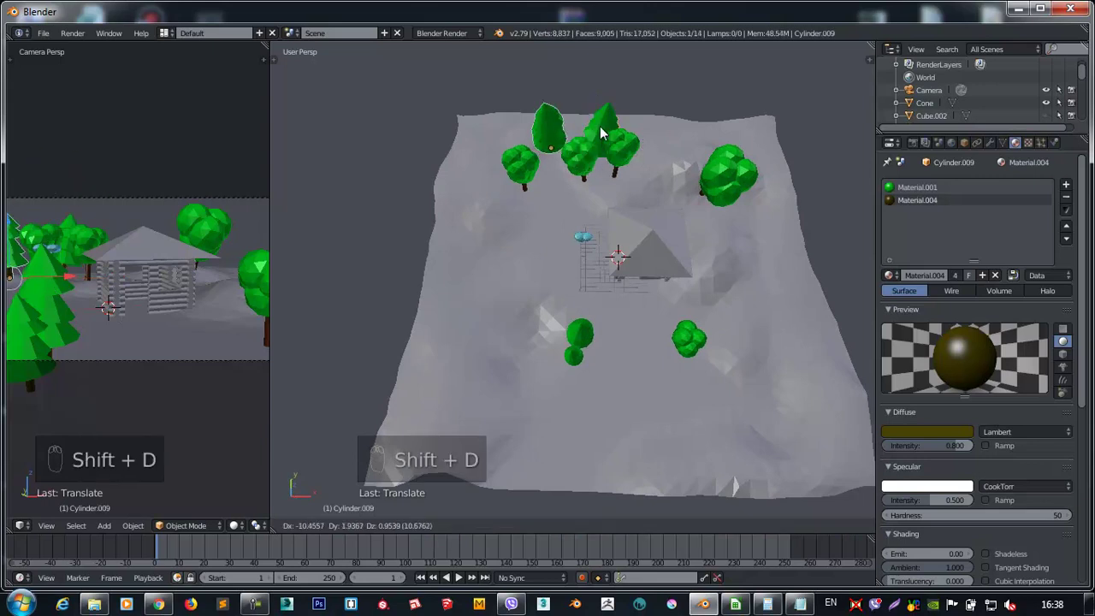
drag(590, 243, 589, 250)
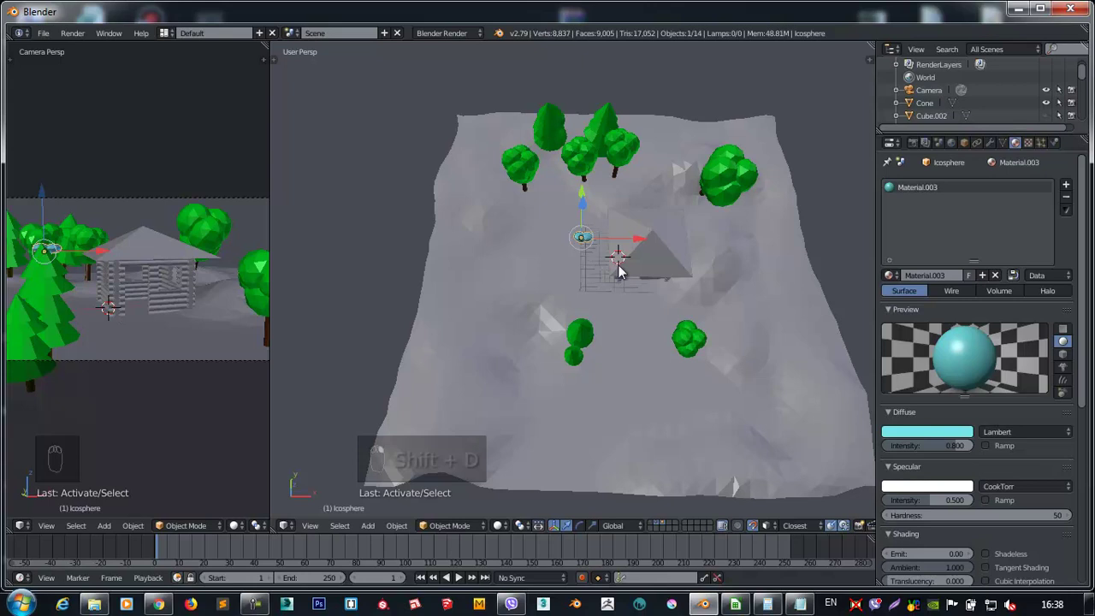
In top view duplicate an icosphere cloud and move the copy above the cabin roof.
middle_click(557, 227)
key(KP_1)
key(g)
key(shift+d)
key(s)
drag(758, 337, 759, 336)
Place another cloud copy up toward the trees at the top of the terrain.
key(KP_7)
key(shift+d)
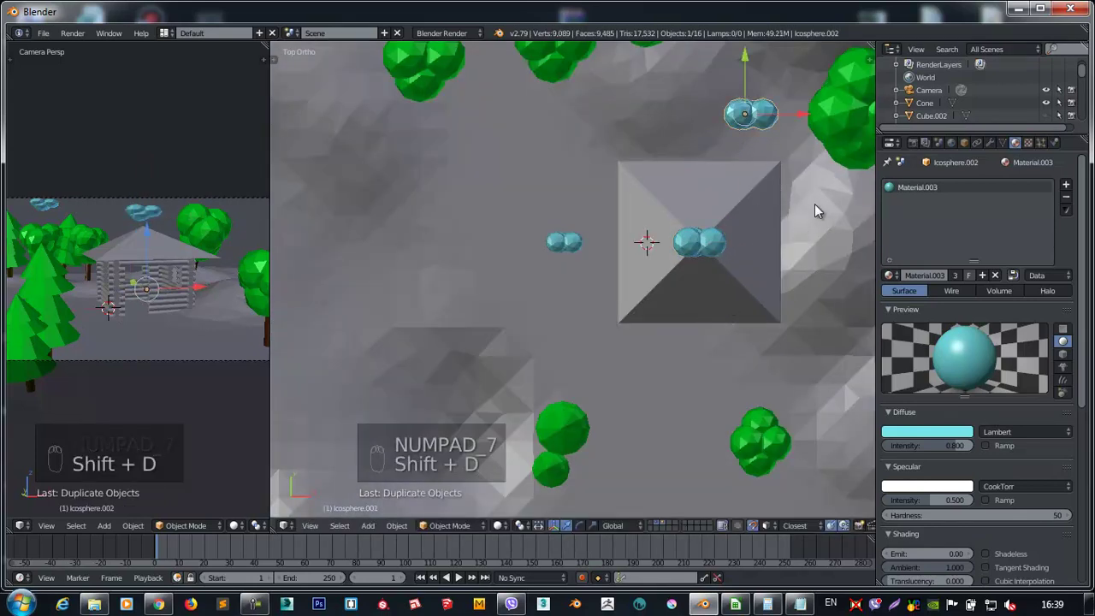
key(g)
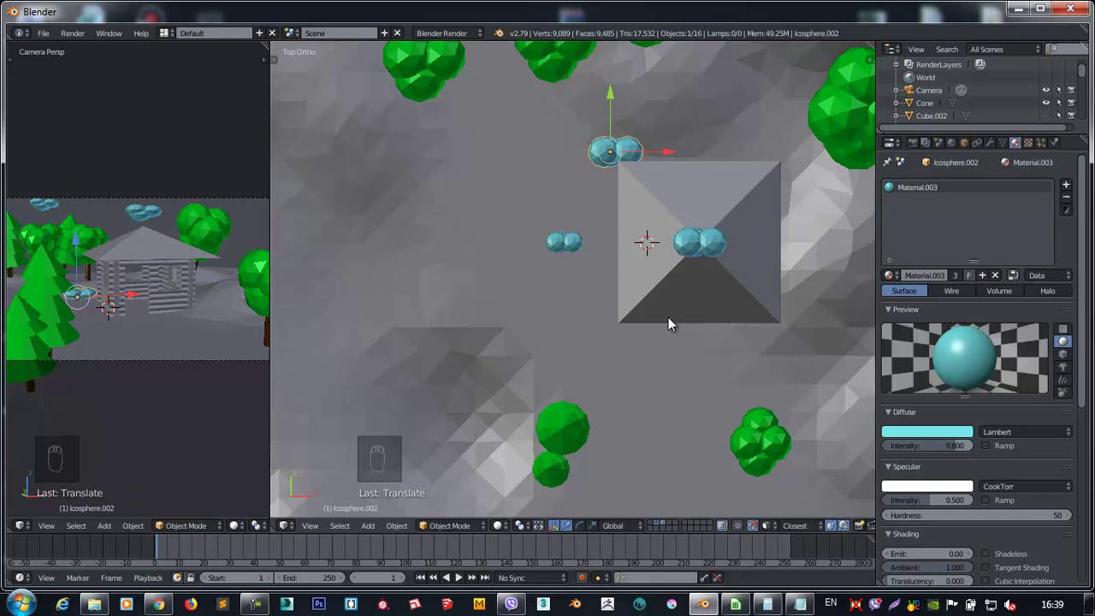
drag(757, 528, 620, 193)
drag(639, 163, 625, 94)
drag(624, 120, 636, 136)
Add a third cloud copy over the terrain and raise it higher above the ground.
key(KP_7)
key(shift+d)
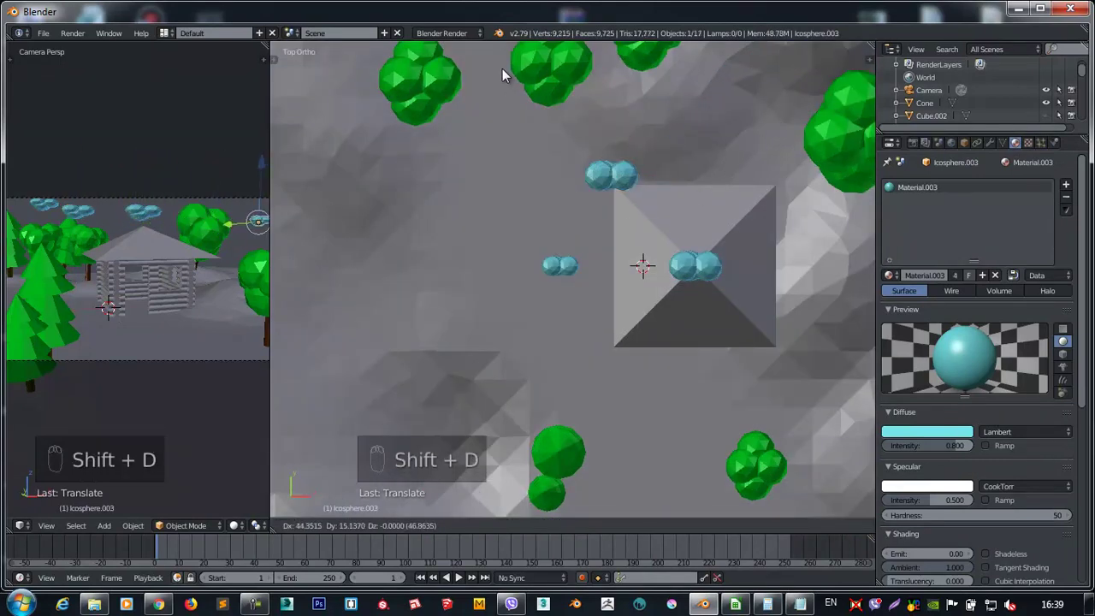
drag(644, 247, 658, 527)
drag(658, 527, 649, 277)
drag(571, 270, 648, 275)
drag(648, 276, 676, 201)
click(654, 230)
Add a Sun lamp and move it high above the whole scene.
middle_click(676, 201)
drag(659, 165, 970, 193)
drag(947, 328, 897, 424)
drag(646, 258, 661, 267)
drag(891, 426, 661, 267)
Rotate the sun lamp in front and top views so its light slants down across the terrain.
key(KP_1)
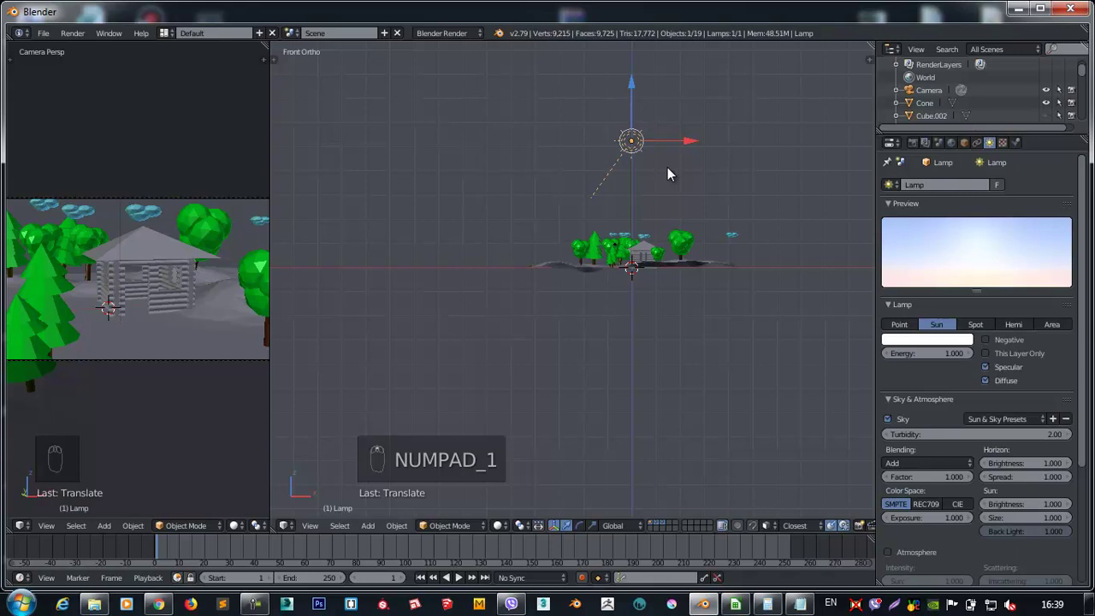
key(r)
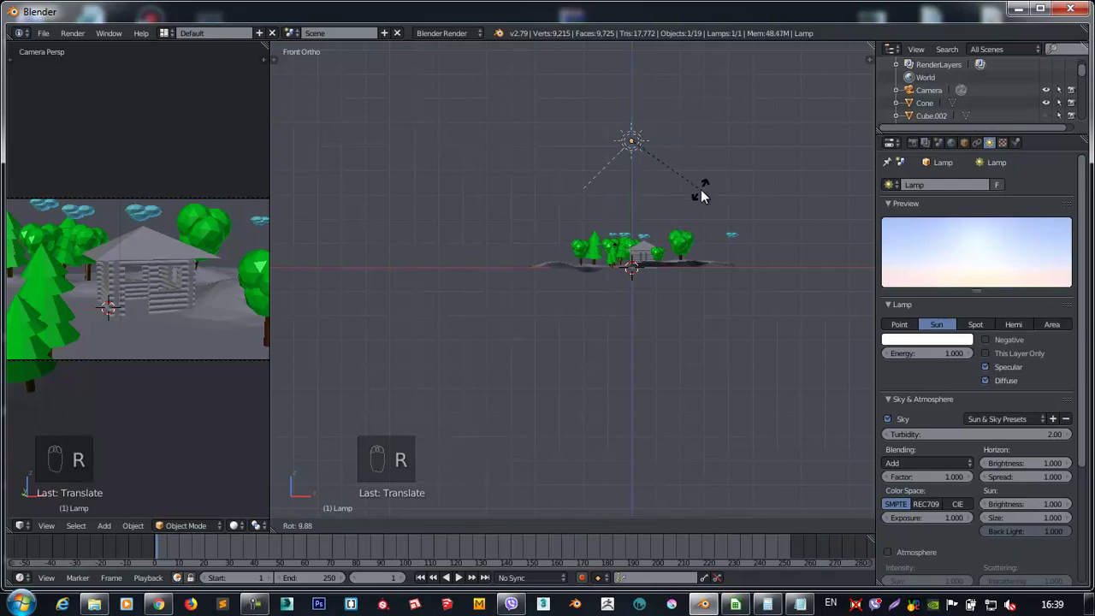
key(KP_7)
middle_click(538, 279)
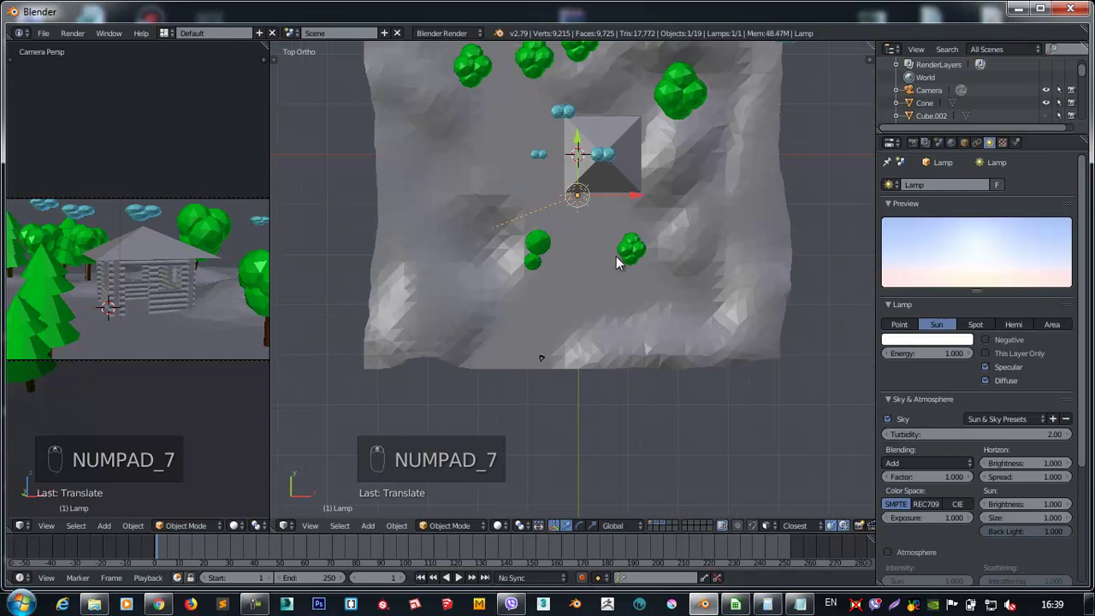
key(g)
key(r)
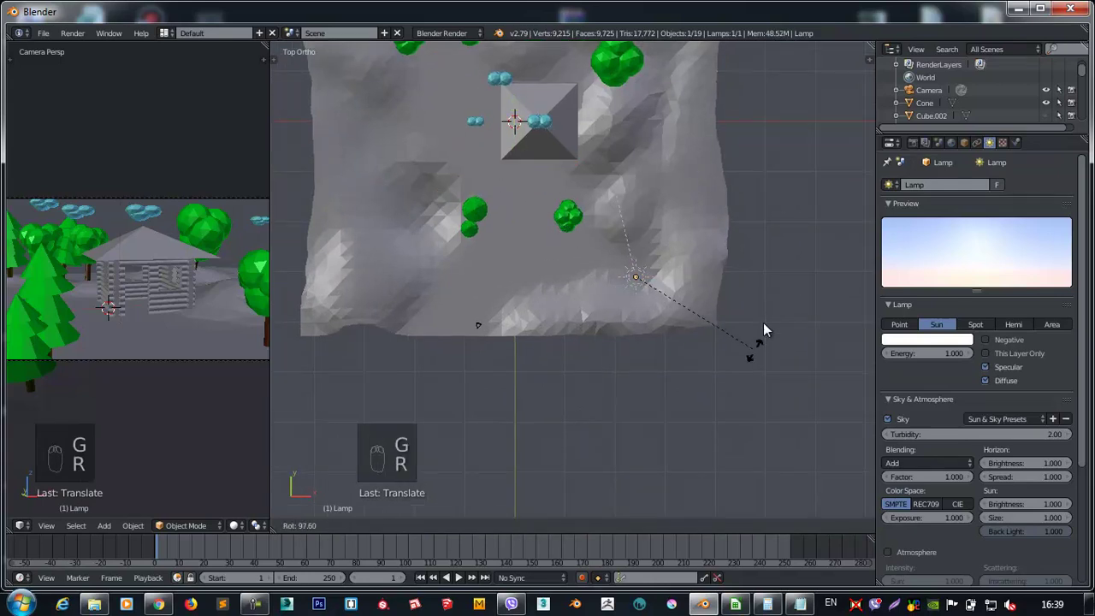
key(KP_1)
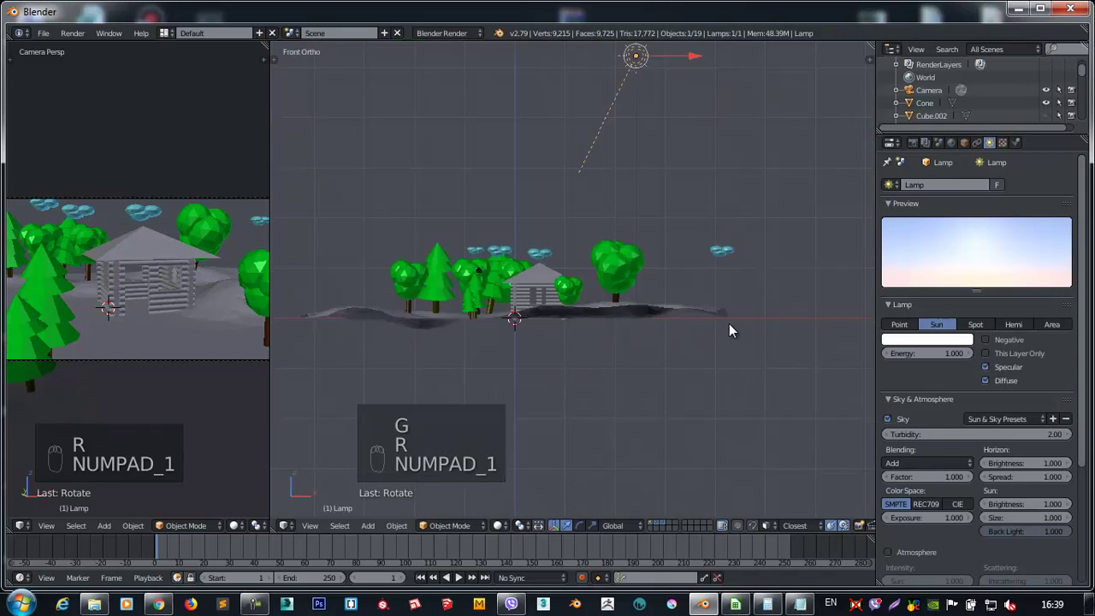
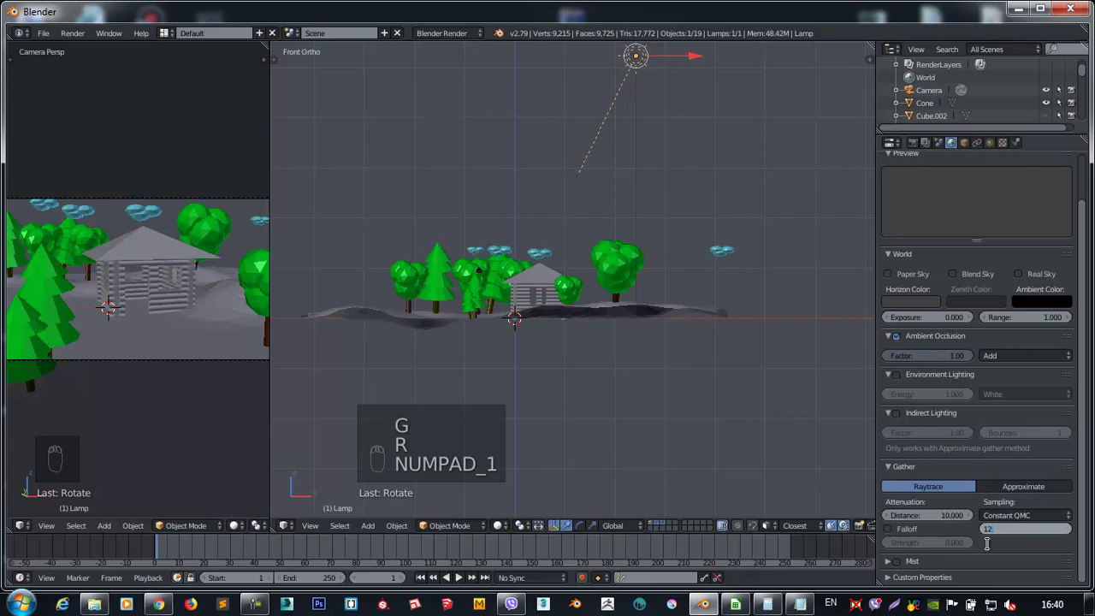
Render the camera view with F12 and zoom out to see the whole finished winter scene.
key(F12)
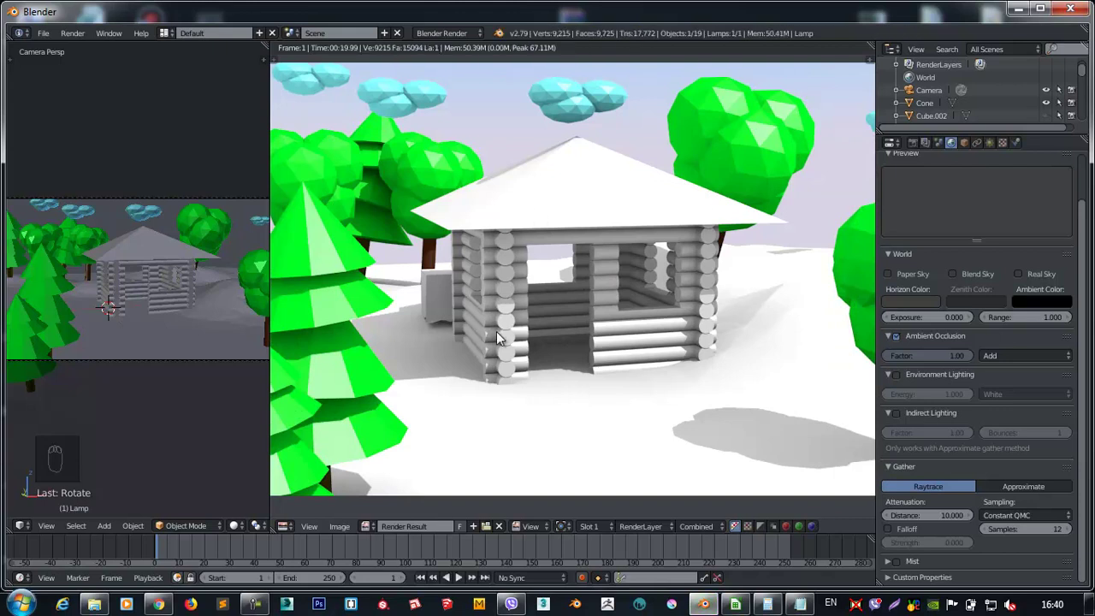
drag(567, 350, 521, 477)
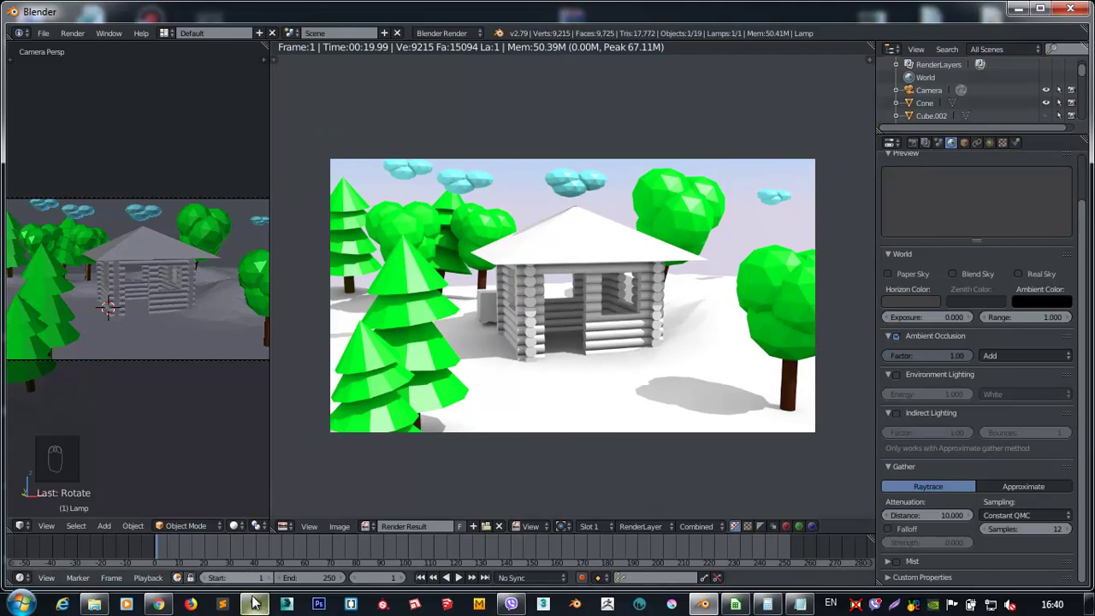